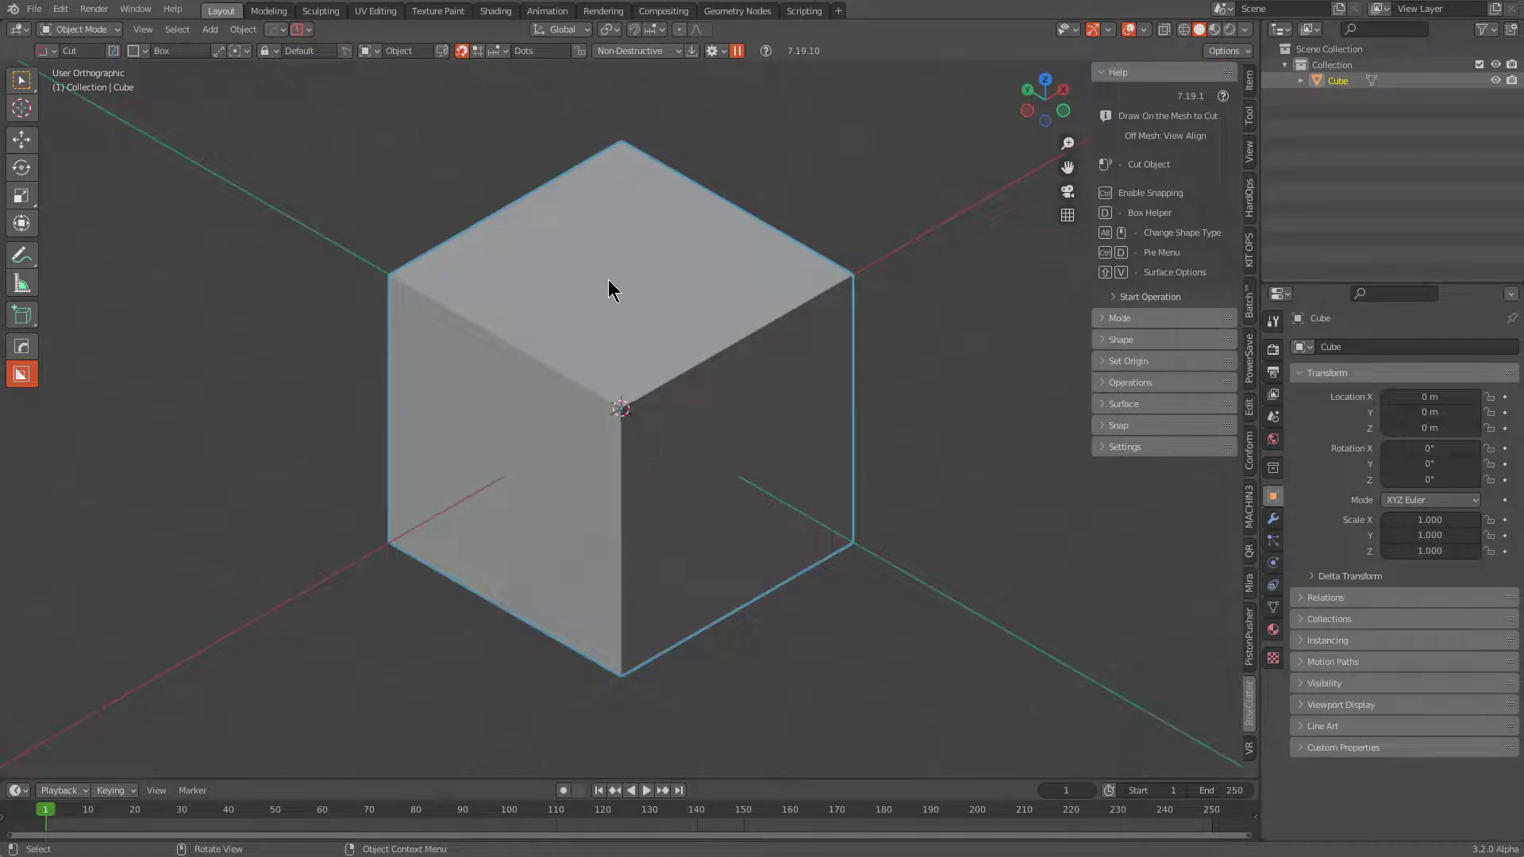
Step: Bring up the HardOps Q menu to reach the MeshTools Face Extract tool
key("q")
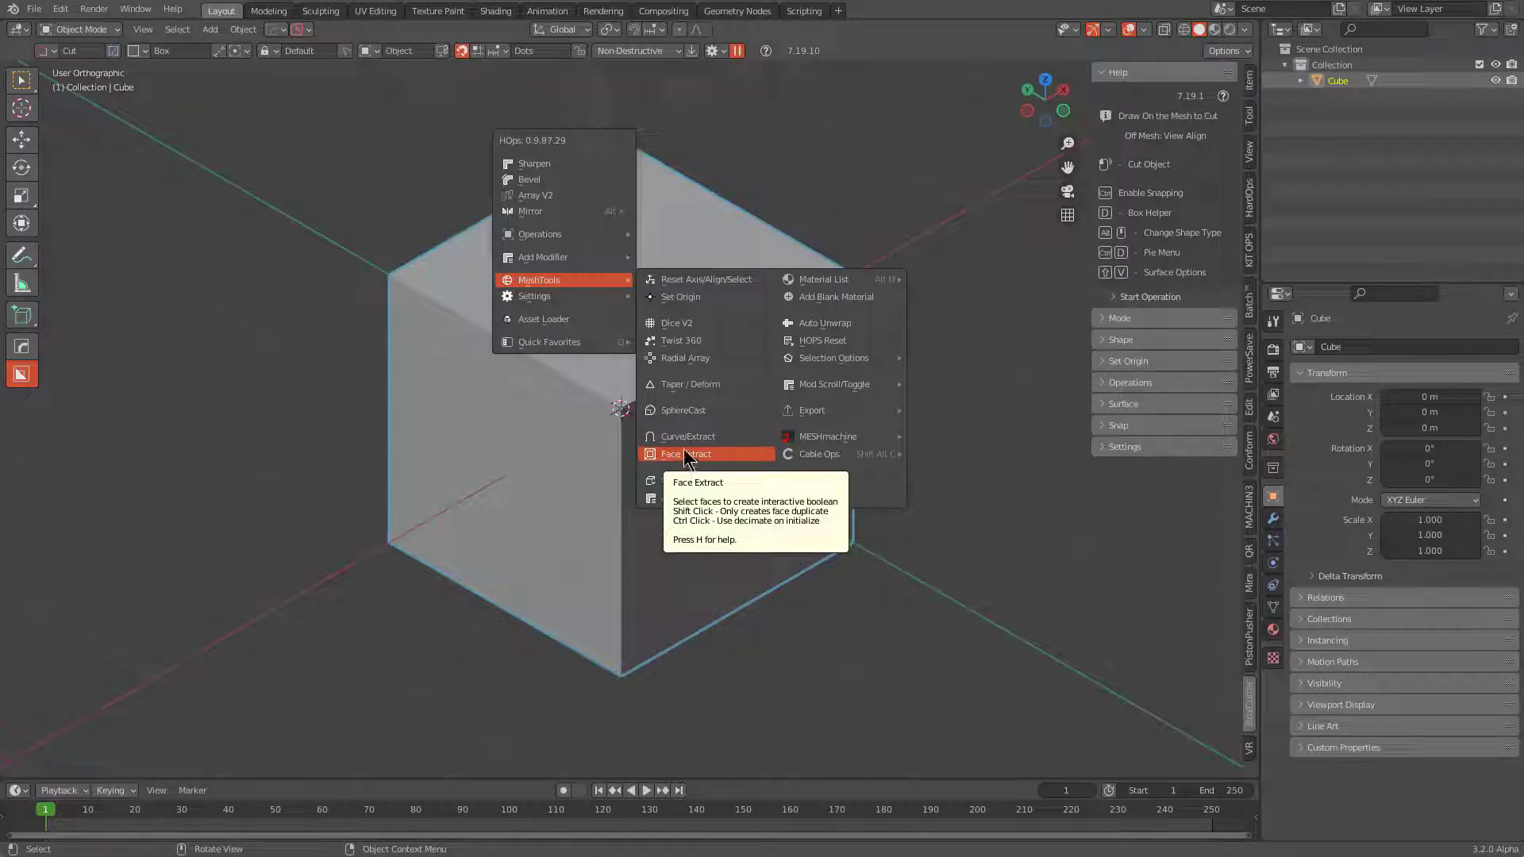
Step: Extract the cube's top and left faces and confirm them as a solidified shell, Cube.001
left_click(692, 451)
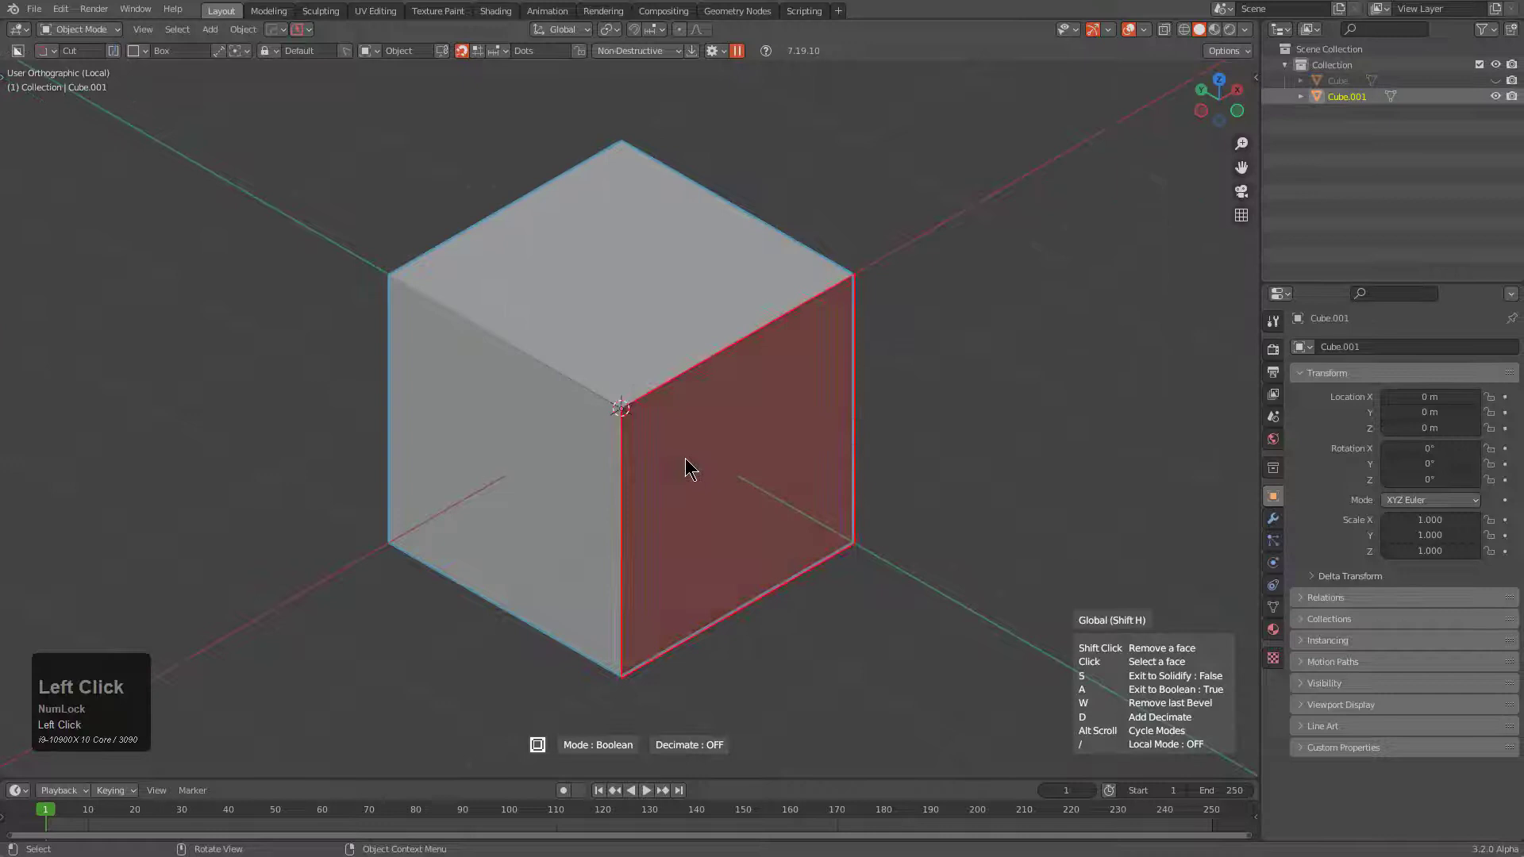
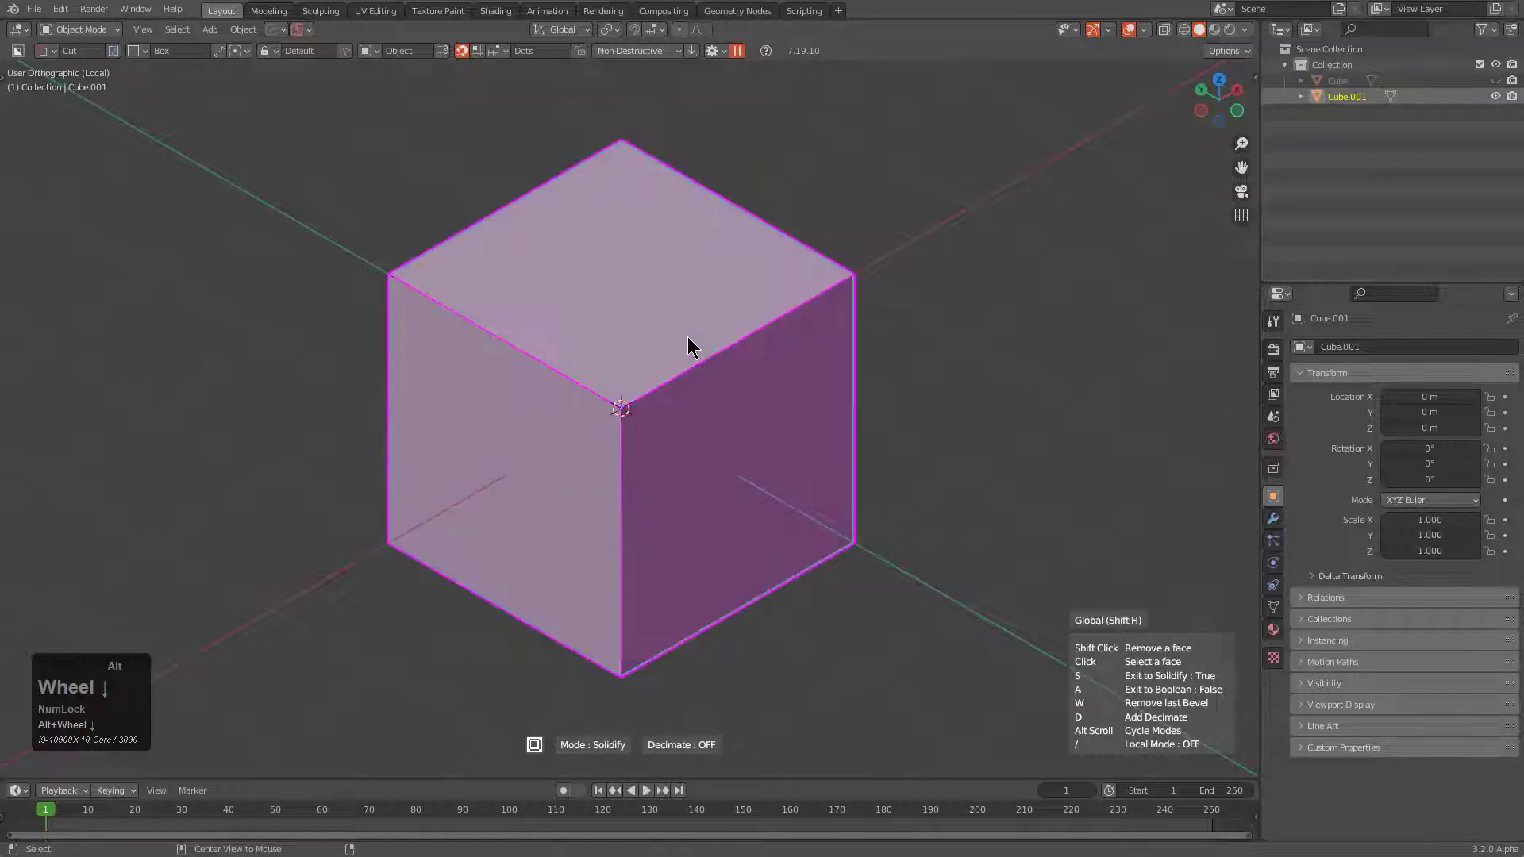
left_click_drag(915, 371, 764, 584)
left_click_drag(765, 585, 609, 366)
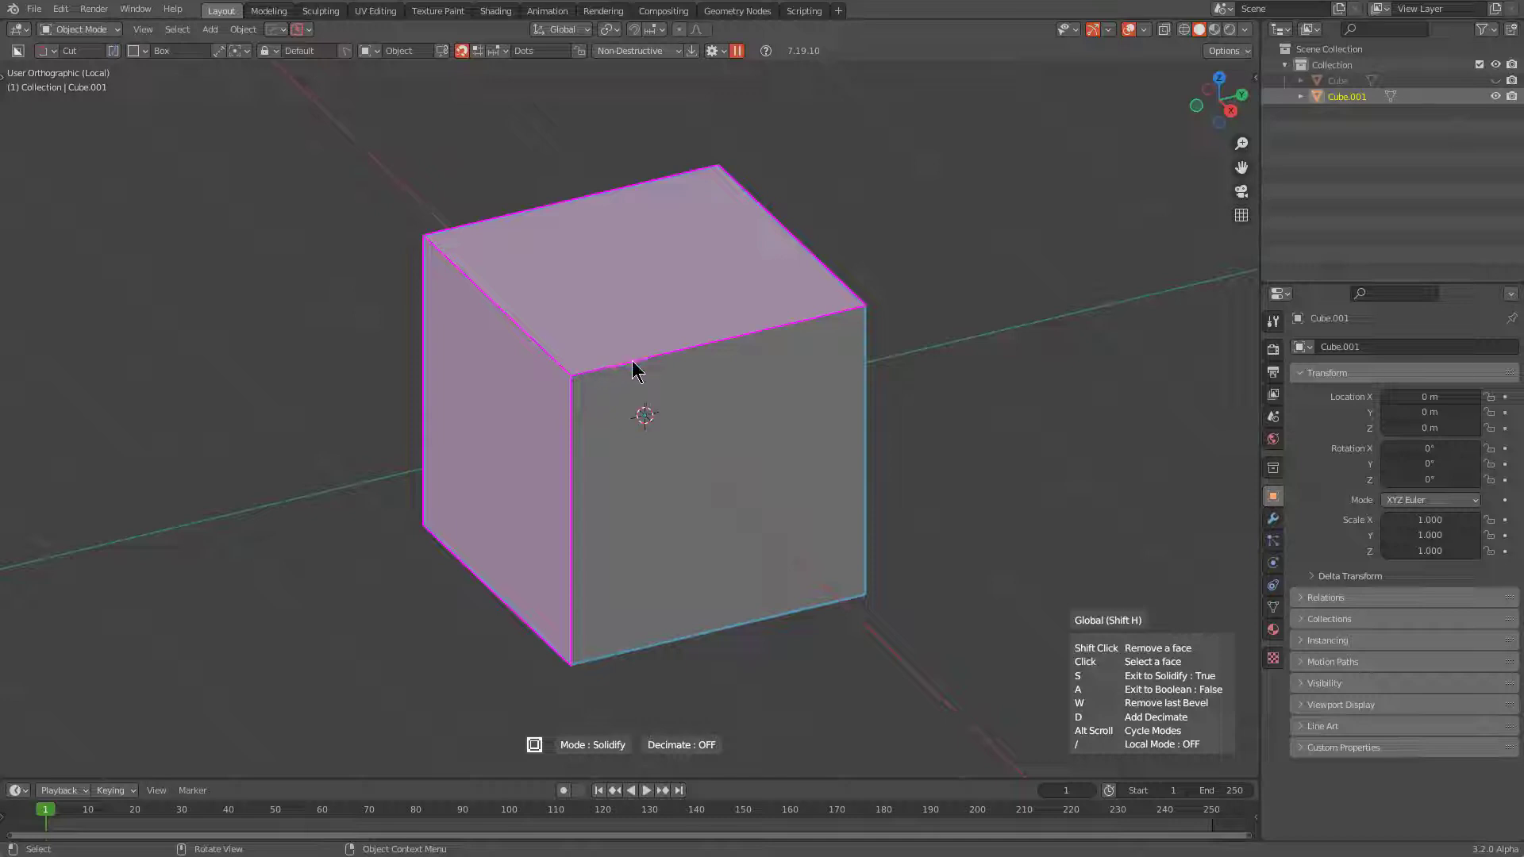
type("_")
key("space")
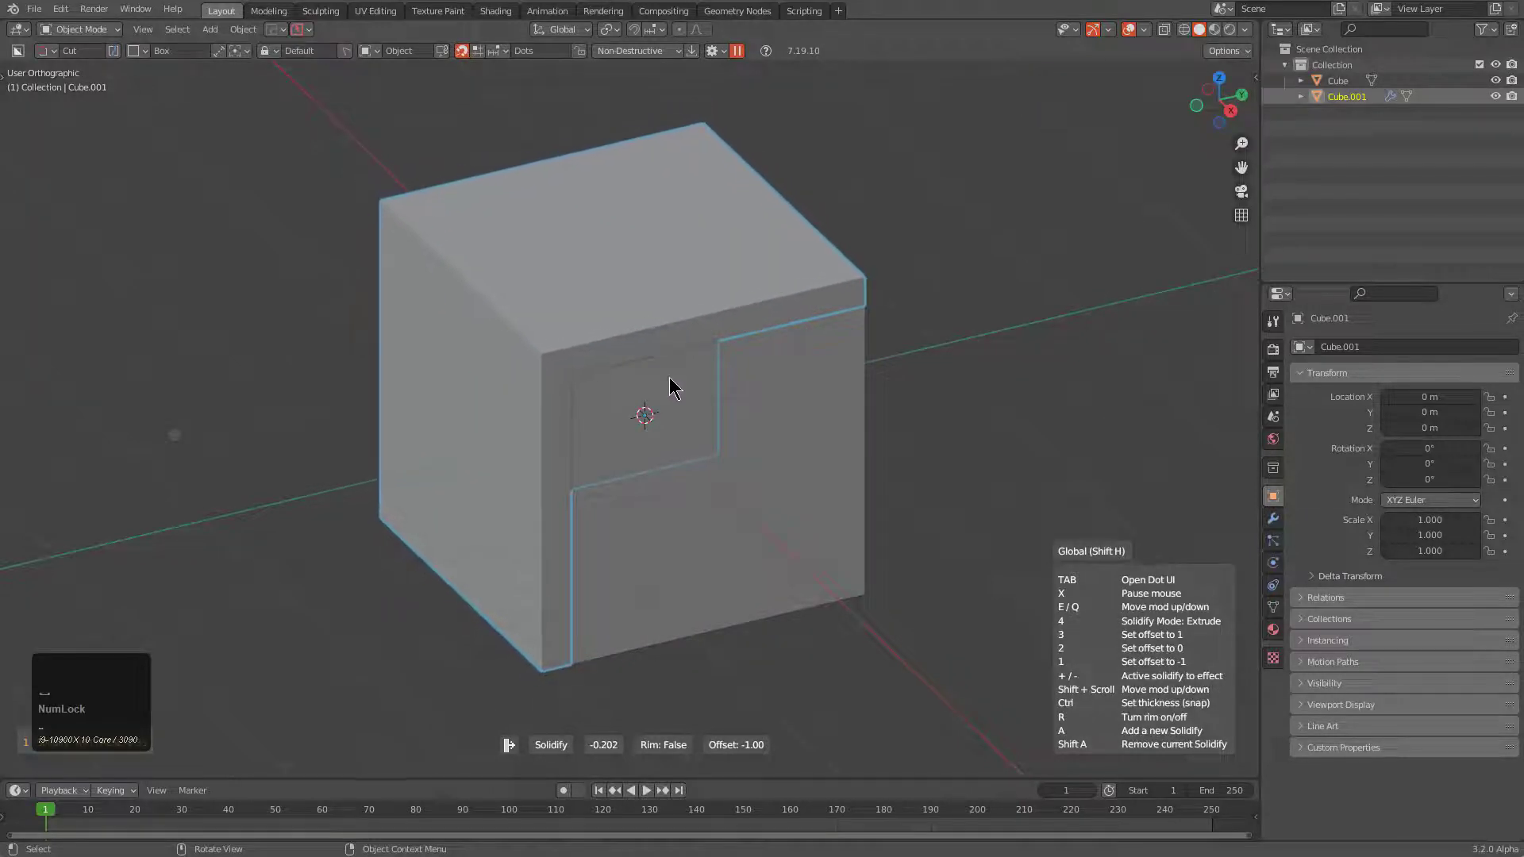
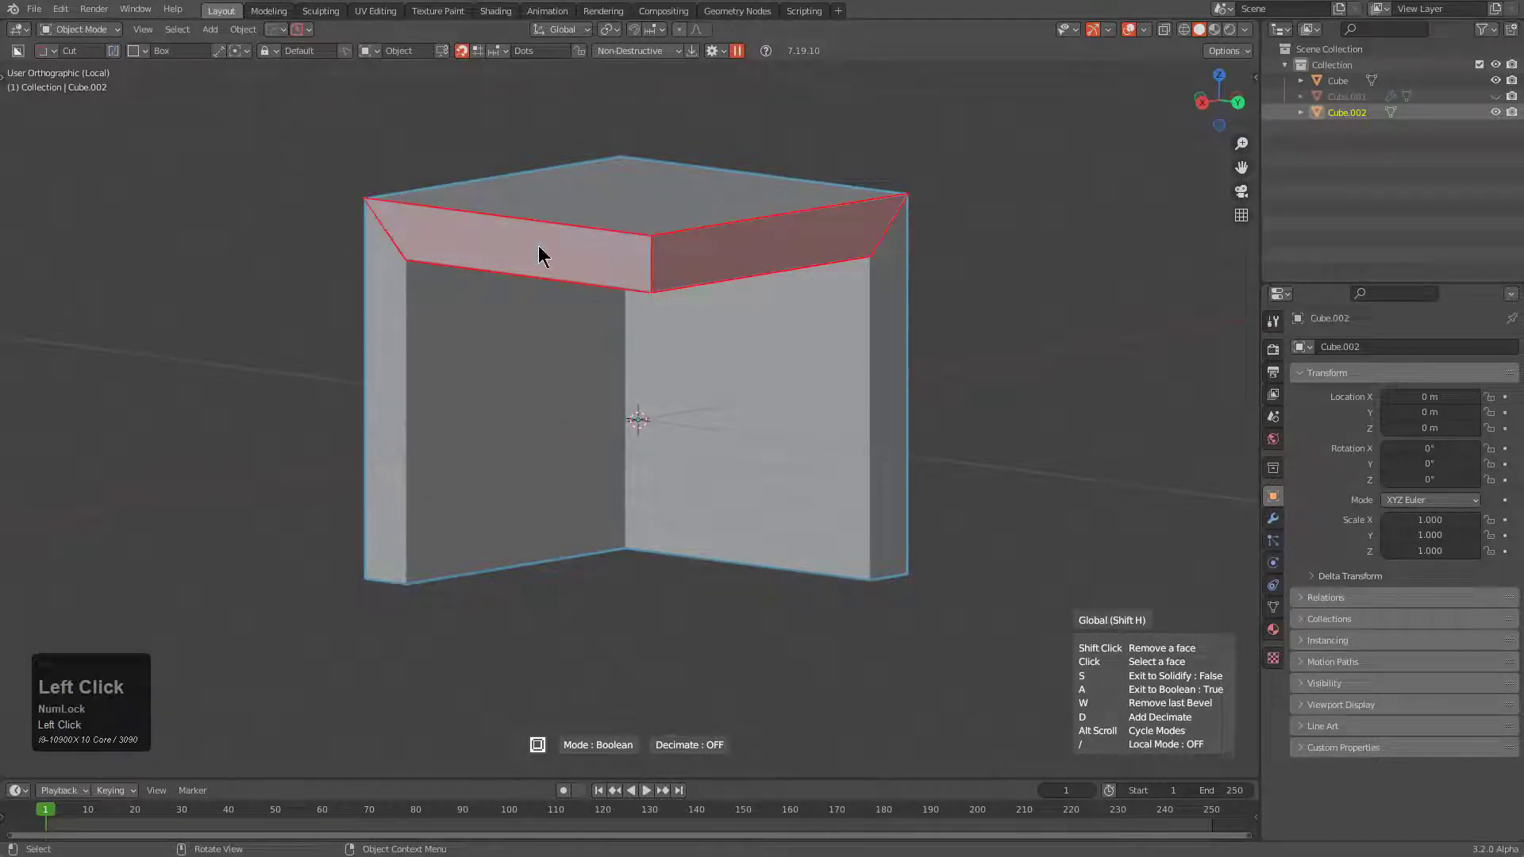
Step: Extract faces as boolean cutter Cube.002, then inset and extrude it into a thin rim frame
middle_click(827, 445)
left_click(802, 363)
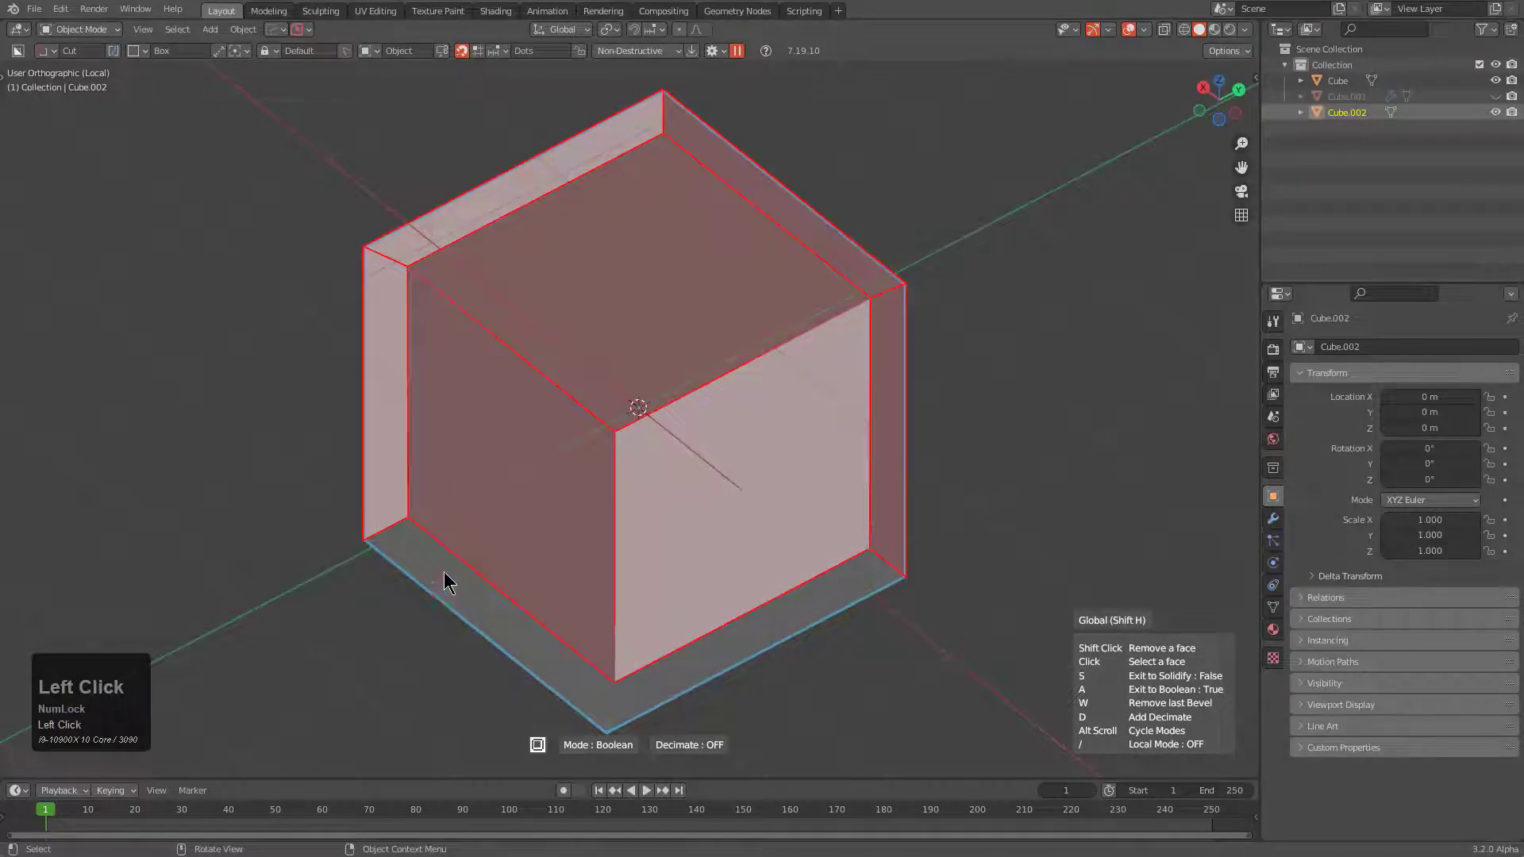
left_click_drag(865, 329, 1063, 290)
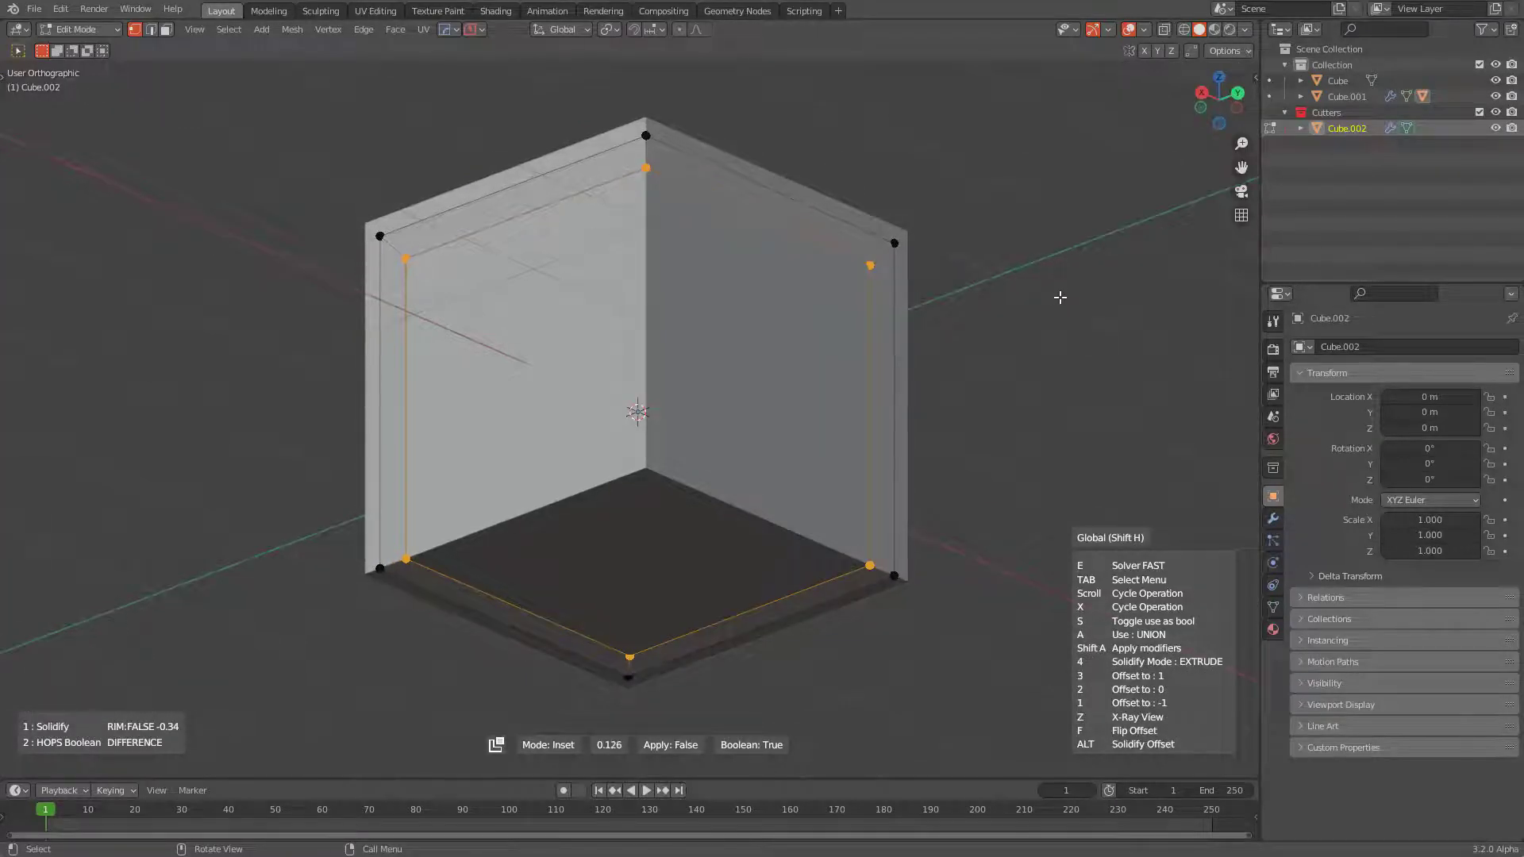
left_click(1060, 290)
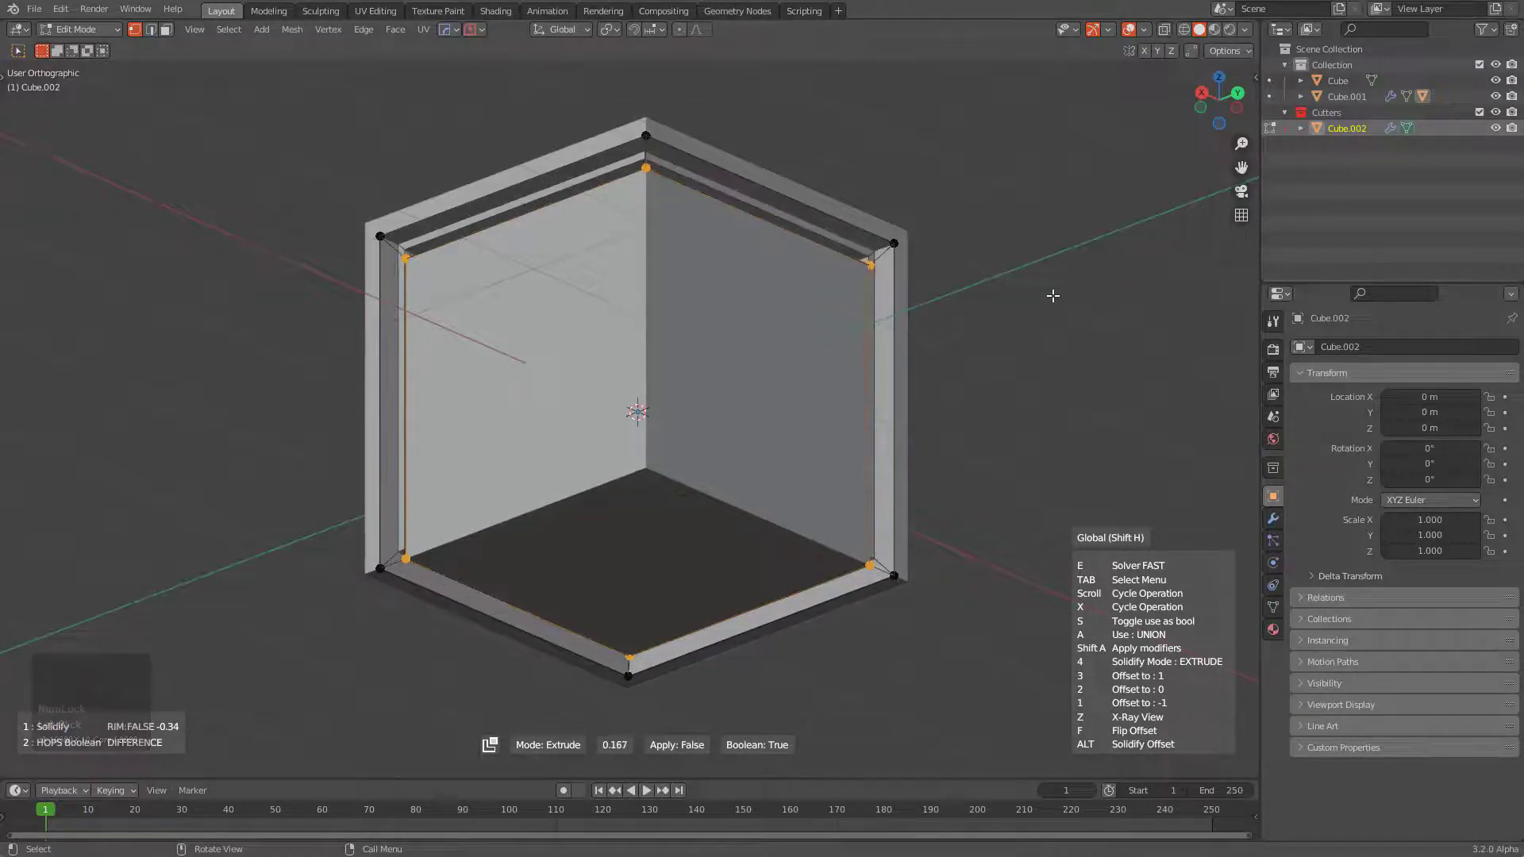
left_click(1057, 288)
middle_click(862, 320)
scroll("down", 3)
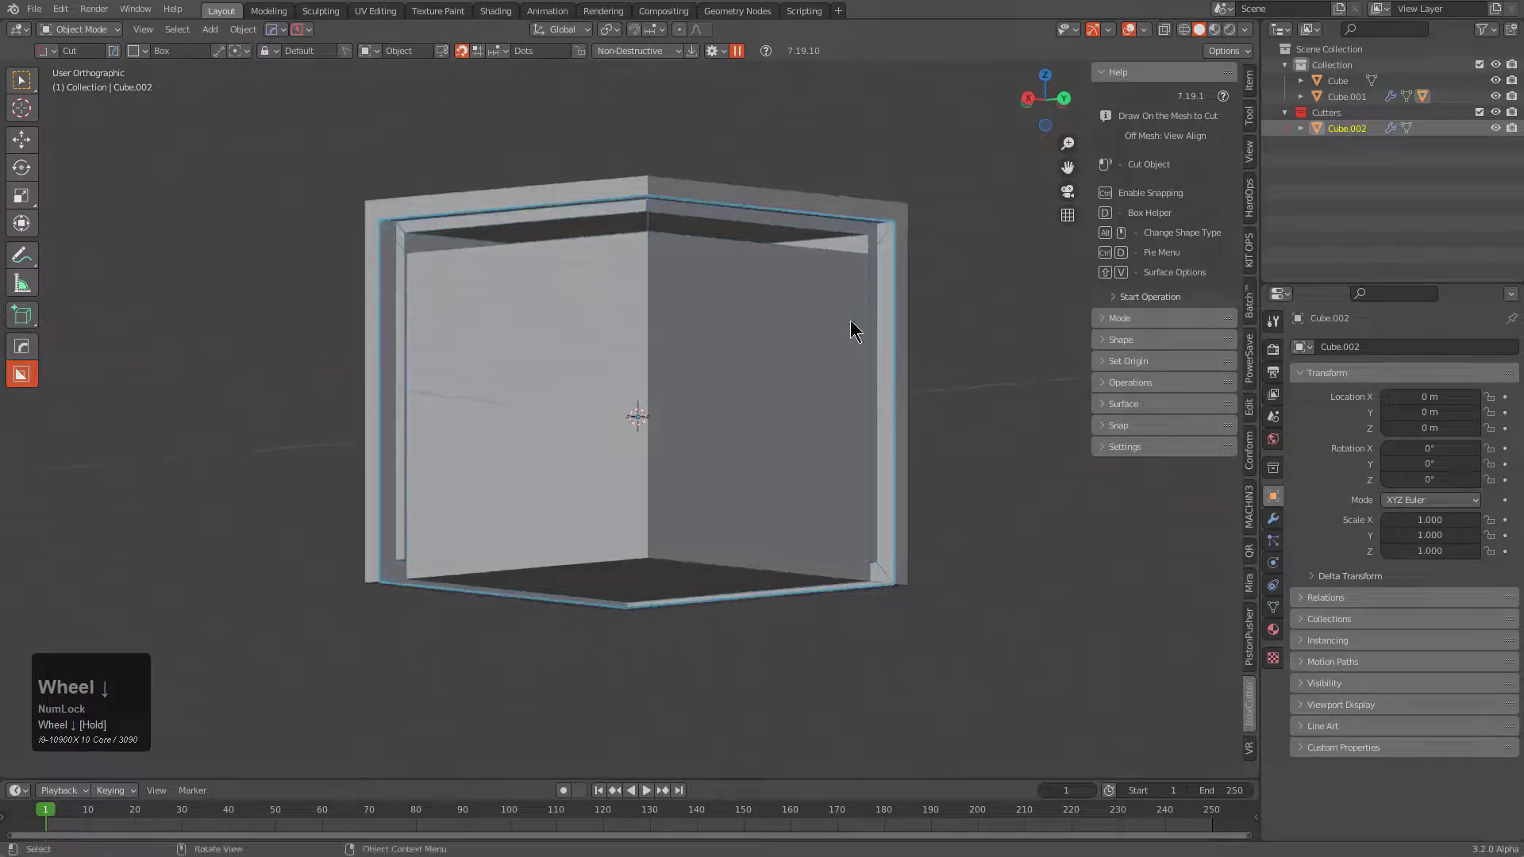
Step: Orbit around the block to inspect the rim frame cut by Cube.002
left_click_drag(522, 321, 949, 351)
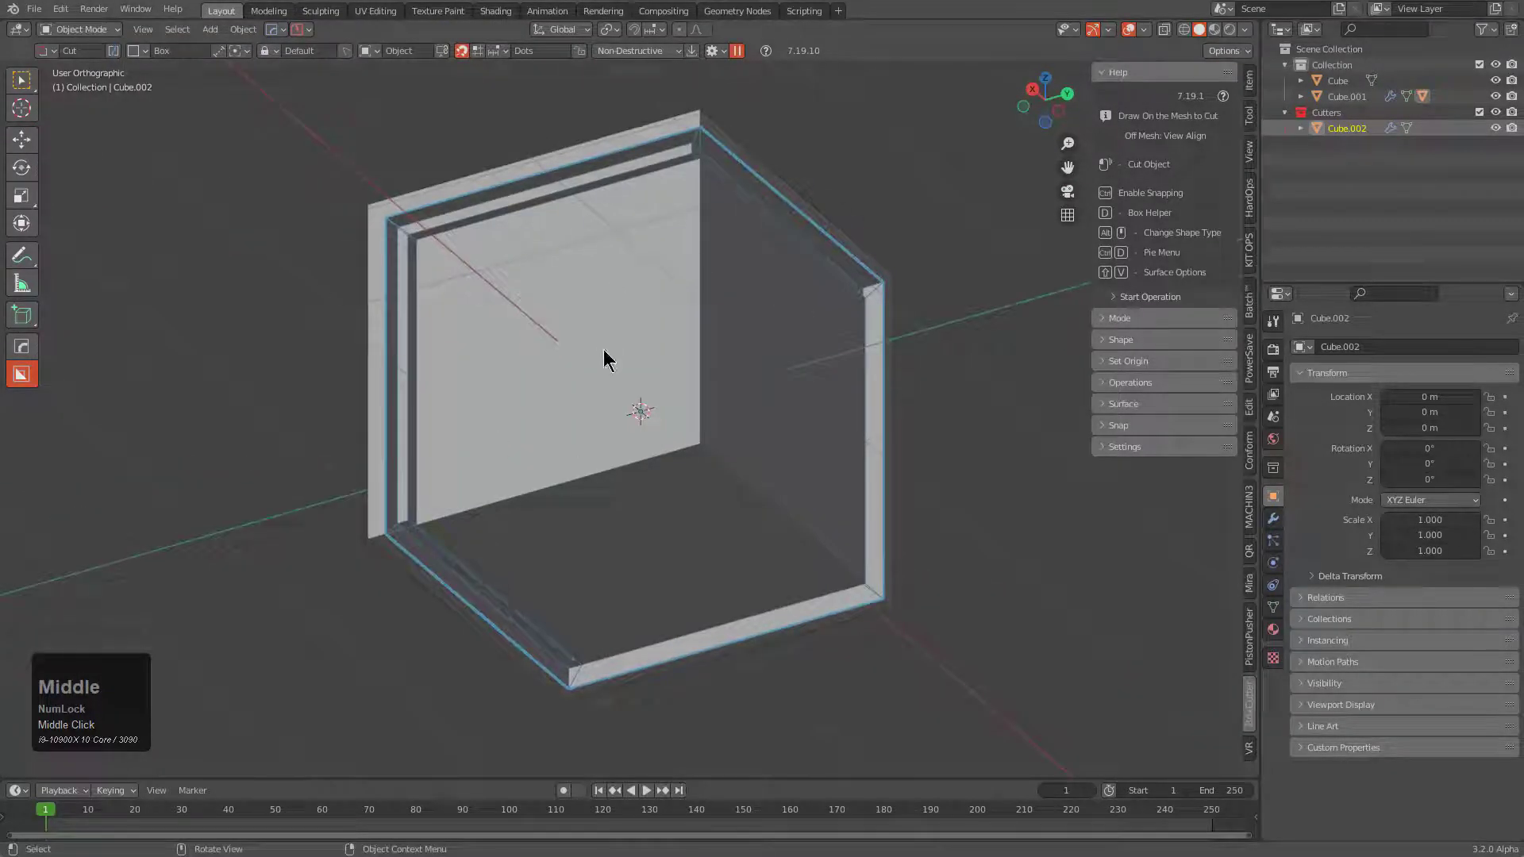
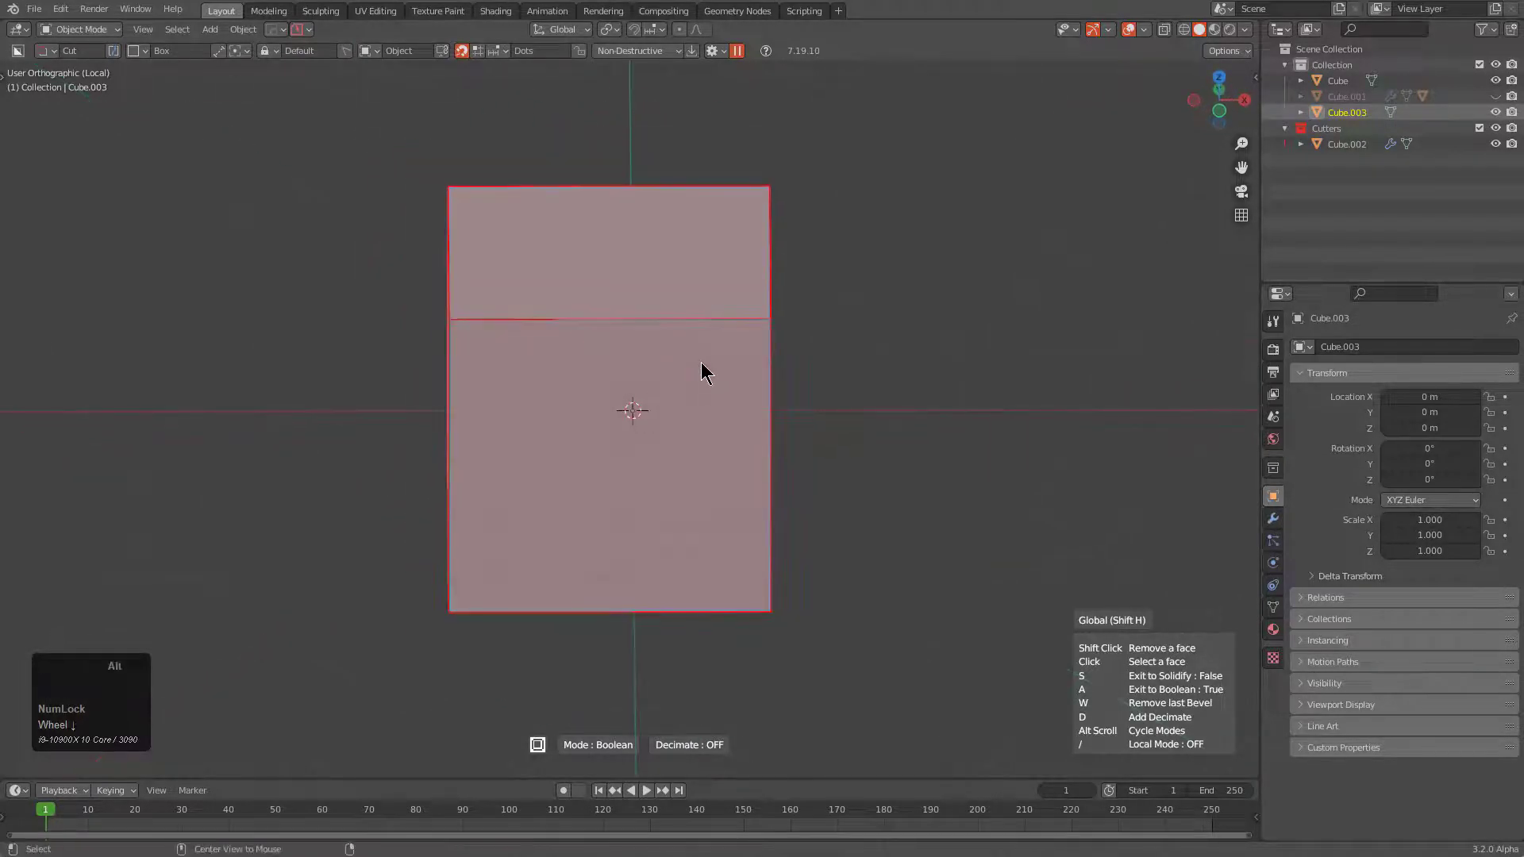
Step: Cycle Face Extract to Extract mode so the top and front faces become L-shaped shell Cube.003
scroll("down", 3)
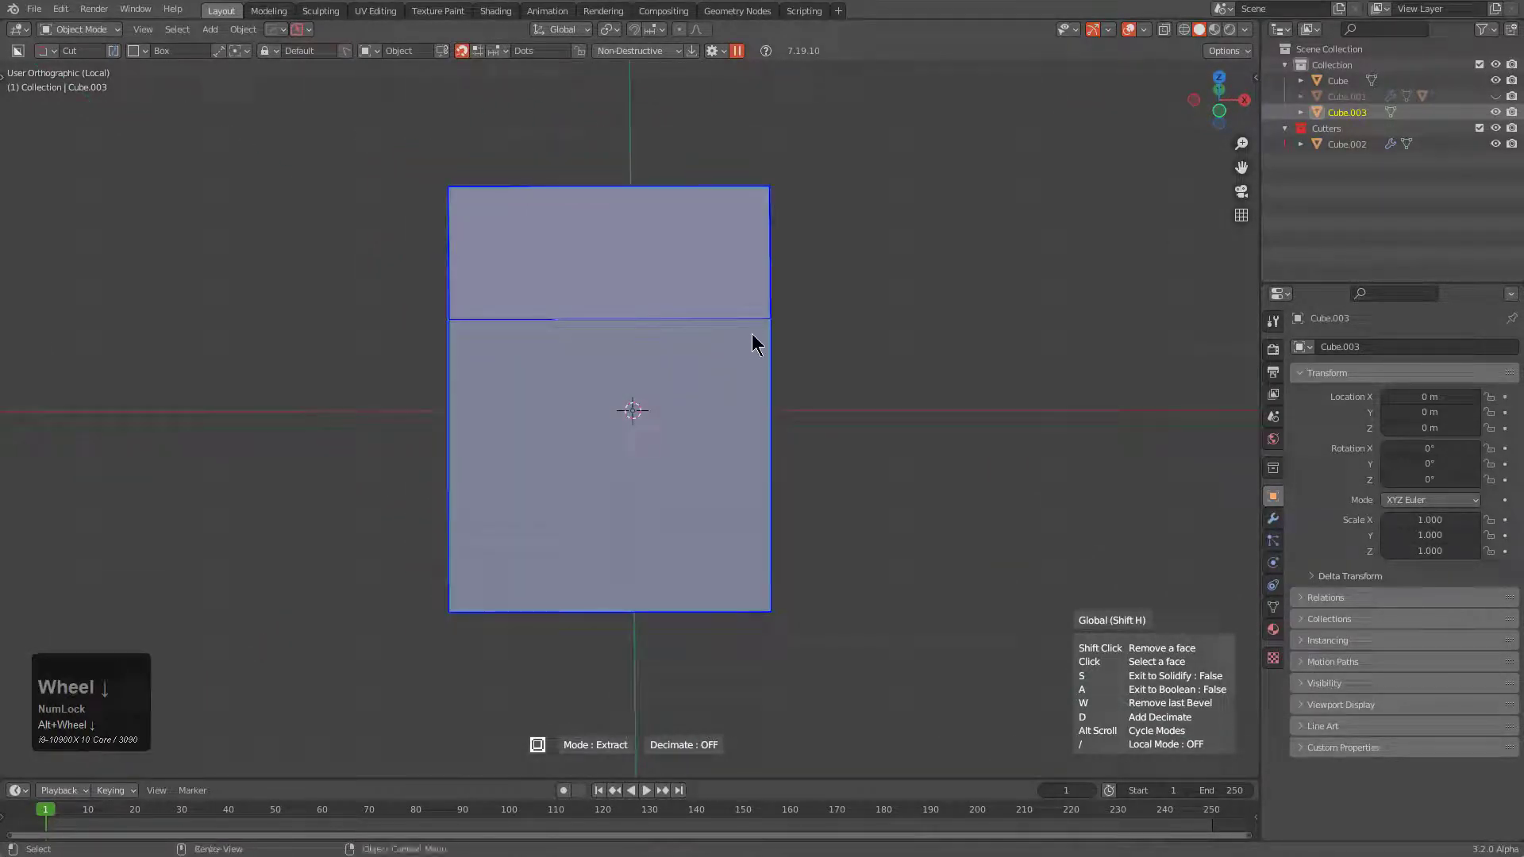
scroll("down", 3)
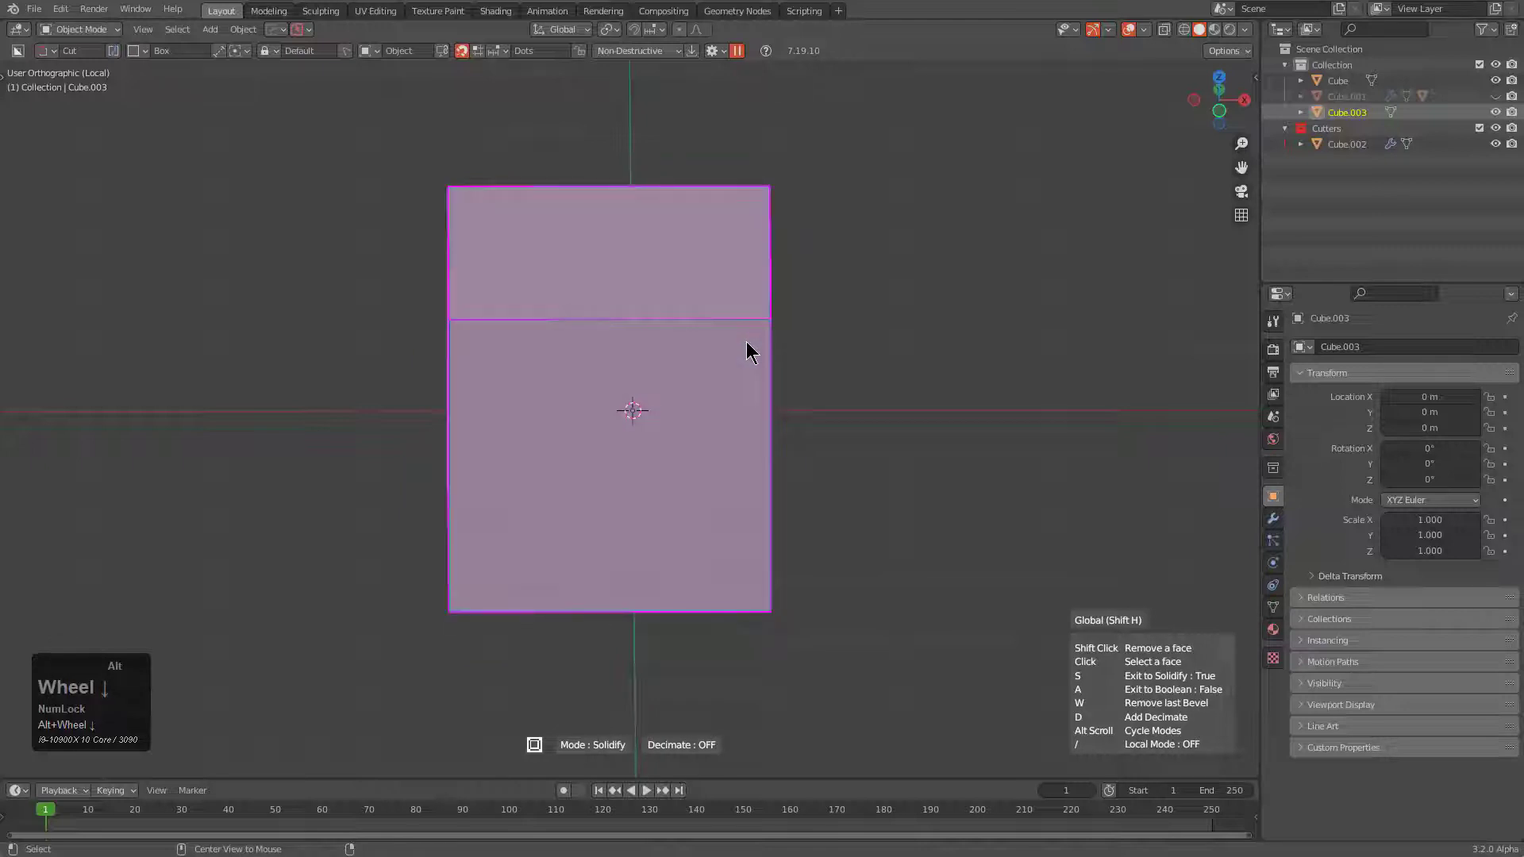
left_click_drag(760, 340, 715, 340)
scroll("up", 3)
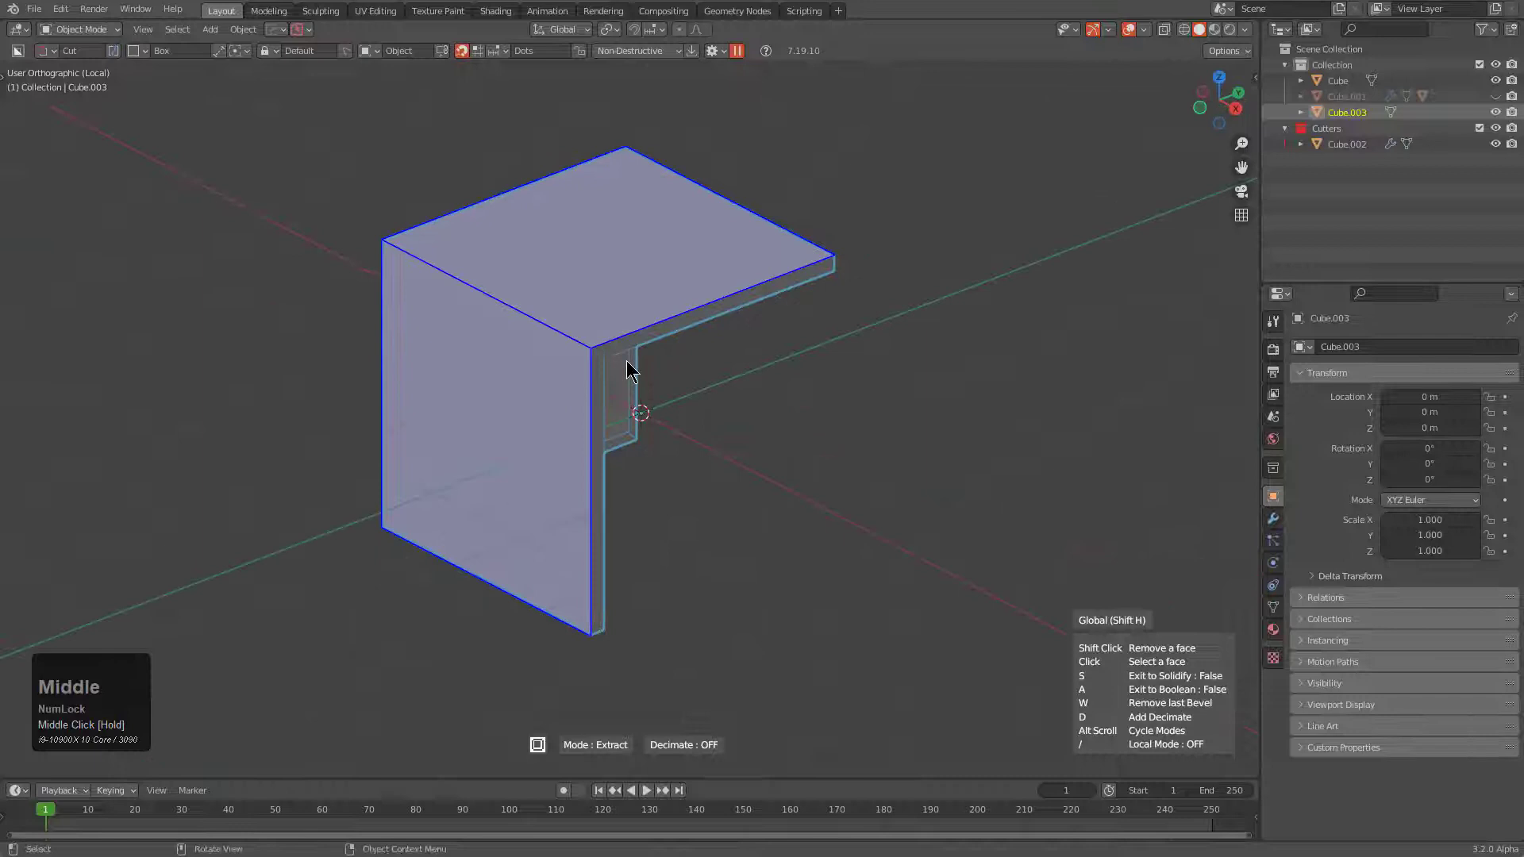
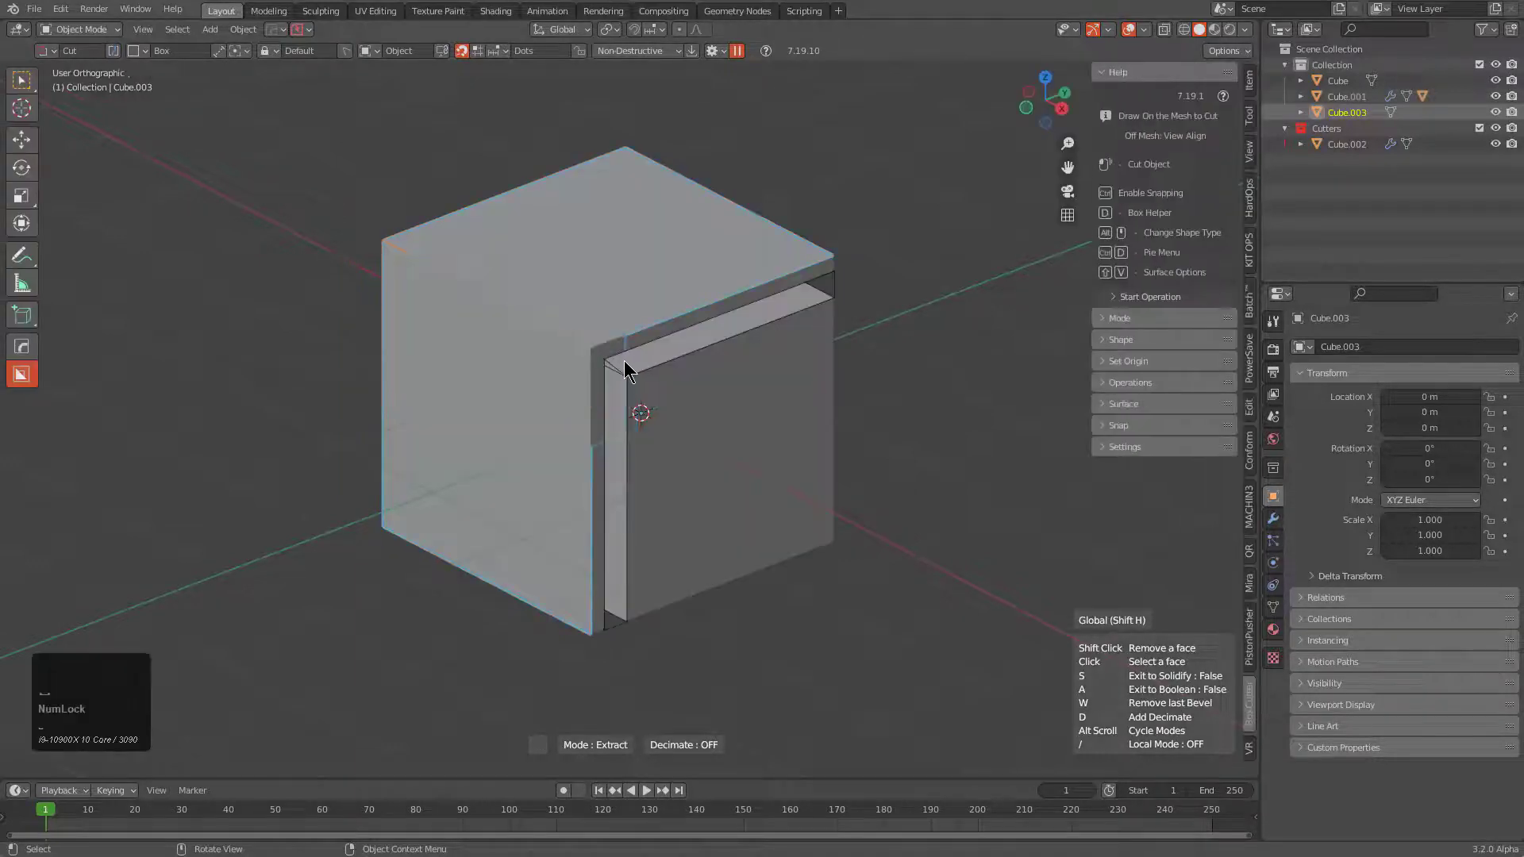
Step: Nudge the shell with a cancelled move and orbit to inspect it in place
middle_click(626, 373)
key("g")
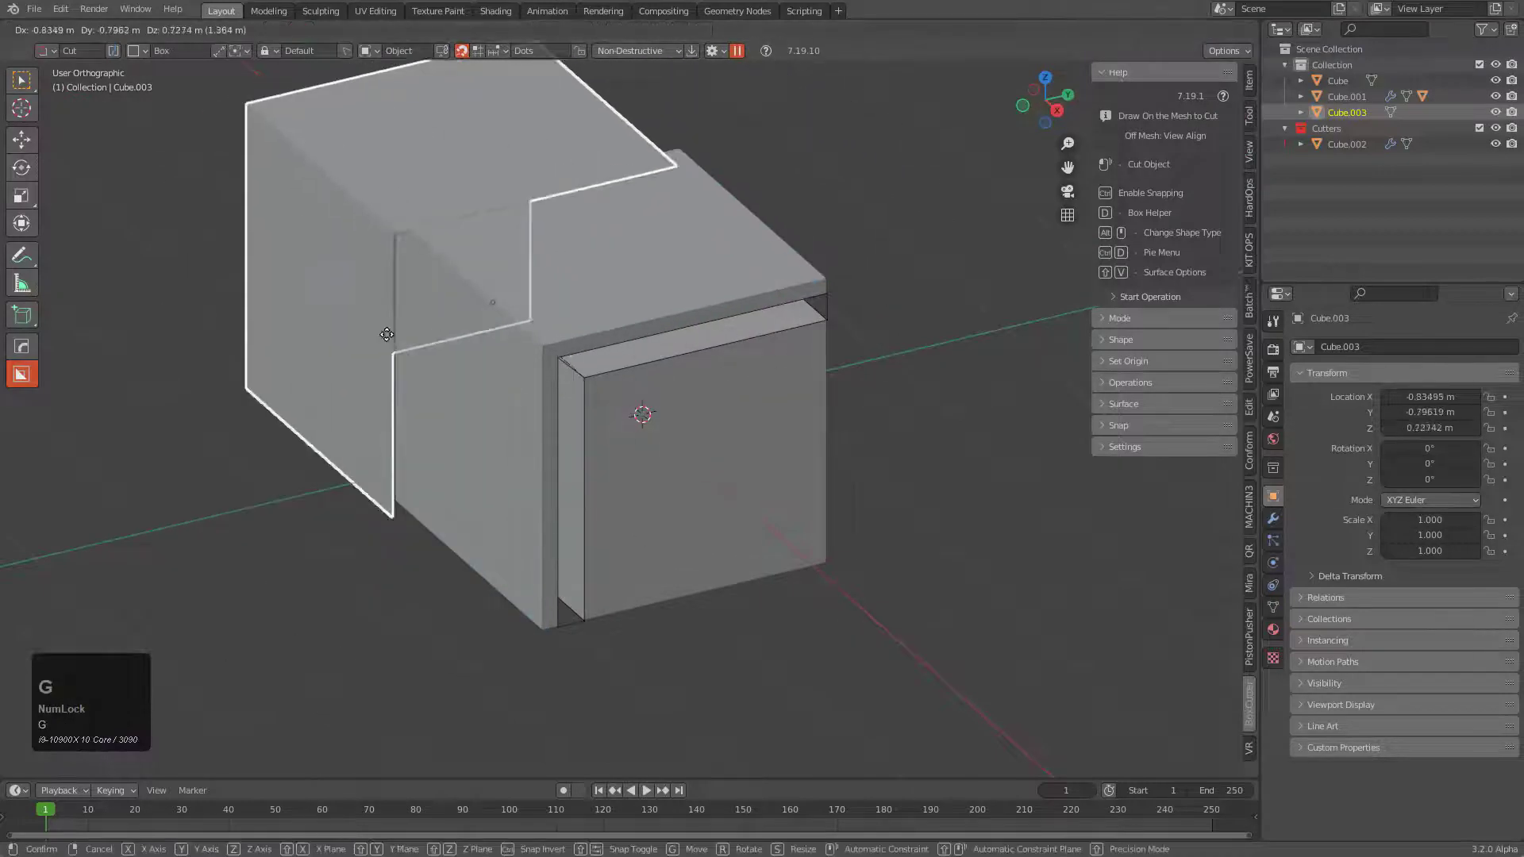
right_click(607, 350)
middle_click(628, 390)
scroll("up", 3)
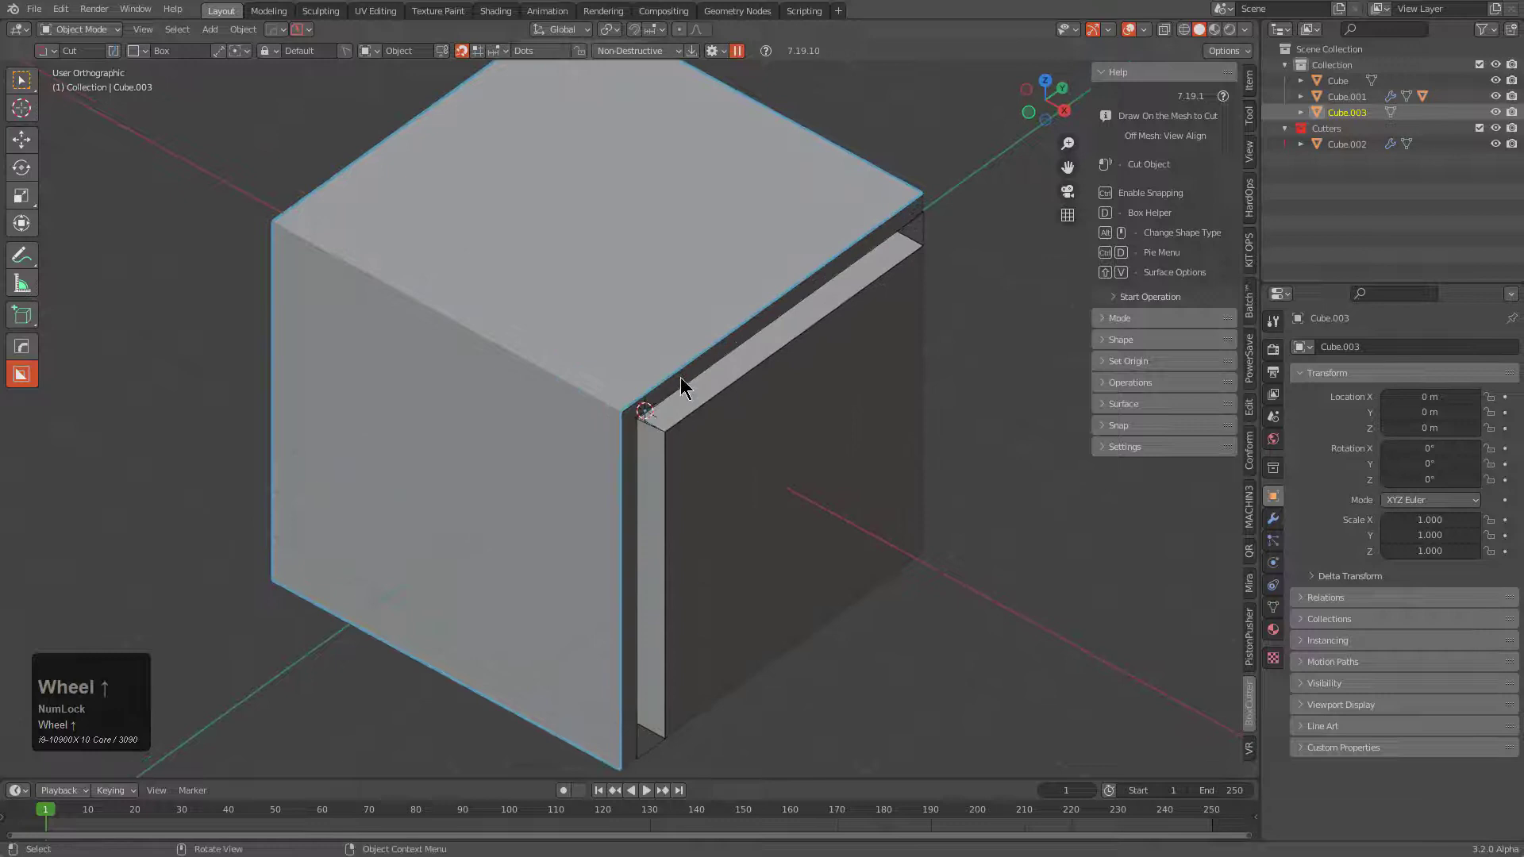
middle_click(650, 374)
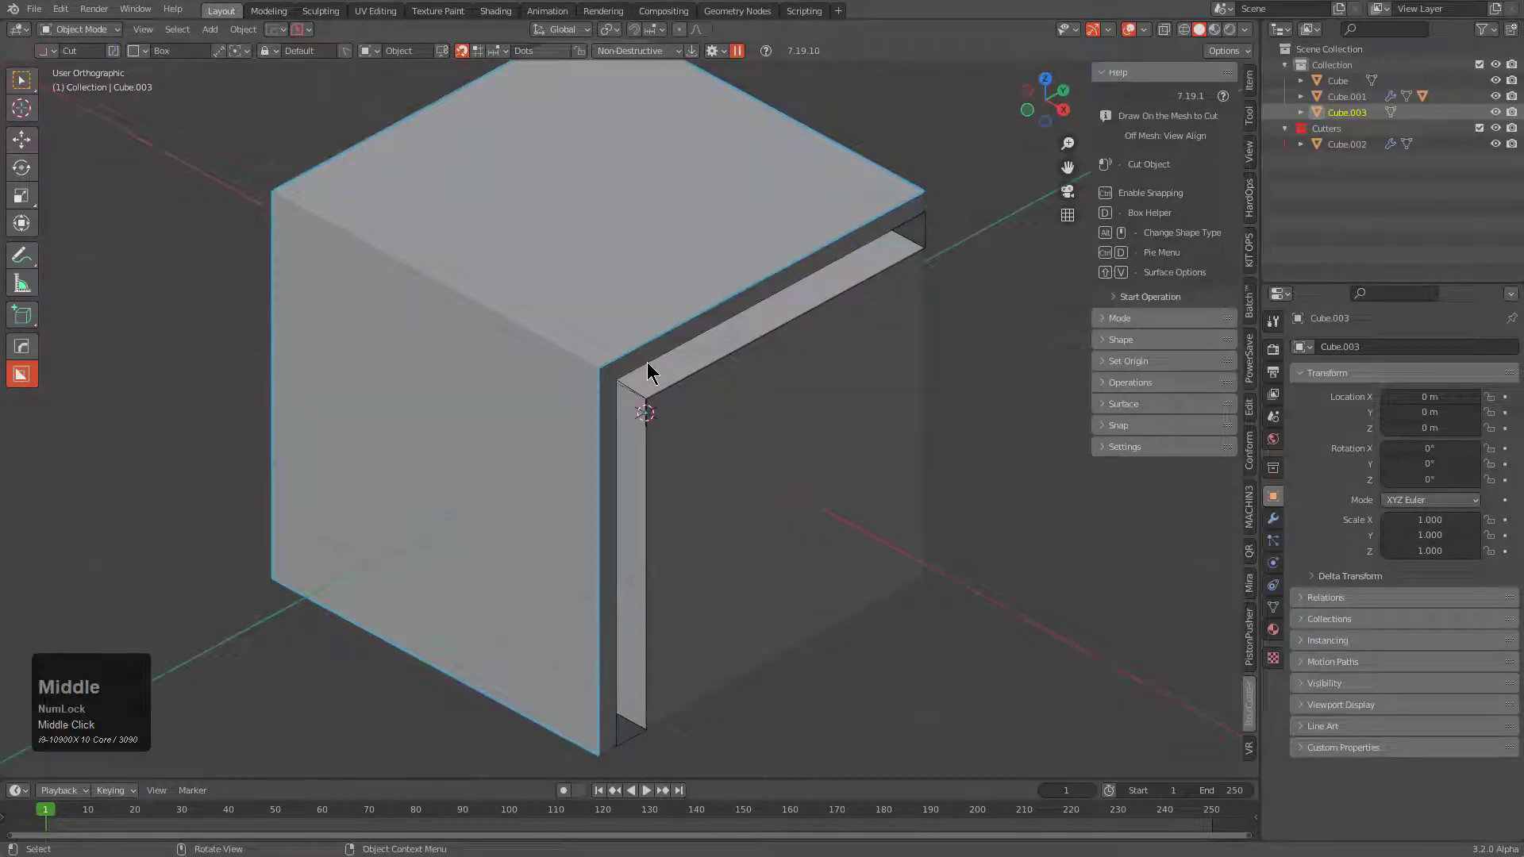
Step: Add a rounded 30° HardOps Bevel to Cube.003 and add a Solidify modifier
key("q")
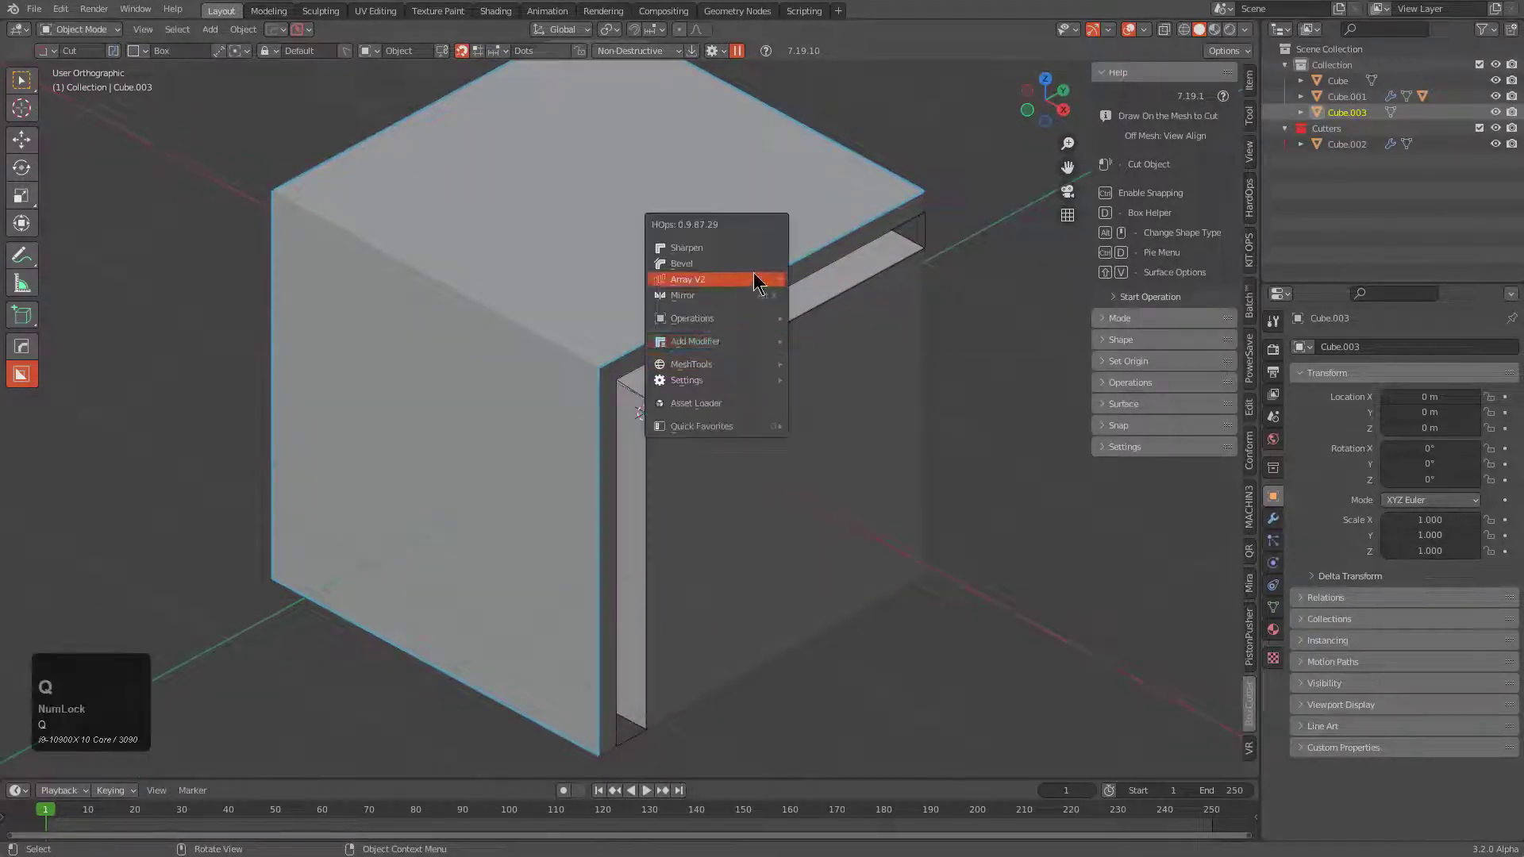
left_click(763, 271)
key("1")
scroll("up", 3)
left_click(702, 279)
key("q")
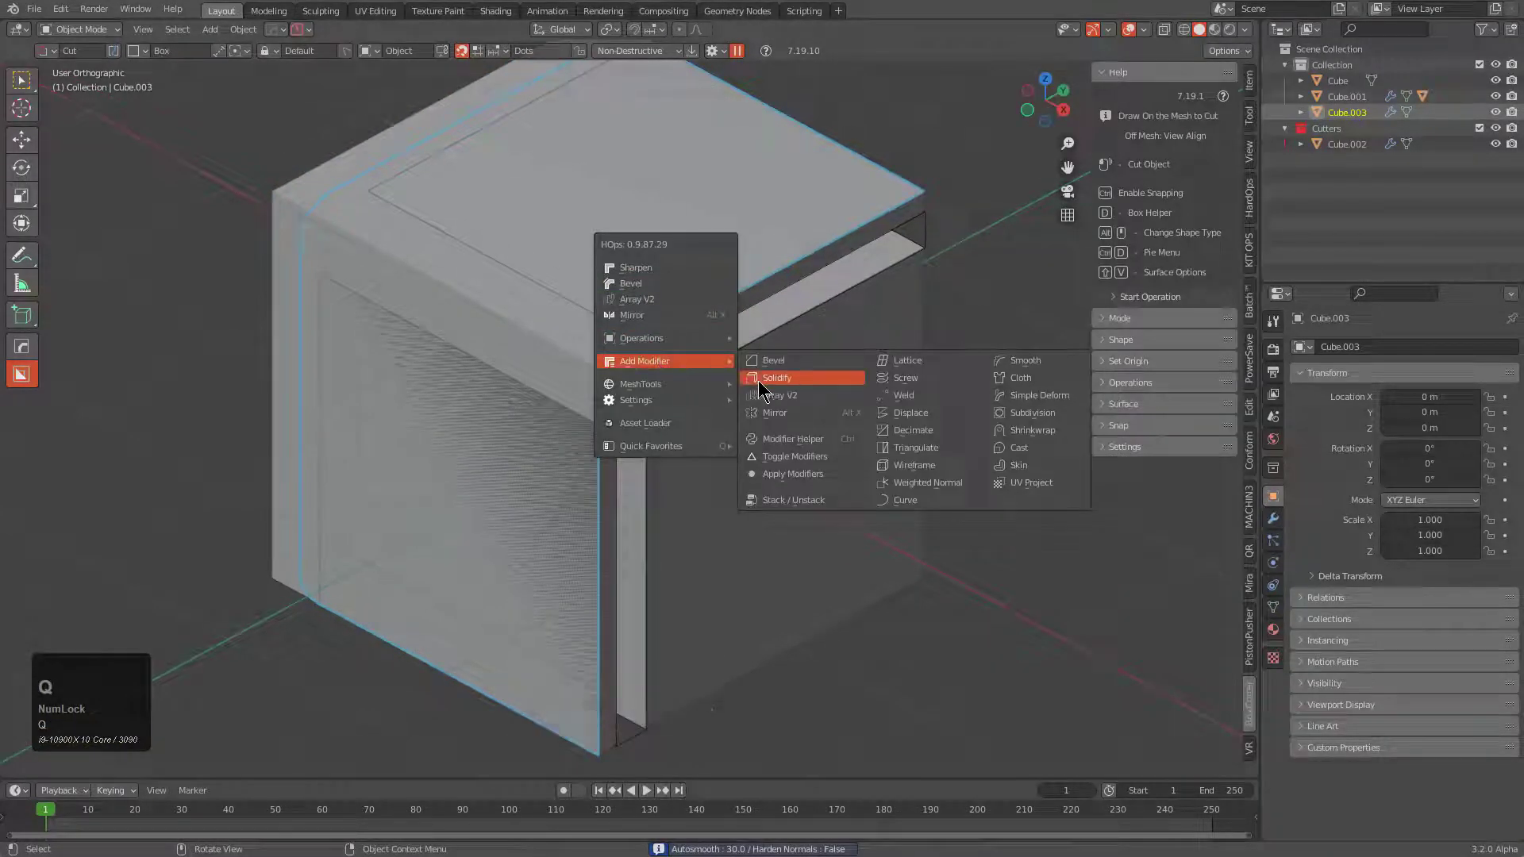
left_click(772, 382)
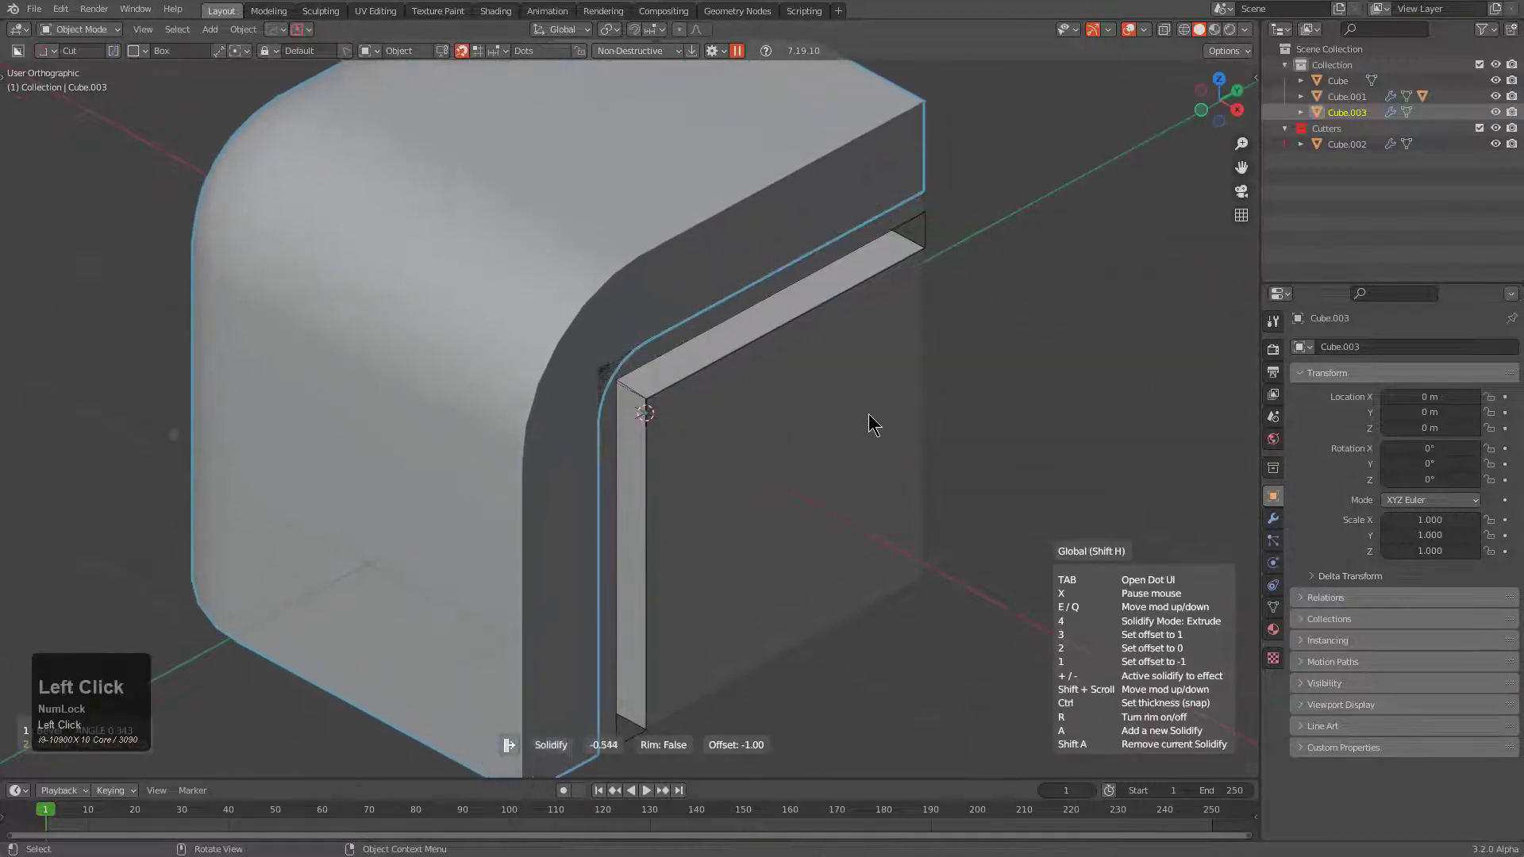
Step: Set the shell's Solidify thickness and cut Cube.003 out of Cube.001 as a Difference boolean
scroll("down", 3)
left_click_drag(682, 386, 531, 404)
left_click(531, 404)
middle_click(622, 385)
key("q")
left_click(902, 186)
scroll("up", 3)
key("F9")
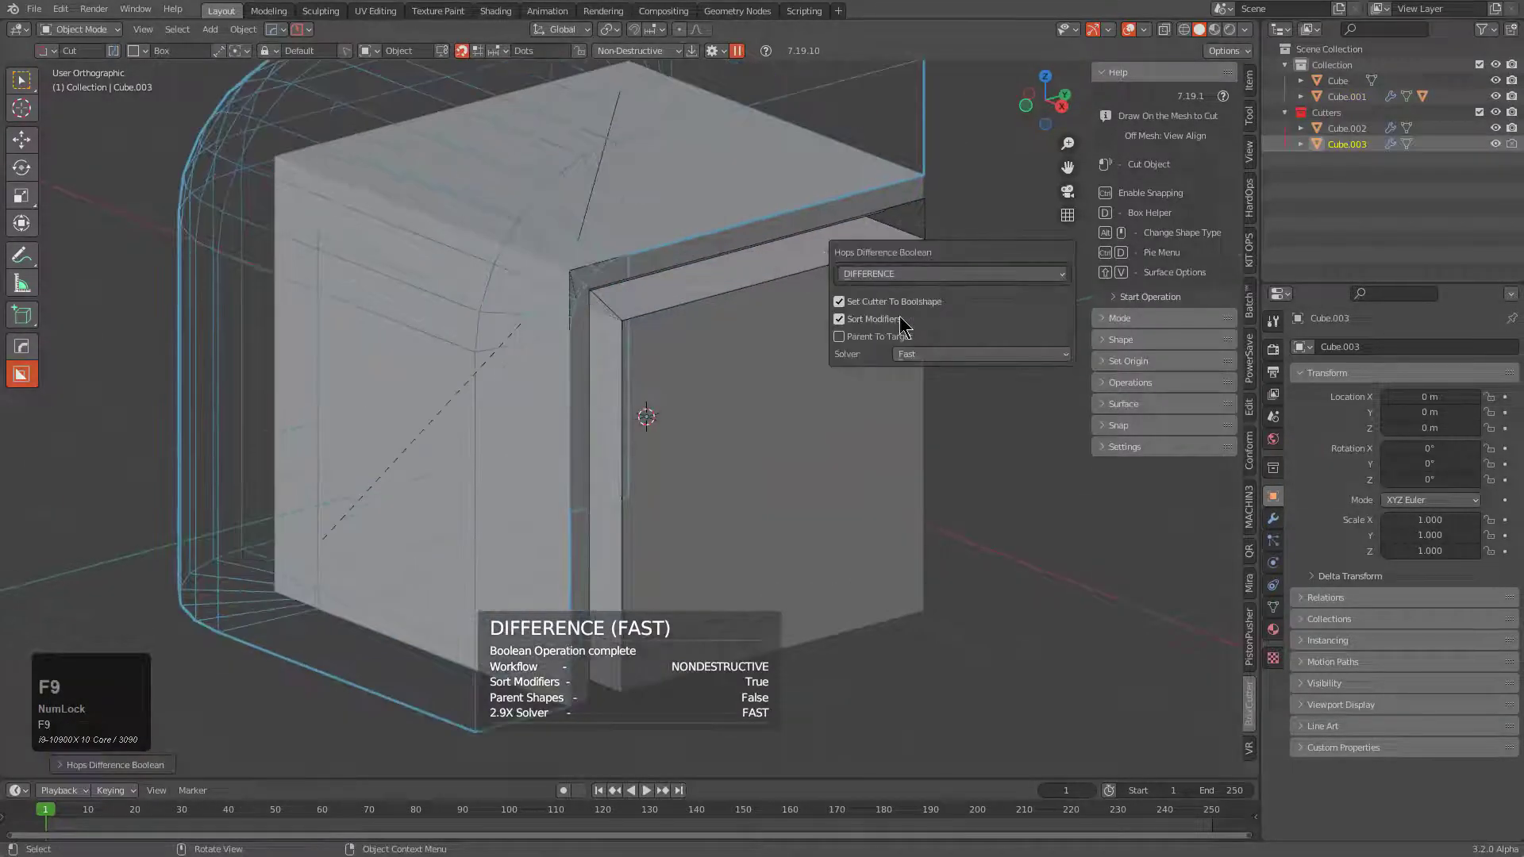
Step: Inspect the rounded groove, select the cut block and bring up the HardOps Q menu
left_click(933, 363)
middle_click(541, 322)
key("1")
left_click(589, 359)
left_click_drag(624, 355, 762, 319)
key("q")
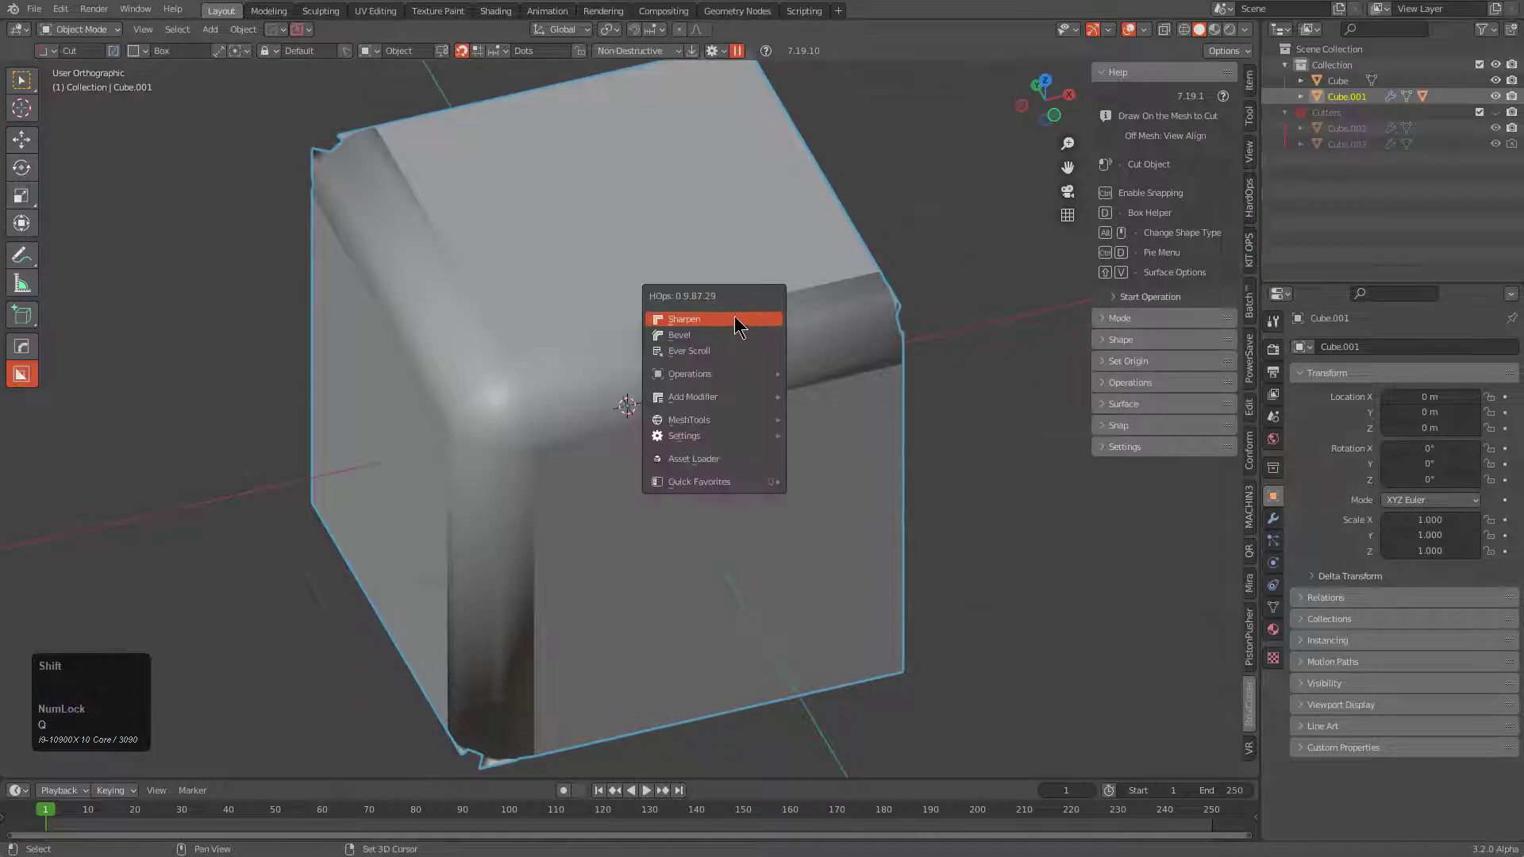
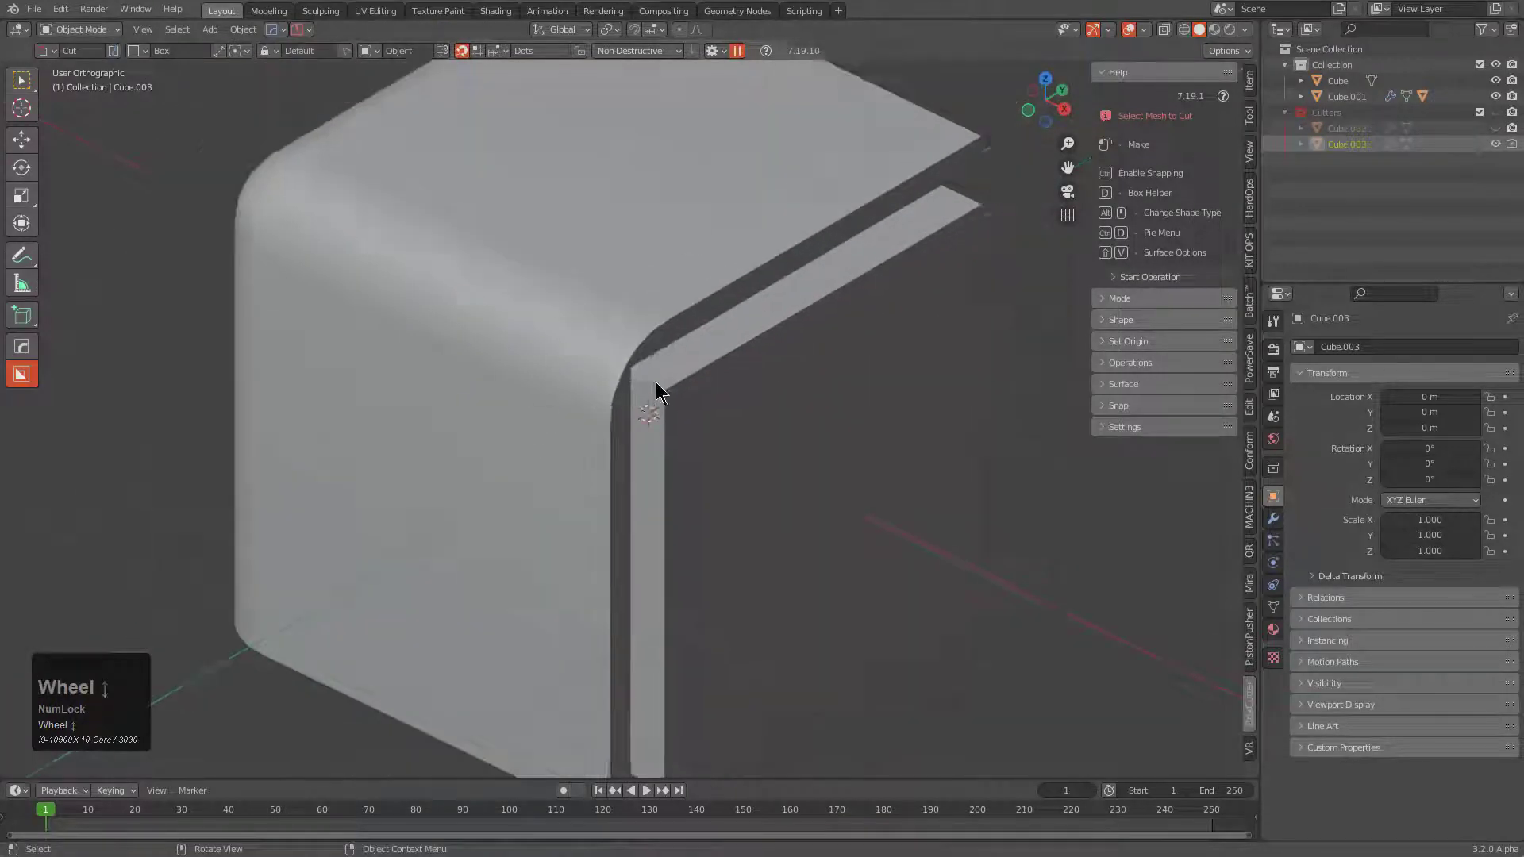
Step: Select Cube.001 and step through its modifier scroll from the bare mesh to the third boolean cut
middle_click(708, 444)
scroll("down", 3)
left_click_drag(690, 338, 650, 334)
left_click(649, 334)
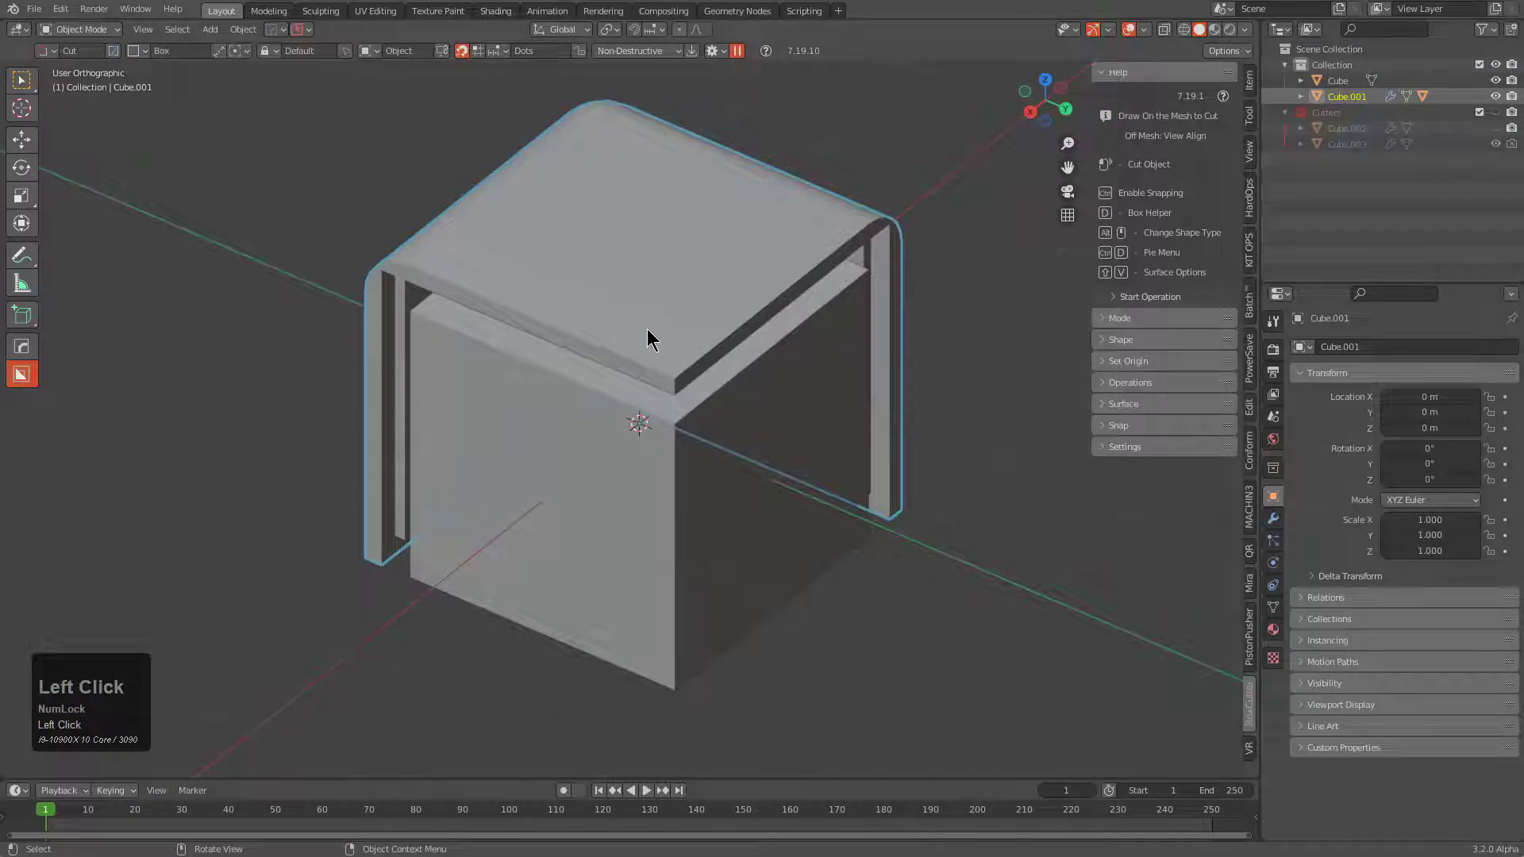
key("q")
left_click(648, 334)
scroll("up", 3)
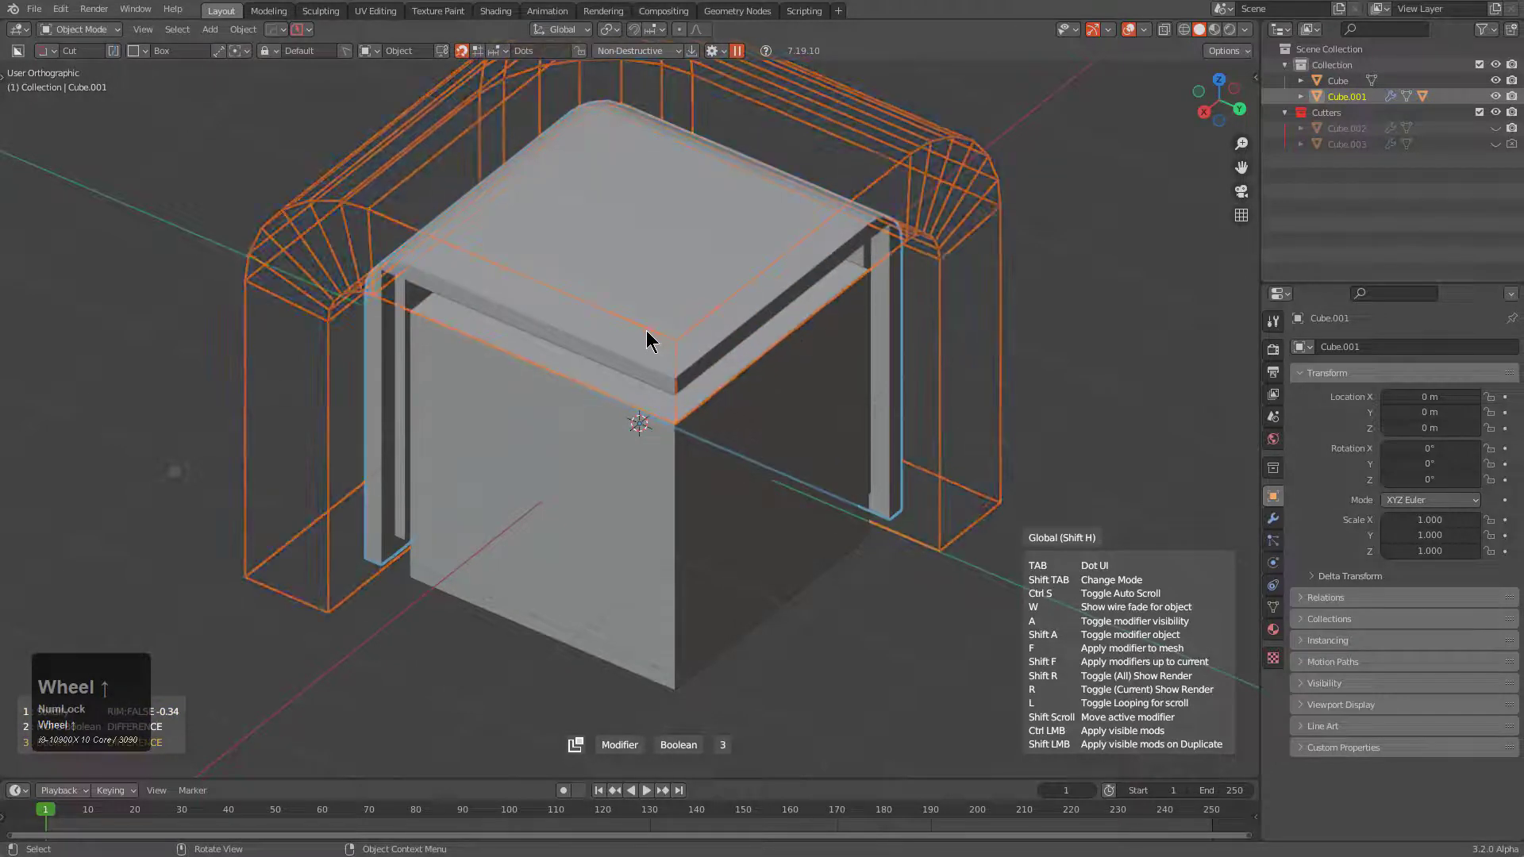
Step: Select the original Cube, orbit into its inner corner and hover MeshTools in the Q menu
left_click(648, 336)
middle_click(665, 363)
left_click(627, 351)
left_click_drag(679, 304, 651, 351)
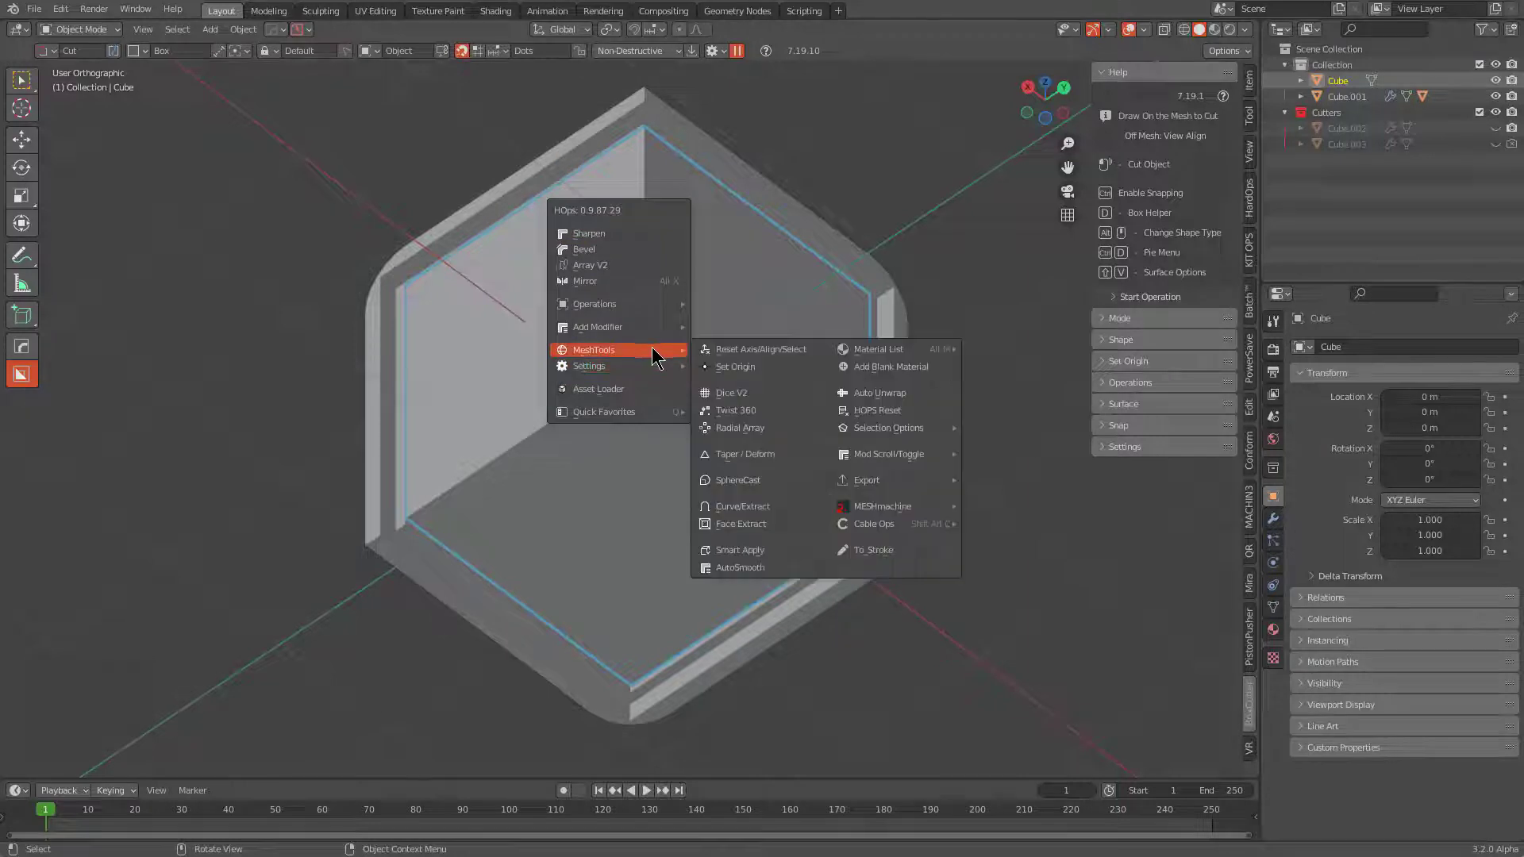
Step: Face Extract the block's inner faces into Cube.004 as an inset boolean cutter
left_click(767, 528)
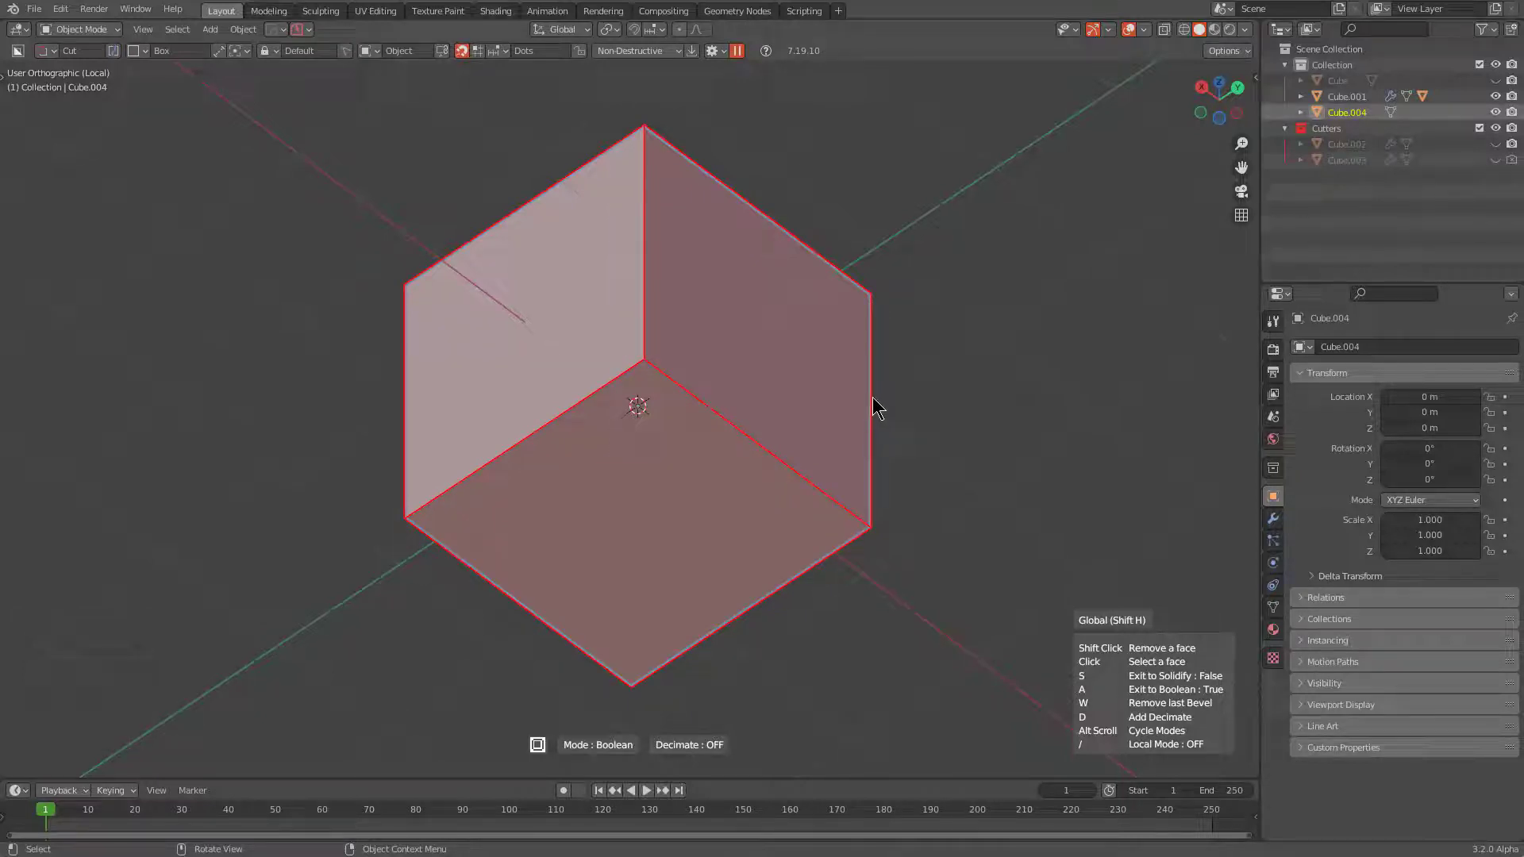
key("space")
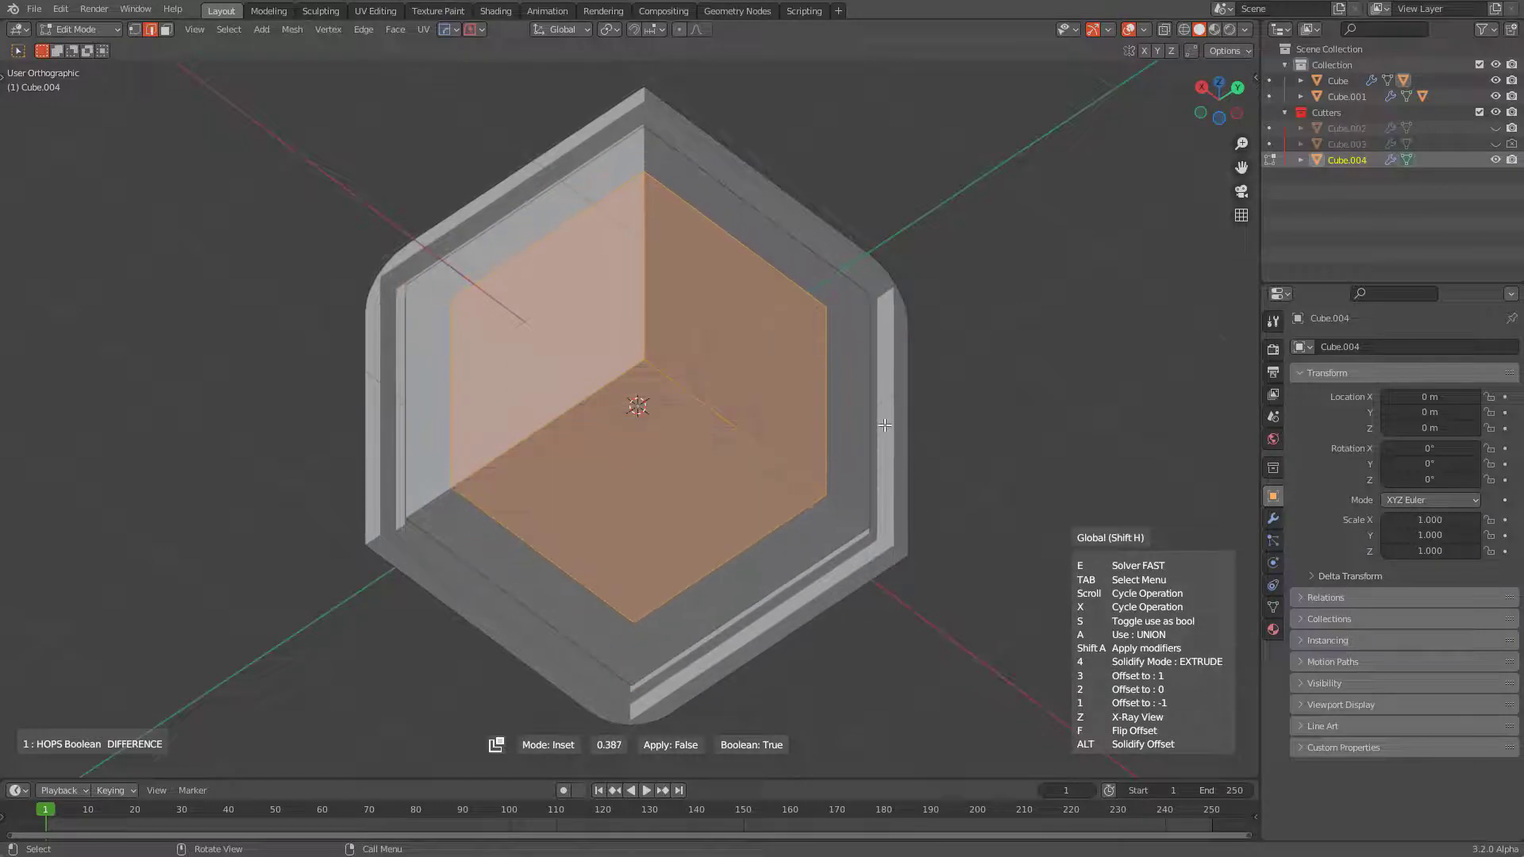
Step: Set the Cube.004 cutter's inset and thickness and confirm it as an extruded box cutter
left_click_drag(884, 418, 1092, 629)
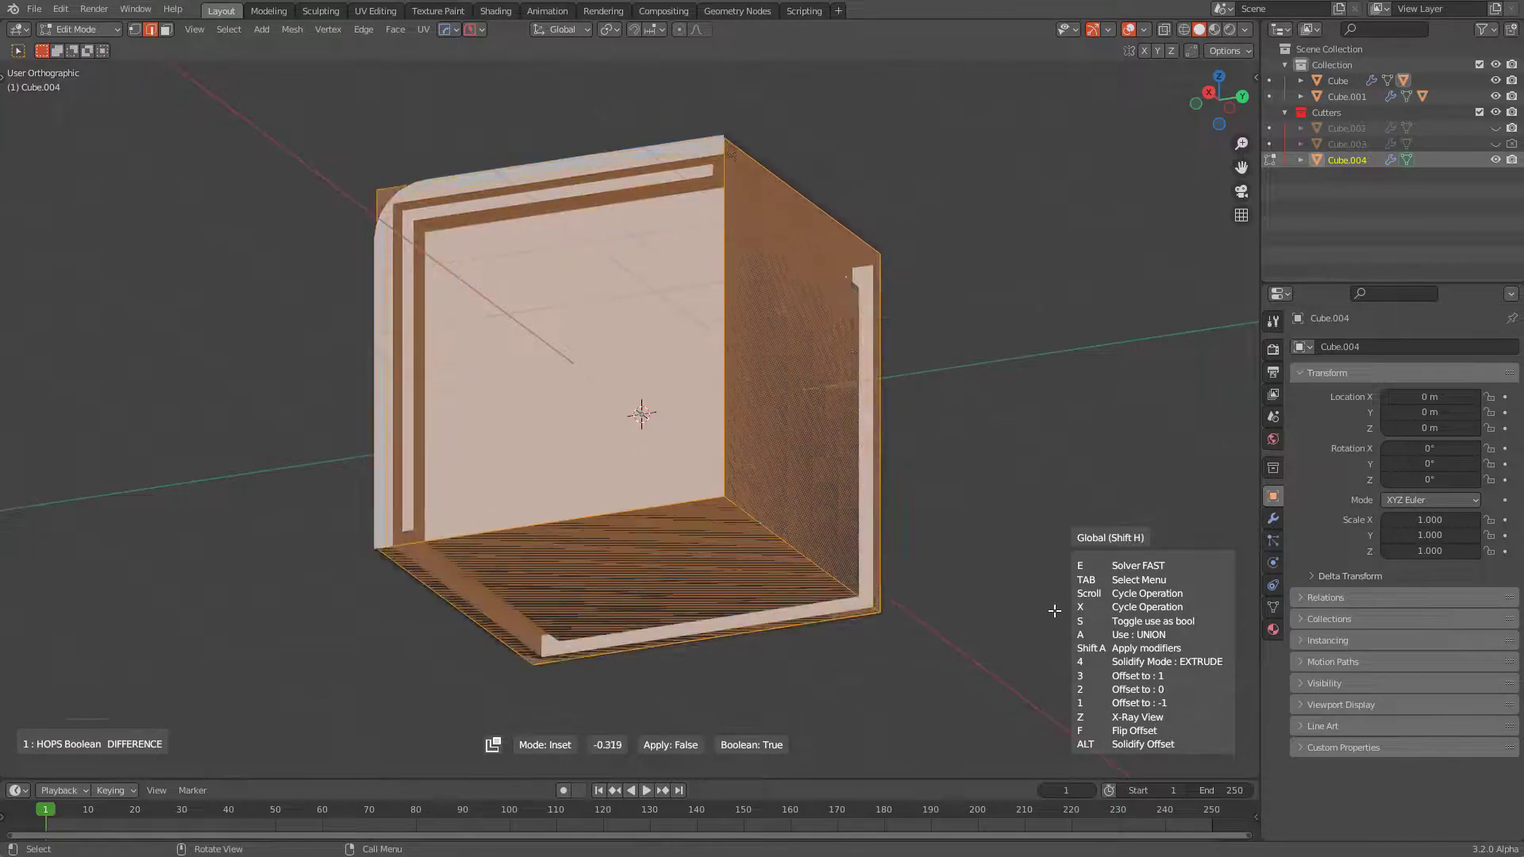
left_click_drag(941, 511, 939, 499)
key("a")
left_click(951, 503)
Step: Tweak Cube.004's top edges in Edit Mode so it recesses the block's inner corner
left_click_drag(996, 541, 891, 611)
left_click(891, 611)
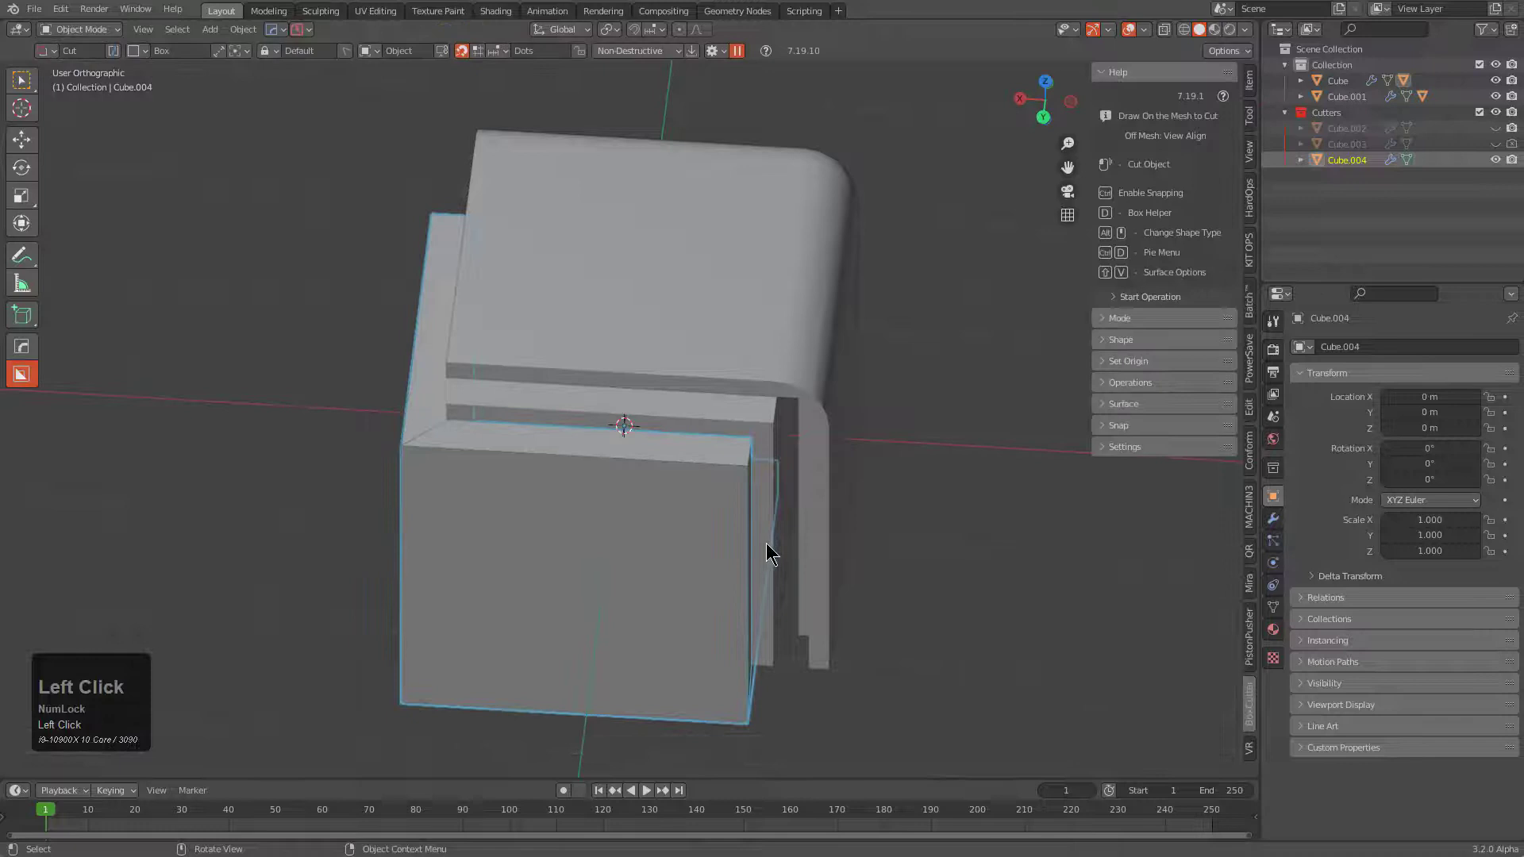
left_click_drag(778, 459, 791, 377)
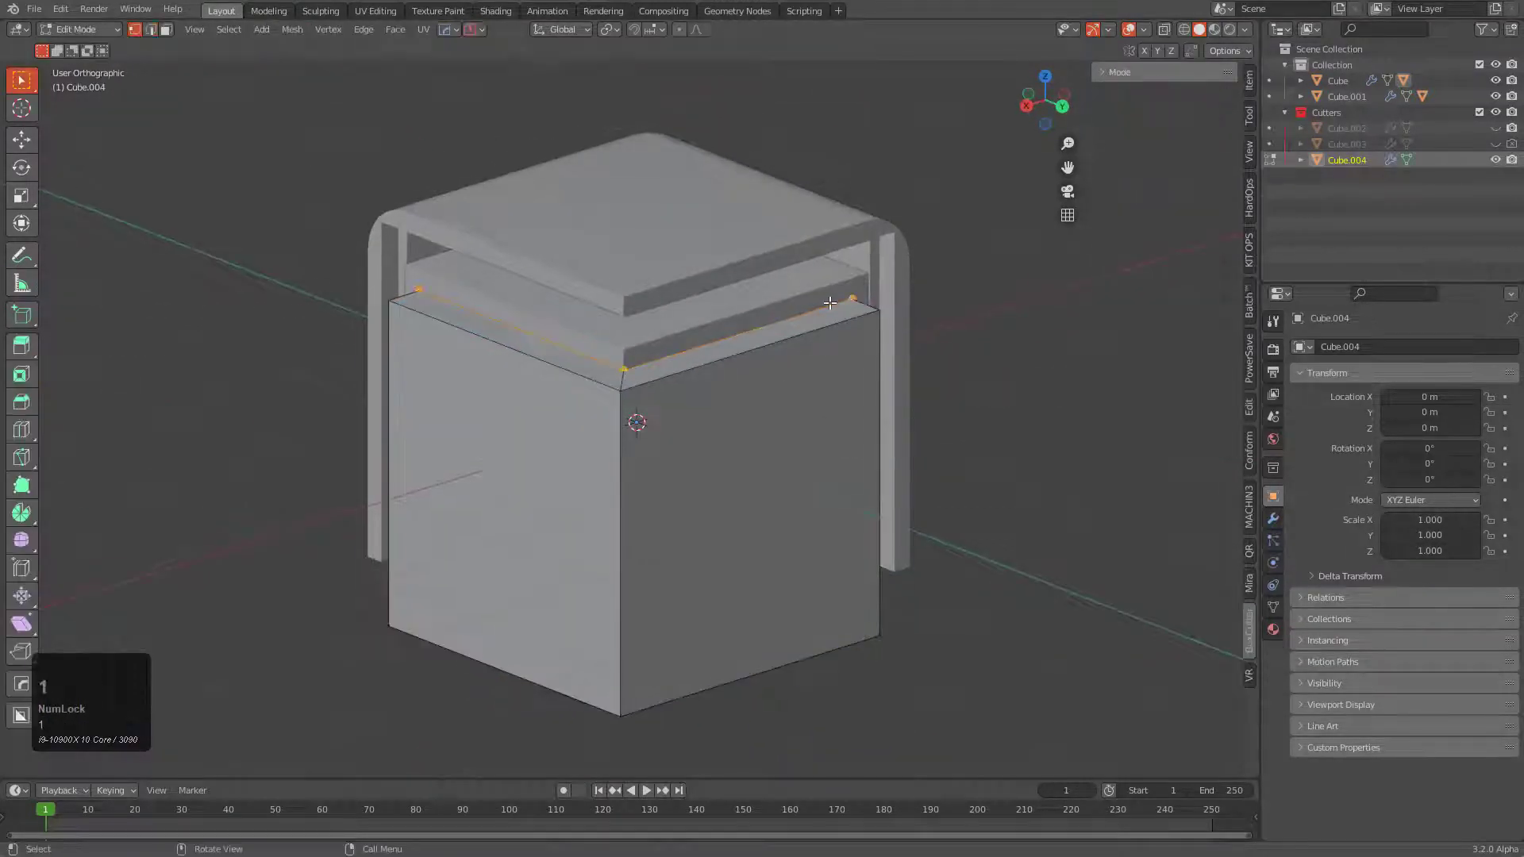
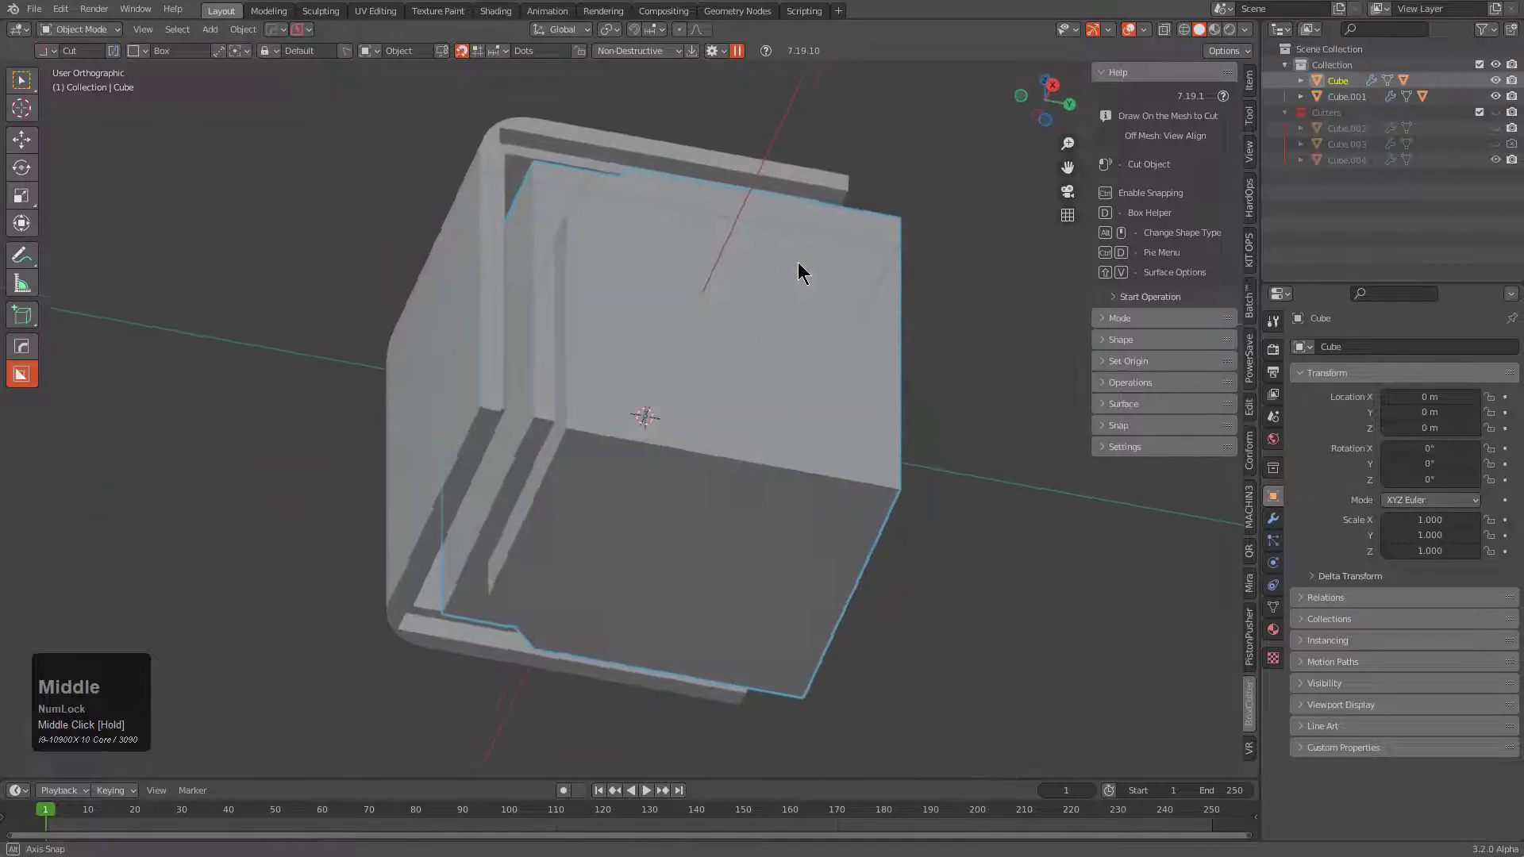
Step: Face-extract Cube.005 from the block as a boolean cutter and set its inset depth
key("q")
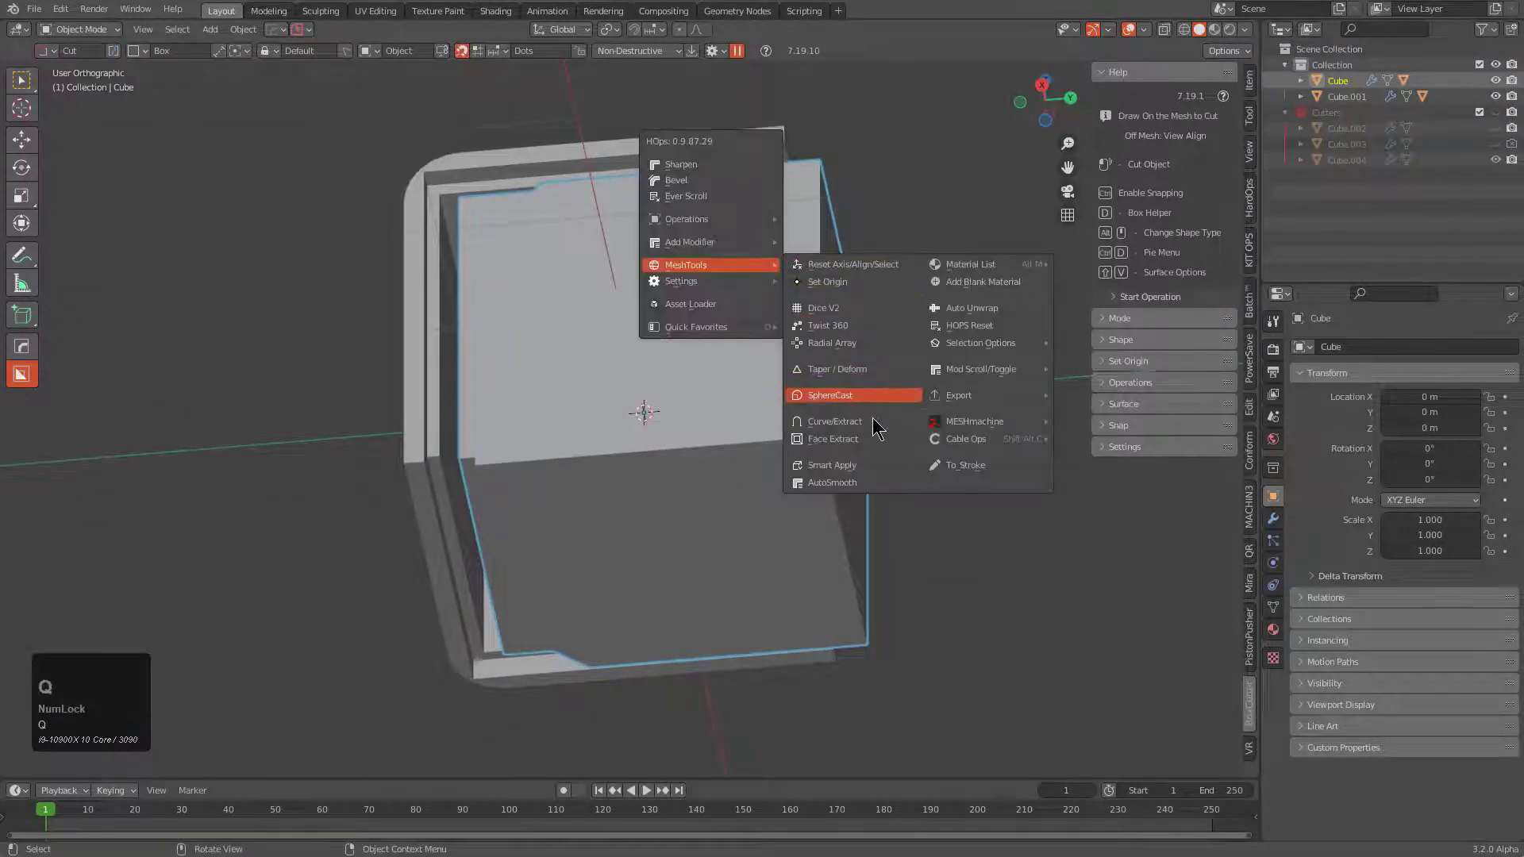
left_click(859, 448)
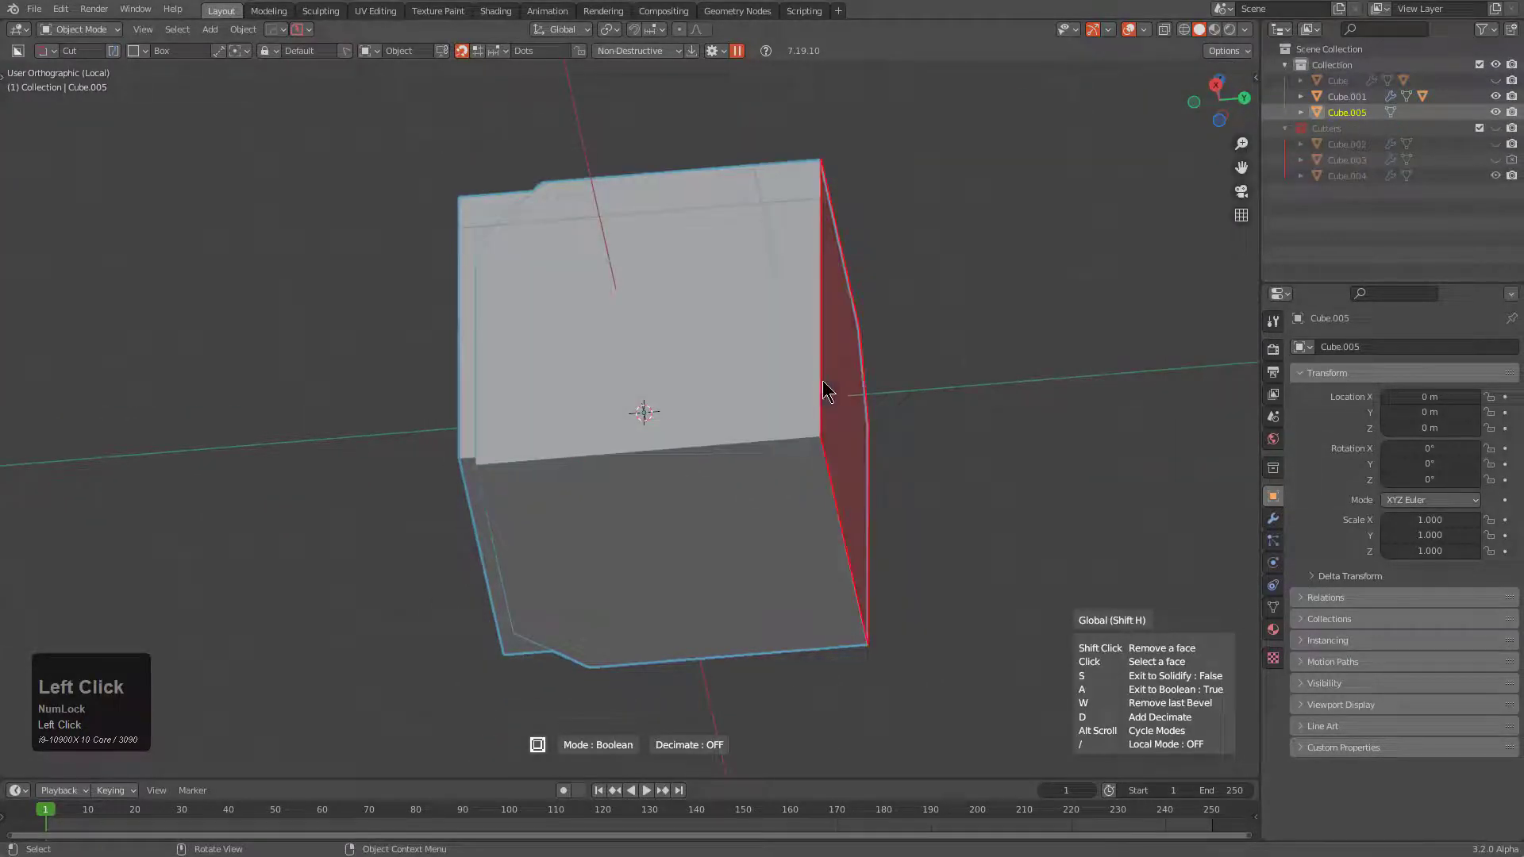
key("space")
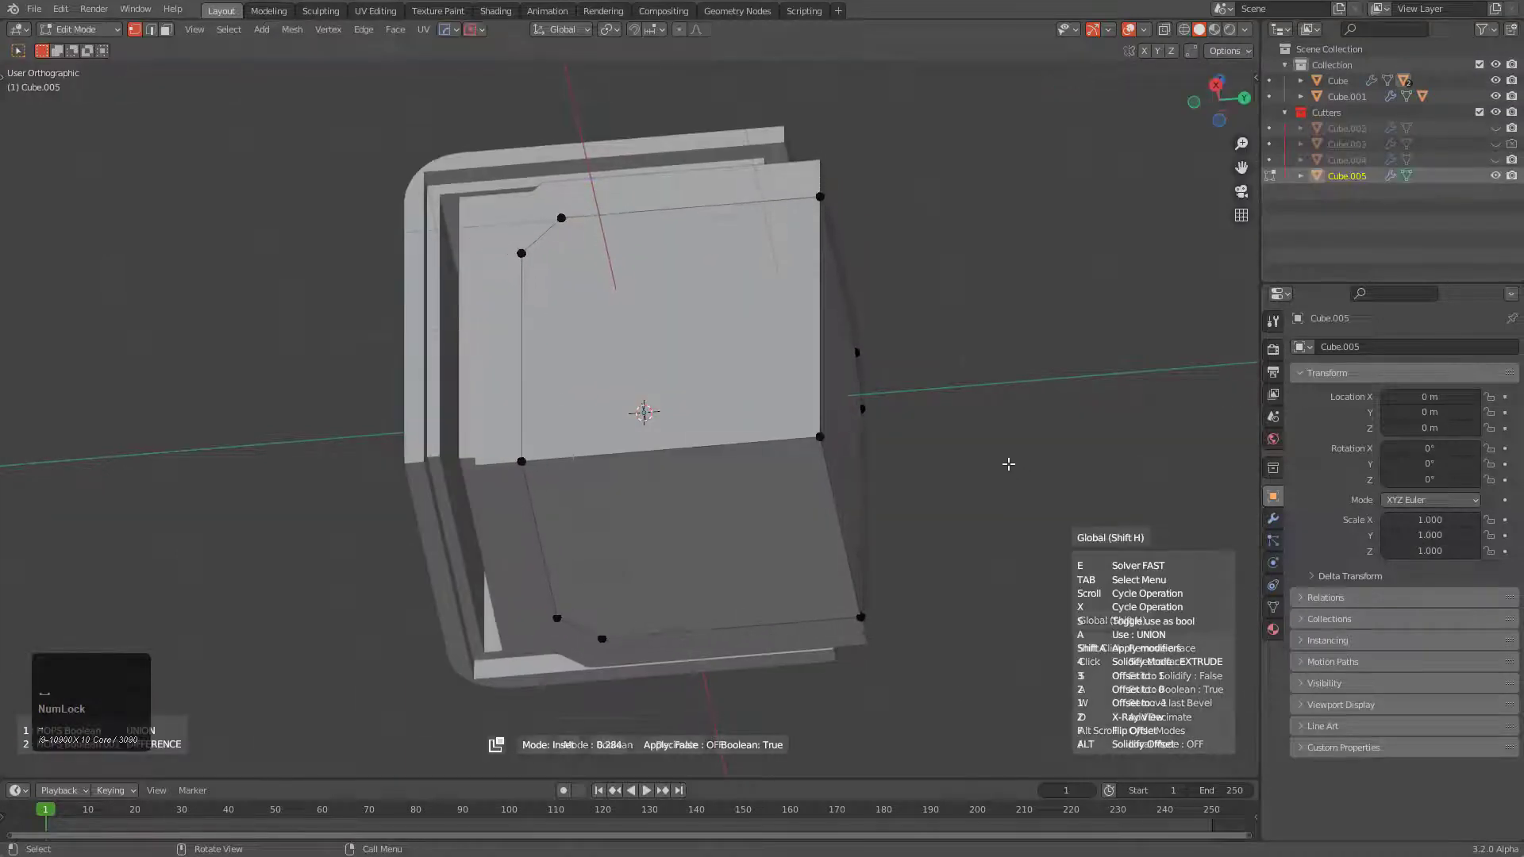
left_click(1012, 459)
left_click_drag(887, 421, 909, 448)
left_click(910, 448)
key("1")
left_click_drag(772, 384, 768, 448)
left_click(767, 448)
Step: Scroll through the HardOps operation options on the new cutter
middle_click(825, 411)
key("q")
left_click(881, 294)
scroll("up", 3)
scroll("down", 3)
scroll("up", 3)
scroll("down", 3)
scroll("up", 3)
scroll("down", 3)
middle_click(878, 295)
scroll("up", 3)
scroll("down", 3)
scroll("up", 3)
scroll("down", 3)
scroll("up", 3)
Step: Bevel the cutter's verts into a chamfered, octagon-like recess and confirm it
right_click(789, 181)
left_click_drag(734, 284, 656, 320)
key("alt+v")
key("e")
left_click_drag(769, 417, 661, 288)
Step: Face-extract a third cutter, Cube.006, and extrude it as a boolean on the block
key("q")
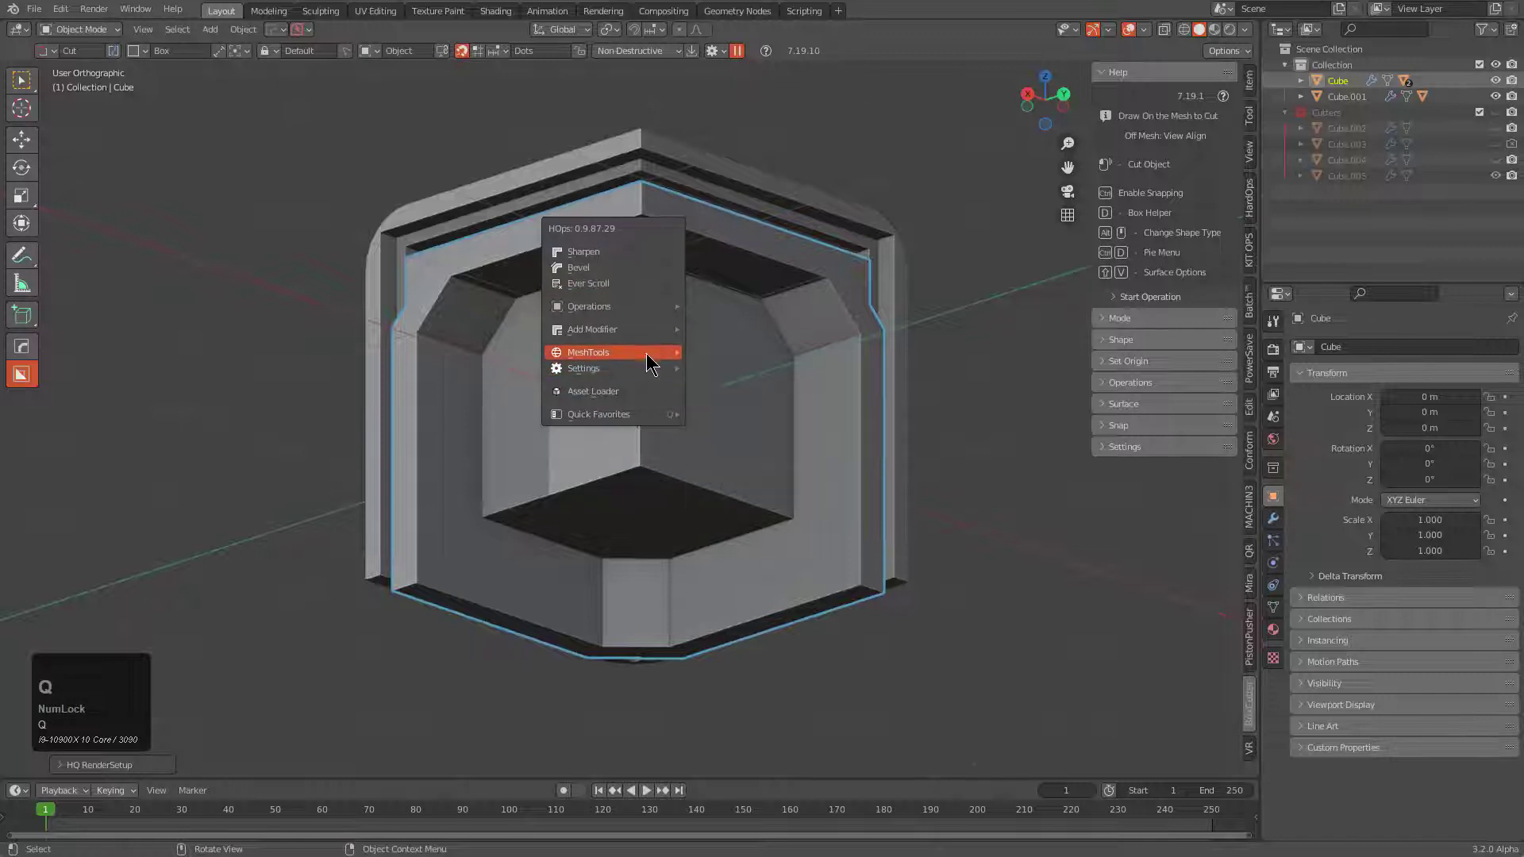
left_click(748, 531)
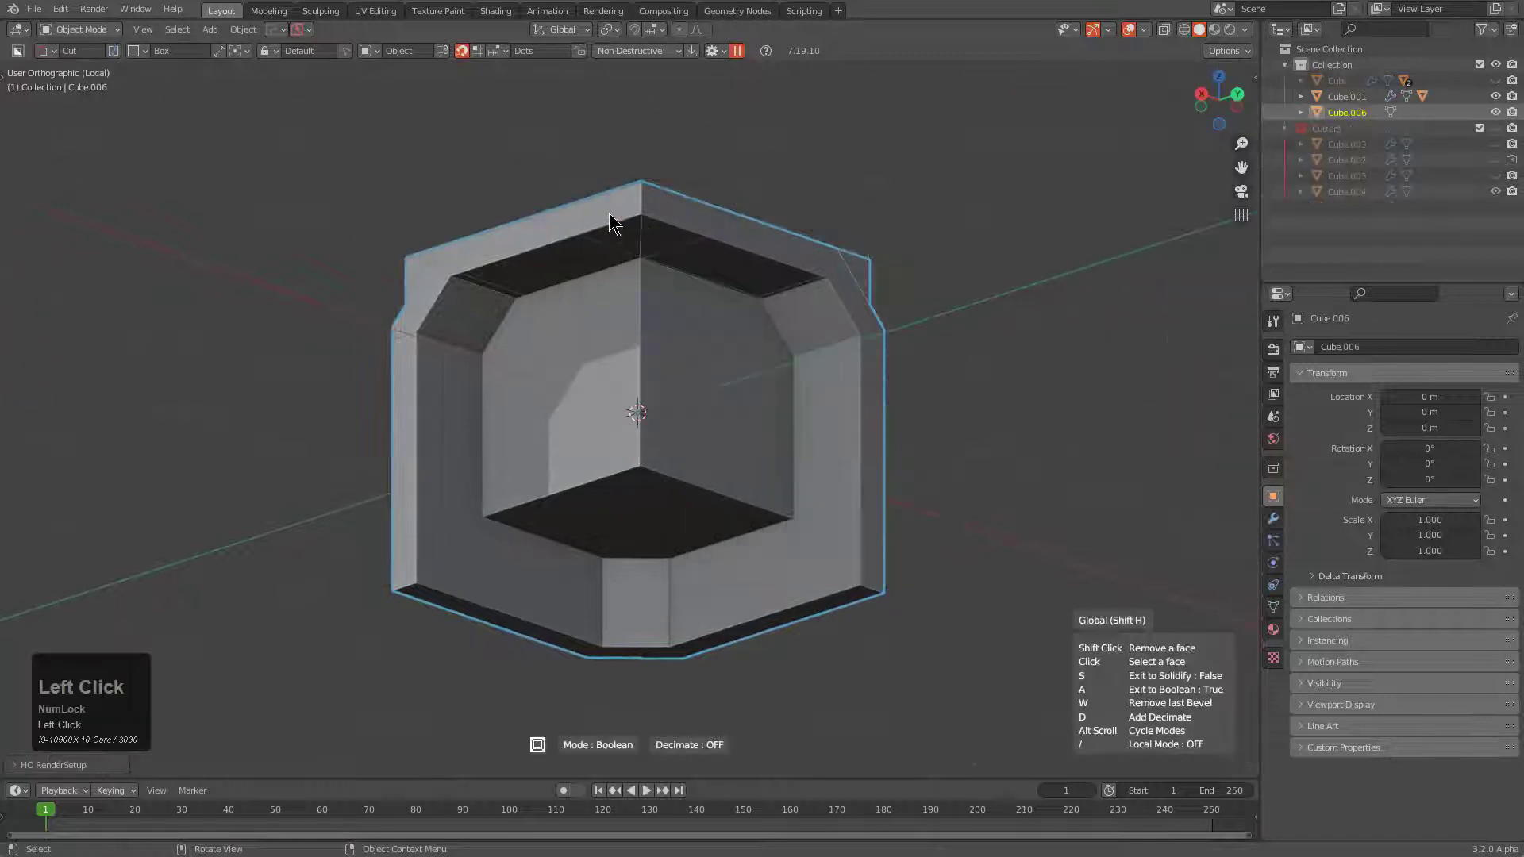
middle_click(962, 489)
scroll("up", 3)
key("space")
double_click(1042, 382)
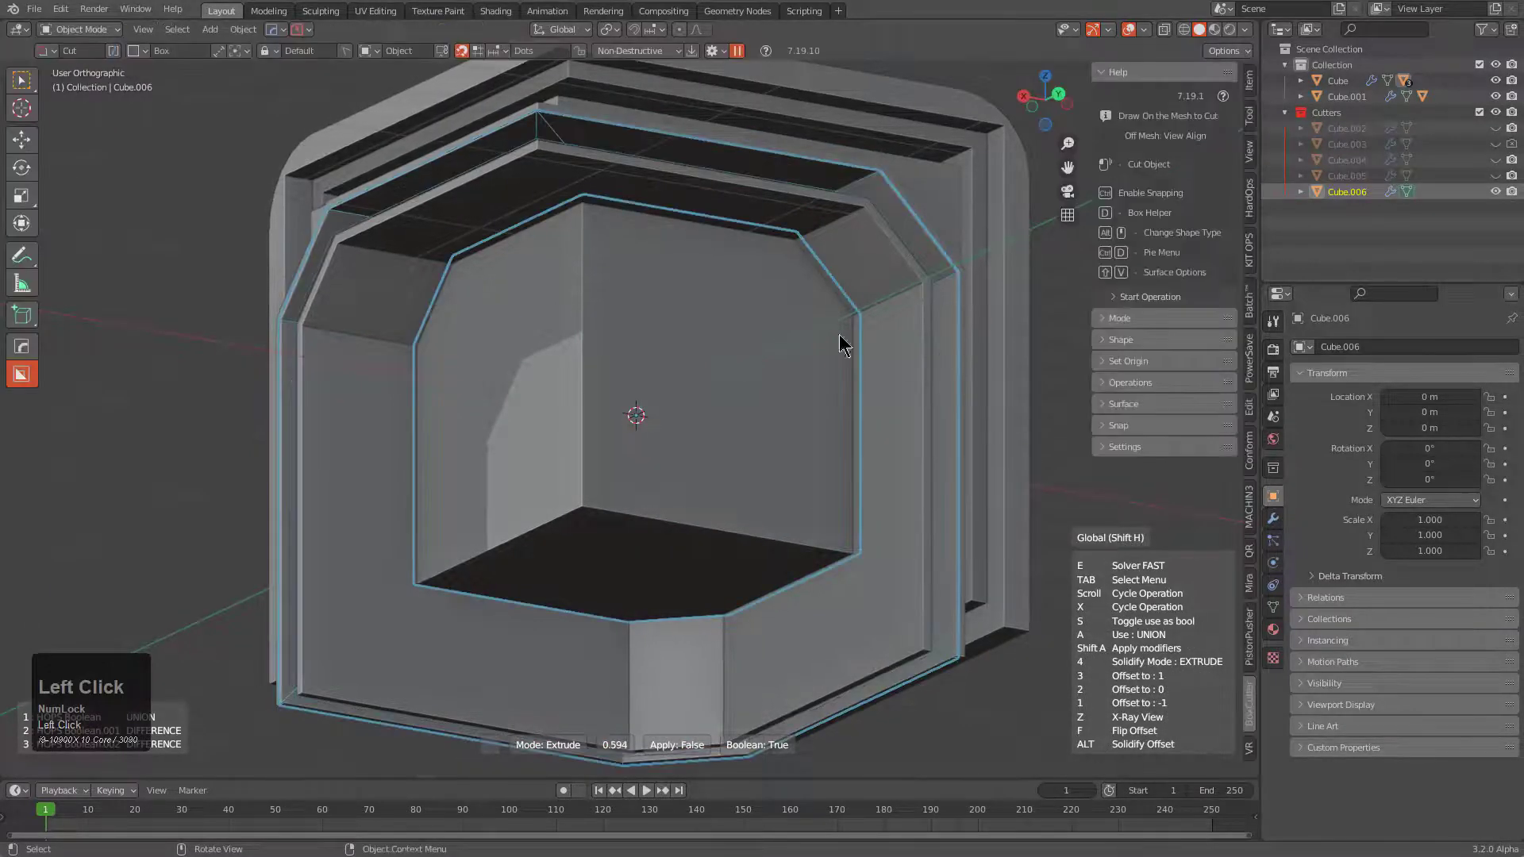
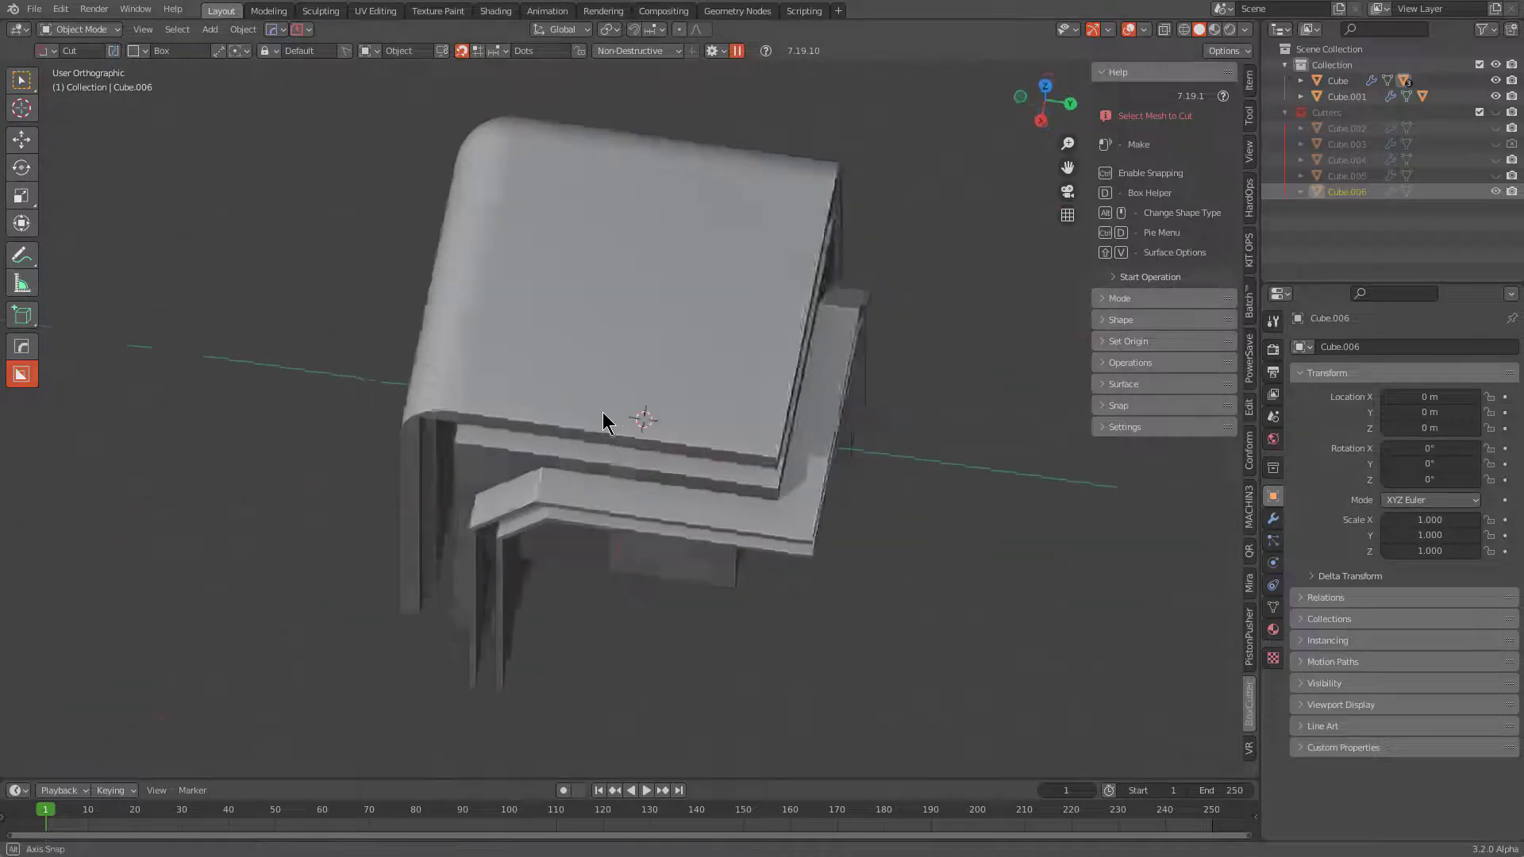
Step: Start a fresh general file with the default cube and bring up the BoxCutter helper
key("ctrl+Num_Lock")
scroll("up", 3)
key("Return")
key("KP_Decimal")
left_click(809, 467)
middle_click(713, 434)
key("d")
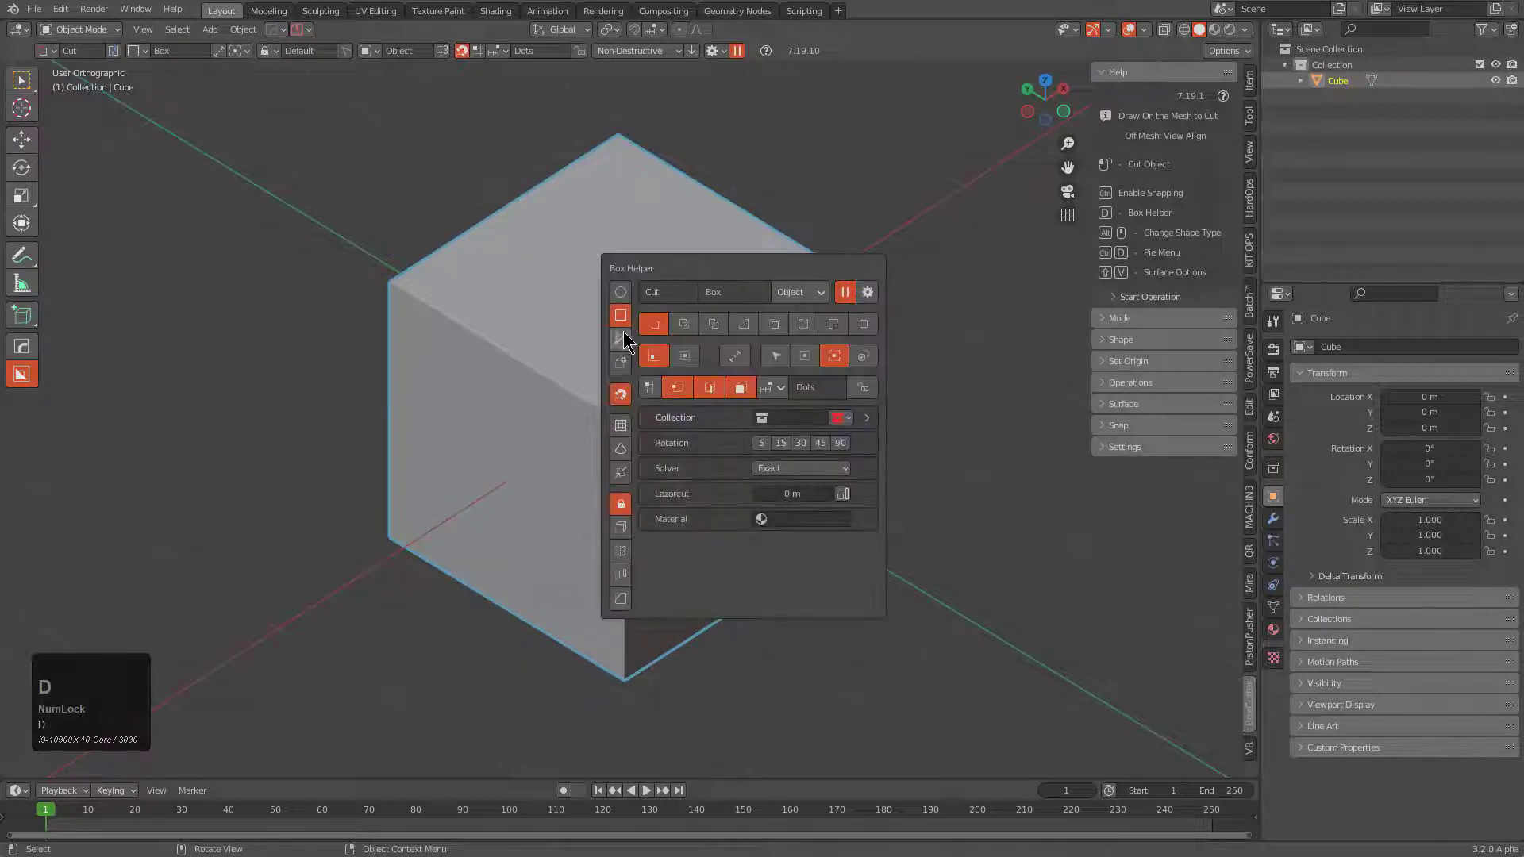
Step: Knife a notched Ngon outline into the cube's top face with BoxCutter in top view
left_click(625, 337)
scroll("down", 3)
left_click_drag(569, 400, 118, 56)
left_click(118, 56)
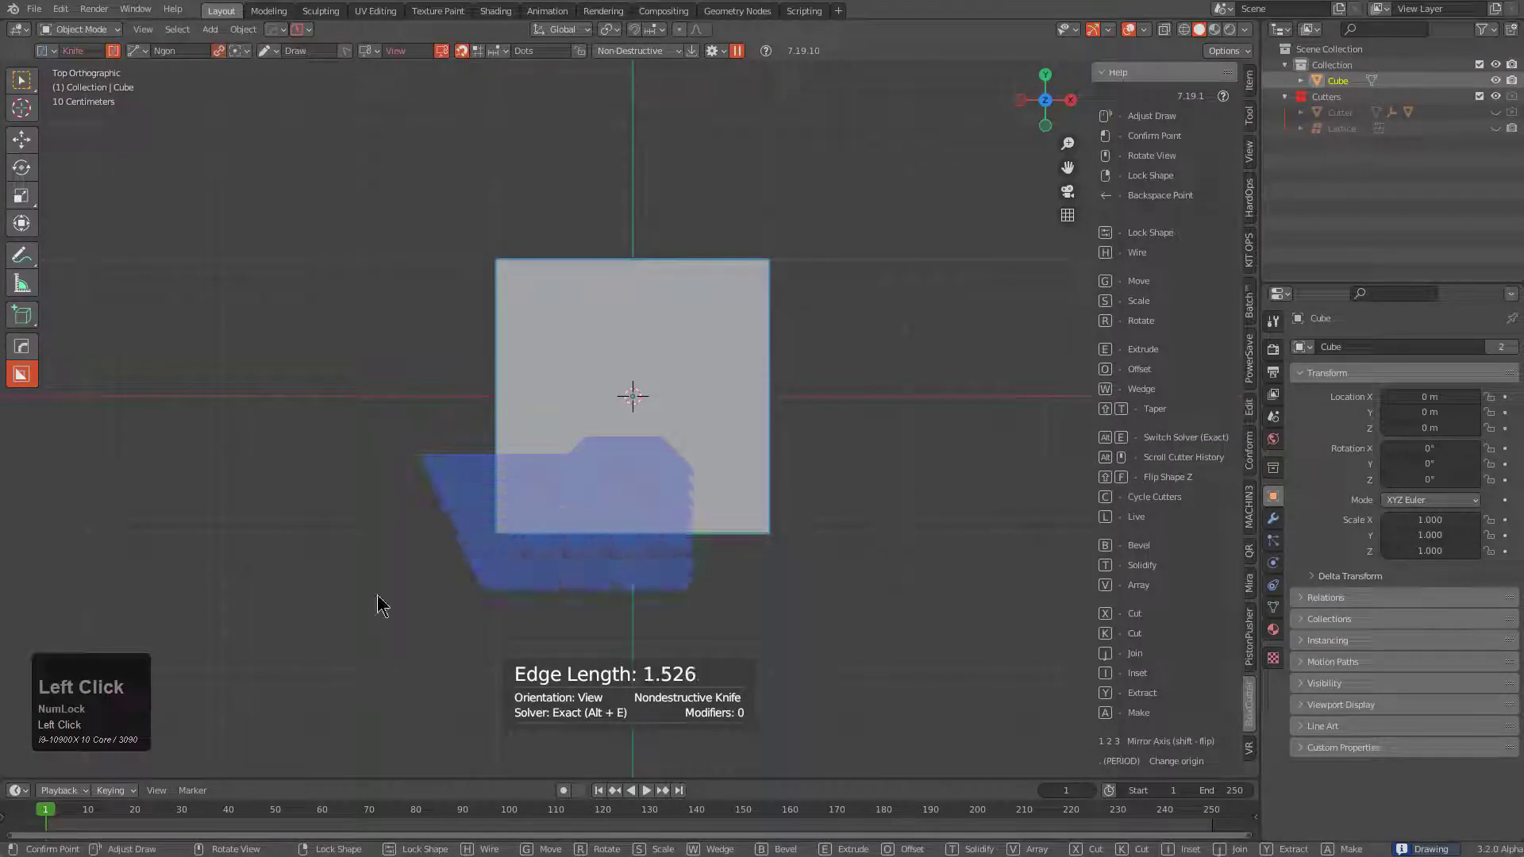
key("space")
Step: Select the knifed top region and start Face Extract on it to make Cube.001
middle_click(489, 564)
scroll("up", 3)
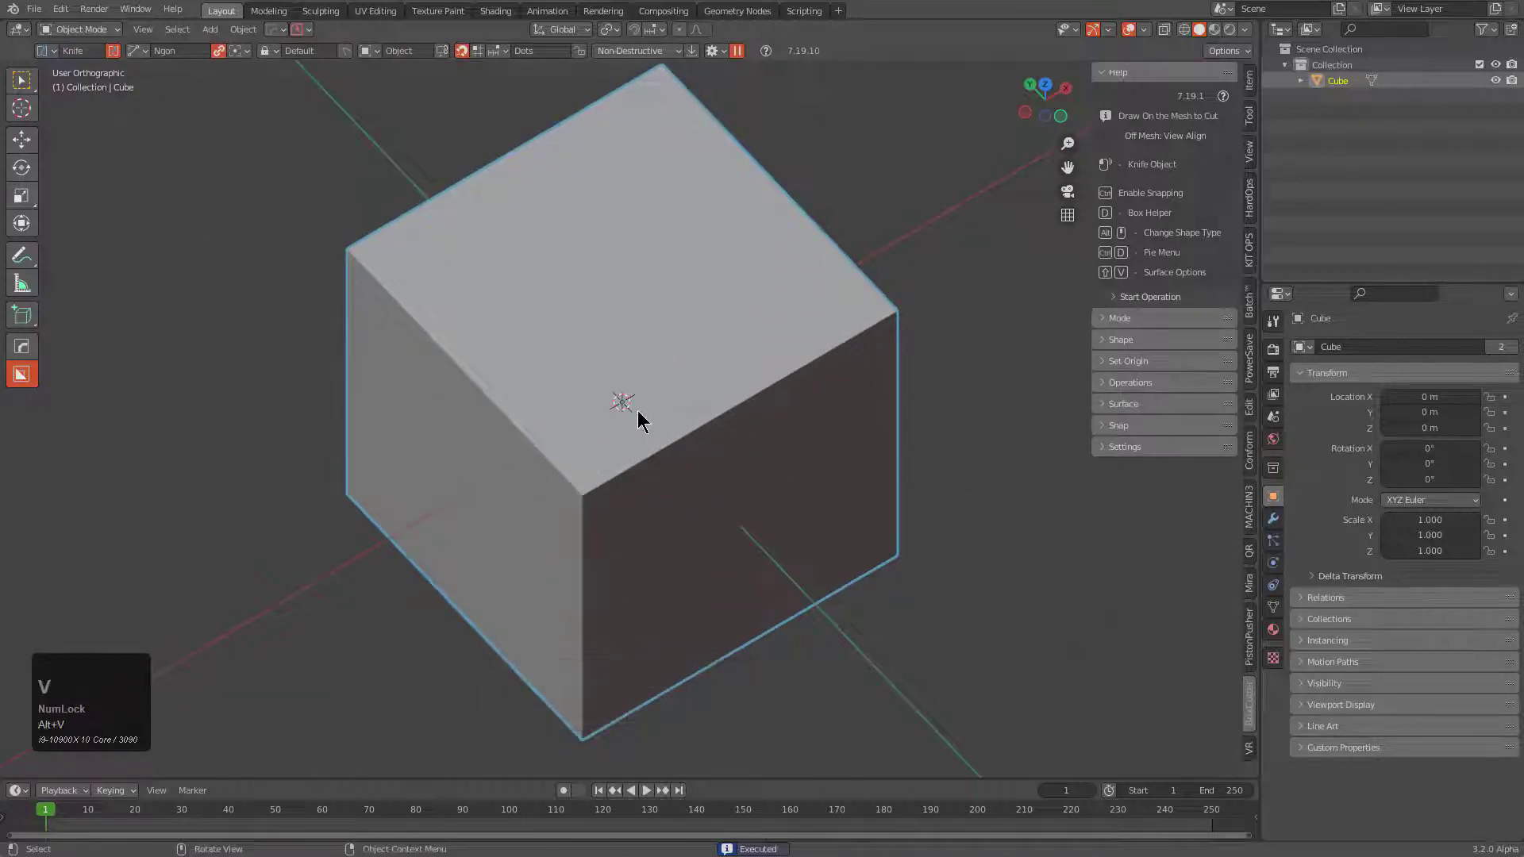
middle_click(675, 418)
key("alt+v")
left_click(575, 441)
left_click_drag(662, 415, 787, 331)
key("q")
left_click(899, 509)
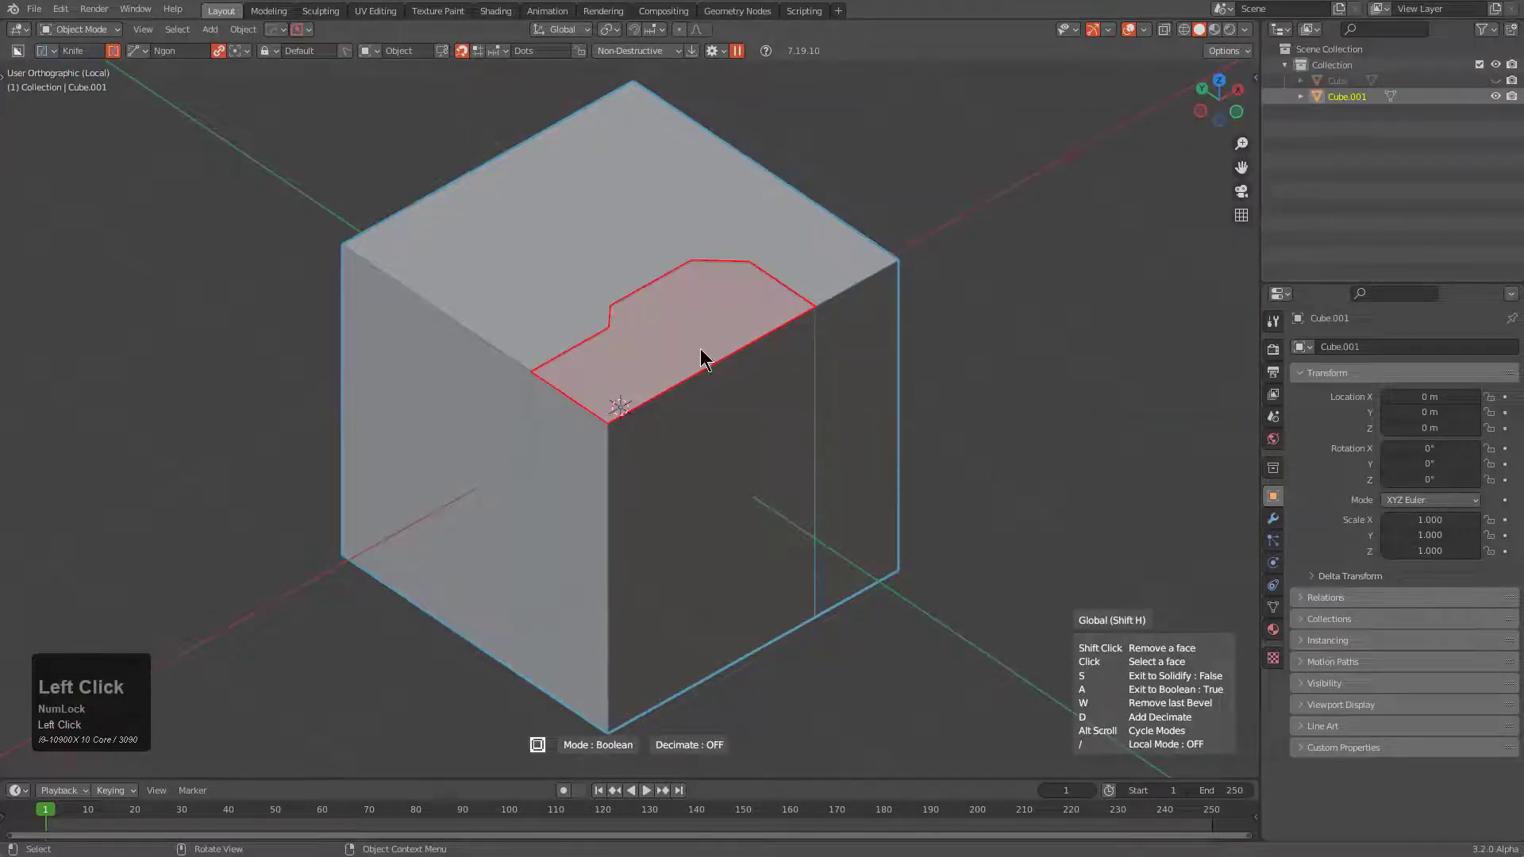
Step: Inset and extrude Cube.001 downward as a boolean cutter carving a stepped pocket into the top corner
scroll("up", 3)
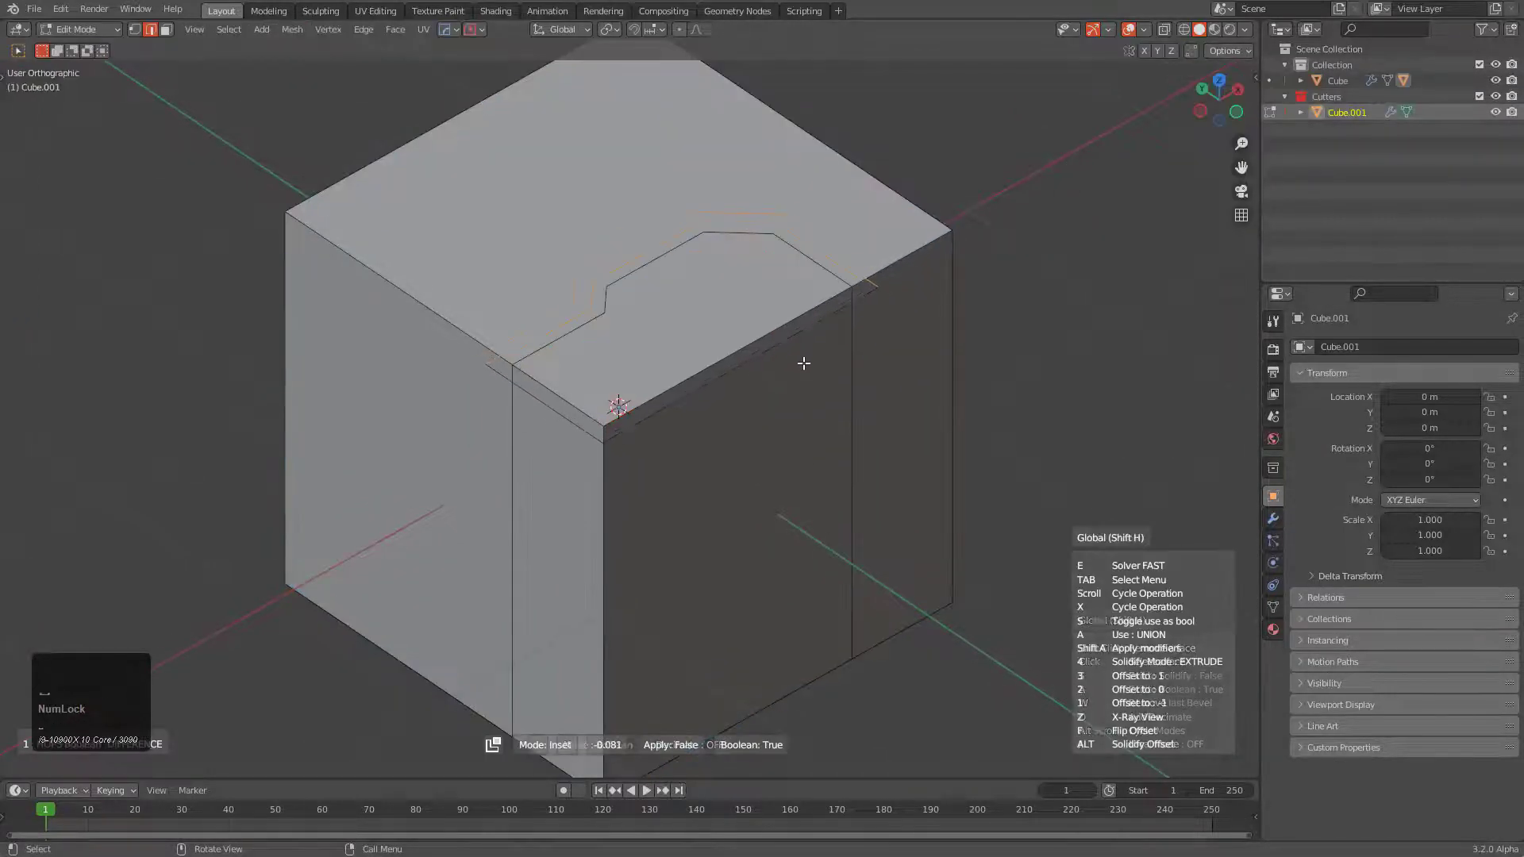
left_click(805, 357)
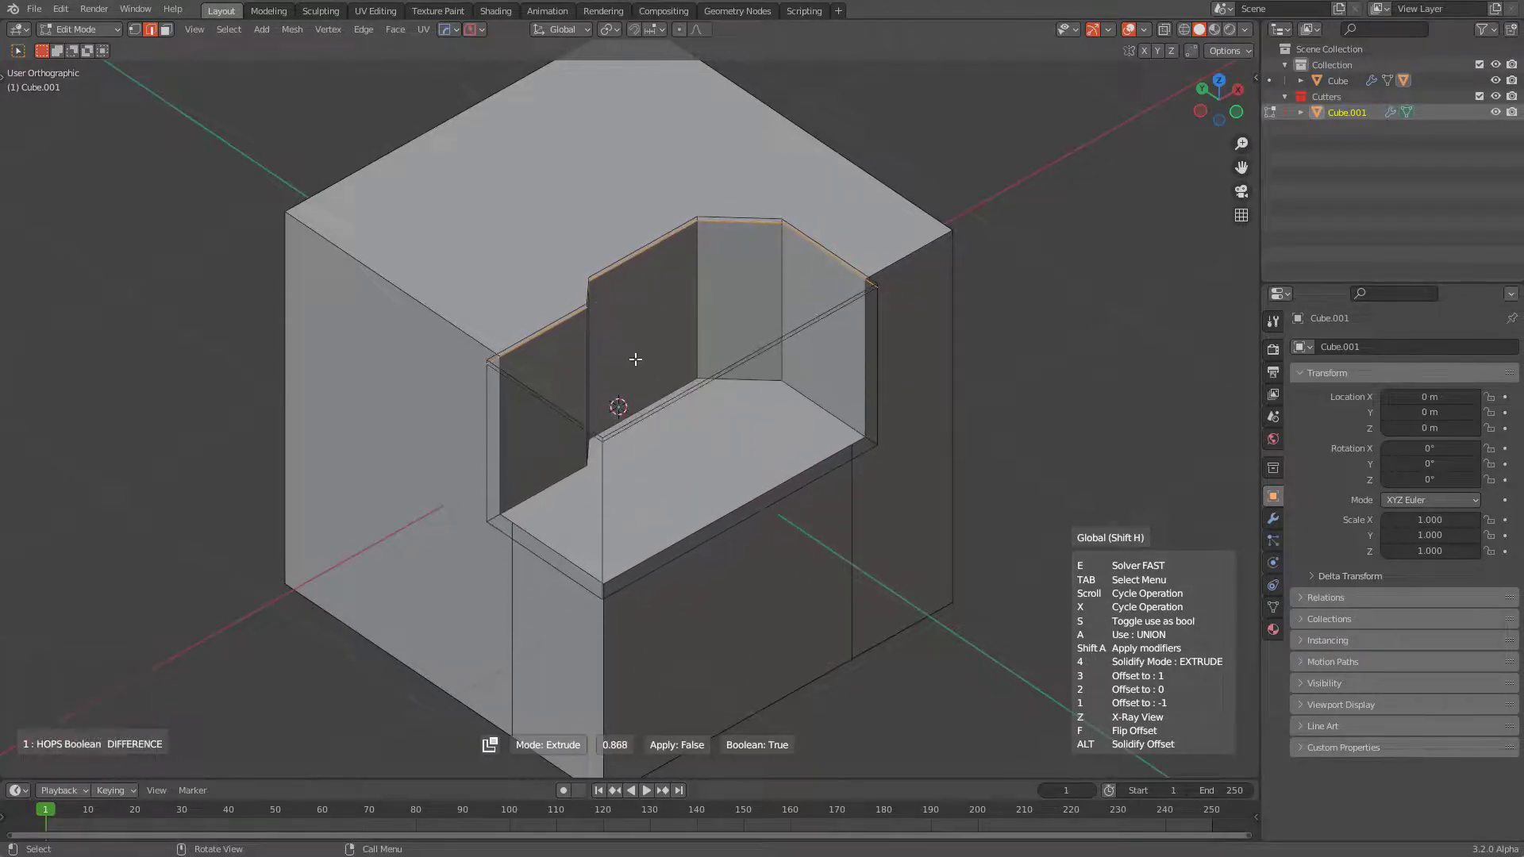
left_click(635, 352)
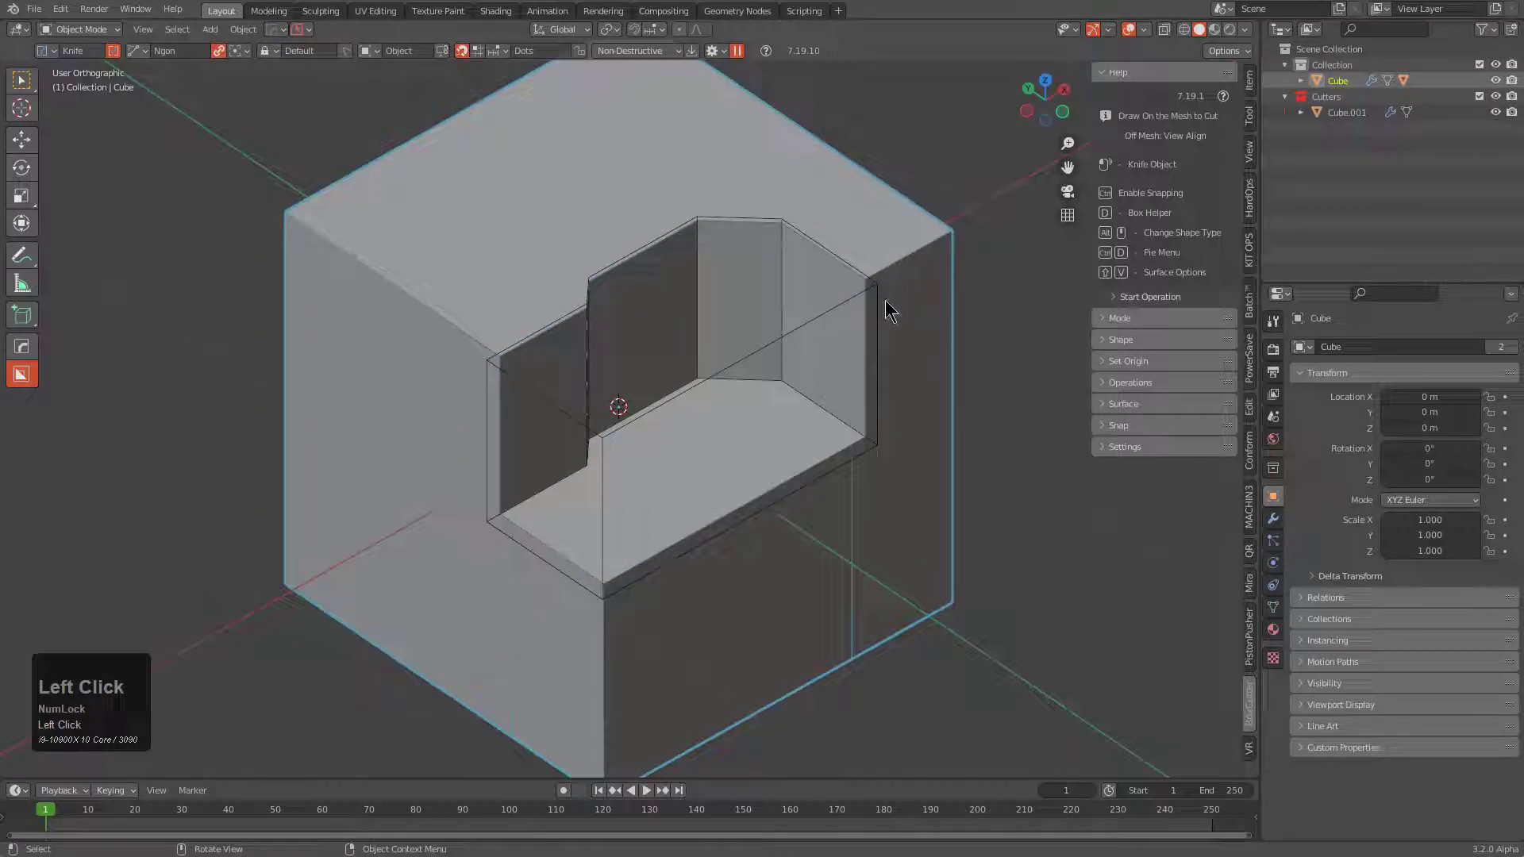
left_click_drag(913, 341, 846, 426)
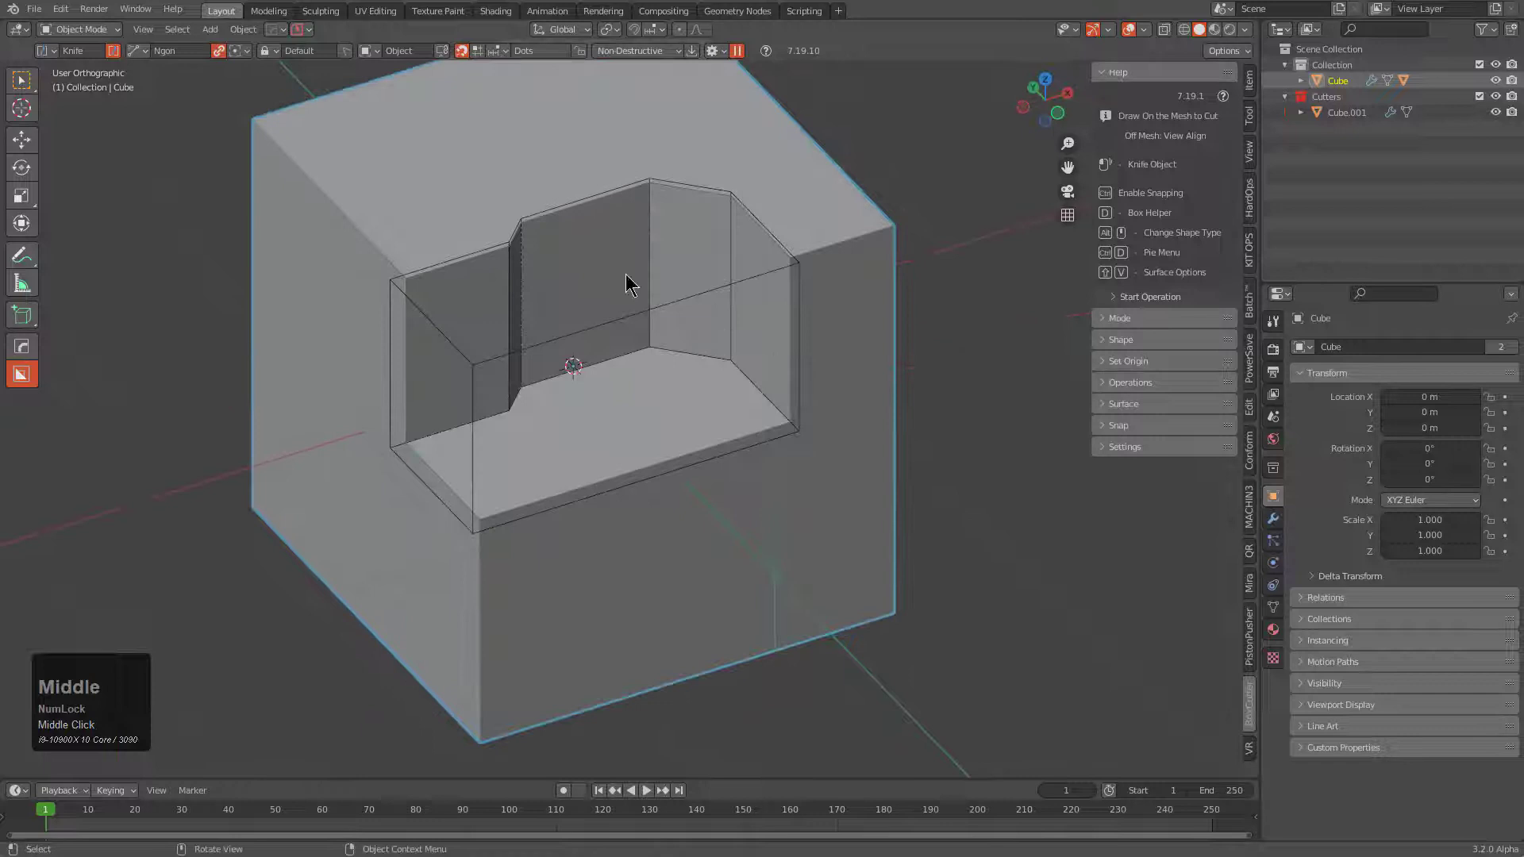
middle_click(637, 344)
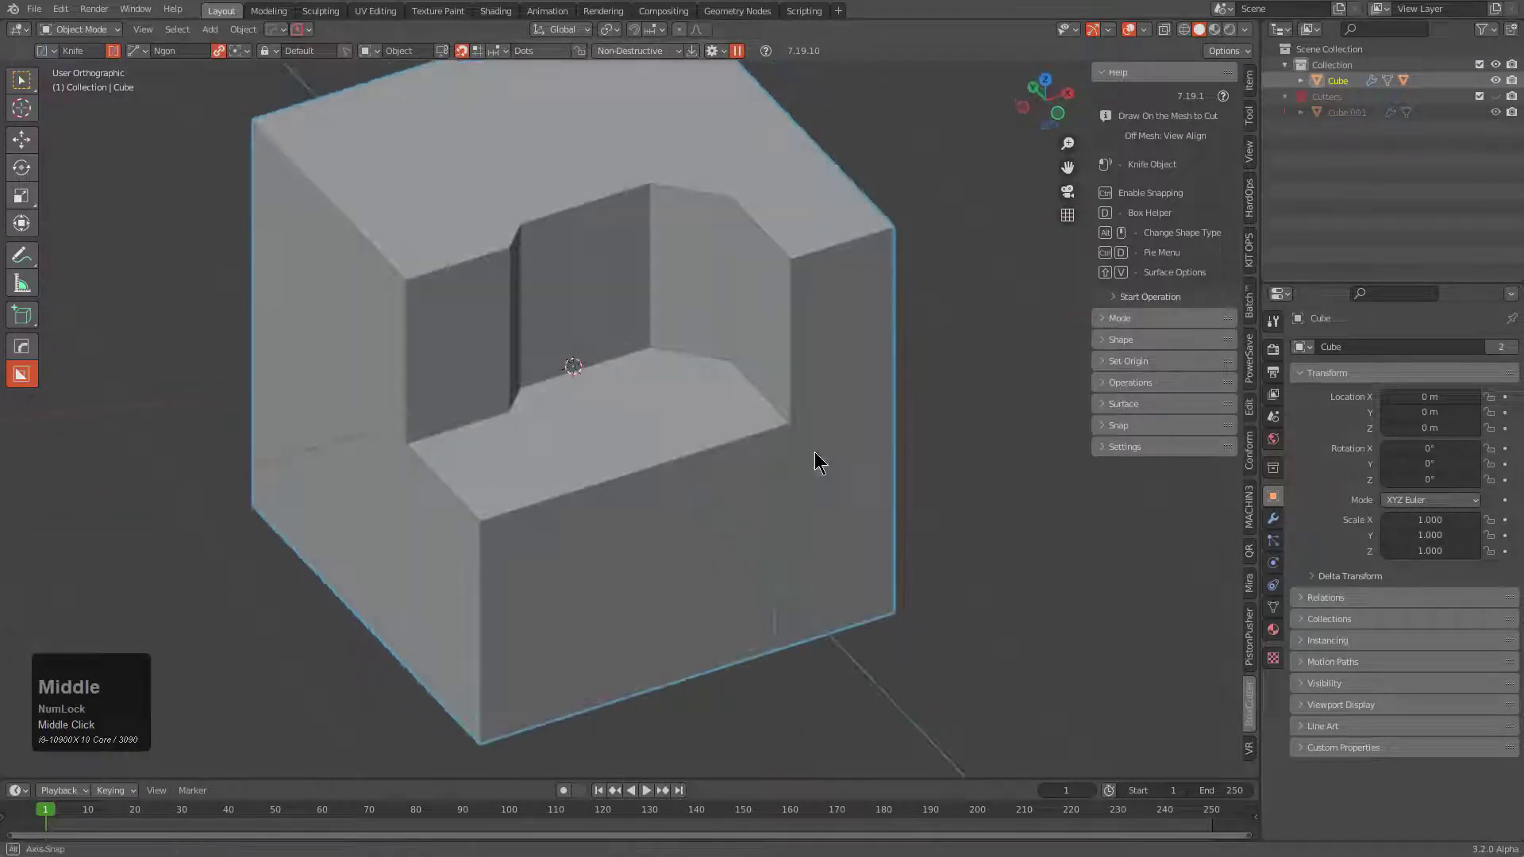
Step: Face-extract the right side face as Cube.002, an extruded thin border rim cutter, then reselect Cube
key("q")
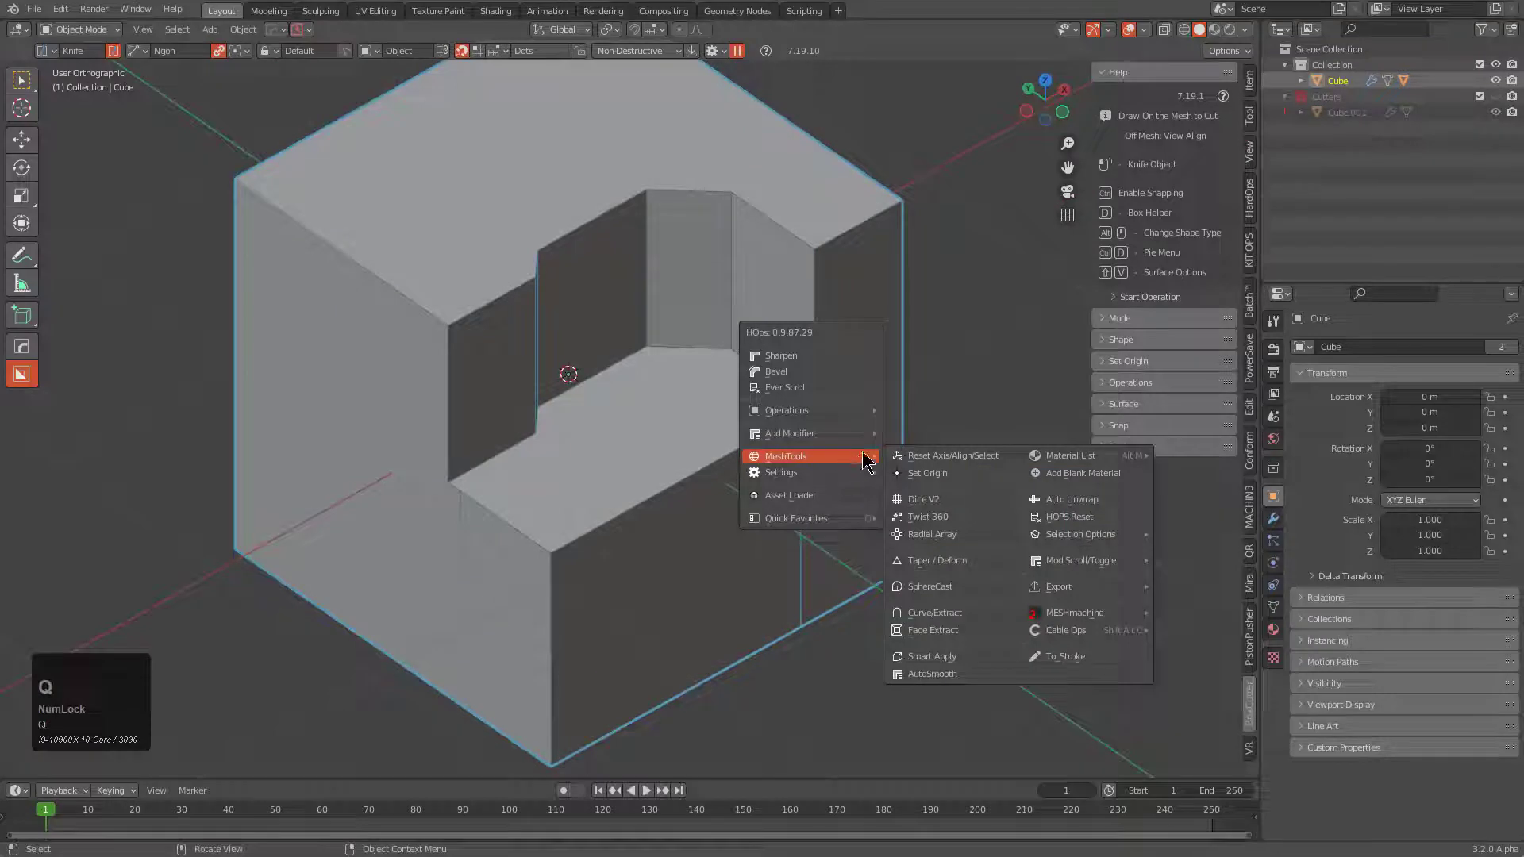
left_click(973, 633)
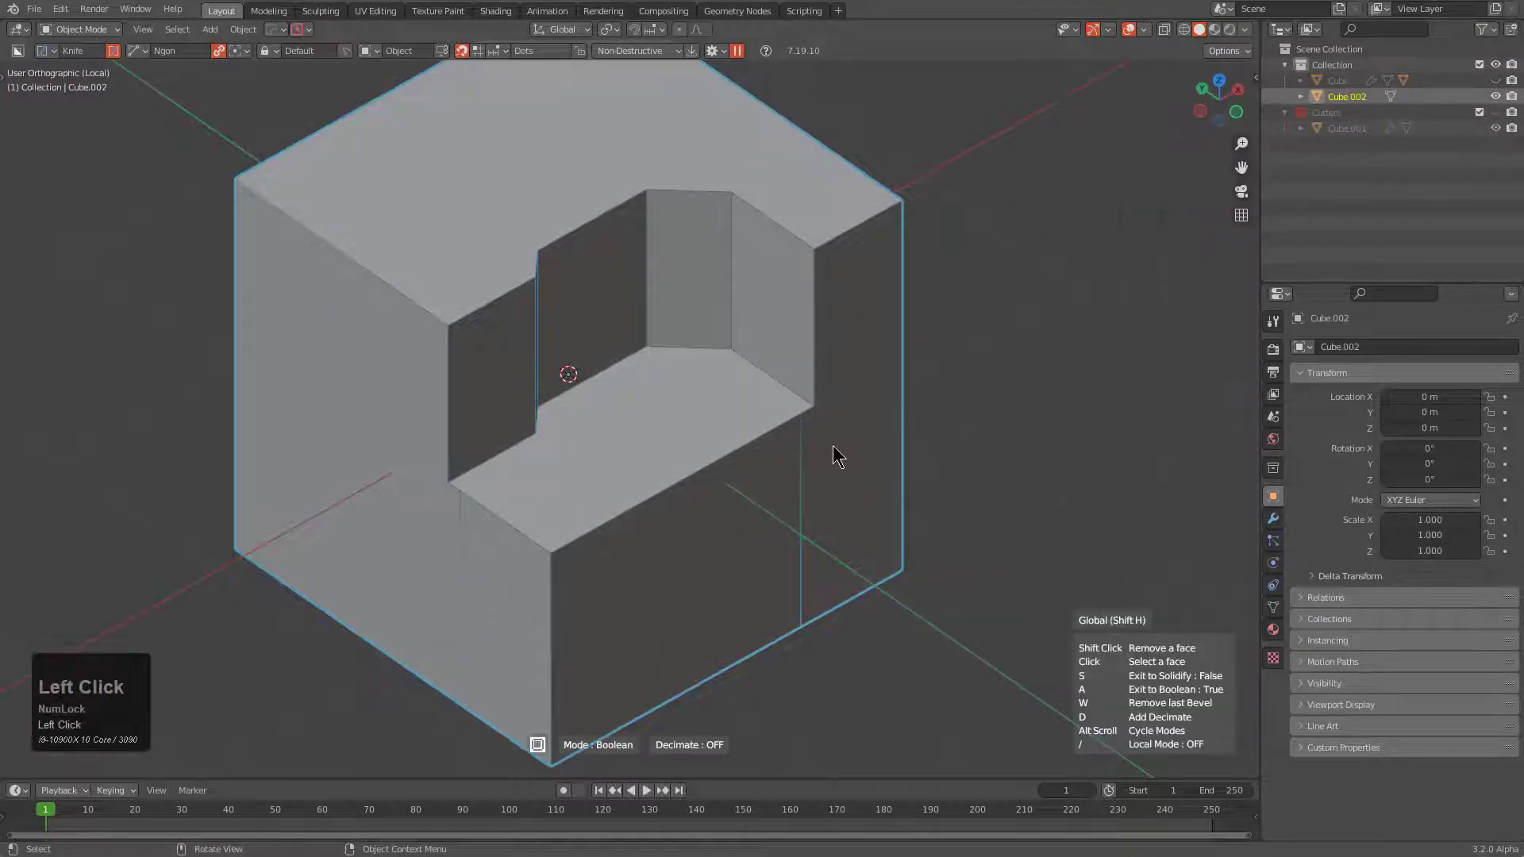
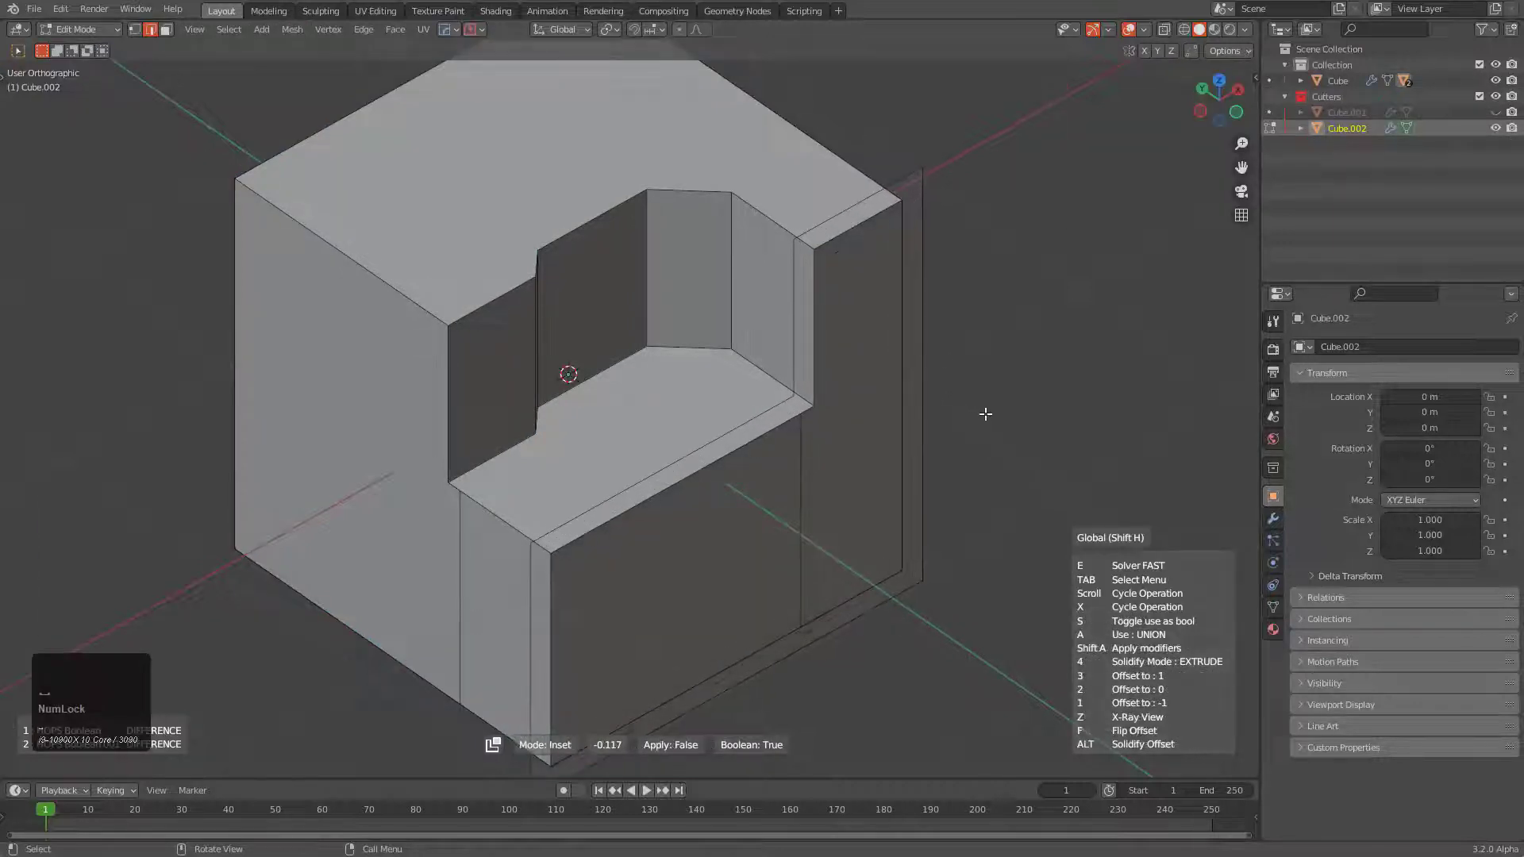
left_click(985, 407)
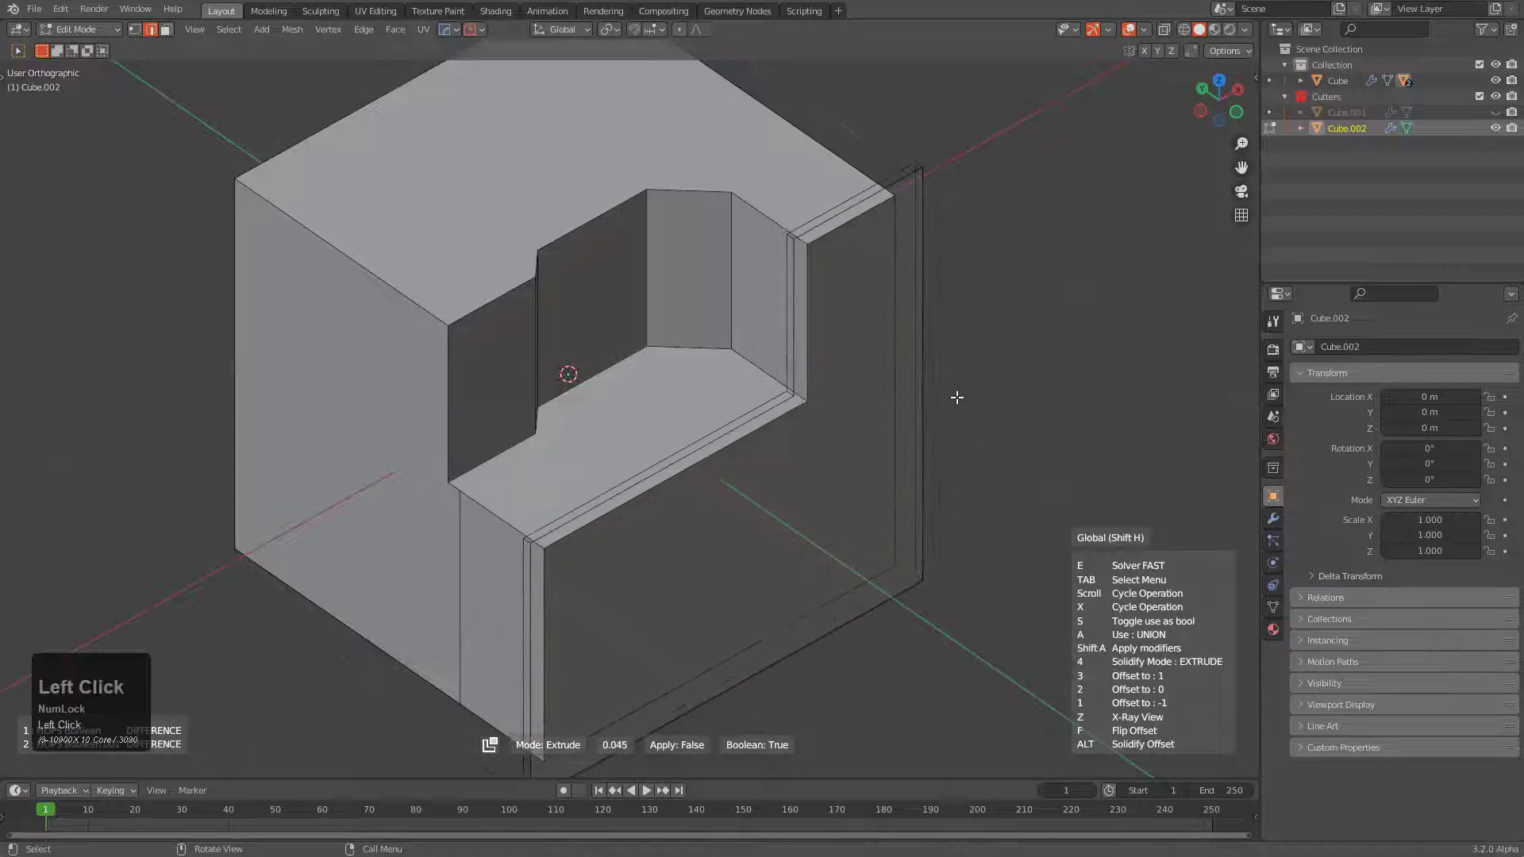
key("1")
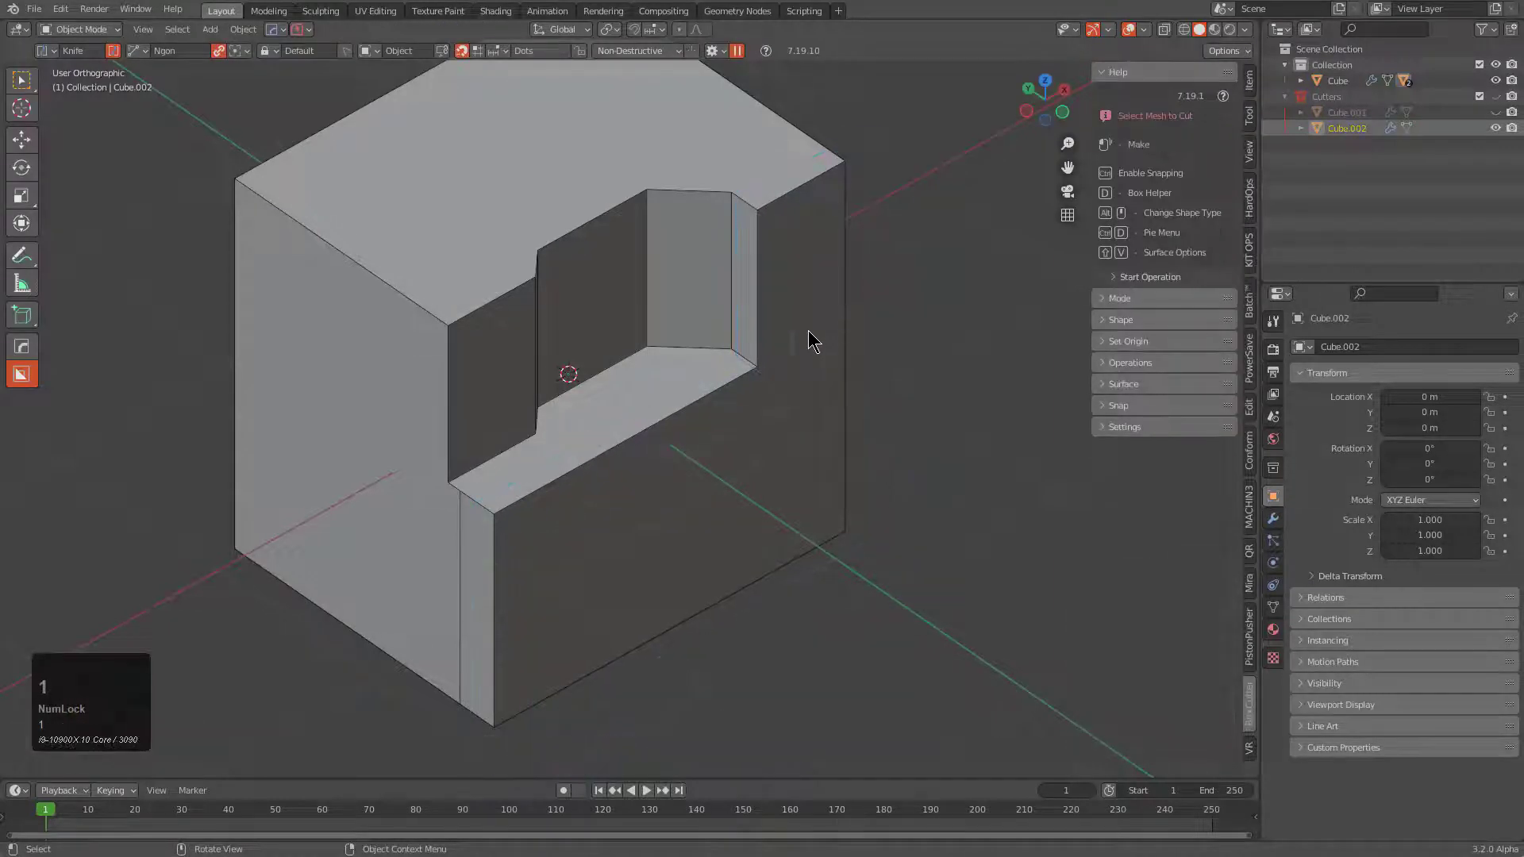
left_click(815, 336)
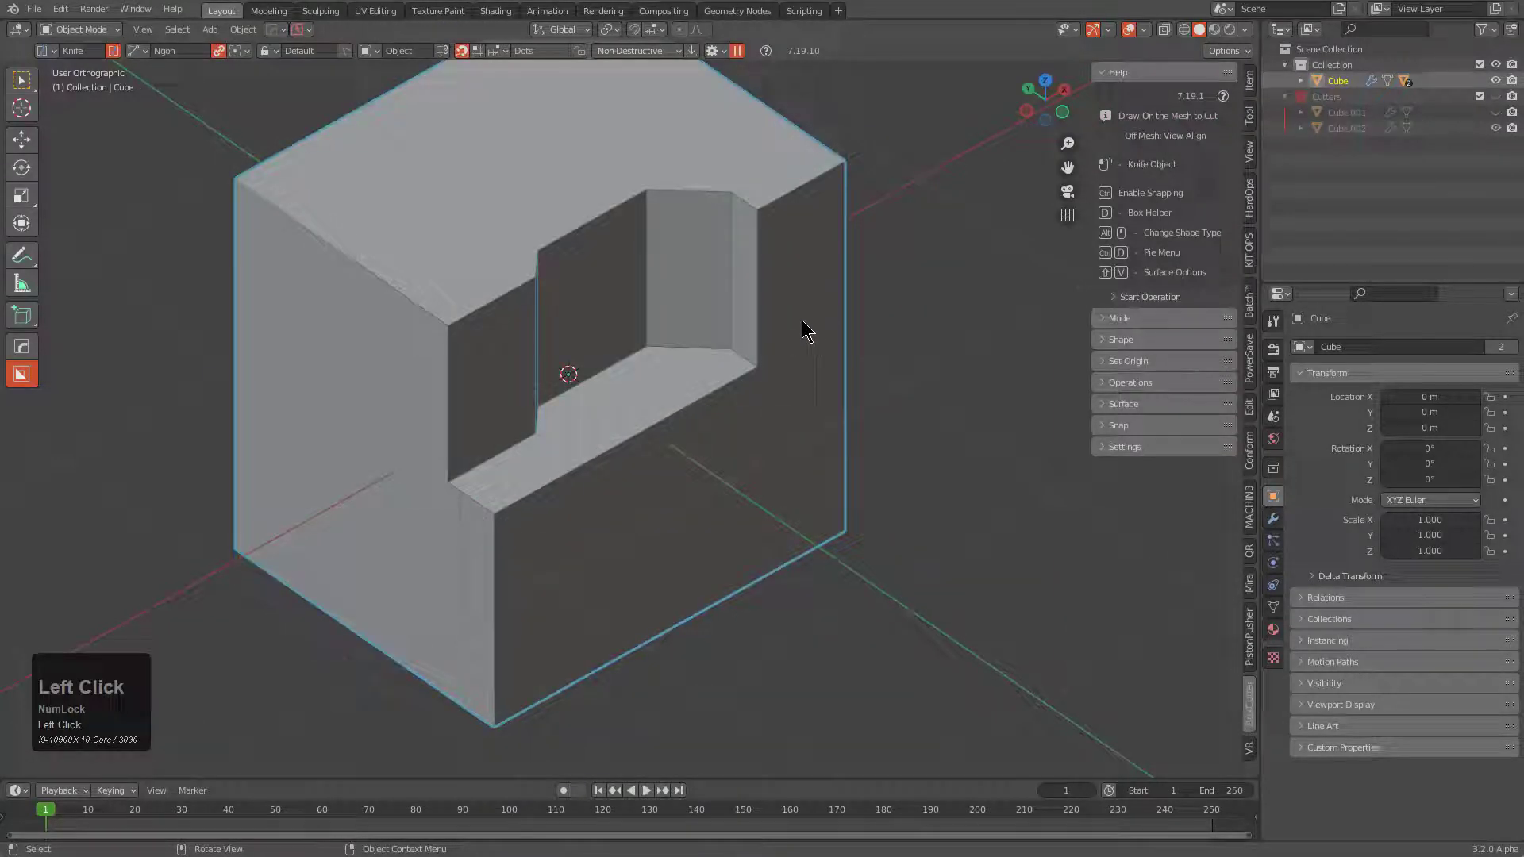
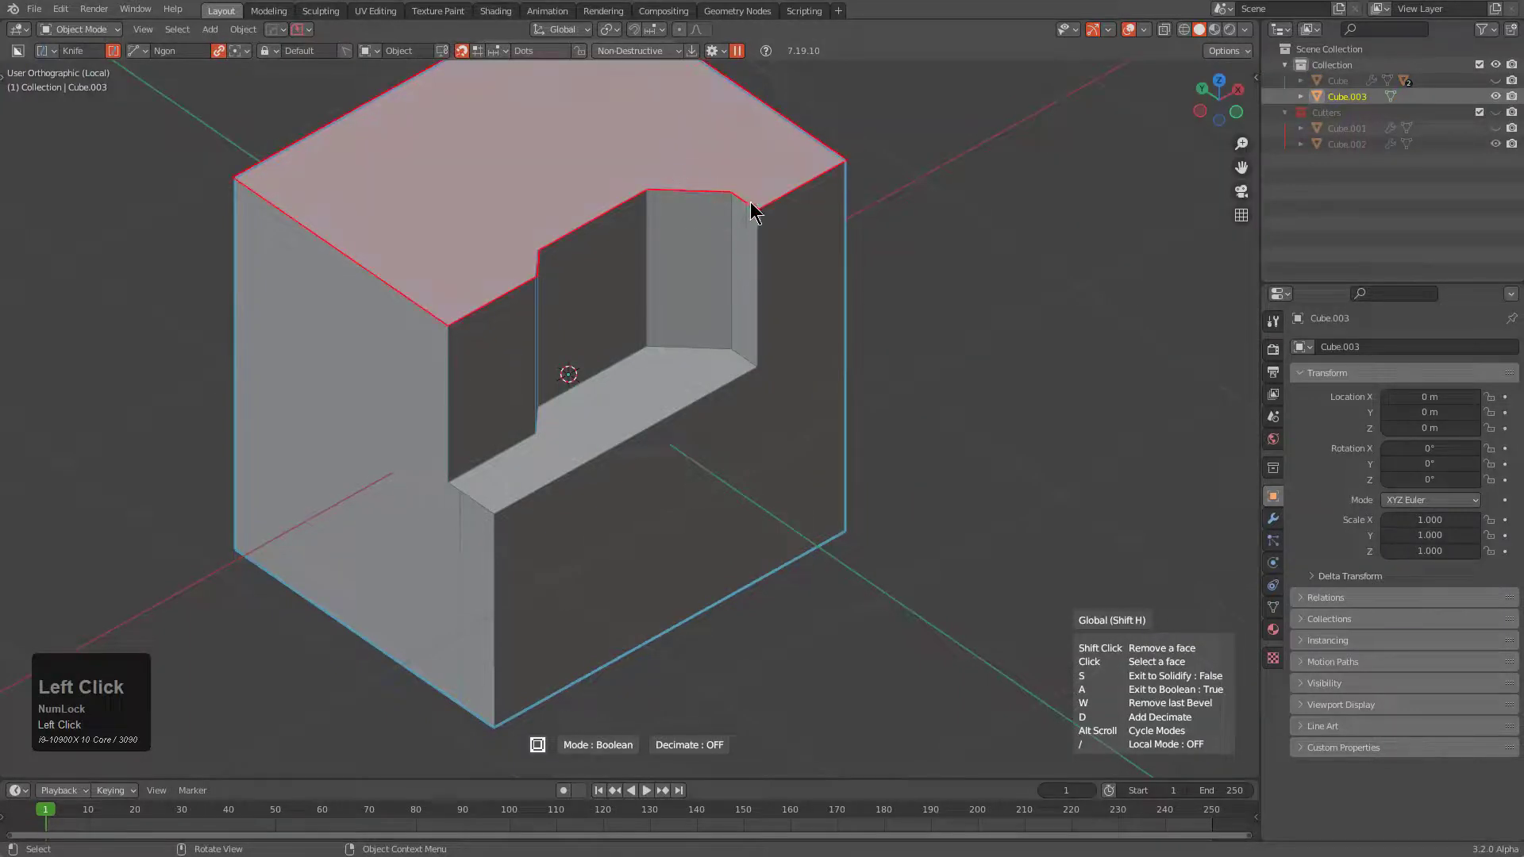
Step: Extract the top face as Cube.003, an extruded rim cutter using the FAST boolean solver
key("space")
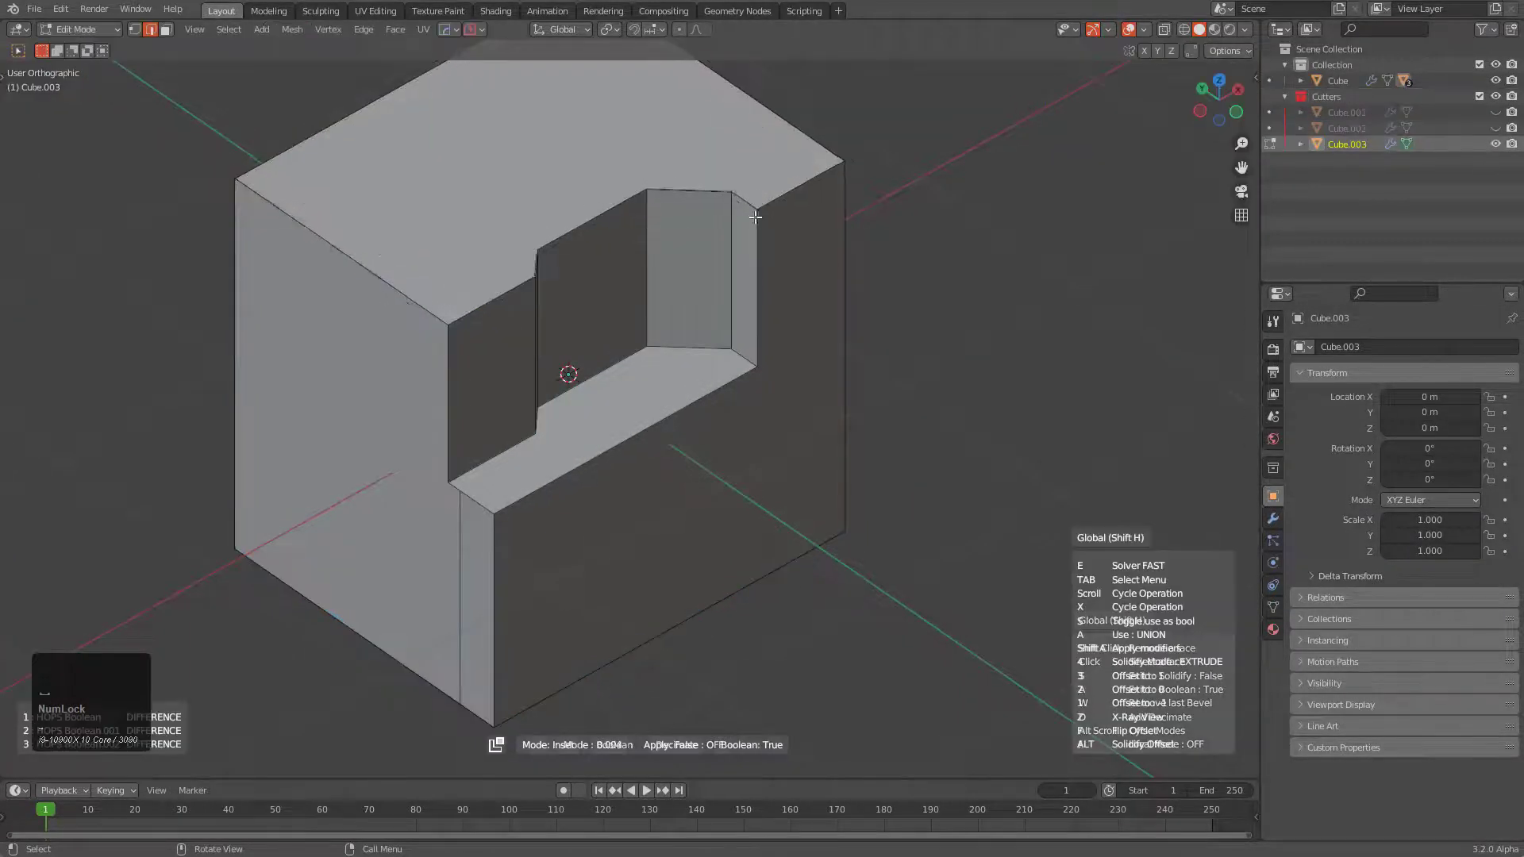
left_click(740, 205)
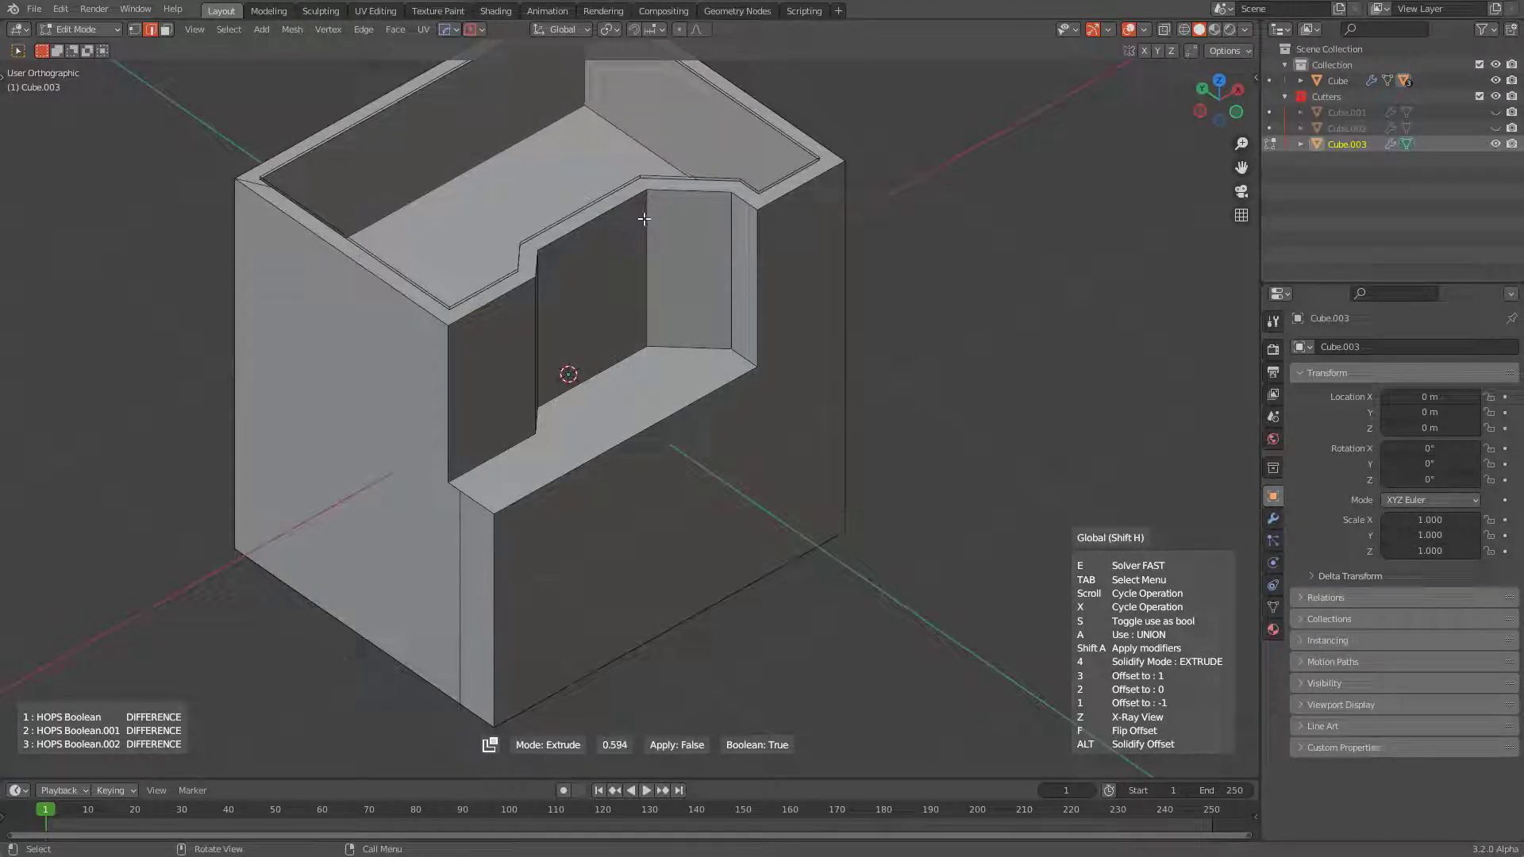
key("e")
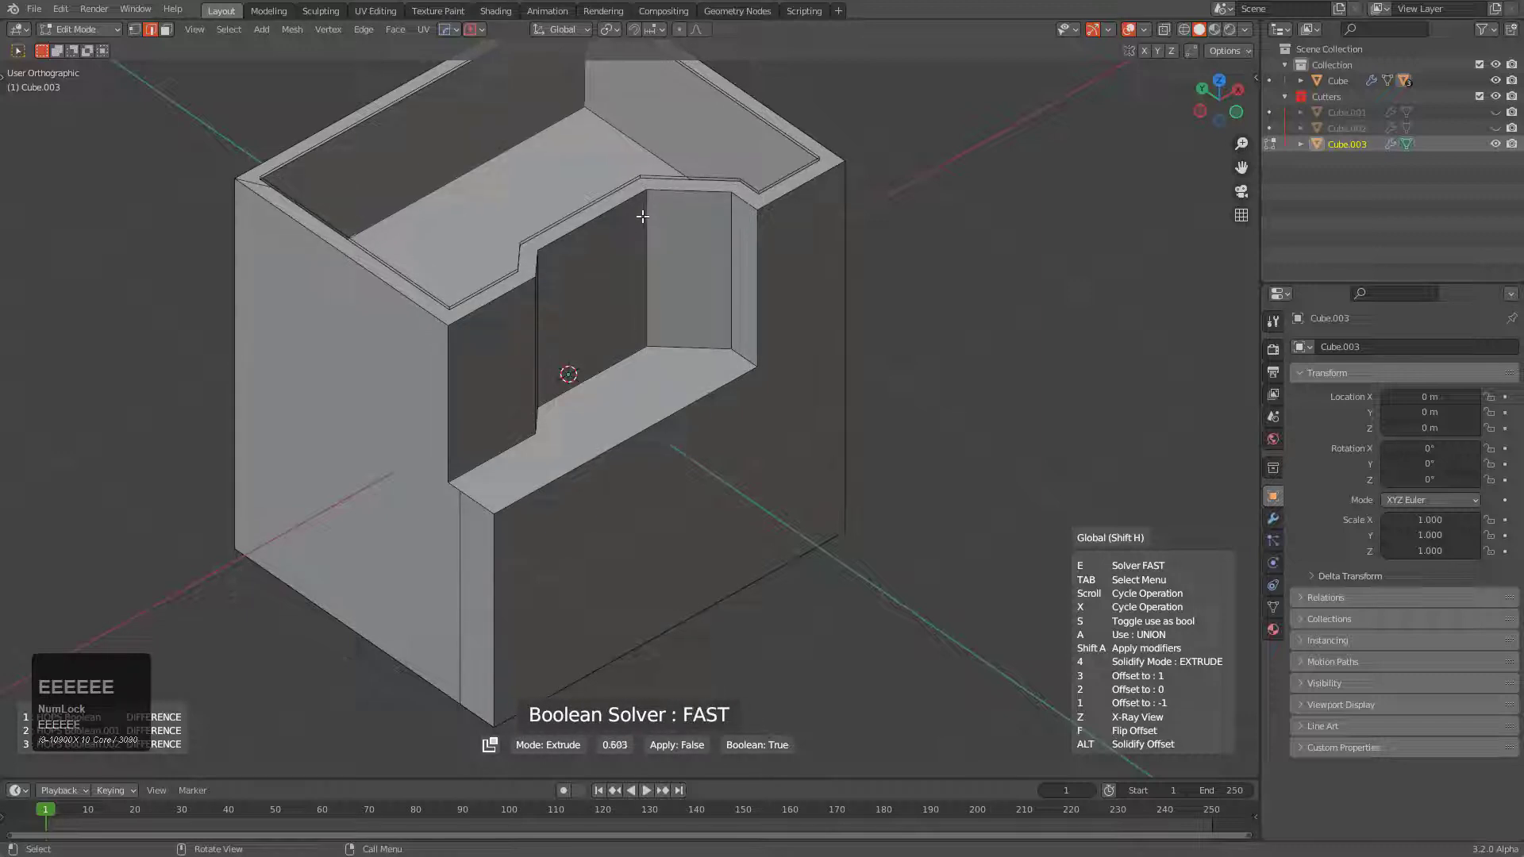
type("EEEEEEEE")
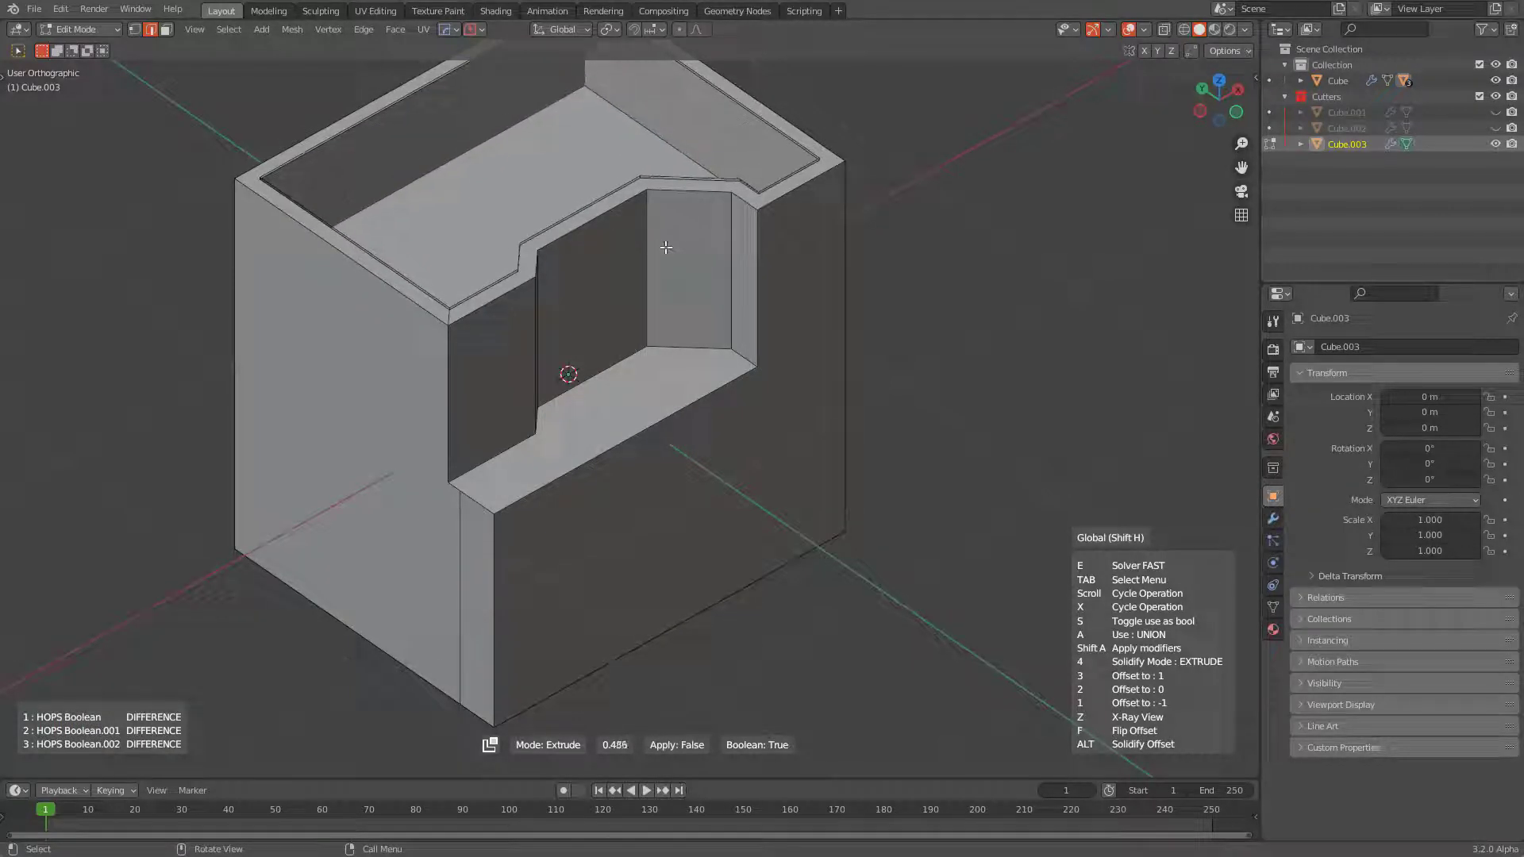
type("EEEEEEEE")
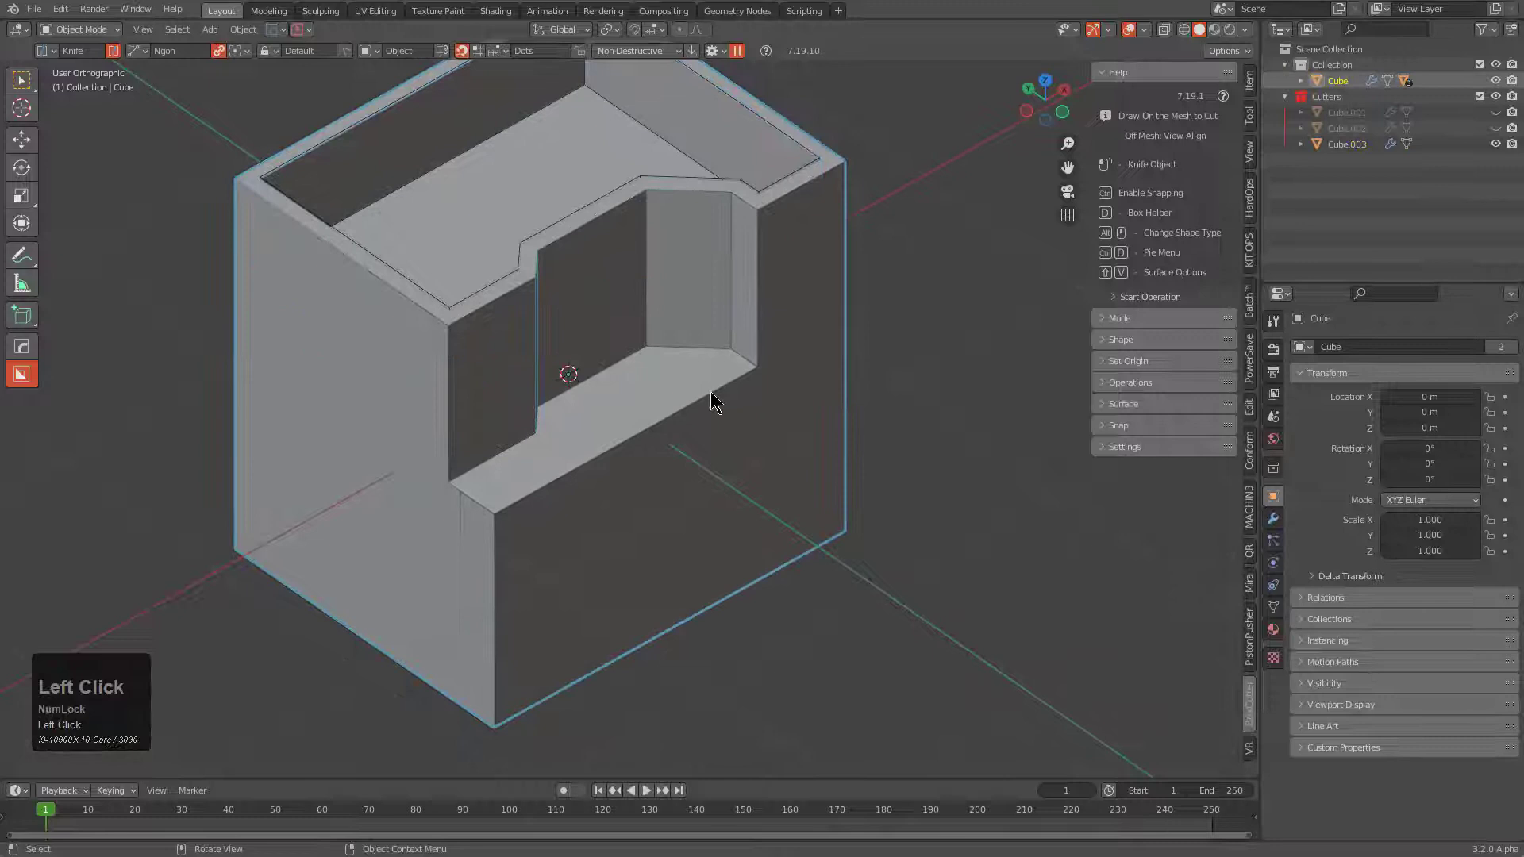
Step: Start an inset cutter from the left side face, then cancel it
key("q")
left_click(784, 574)
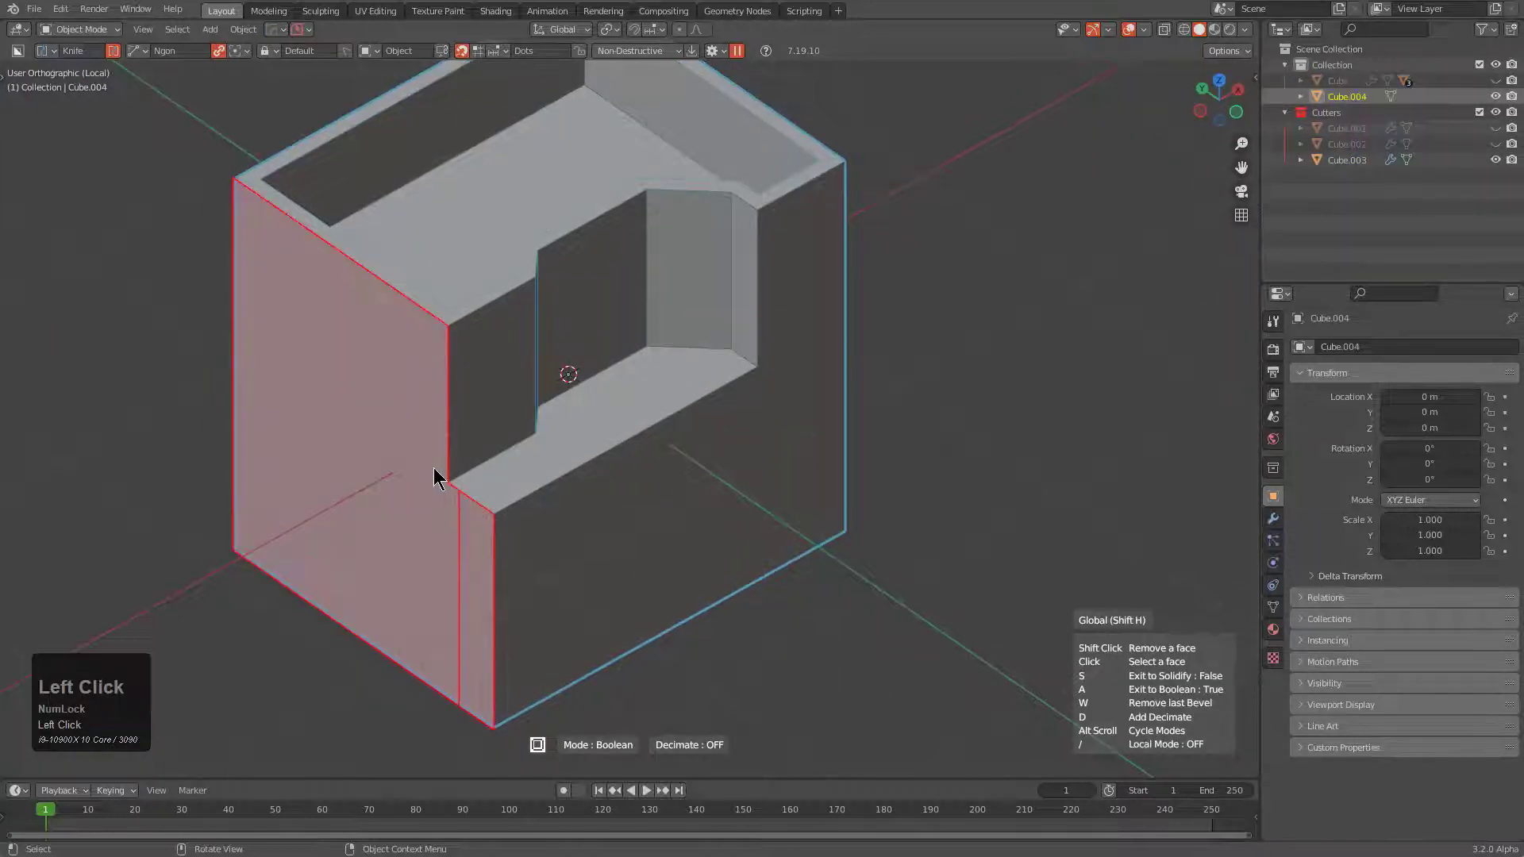
key("space")
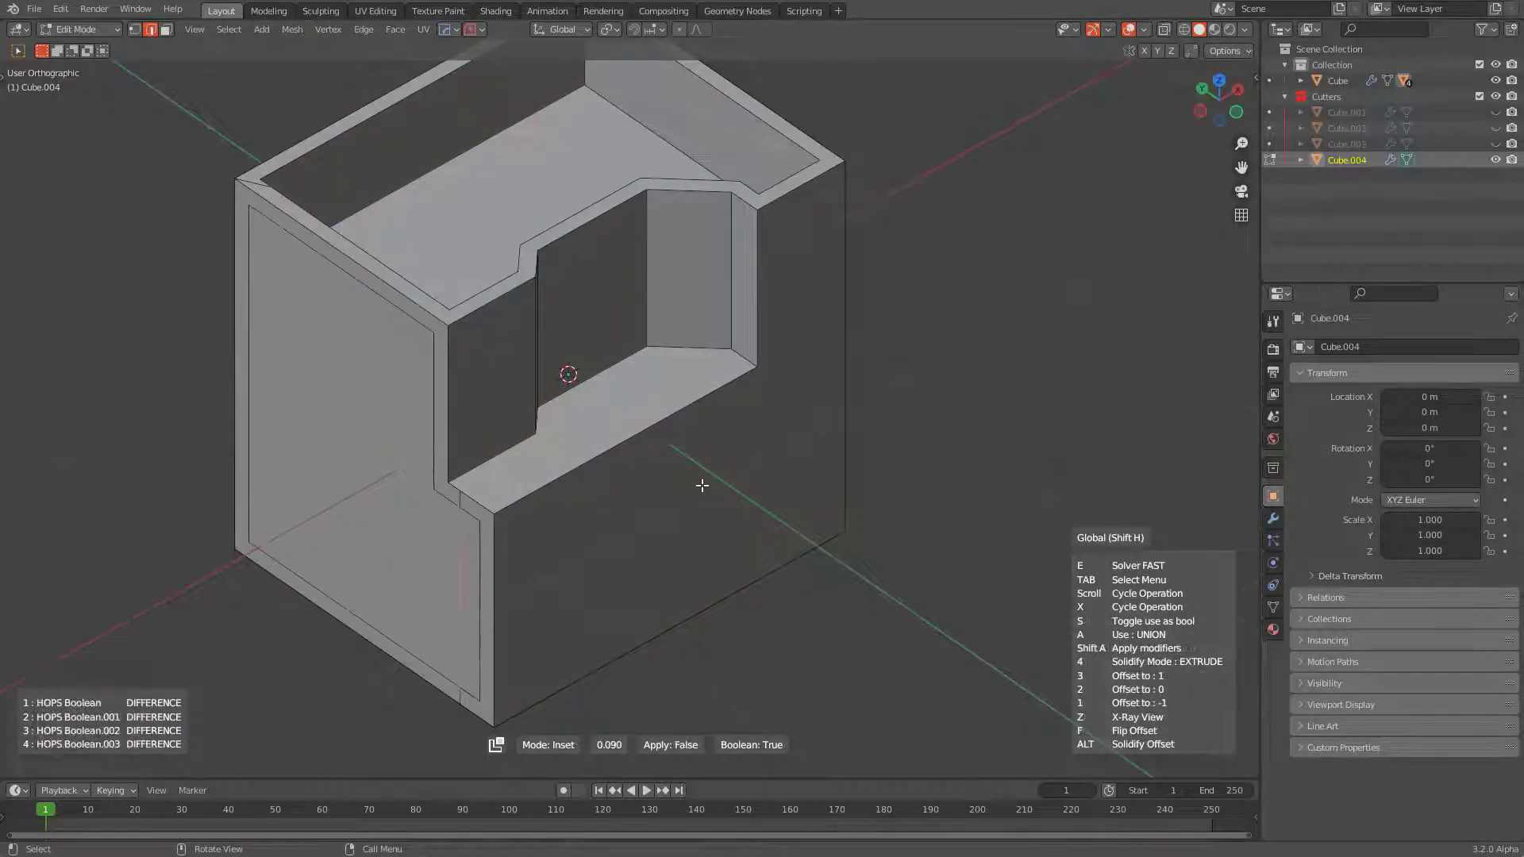
key("space")
right_click(703, 467)
Step: Extract the left face again as Cube.004, extruded deep to hollow the block into thin walls
key("Tab")
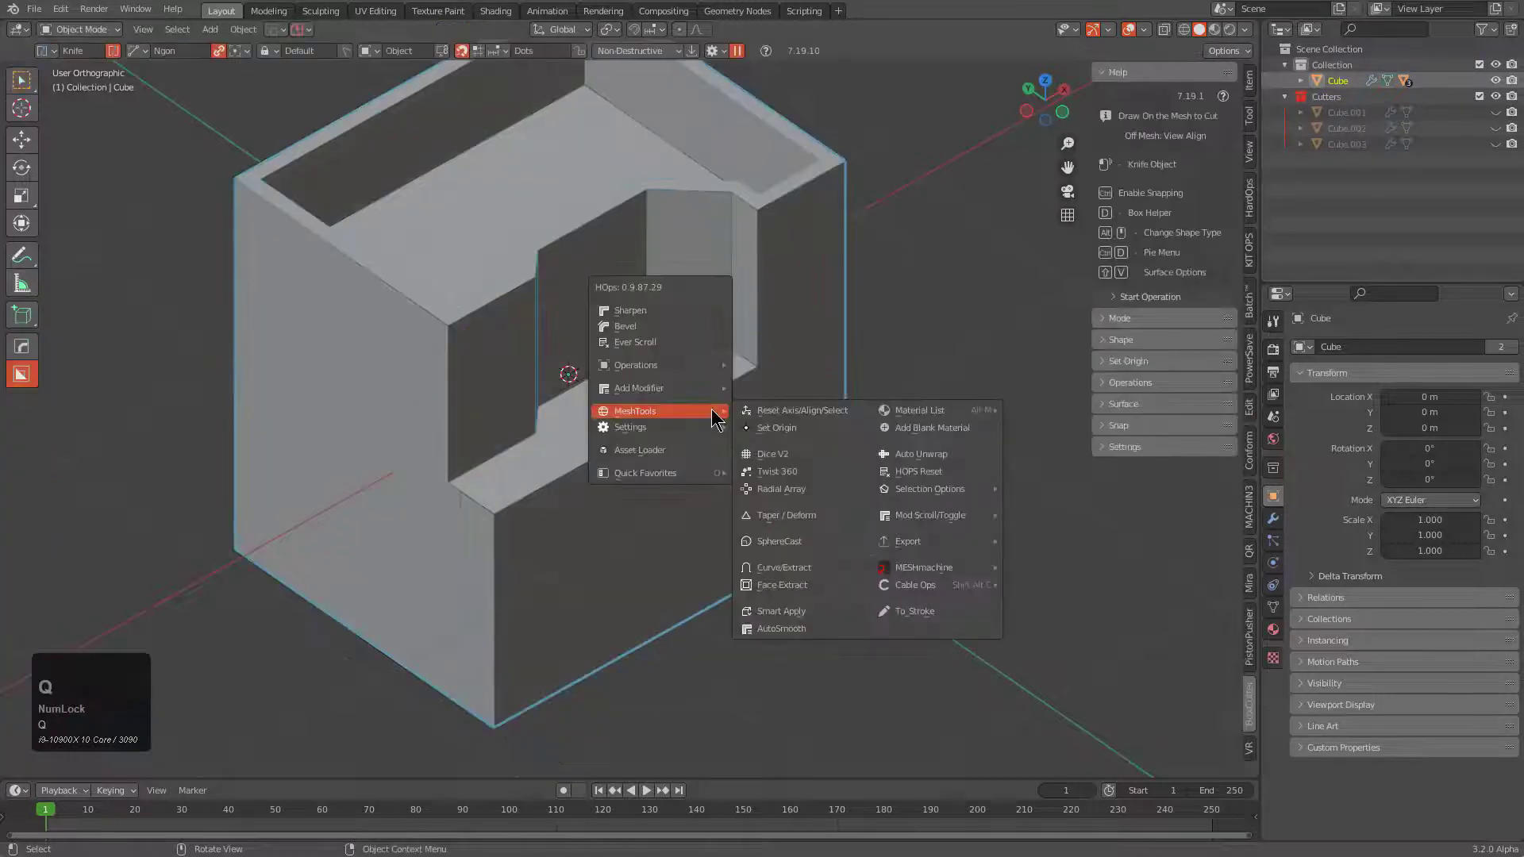
left_click(801, 596)
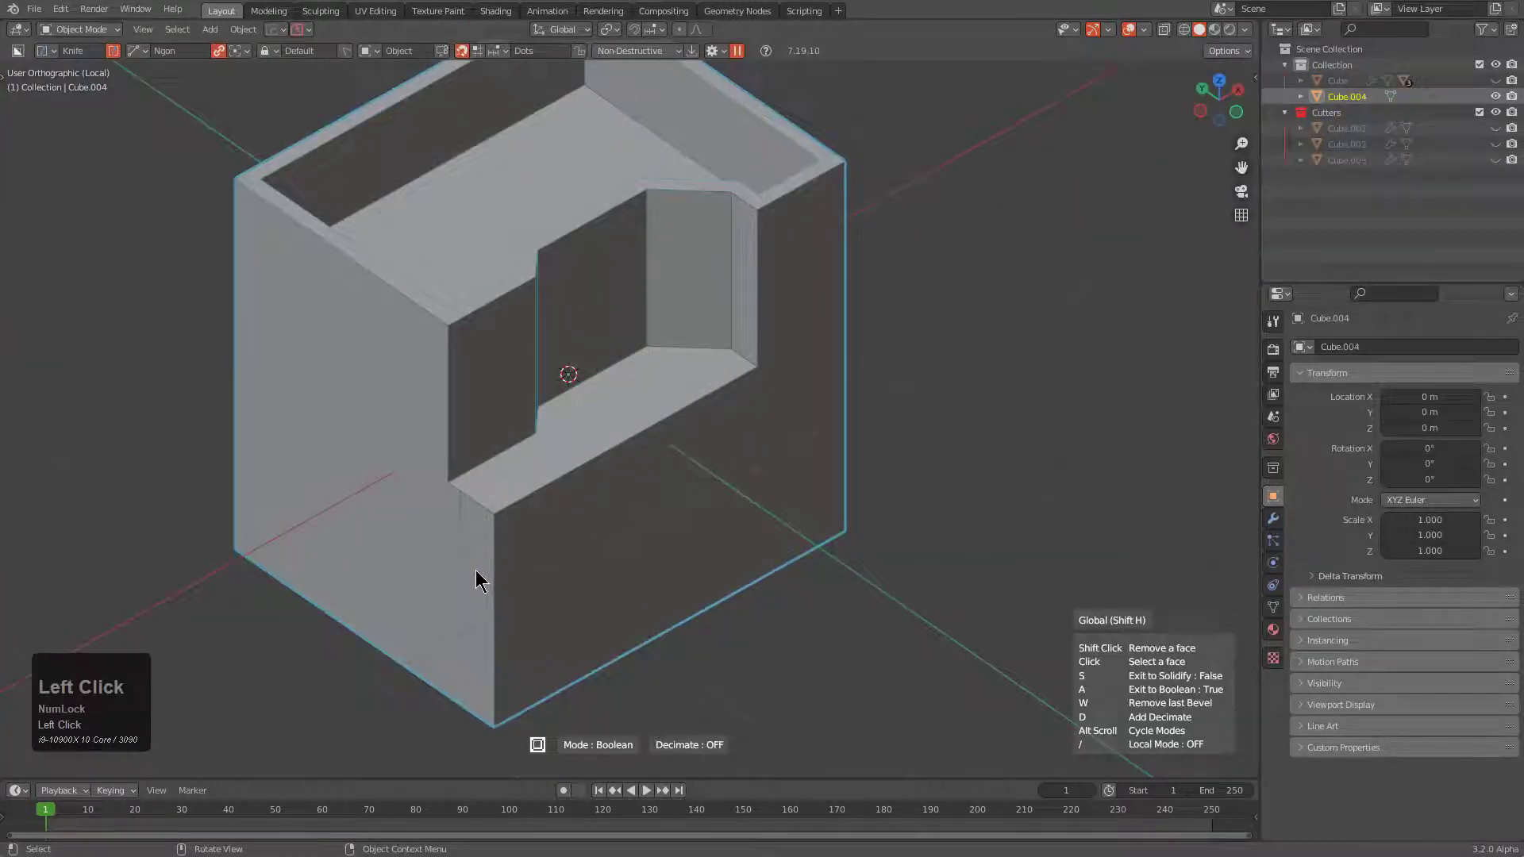
left_click(446, 526)
key("space")
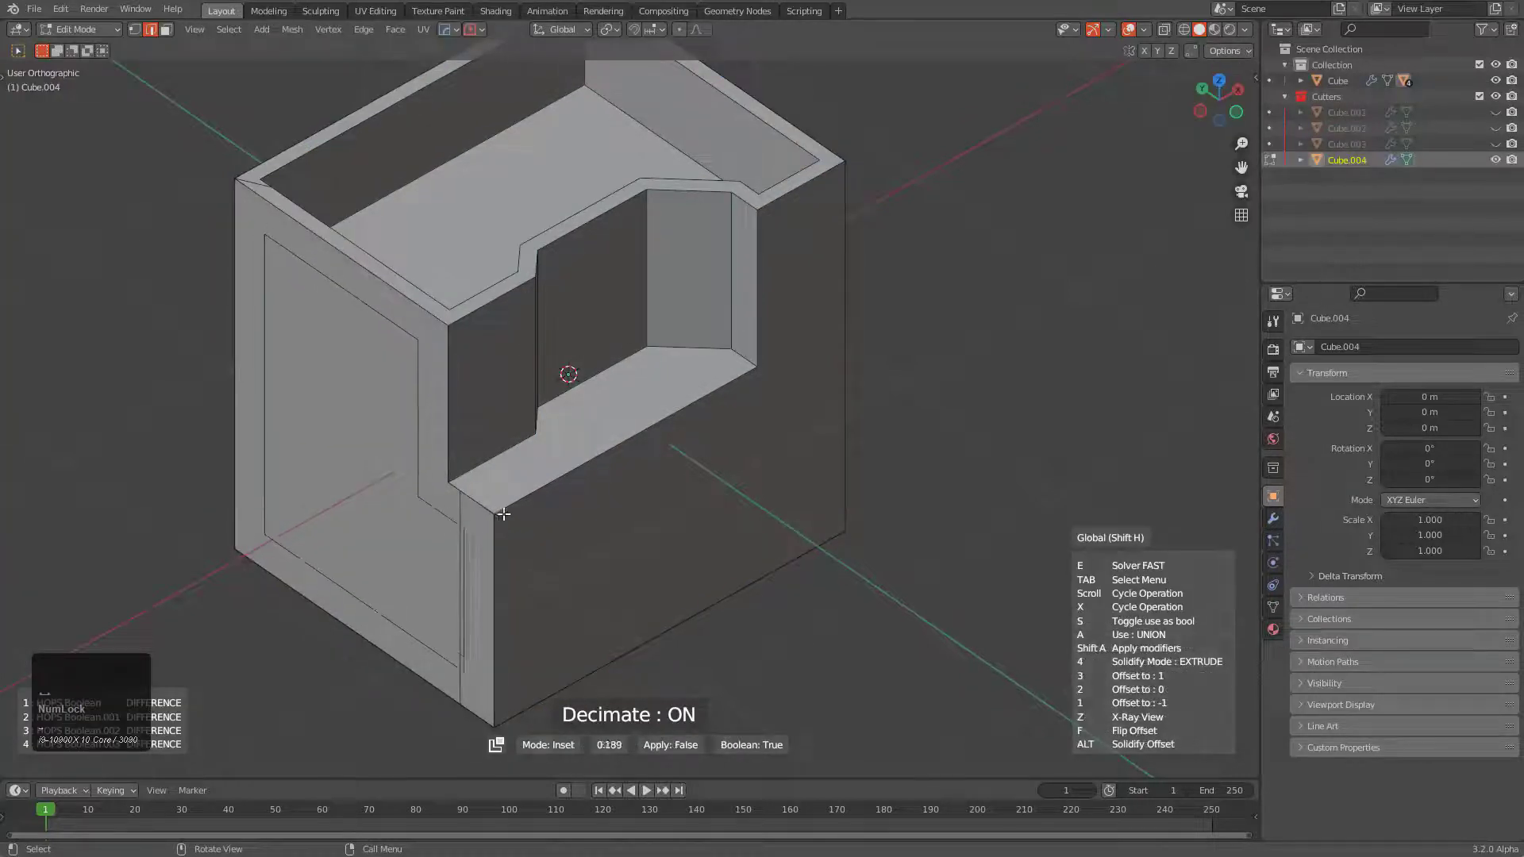
left_click(525, 510)
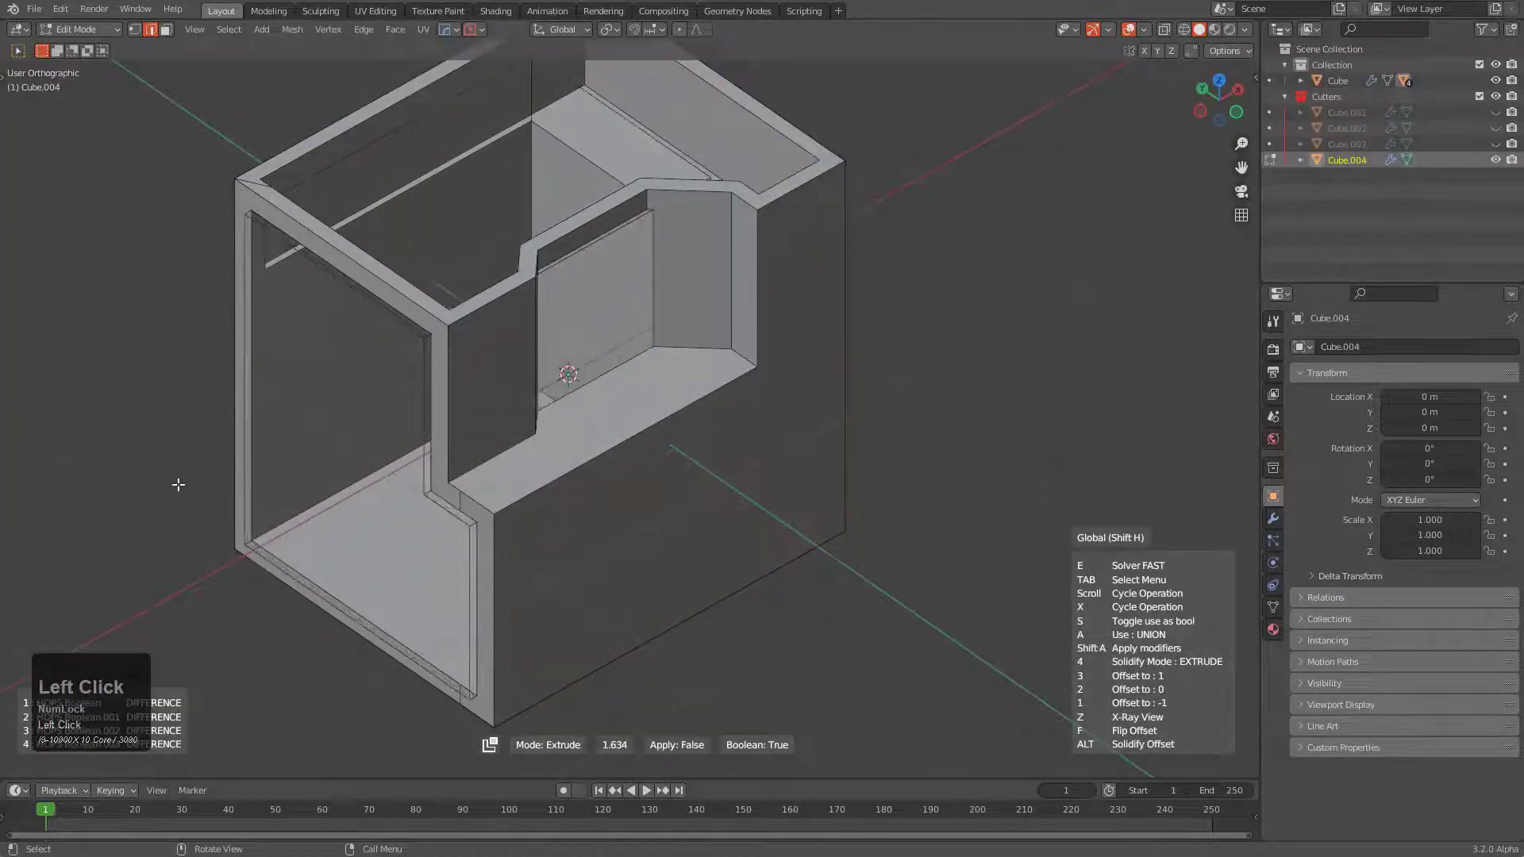
left_click(77, 469)
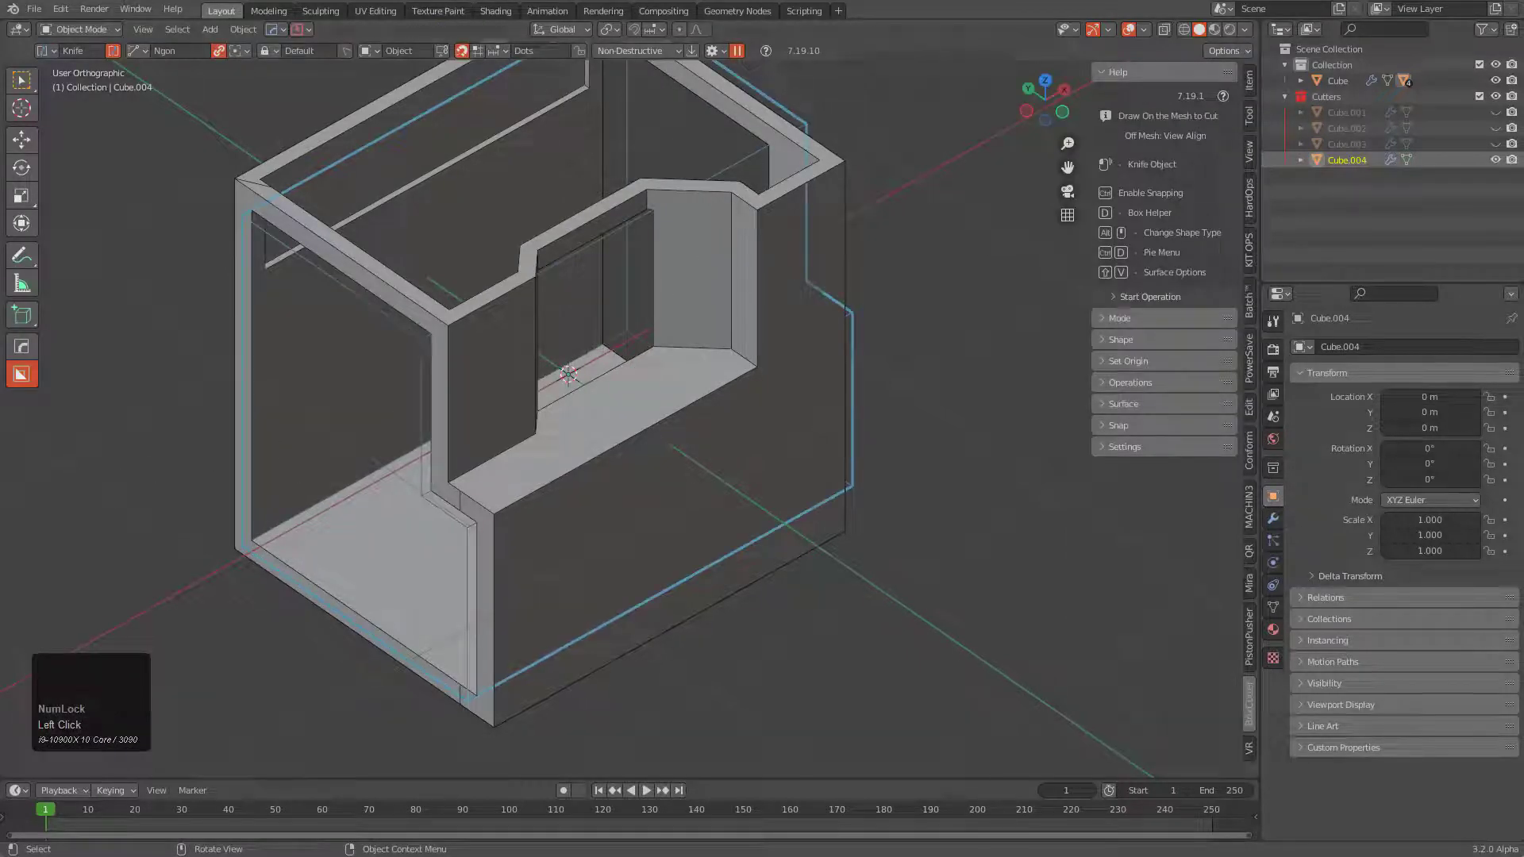
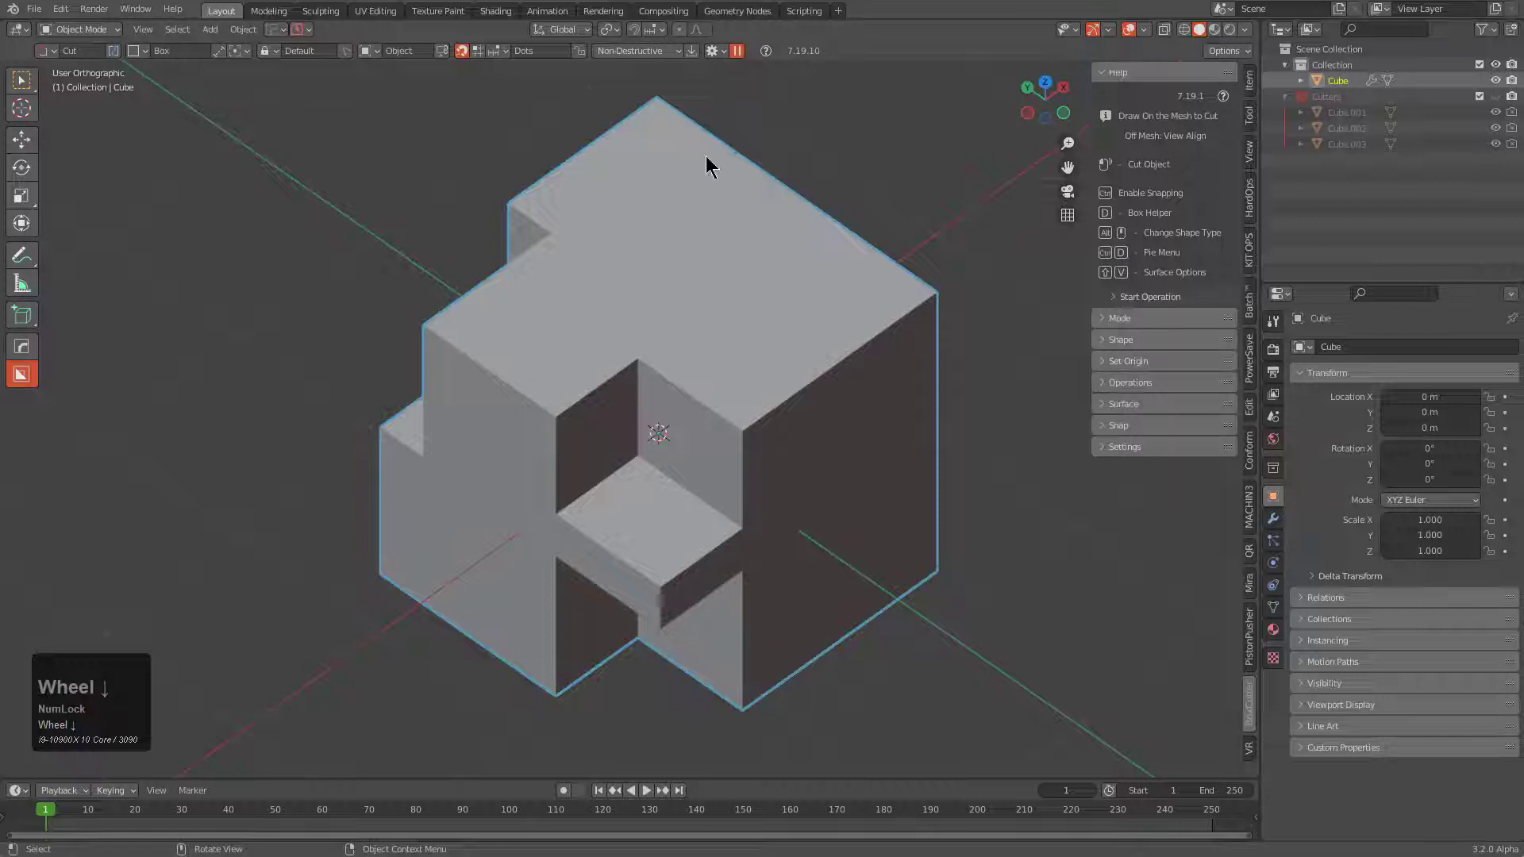
Step: Show the block's Boolean modifiers, delete the stray Cube.004, and enter Edit Mode on Cube
middle_click(719, 312)
left_click(1281, 535)
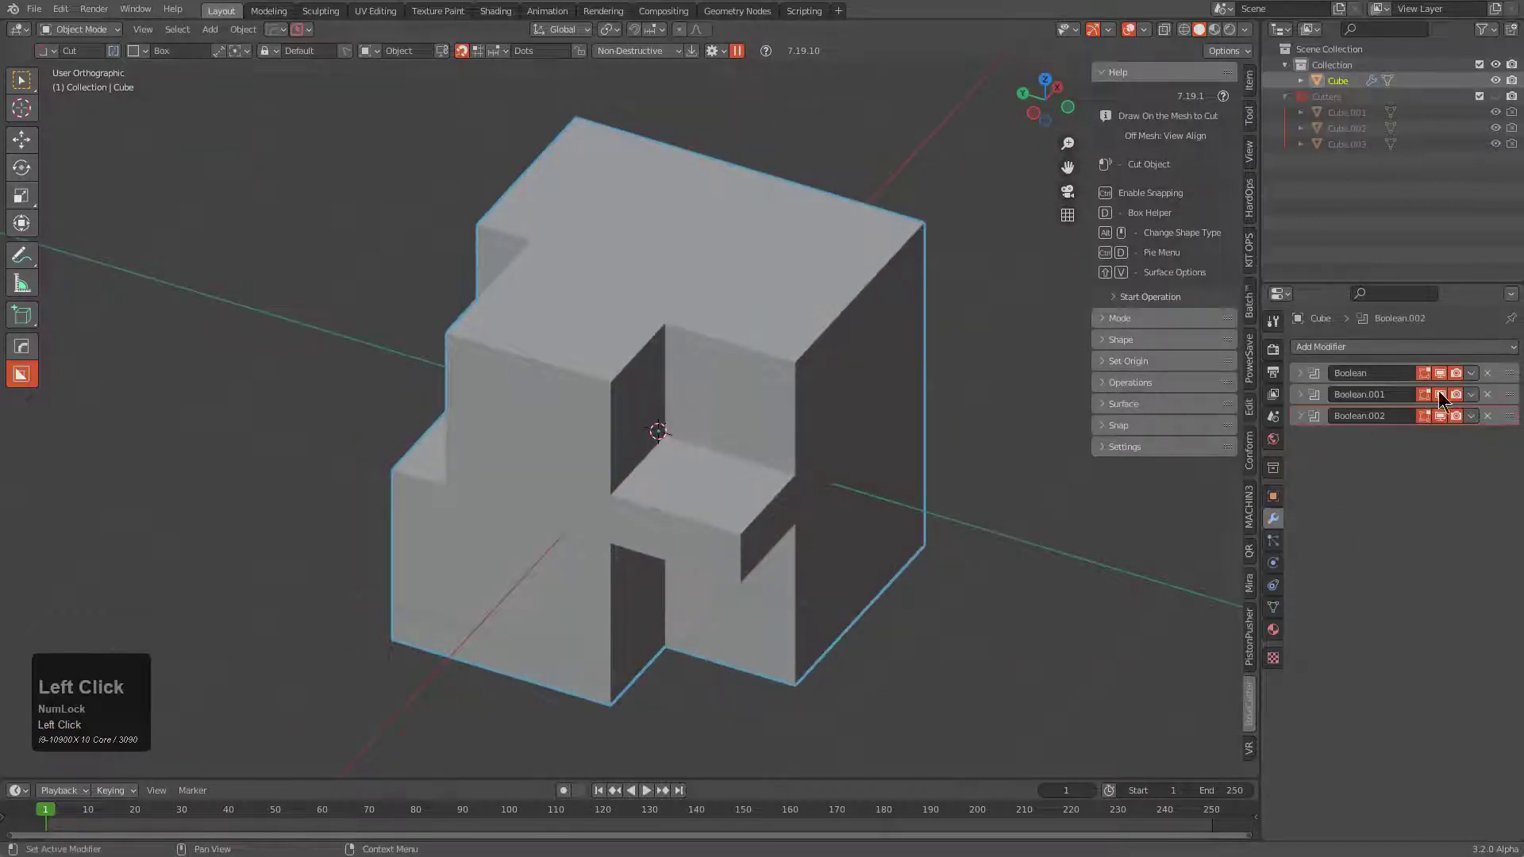
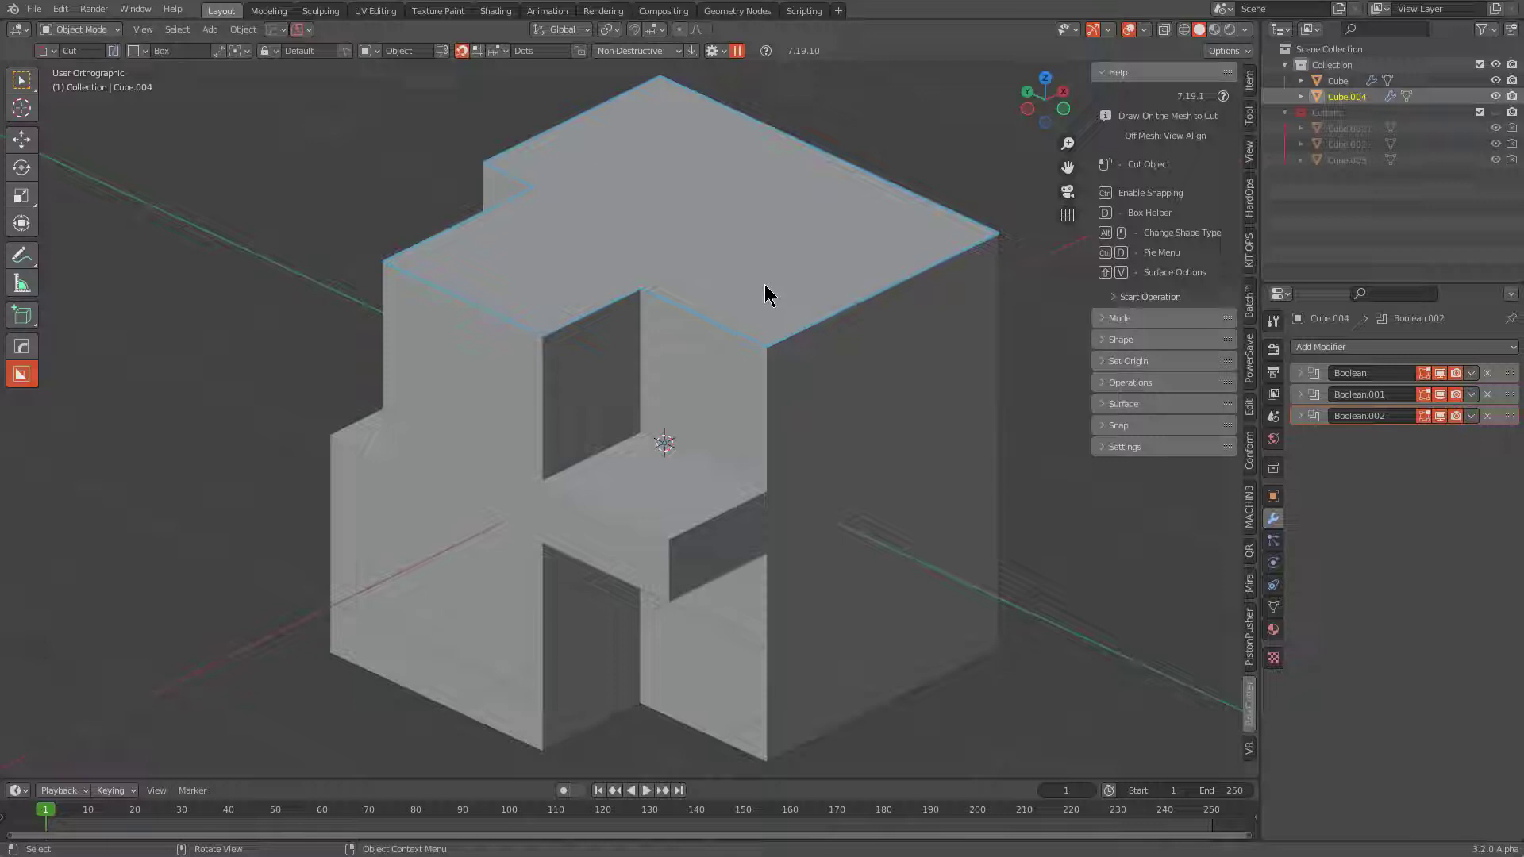
key("x")
left_click(763, 290)
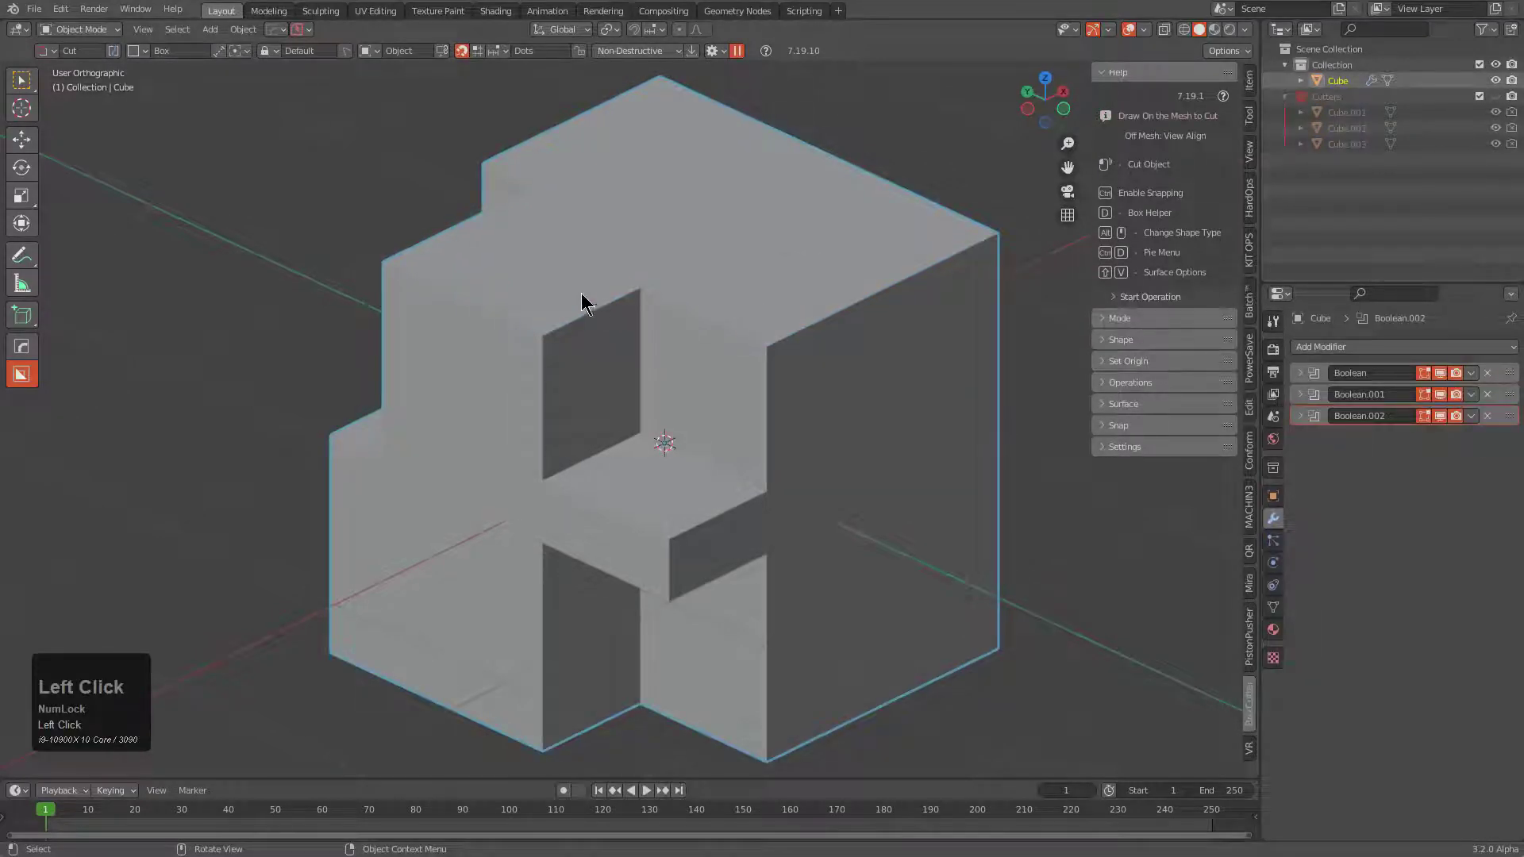
key("Tab")
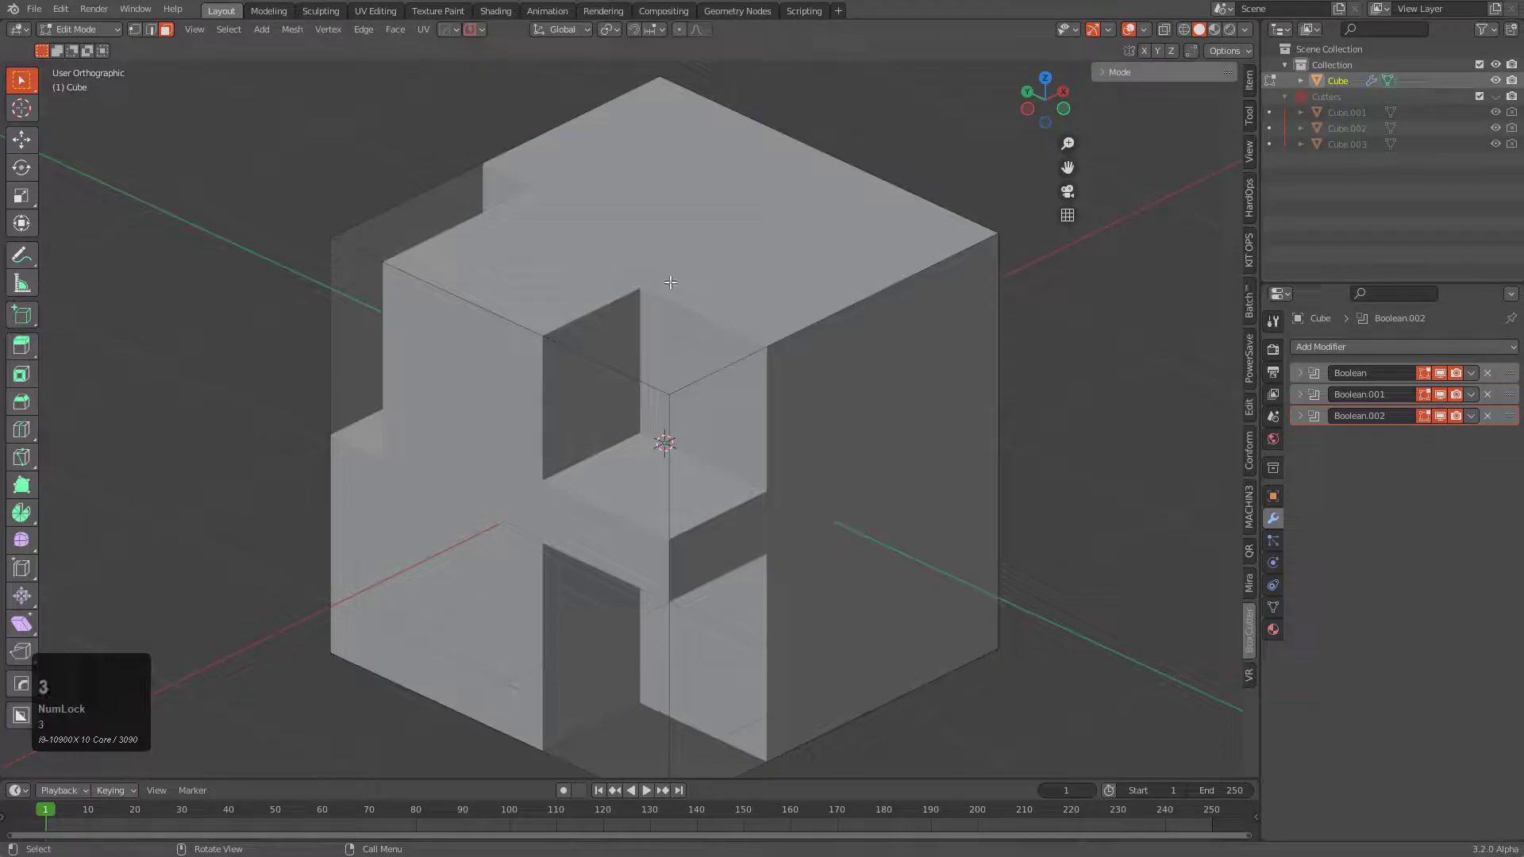
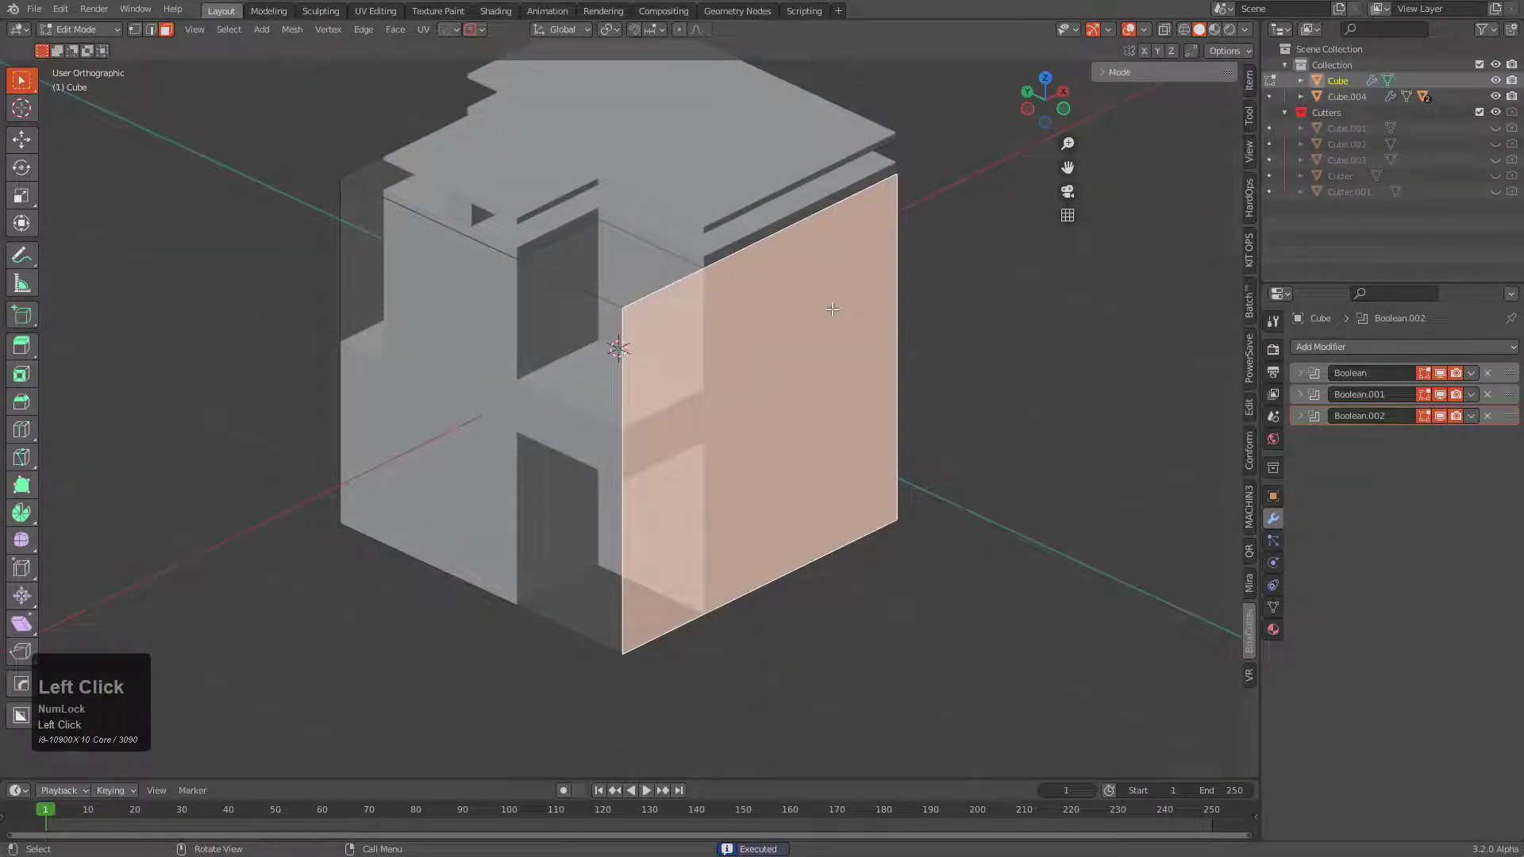
Step: Run HardOps To_Plate on the selected top face to make Cube_Plate and set its thickness
key("q")
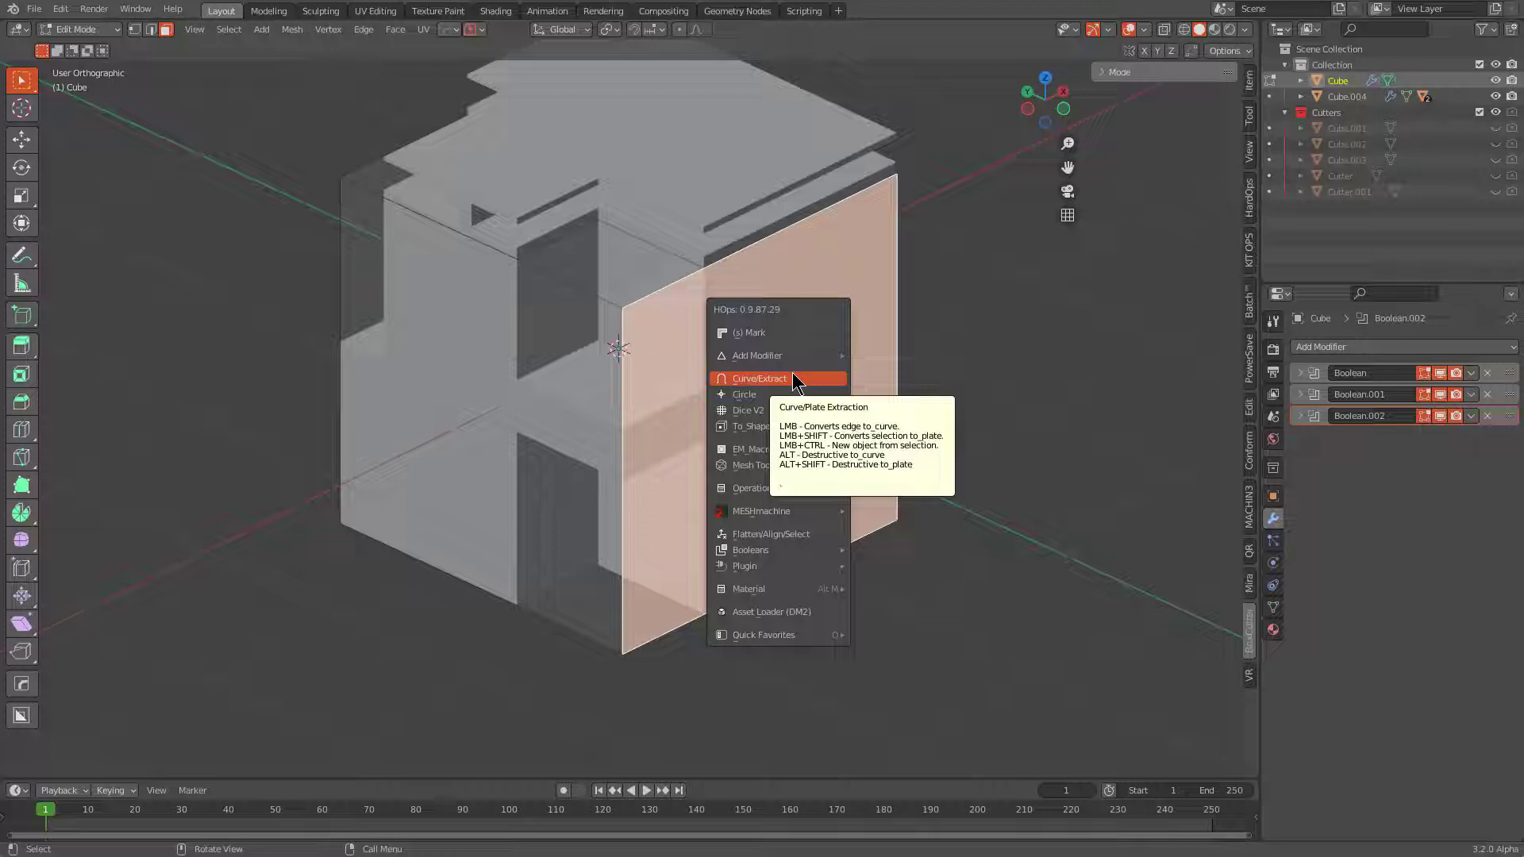
key("q")
left_click_drag(788, 377, 811, 408)
left_click(811, 409)
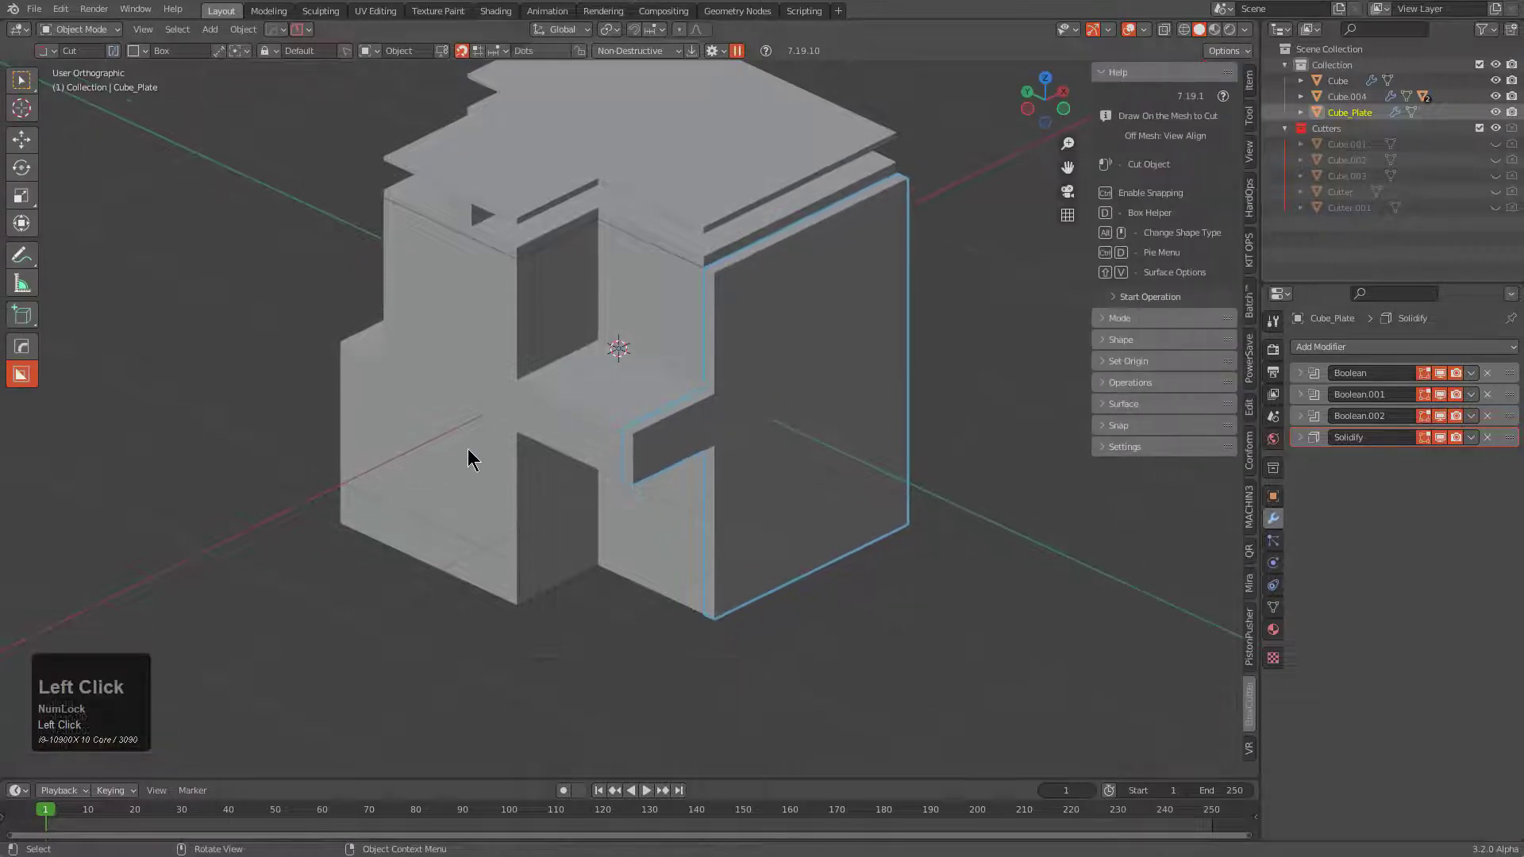
middle_click(535, 461)
key("alt+a")
left_click(779, 407)
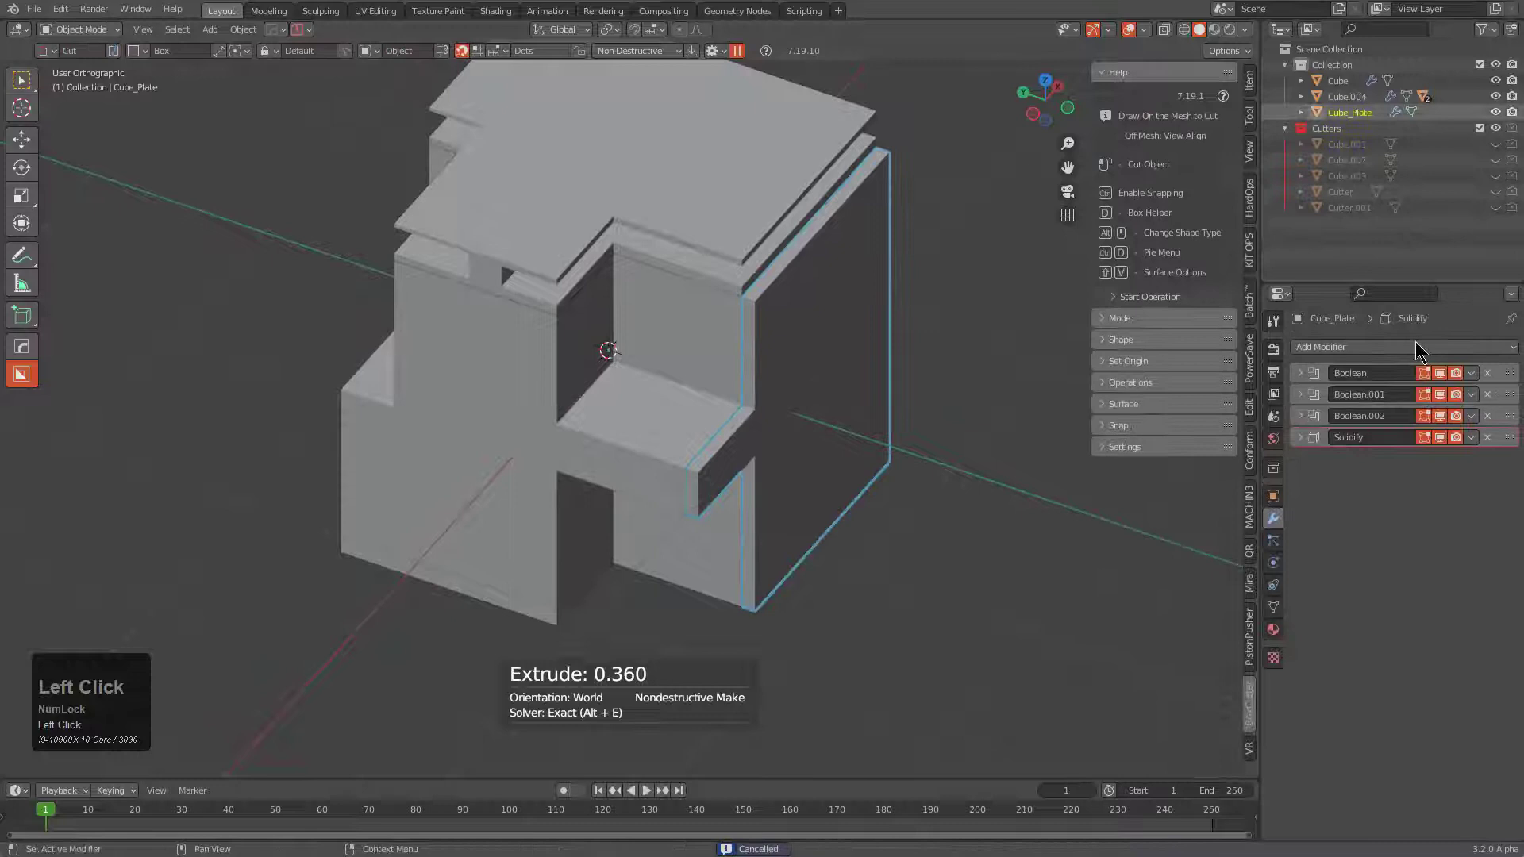
Step: Convert the block's bottom face into Cube_Plate.001 with Solidify thickness, then reselect Cube
middle_click(660, 451)
left_click(520, 353)
middle_click(577, 382)
key("Tab")
left_click(590, 512)
key("q")
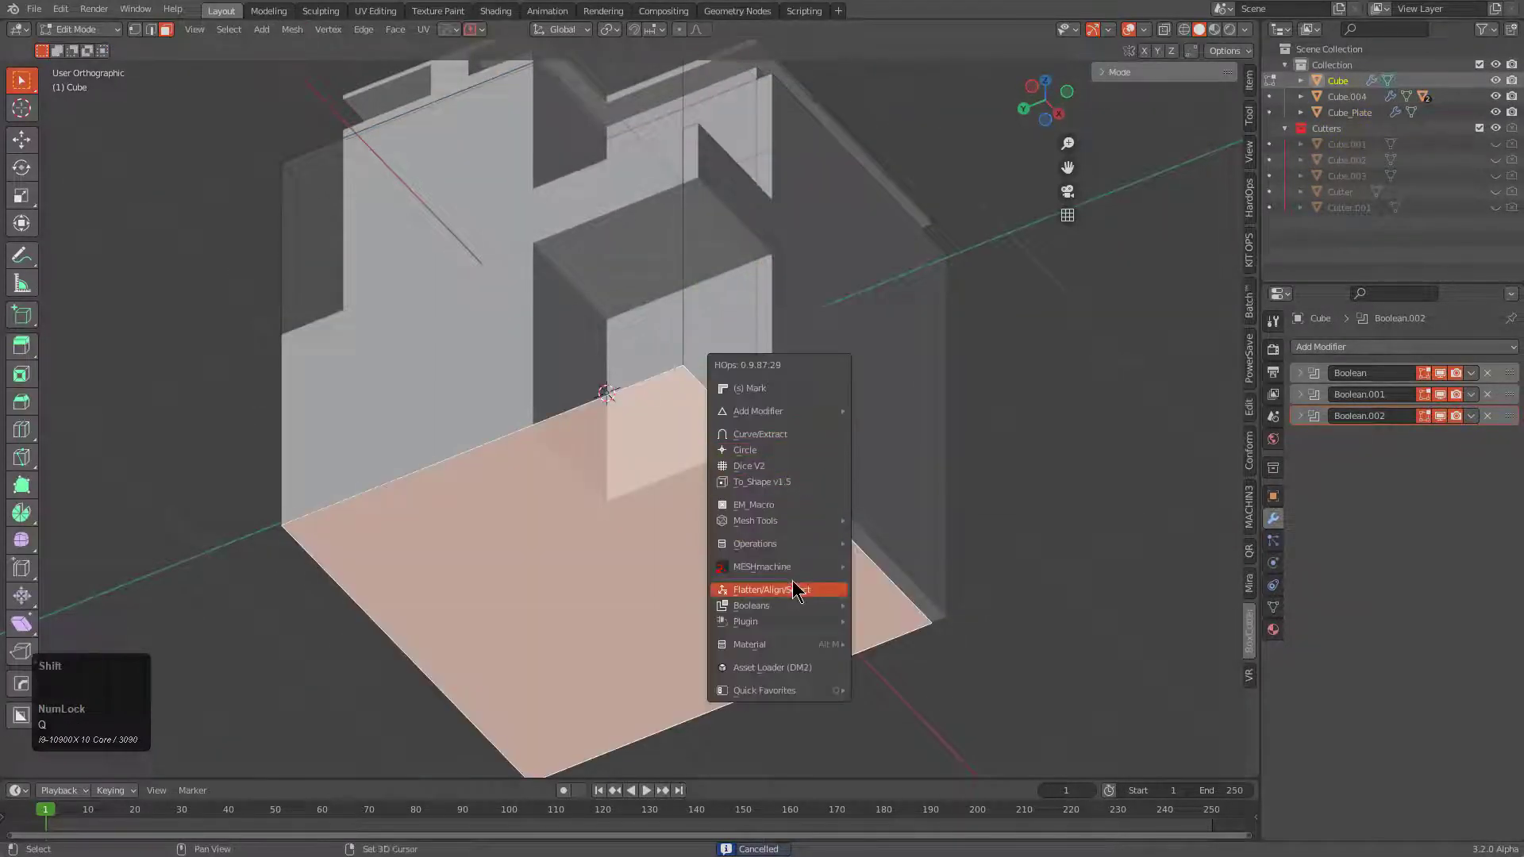
left_click(783, 444)
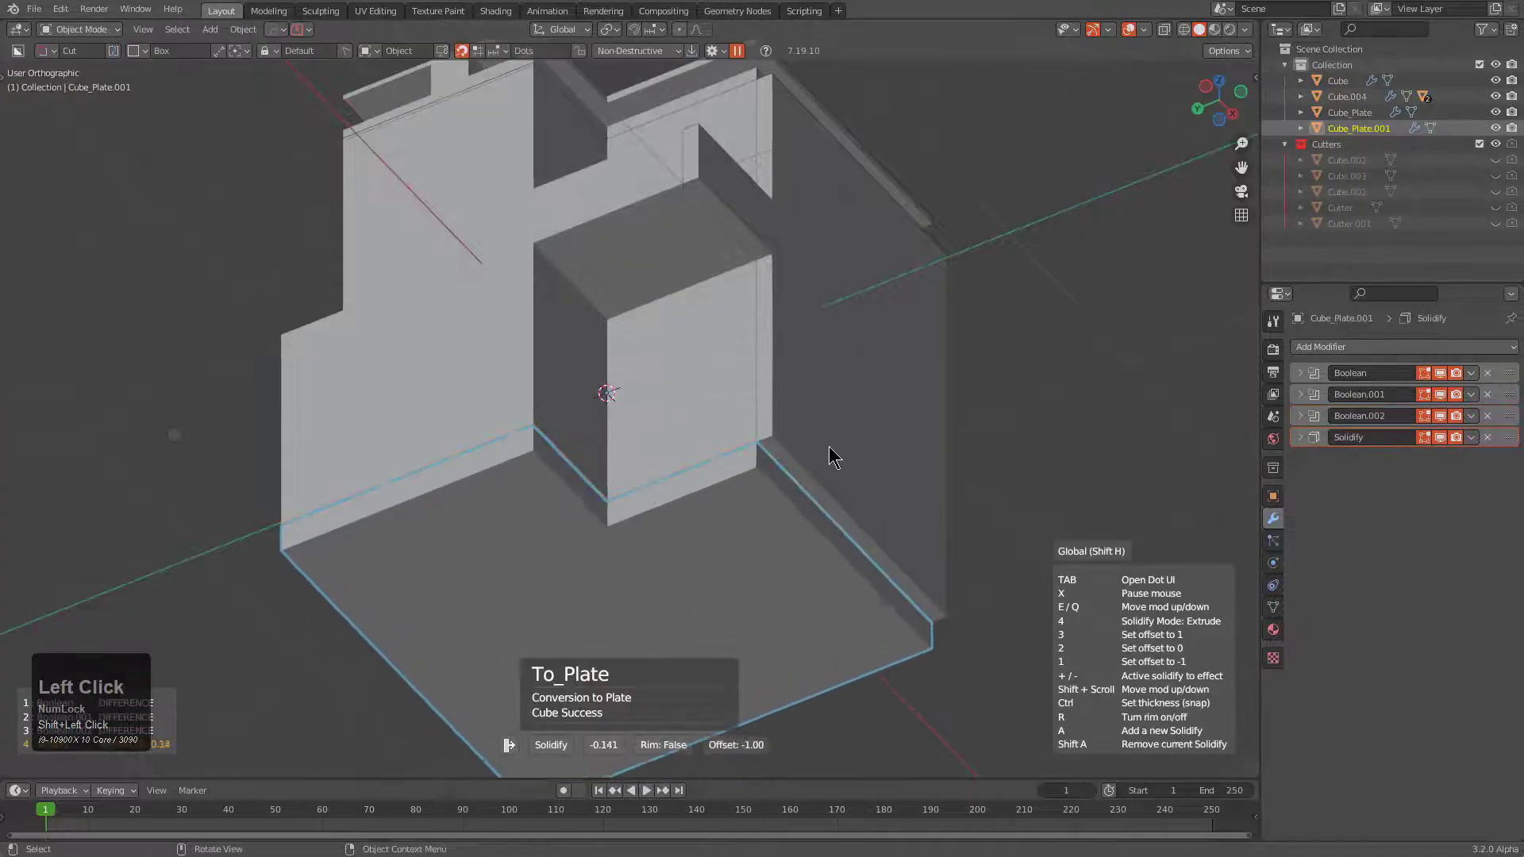
left_click_drag(768, 438, 634, 477)
scroll("down", 3)
middle_click(649, 460)
scroll("up", 3)
scroll("down", 3)
left_click(519, 449)
middle_click(547, 454)
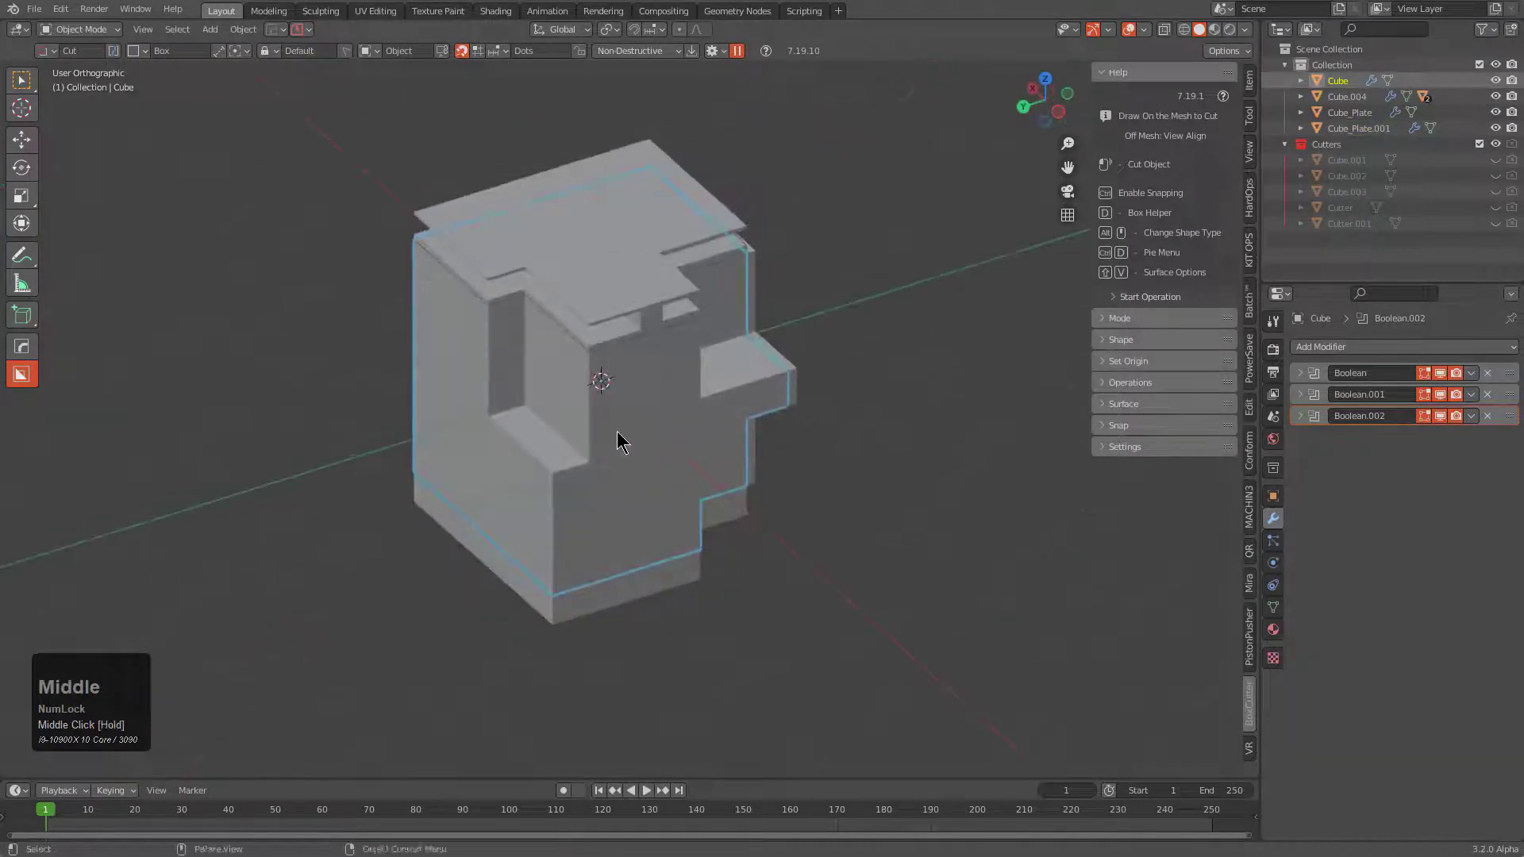
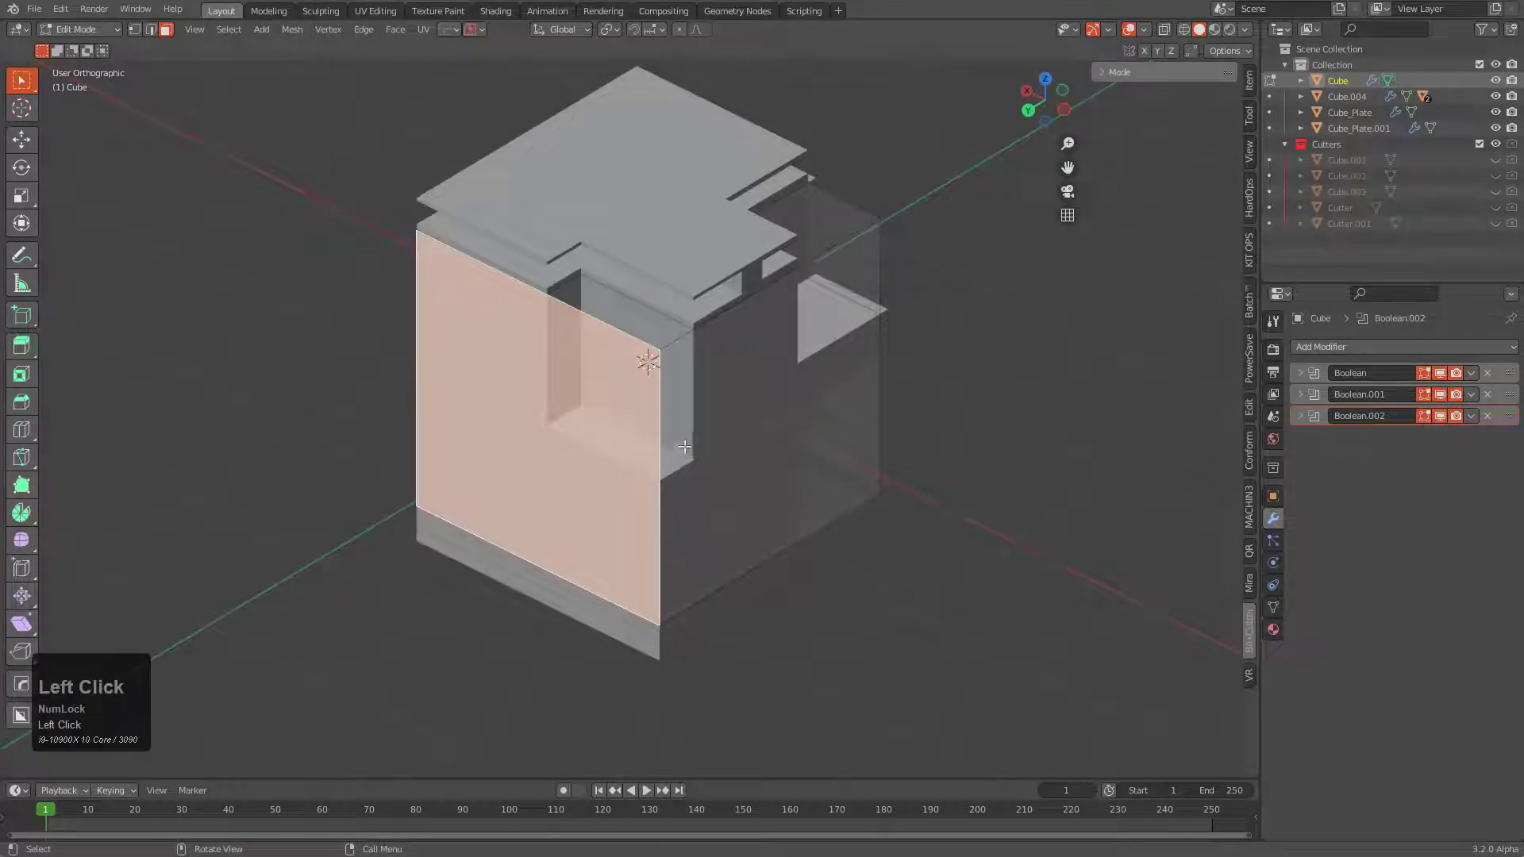
Step: Turn the left side face into an Interactive Boolean cutter in Extrude mode and confirm its depth
scroll("up", 3)
key("q")
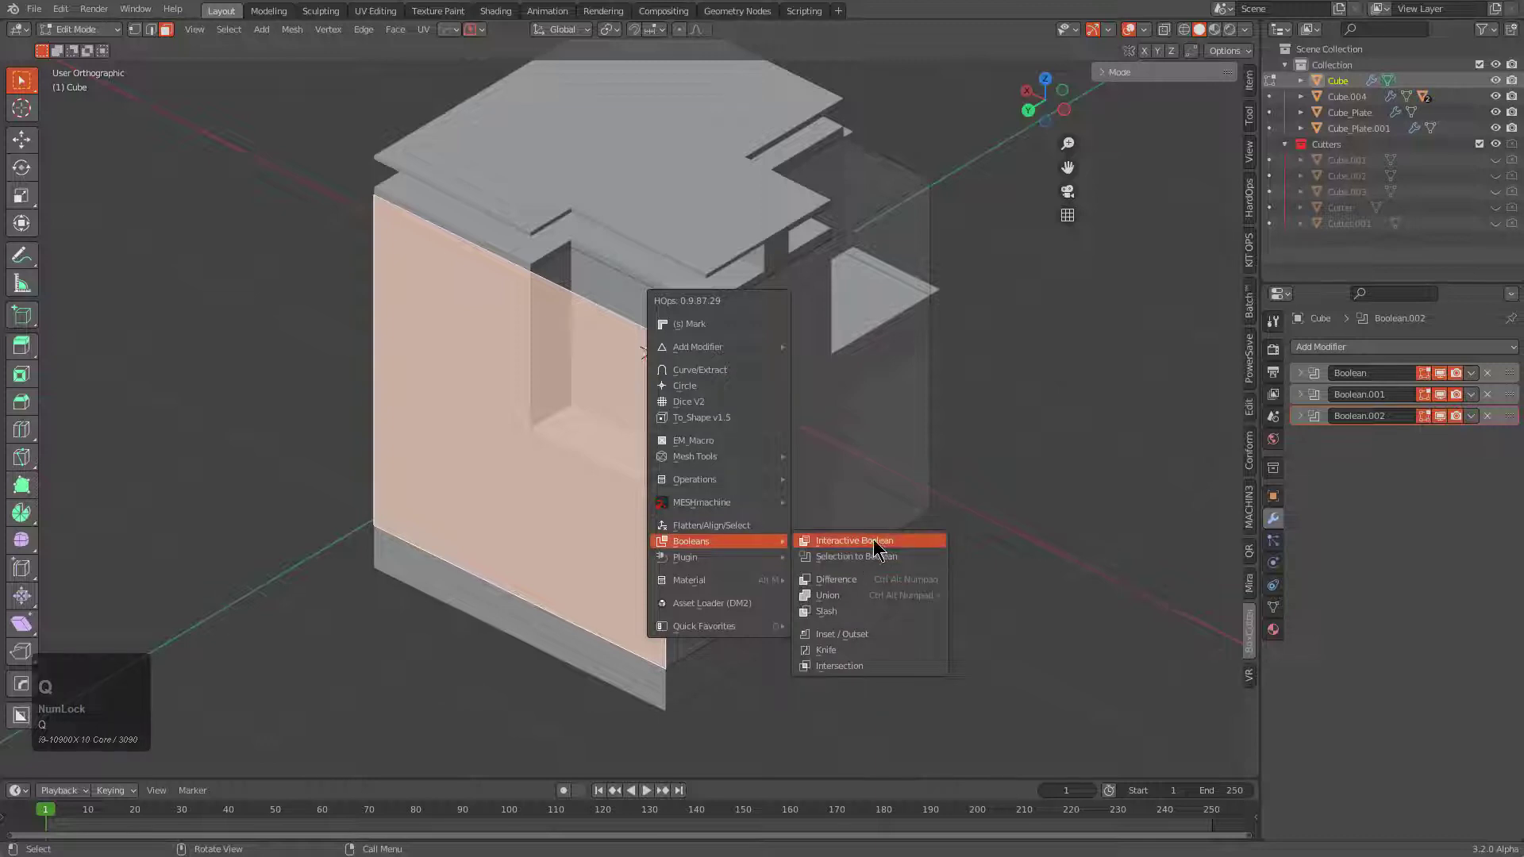
key("q")
left_click(891, 559)
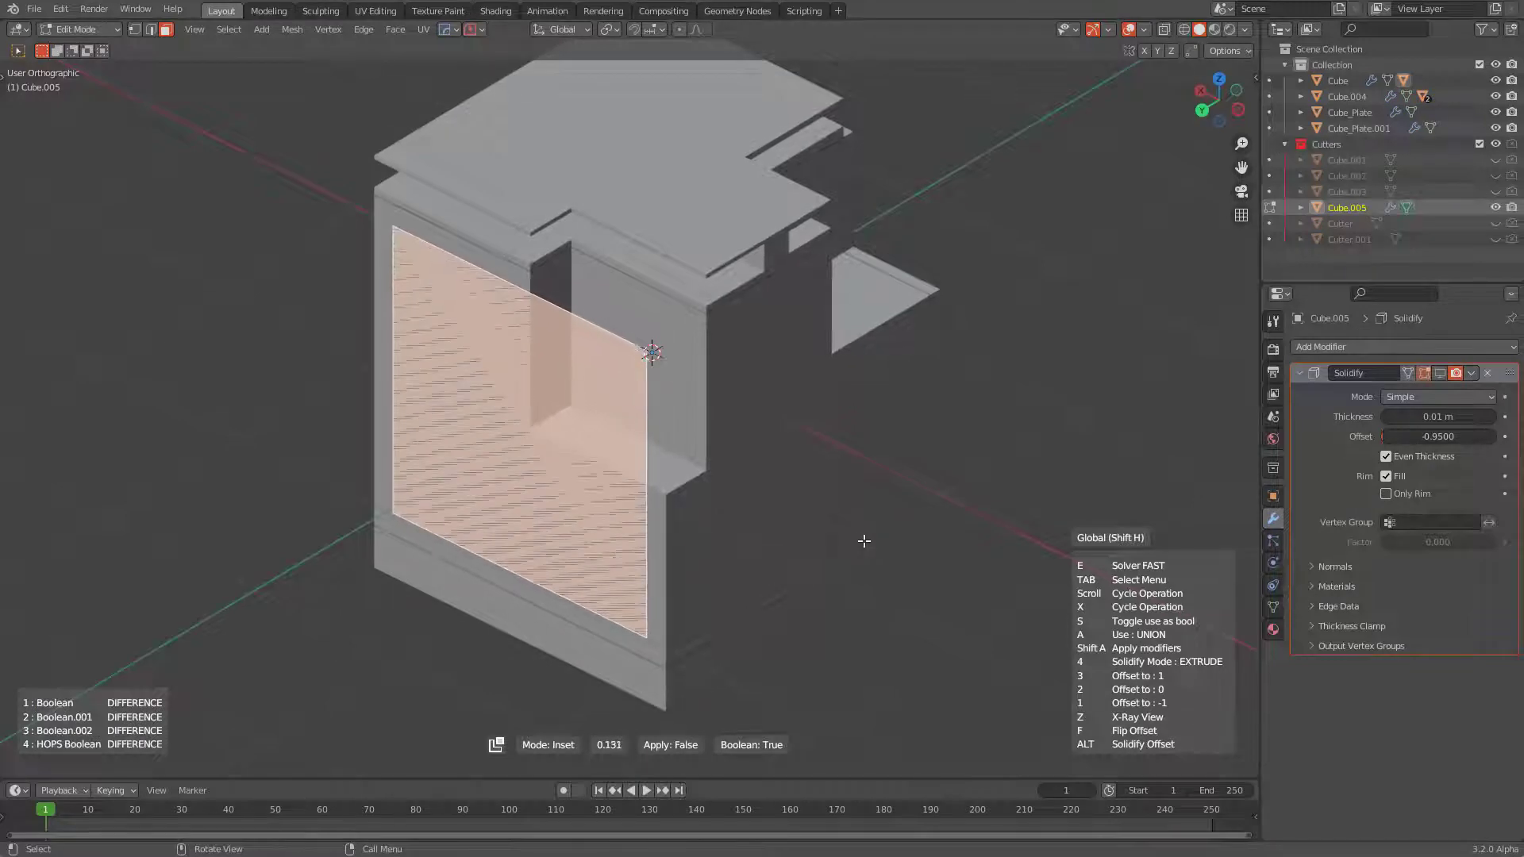
left_click(864, 534)
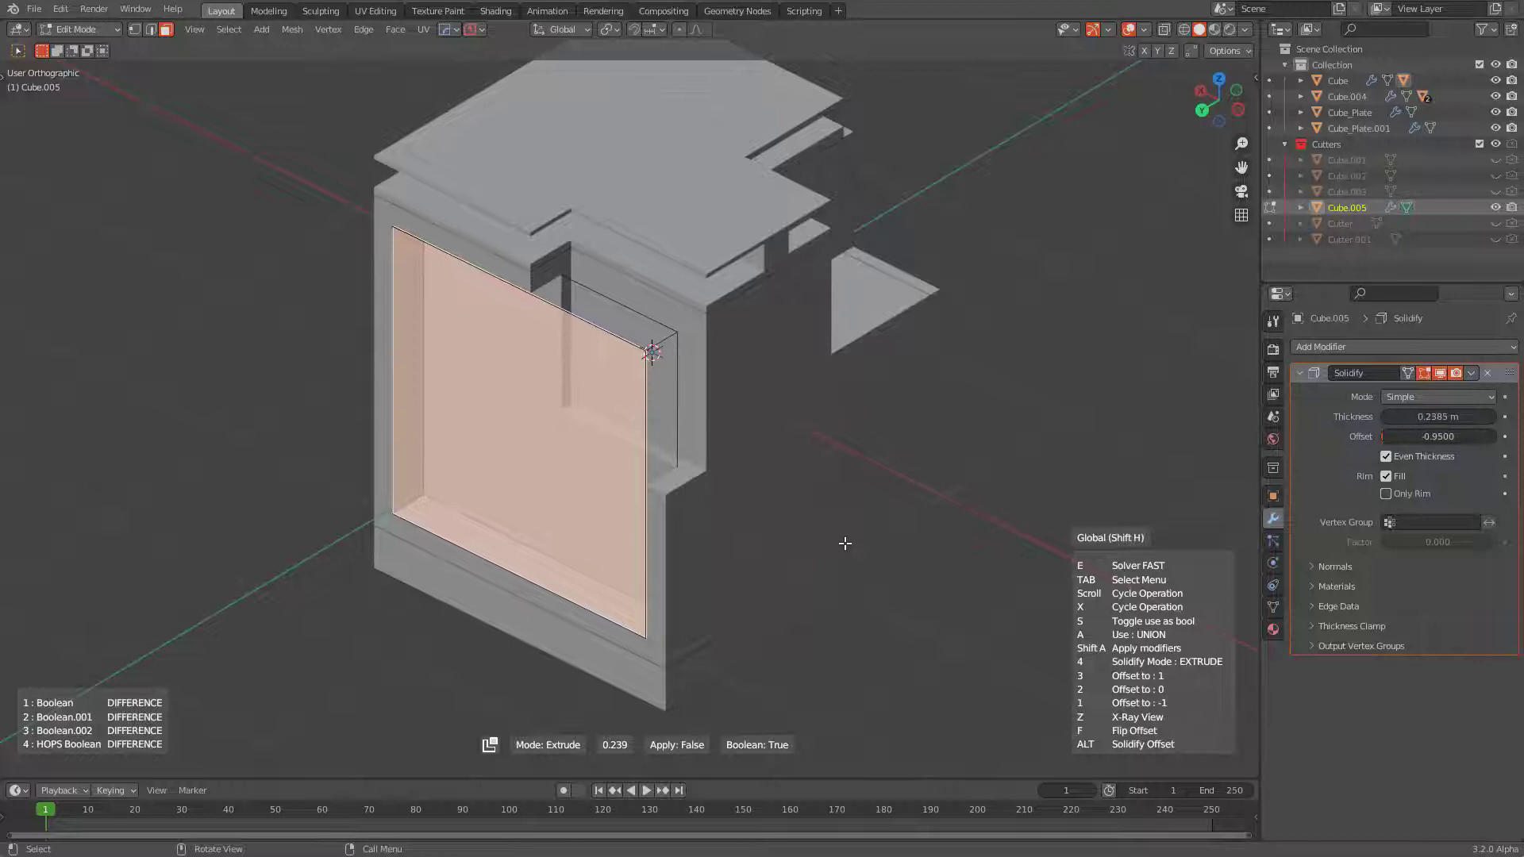
double_click(850, 527)
Step: Adjust the new cutter Cube.005's thickness so it recesses the panel, then reselect the main Cube
key("Tab")
middle_click(674, 432)
key("Tab")
left_click_drag(686, 312, 639, 438)
middle_click(638, 438)
key("1")
middle_click(648, 452)
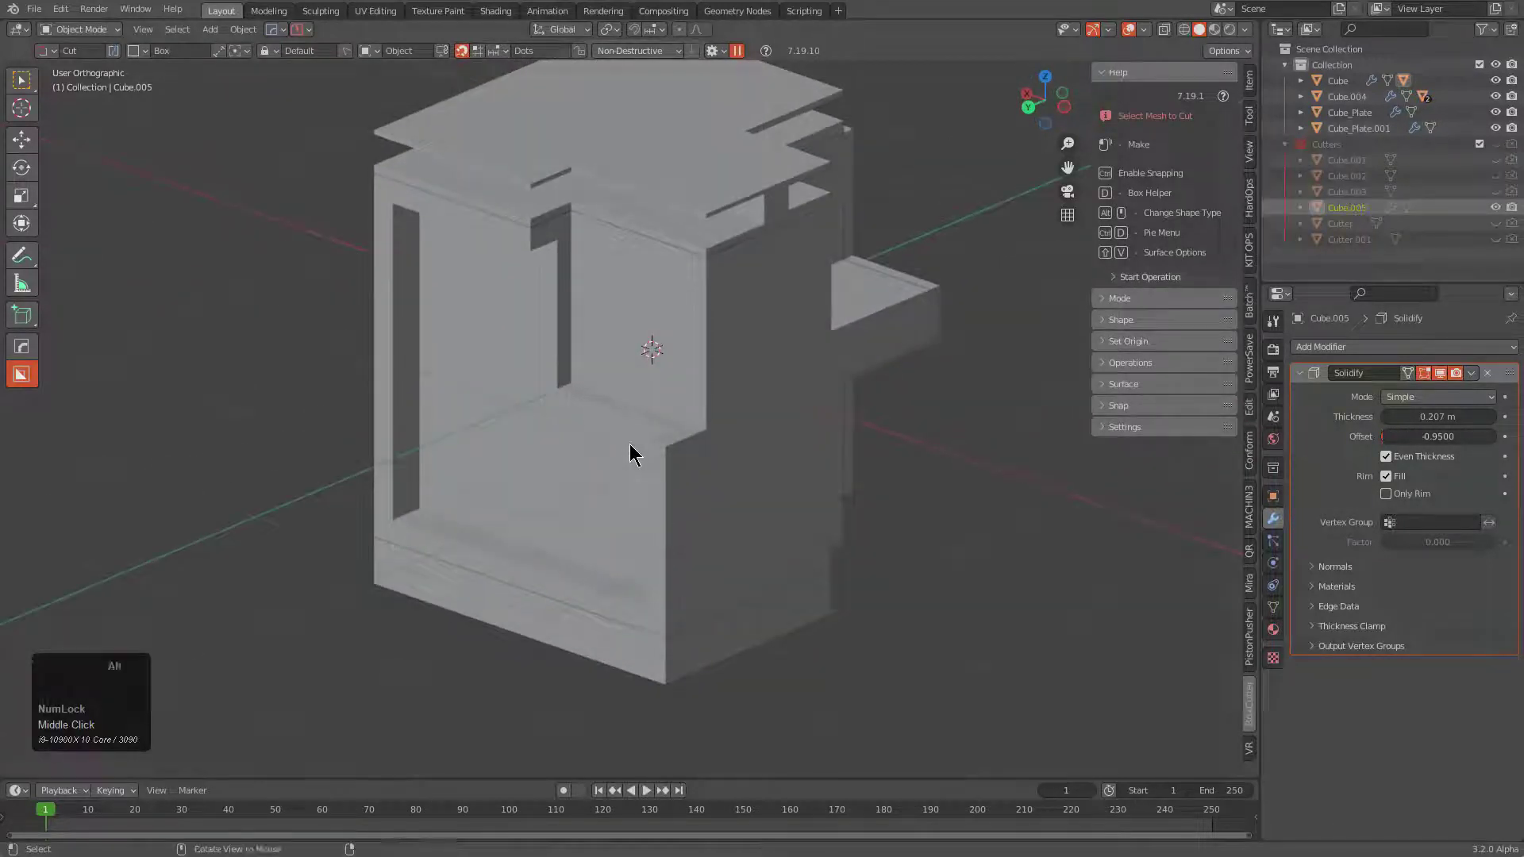
key("alt+v")
key("e")
left_click(629, 449)
Step: Smart Apply a clone of the block and give the recessed panel's inner face Solidify thickness
key("q")
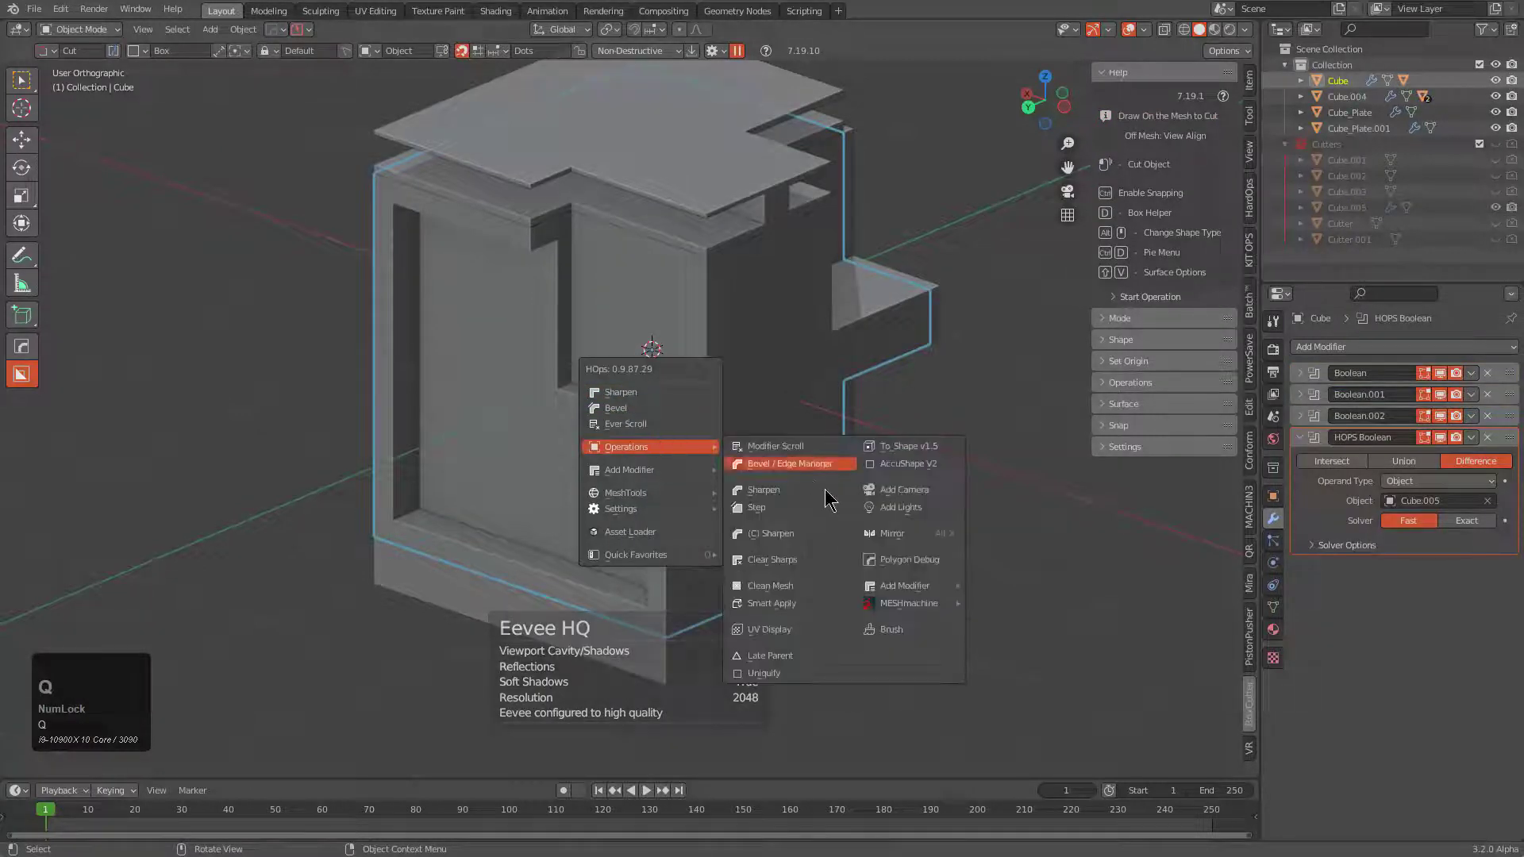
key("q")
left_click(787, 610)
left_click_drag(703, 475, 698, 463)
key("Tab")
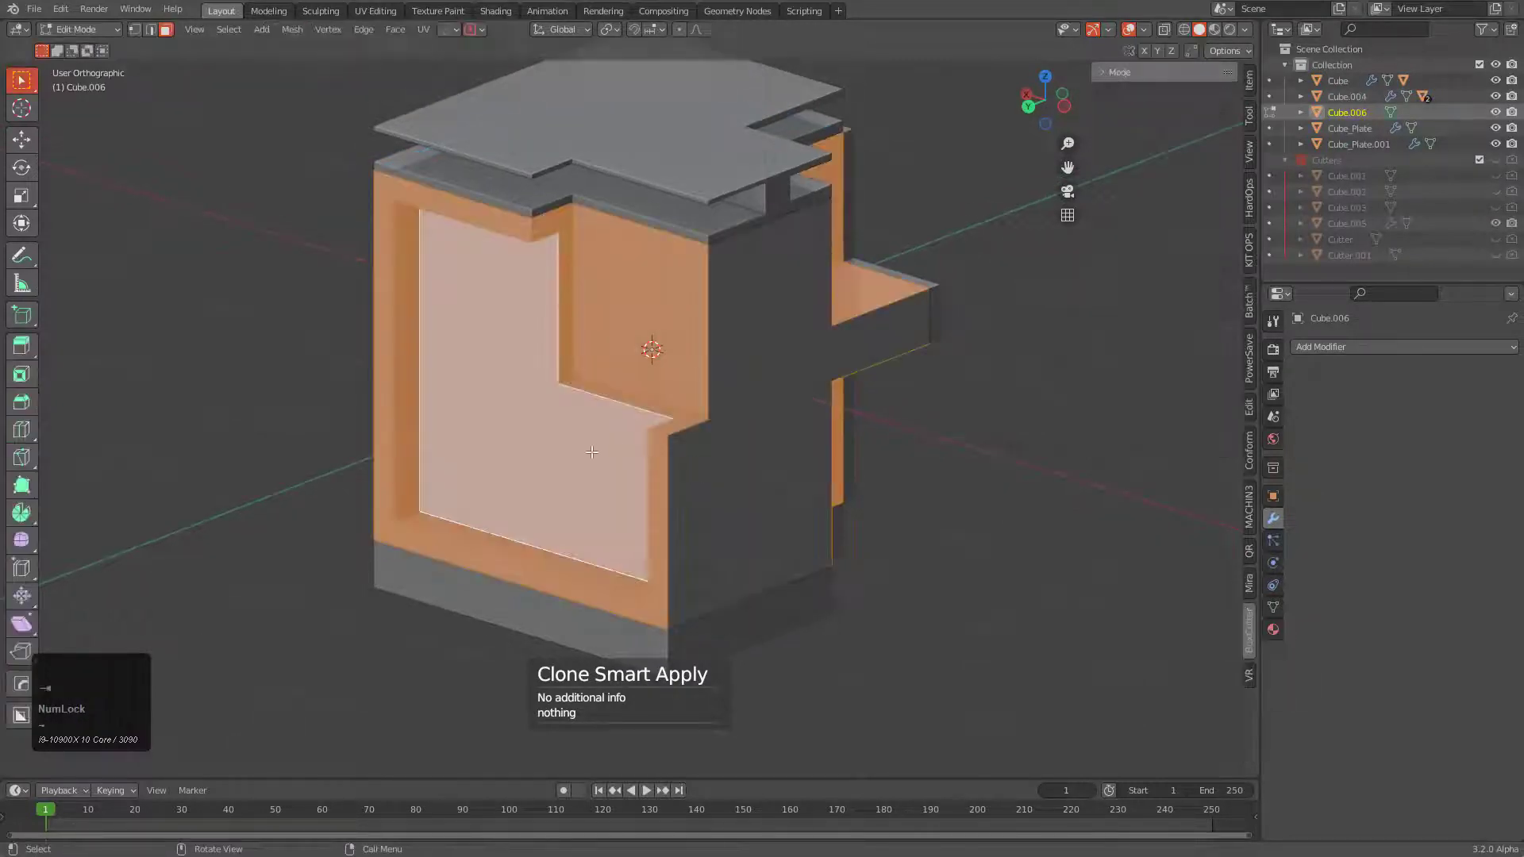
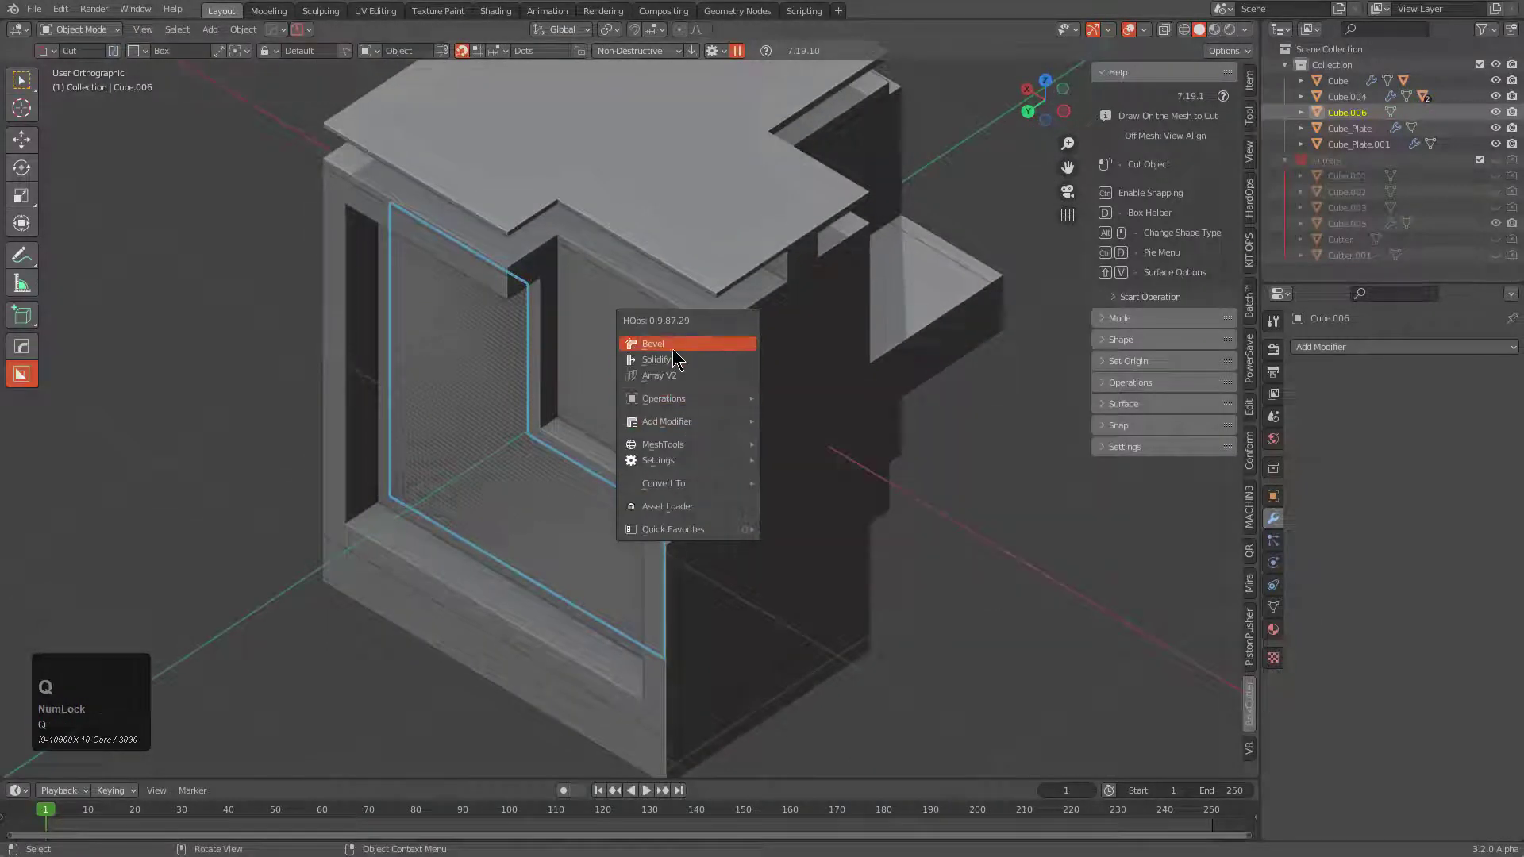
left_click(679, 363)
key("2")
left_click(795, 383)
Step: Adjust the panel cutter Cube.006's thickness and boolean it into the Cube as Boolean.003
key("q")
left_click(761, 357)
middle_click(715, 388)
key("KP_Decimal")
left_click(773, 506)
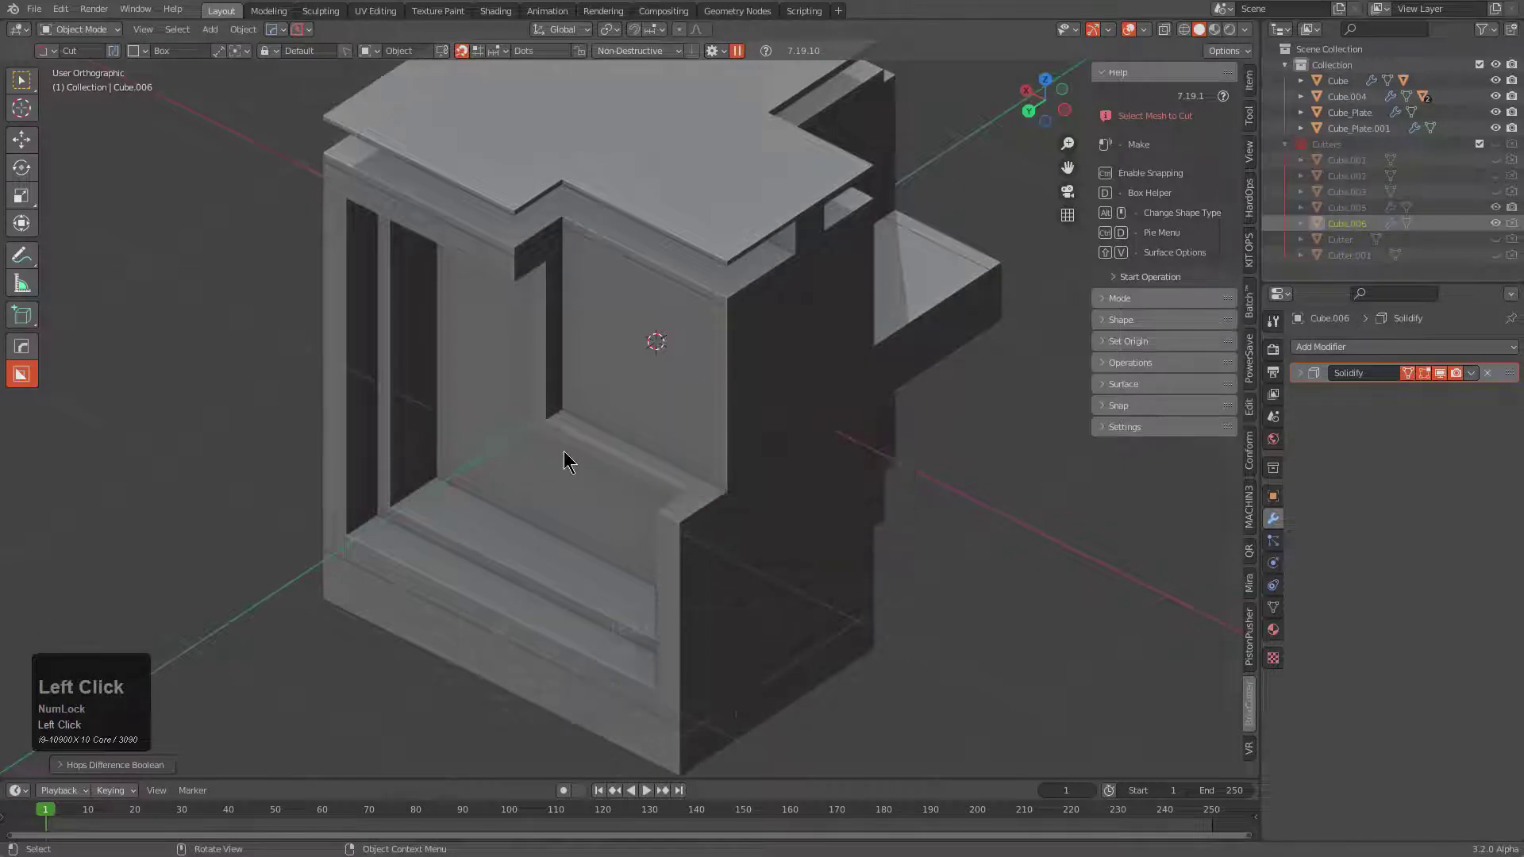
left_click_drag(599, 444, 765, 391)
left_click(764, 391)
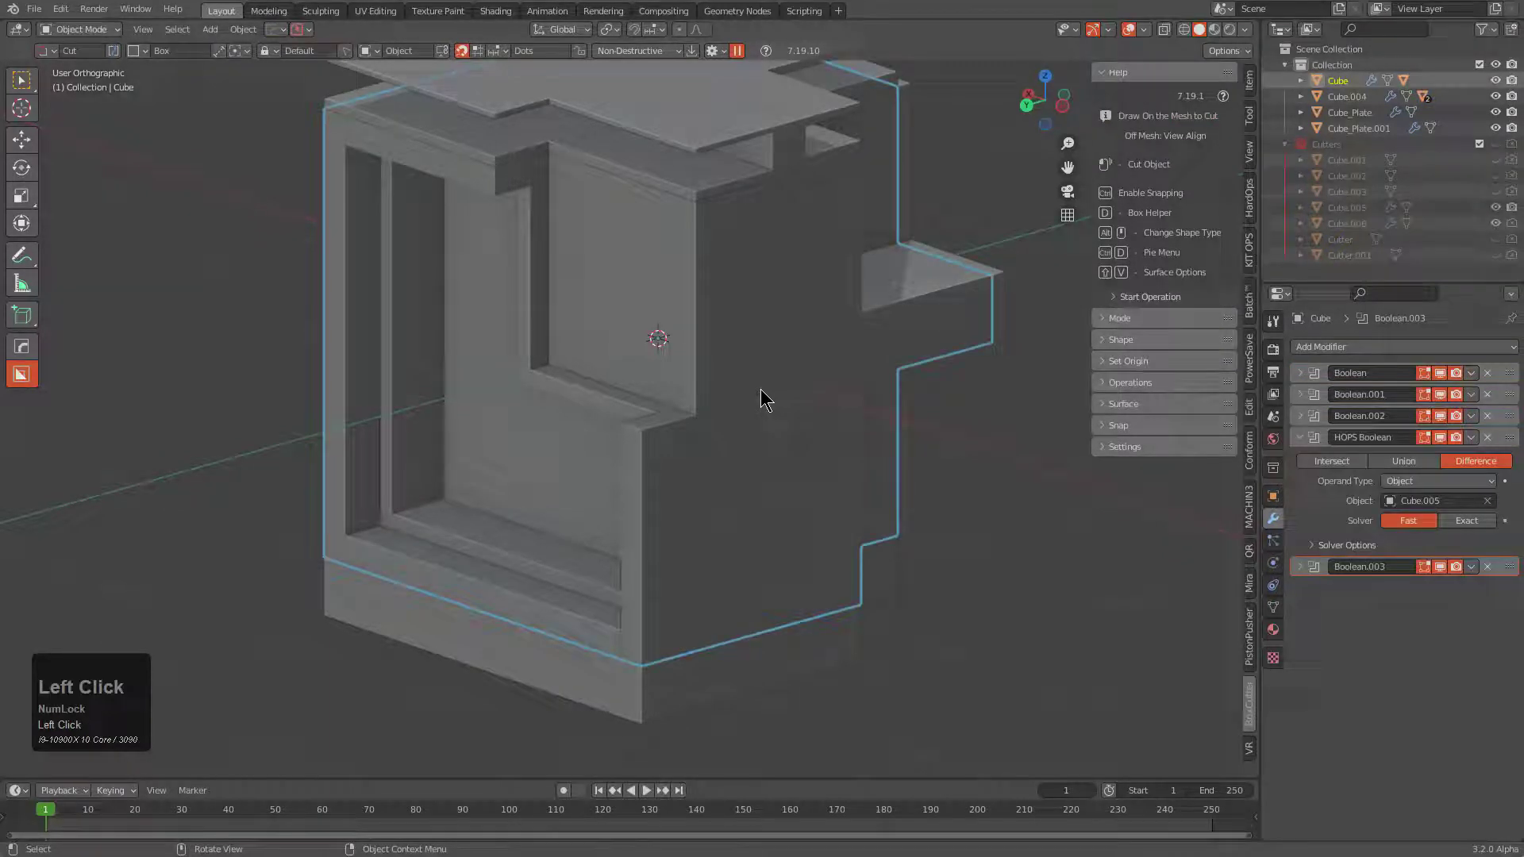
Step: Face Extract the right side face as an extruded cutter and confirm its depth
key("q")
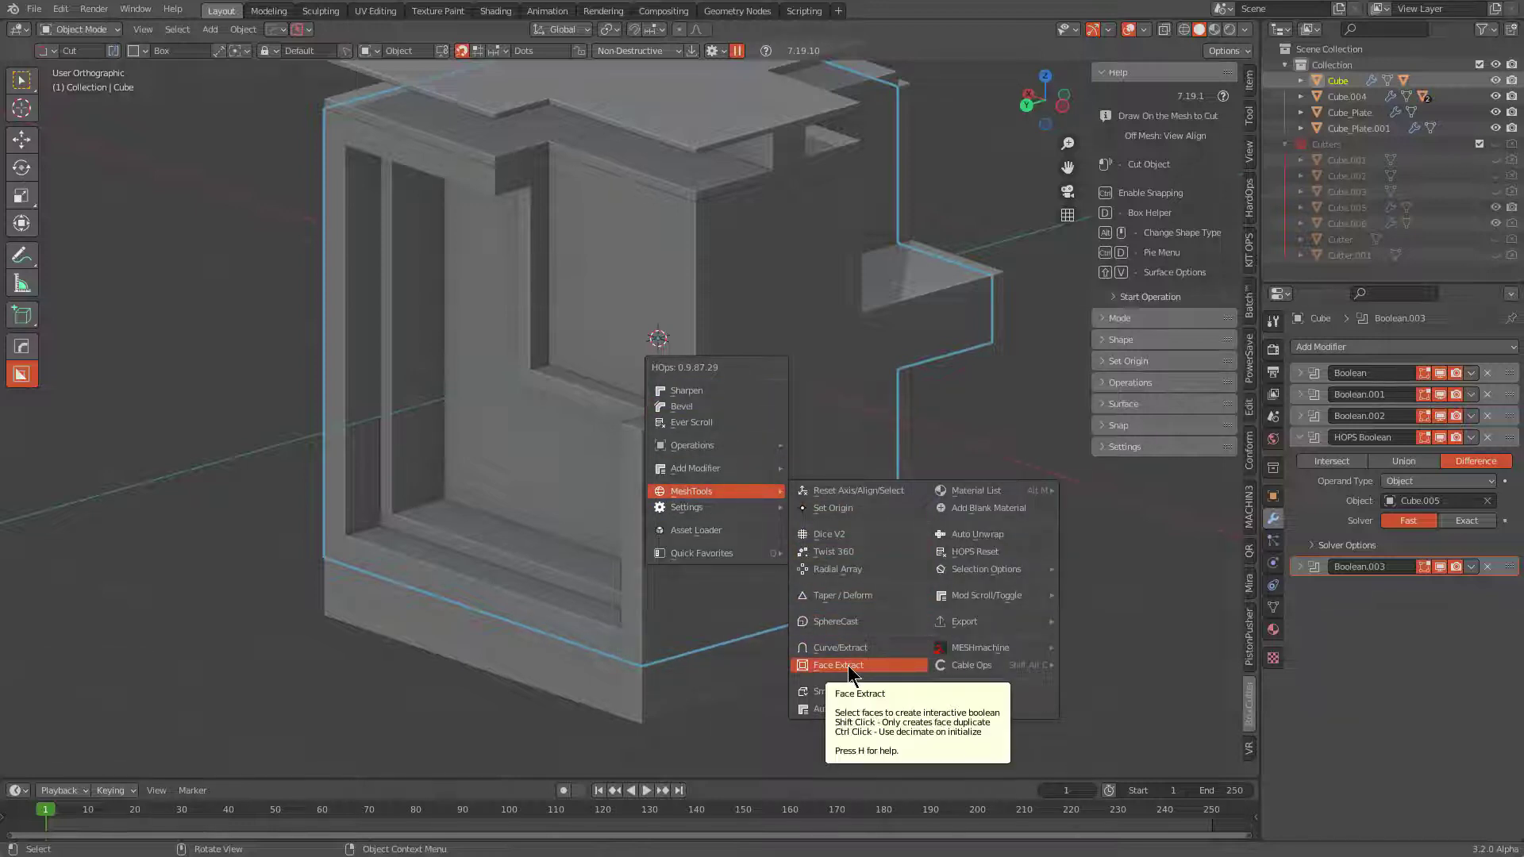
left_click(852, 667)
left_click(794, 354)
key("space")
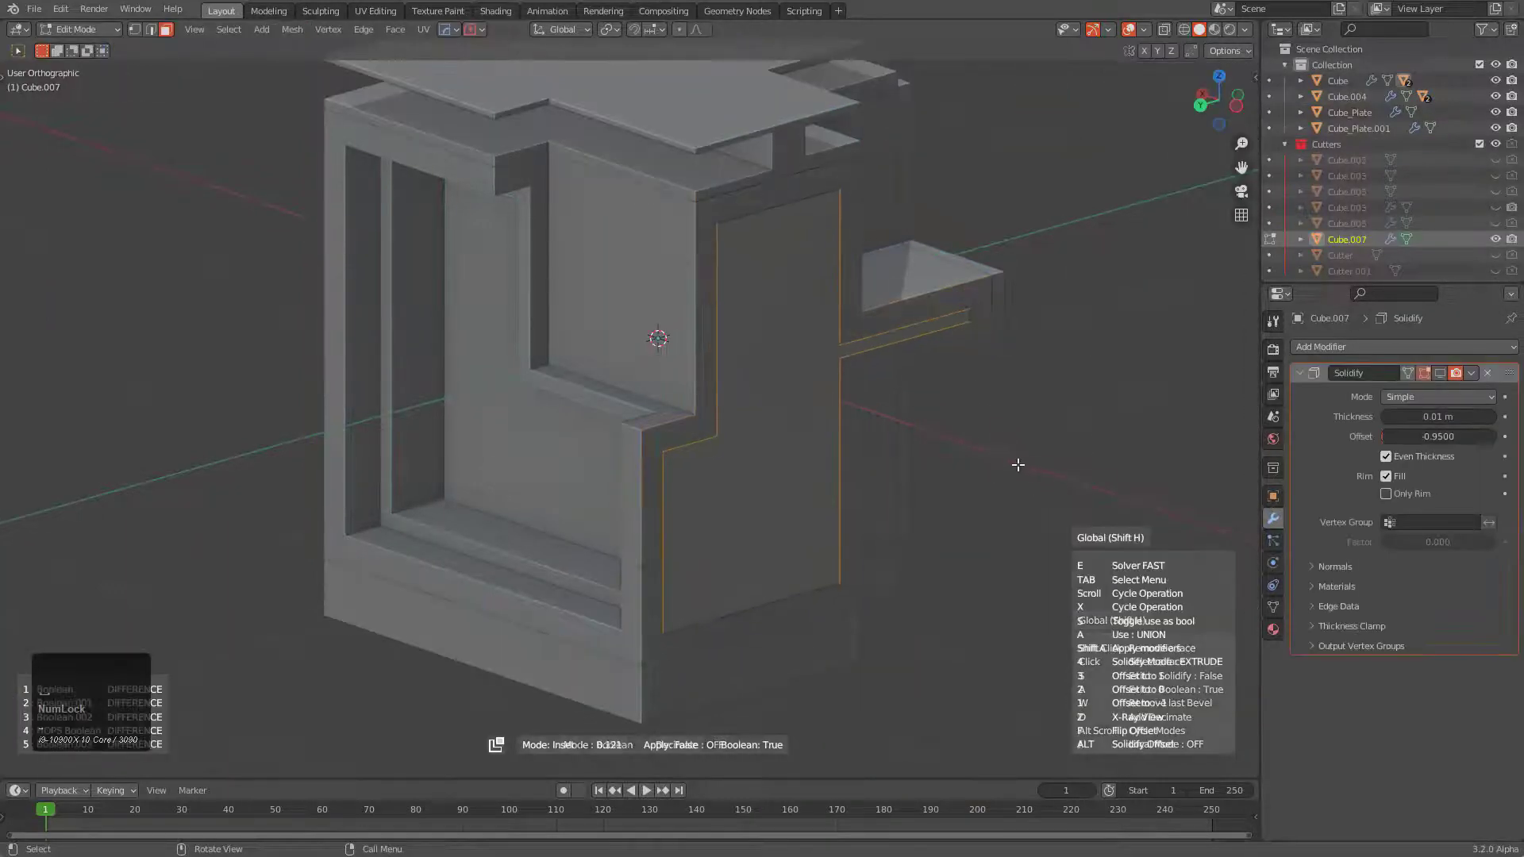
left_click(1027, 463)
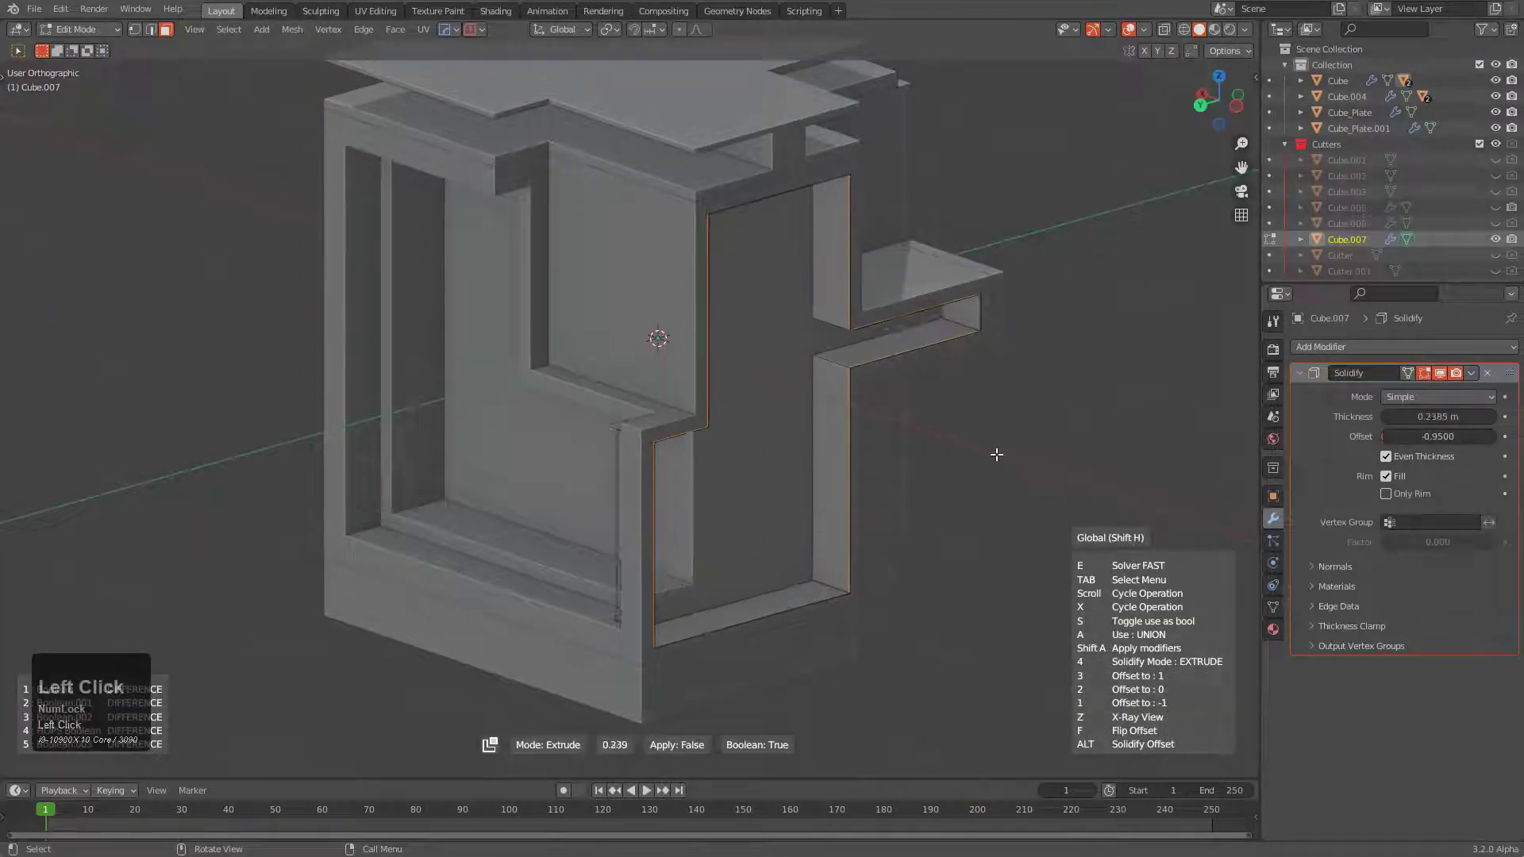
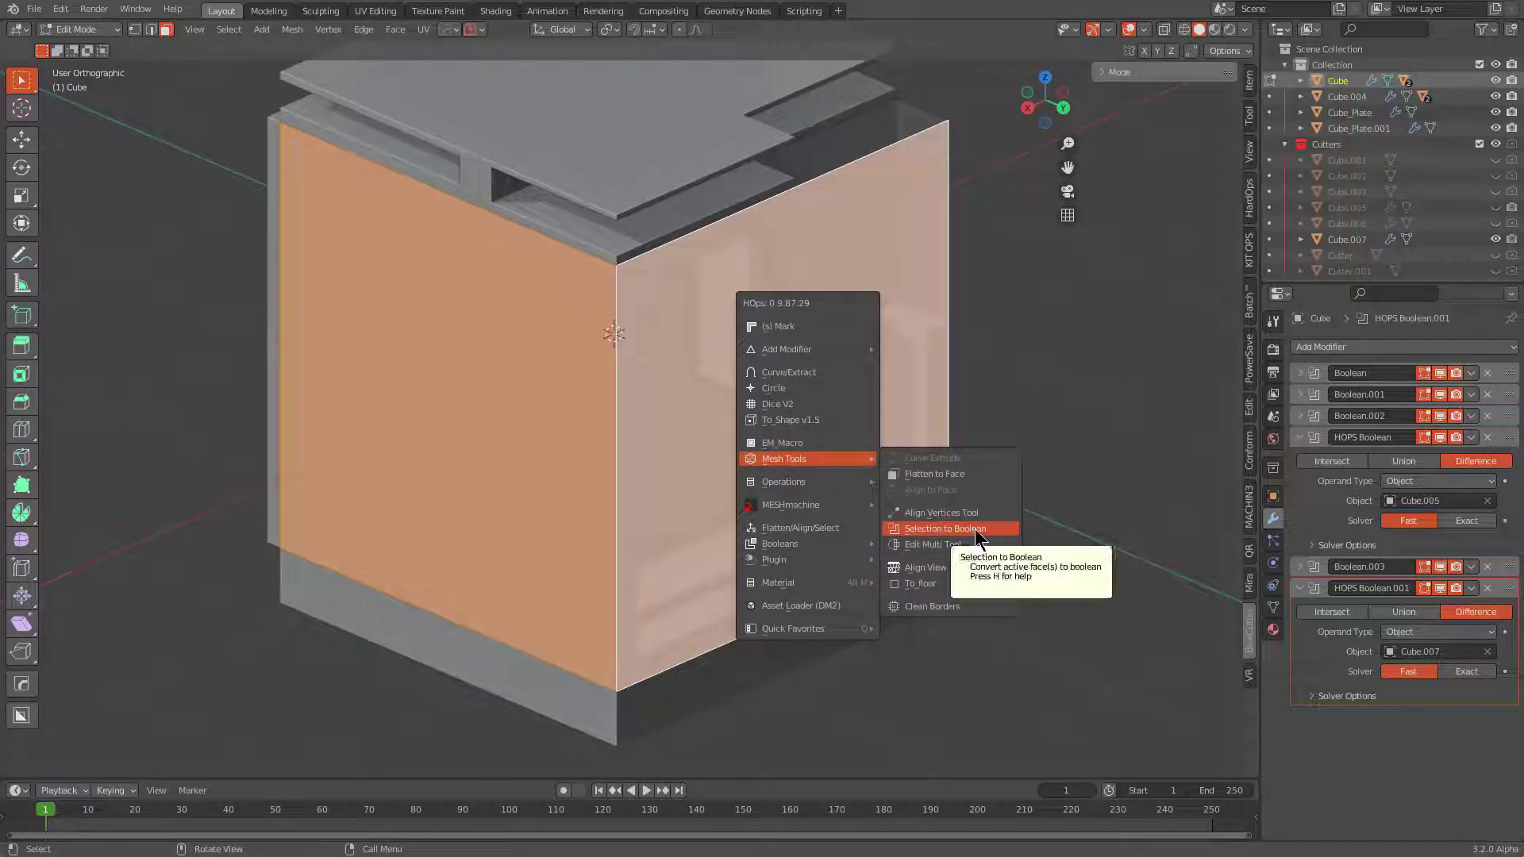
left_click_drag(978, 539, 955, 535)
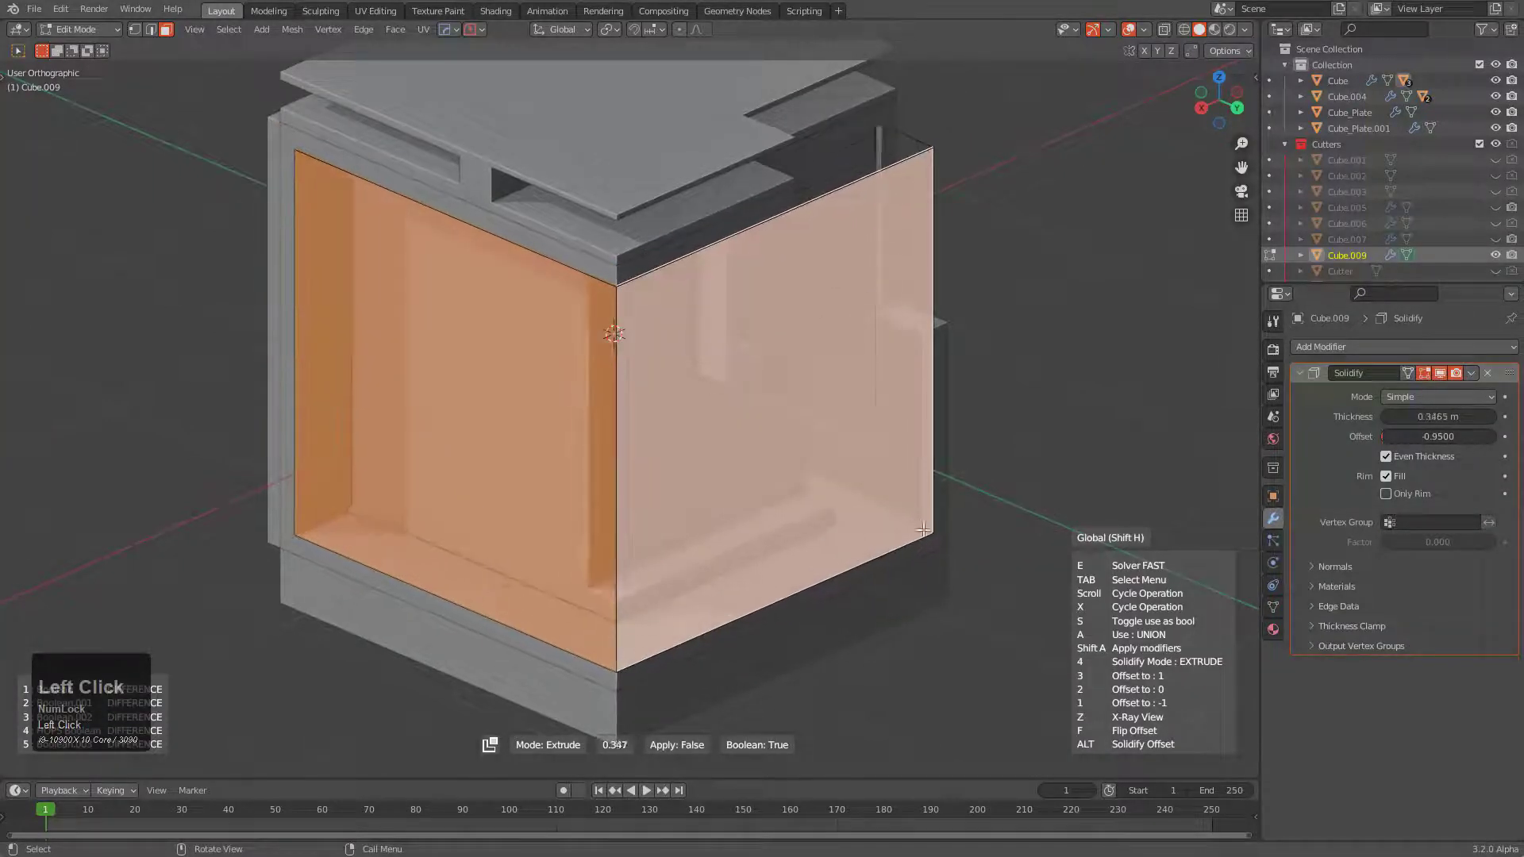
left_click(919, 523)
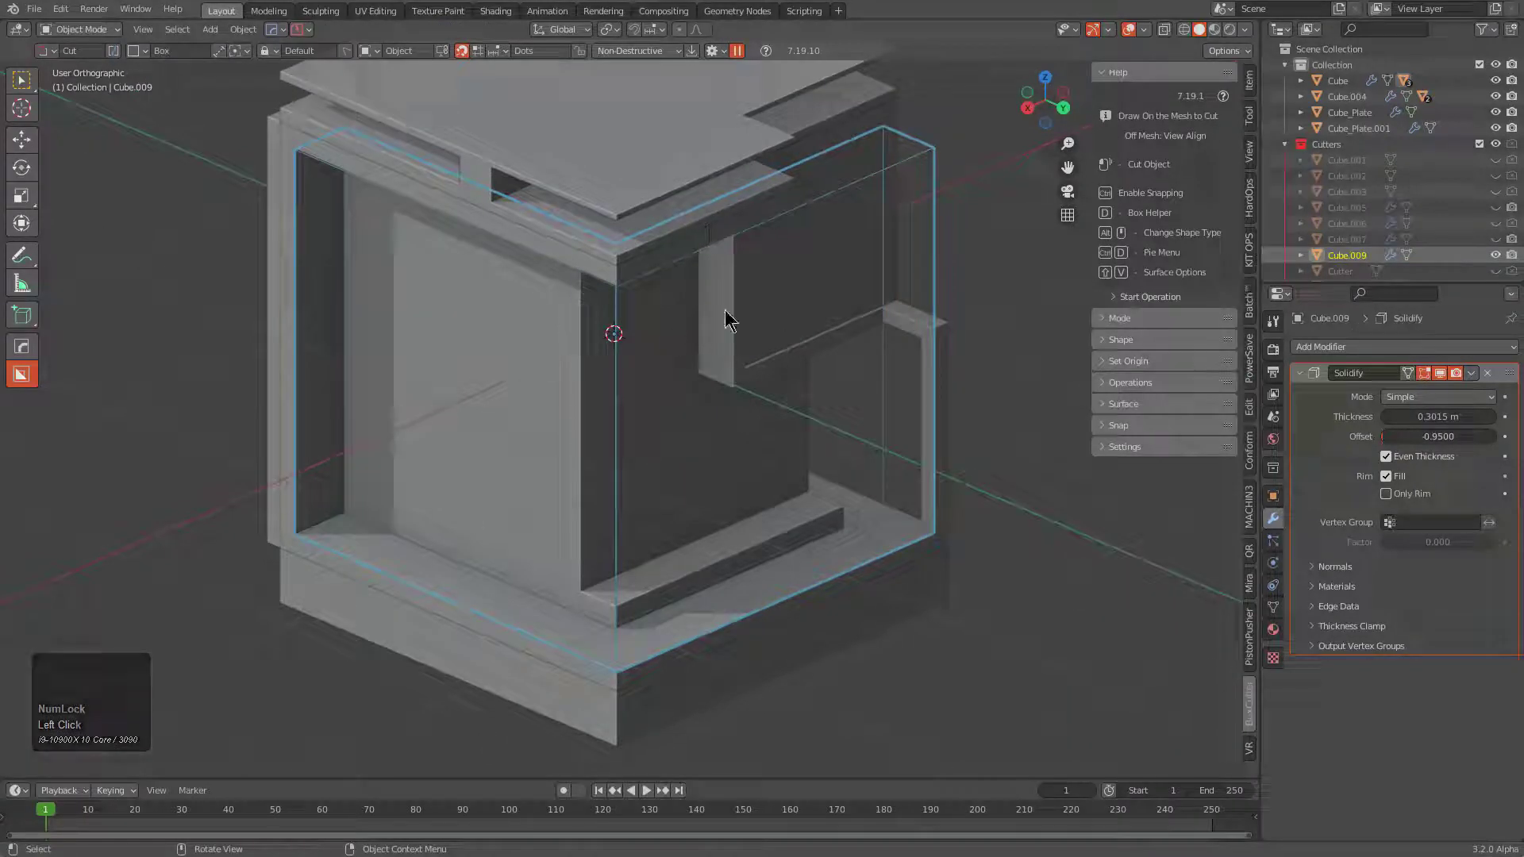
Step: Adjust the cutter's thickness to hollow the side faces leaving thin raised edges, then reselect the block
left_click_drag(849, 357, 739, 368)
key("h")
left_click(698, 384)
left_click_drag(696, 385, 649, 408)
Step: Bring the jerry-can Box model into view with its mirror and boolean modifier stack
scroll("up", 3)
middle_click(650, 394)
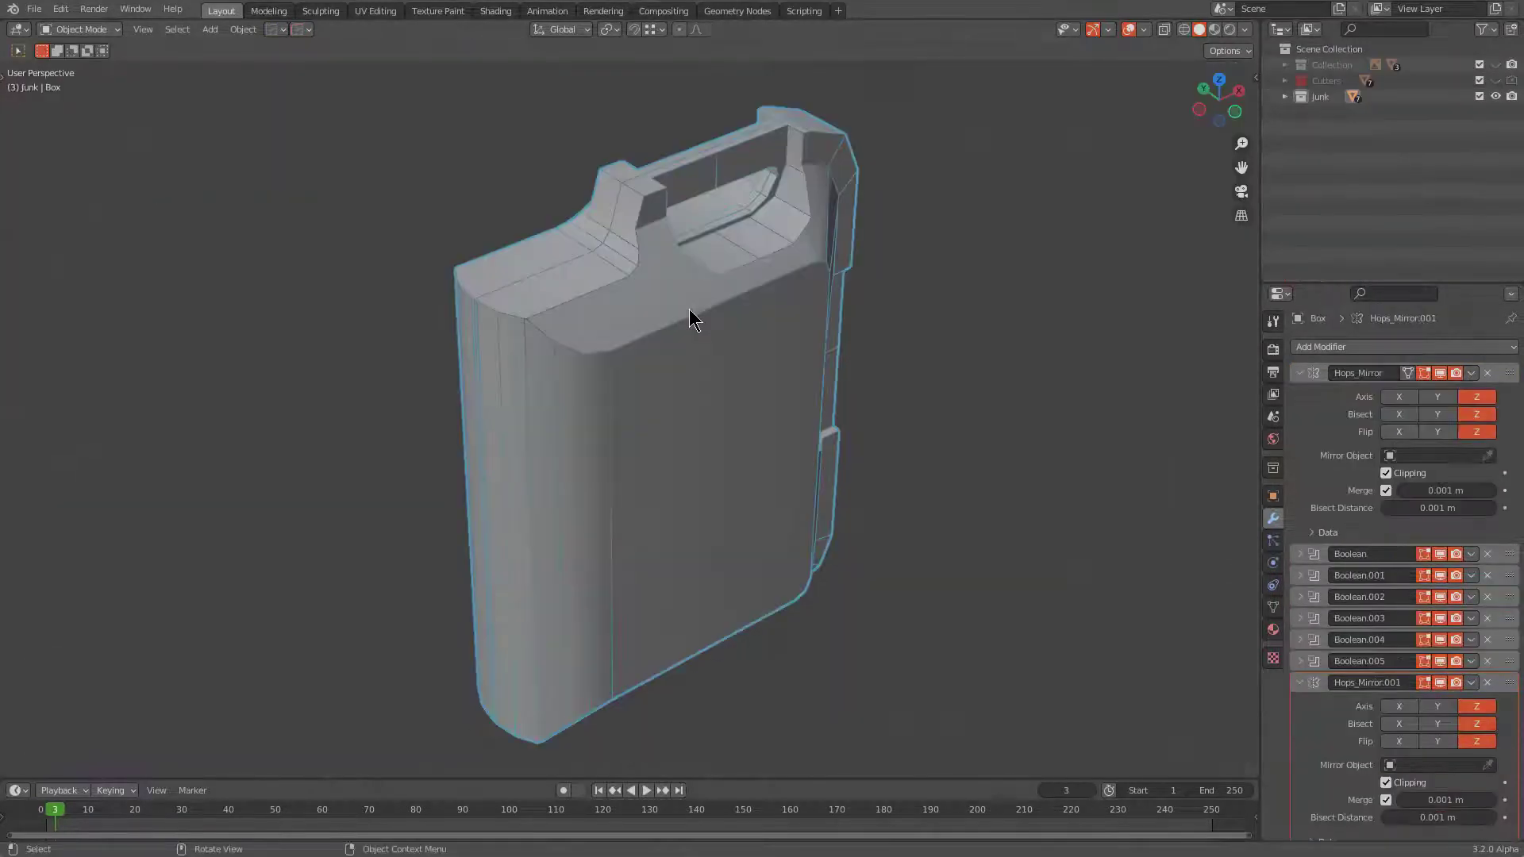
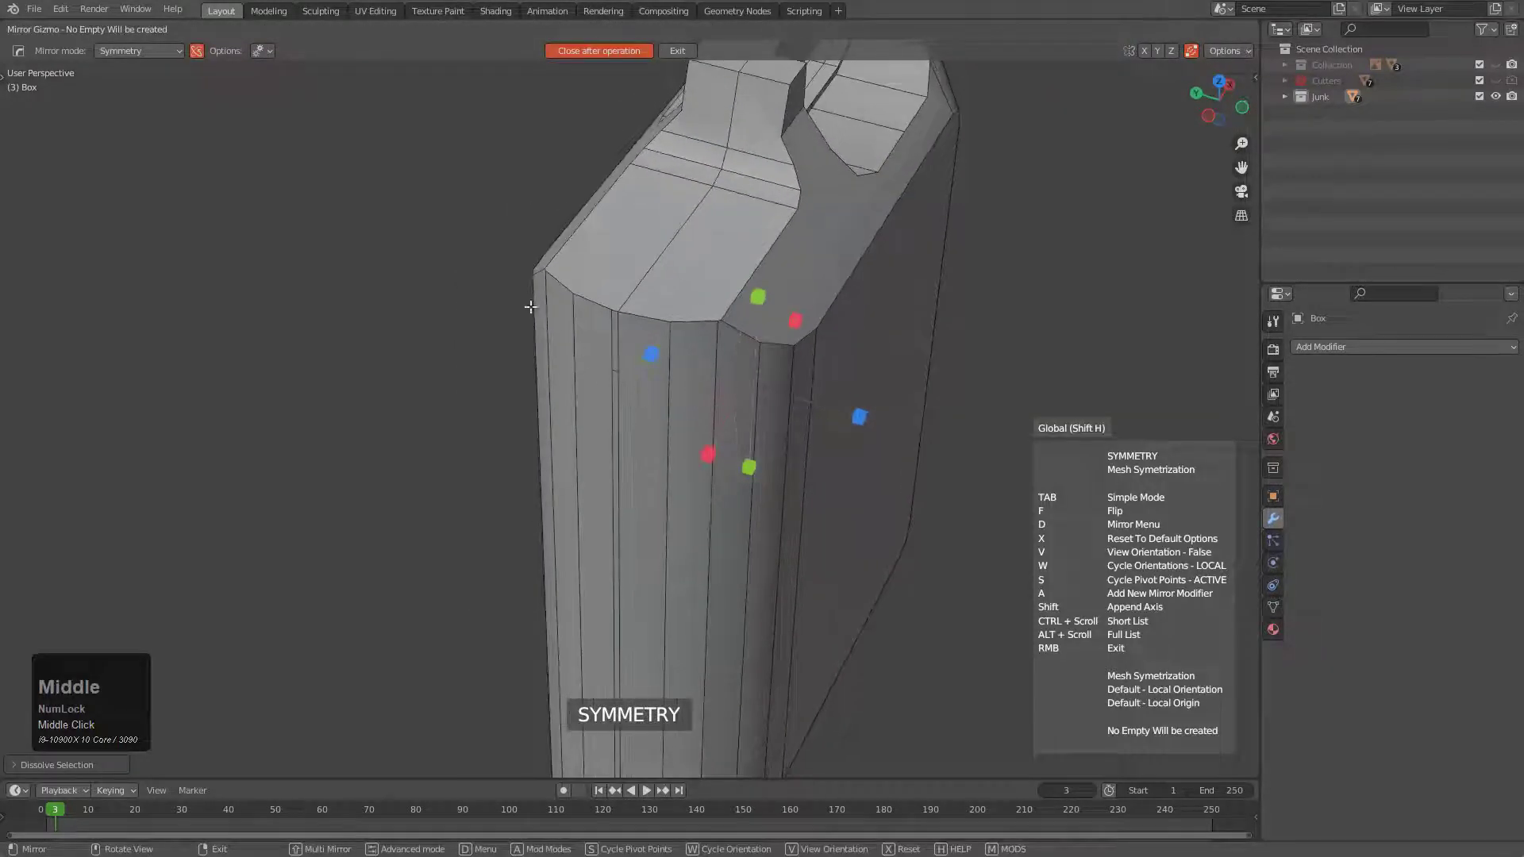
Step: Symmetrize the canister Box across one axis with the HardOps Mirror Gizmo
key("d")
left_click(906, 324)
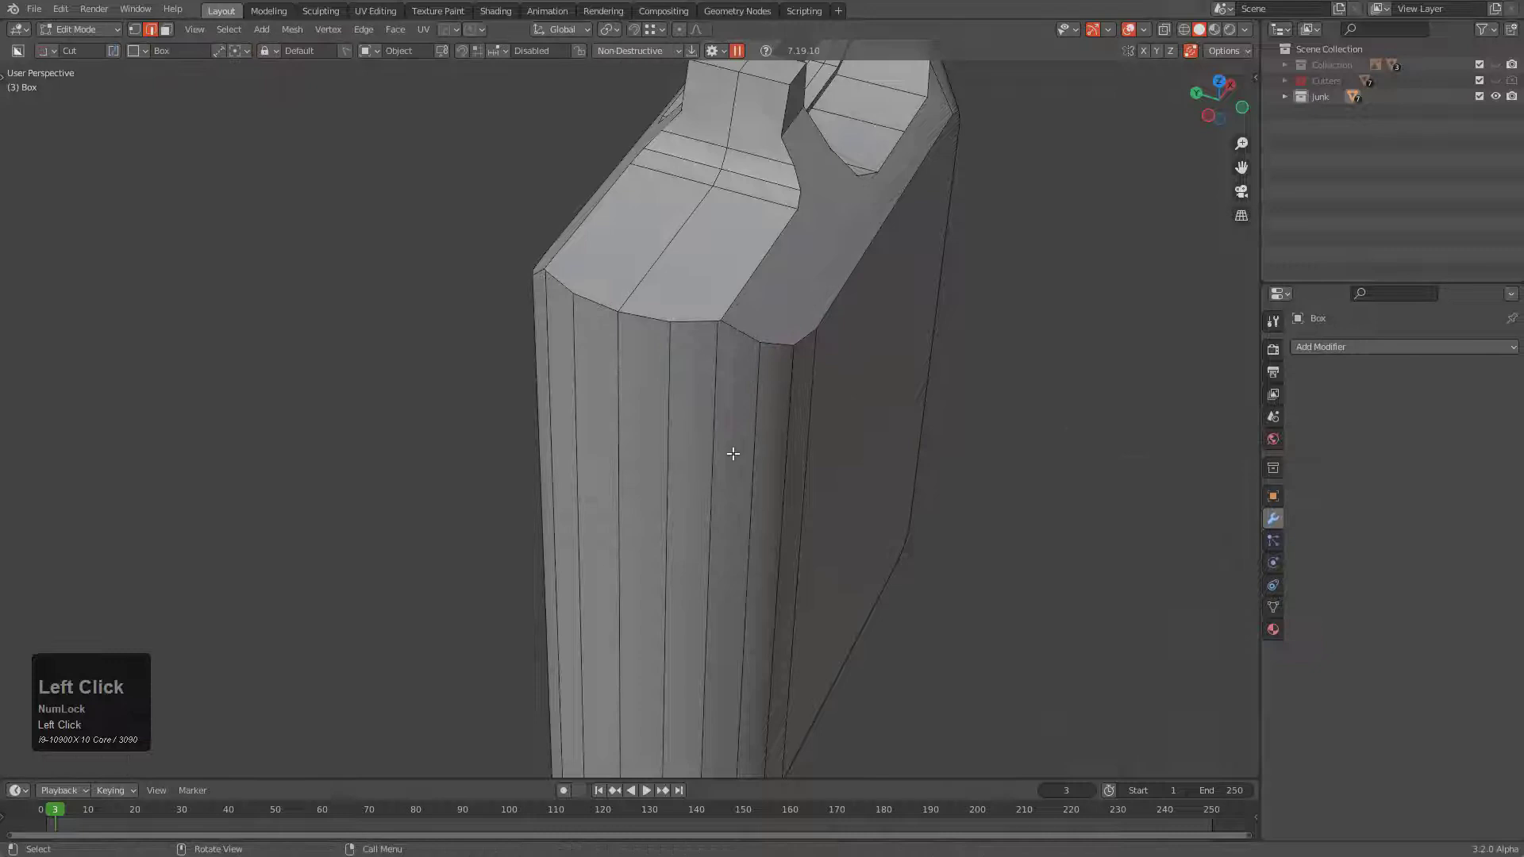
scroll("down", 3)
left_click_drag(698, 591, 581, 489)
key("alt+w")
left_click(115, 49)
Step: From front view, box-draw a Knife cut near the can's bottom corner and finish it
scroll("up", 3)
left_click(376, 610)
key("g")
left_click_drag(516, 618, 409, 426)
key("KP_5")
key("ctrl+z")
left_click(453, 418)
Step: Pick the knife-cut face strip on the can's lower side edge for Solidify
key("g")
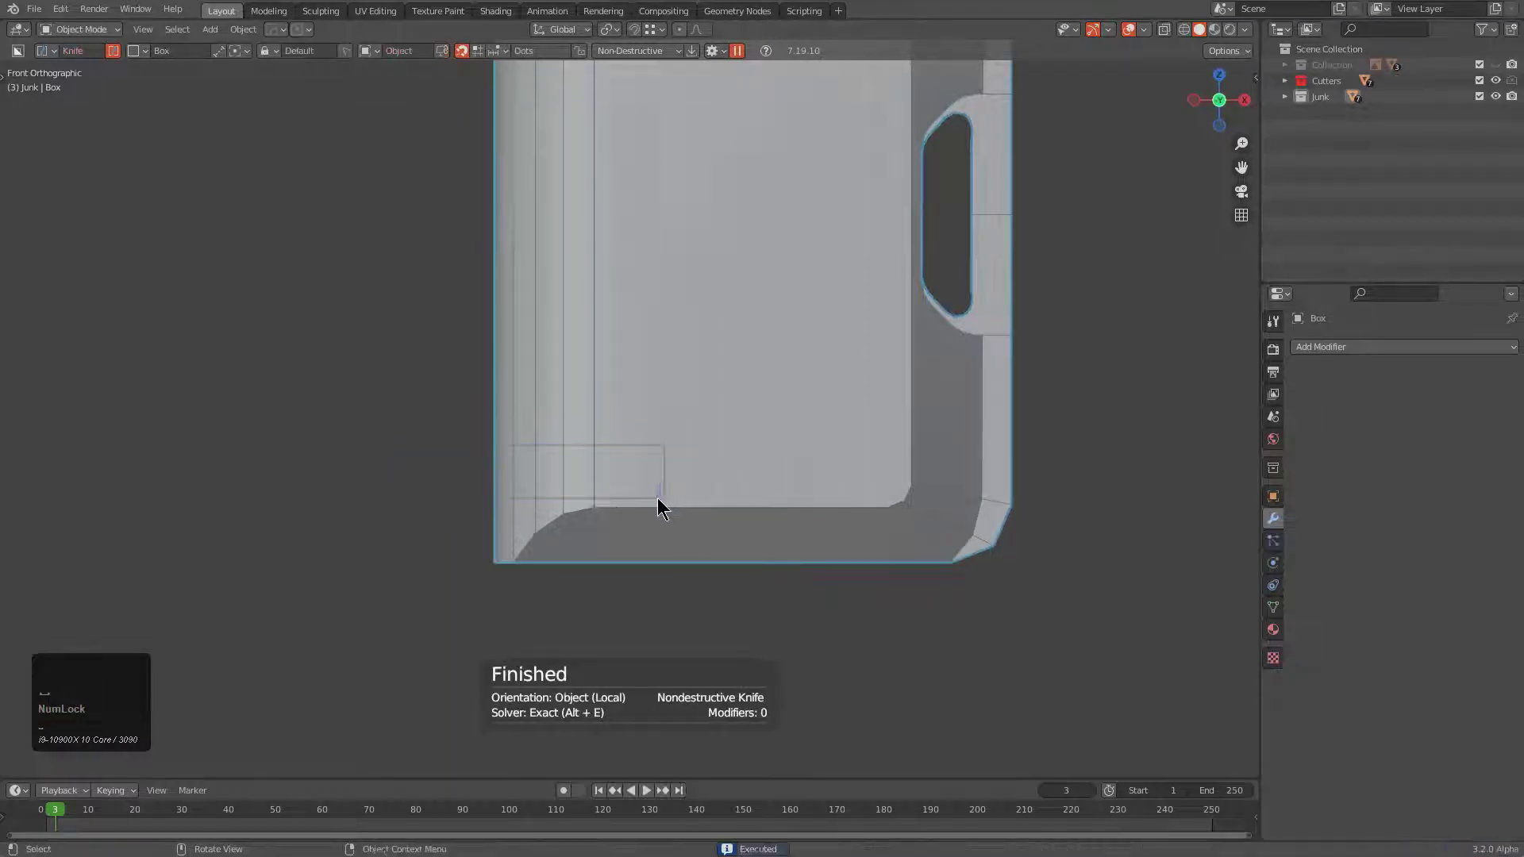
left_click_drag(441, 496, 558, 501)
scroll("up", 3)
middle_click(676, 504)
key("q")
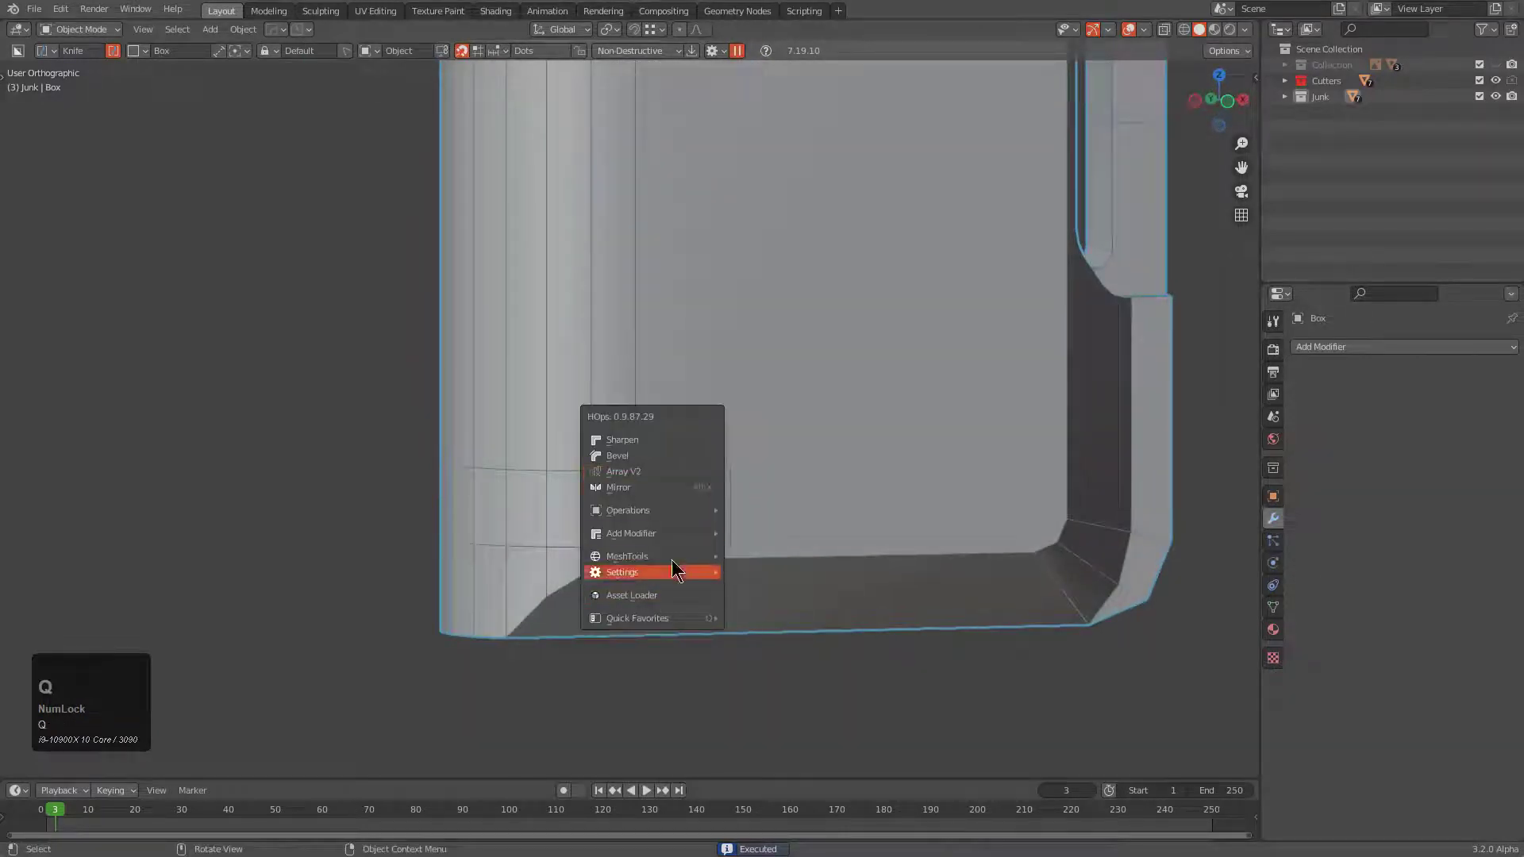
left_click_drag(807, 736, 488, 517)
middle_click(487, 518)
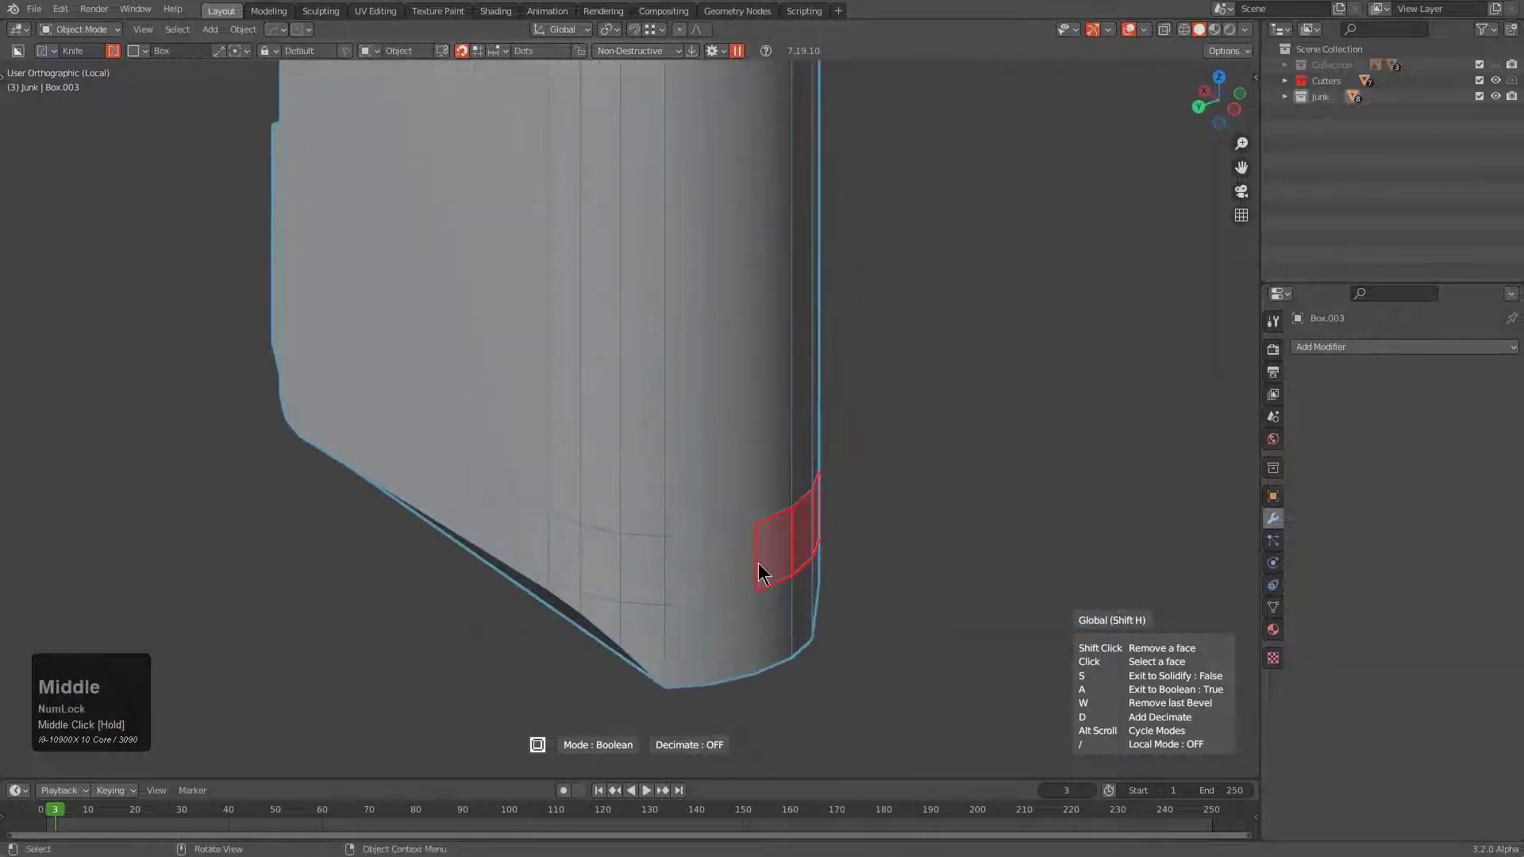
left_click(727, 560)
Step: Extrude the strip outward into a curved band and set it to Union with the can
middle_click(815, 523)
scroll("up", 3)
key("space")
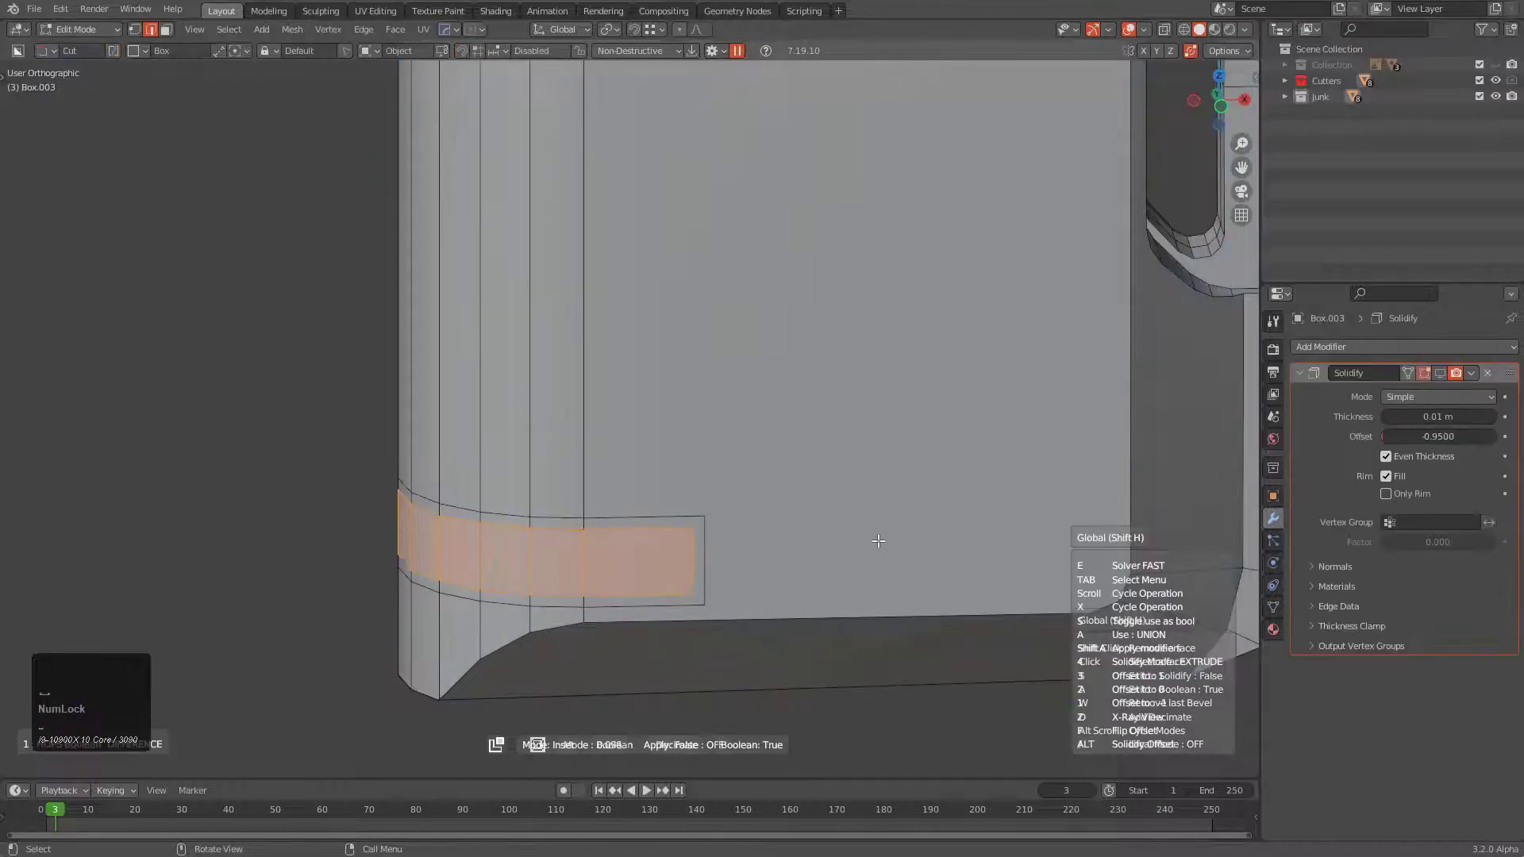
left_click(876, 534)
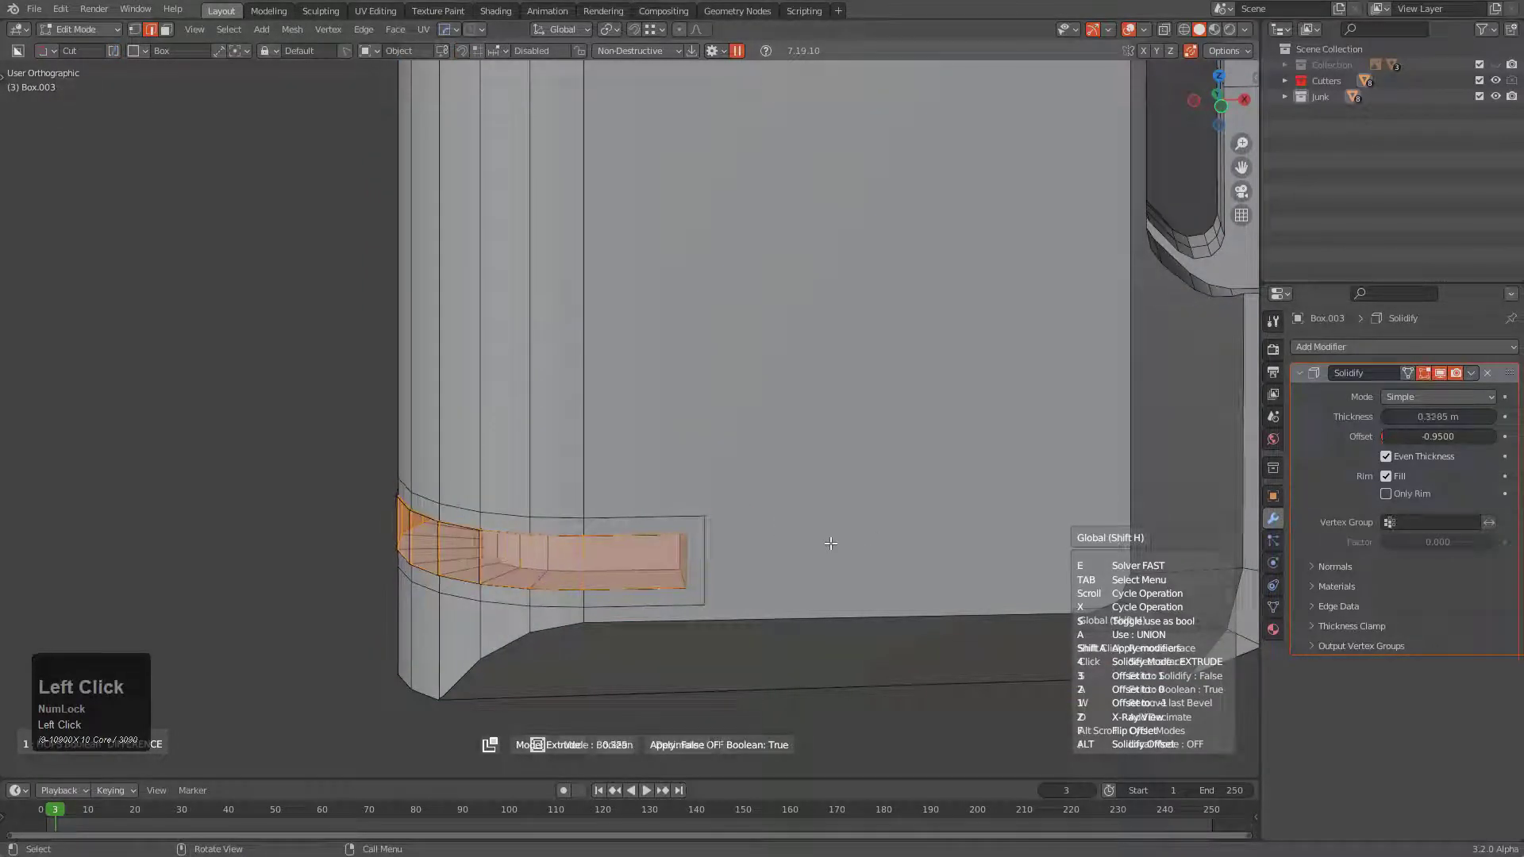
key("a")
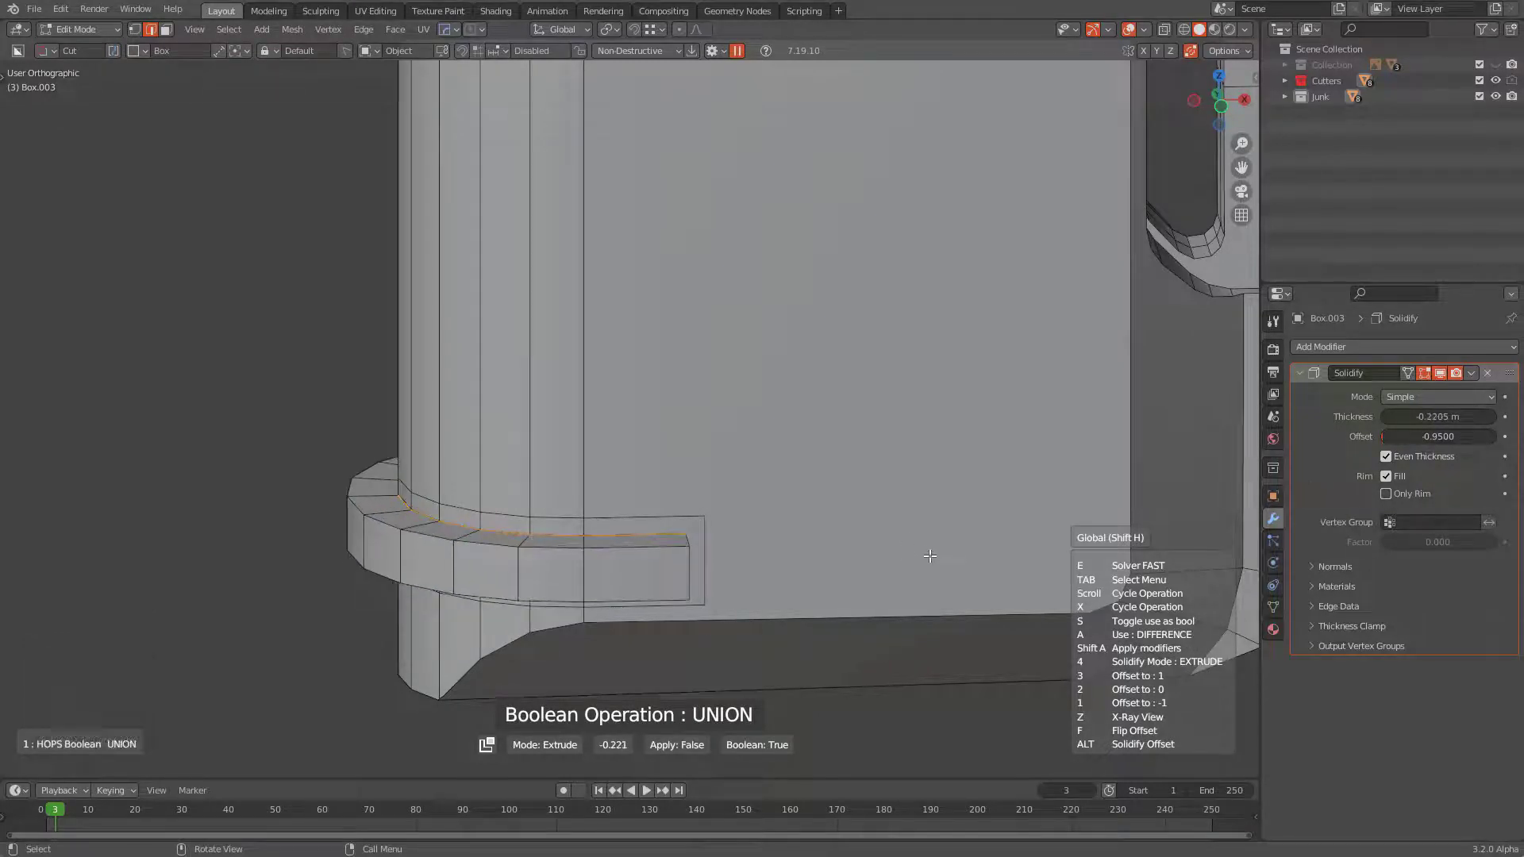
Step: Finish the band as boolean piece Box.003 and orbit to view the whole can from the front
key("a")
left_click(916, 524)
scroll("down", 3)
left_click_drag(681, 505, 719, 553)
scroll("up", 3)
middle_click(642, 562)
scroll("down", 3)
middle_click(658, 518)
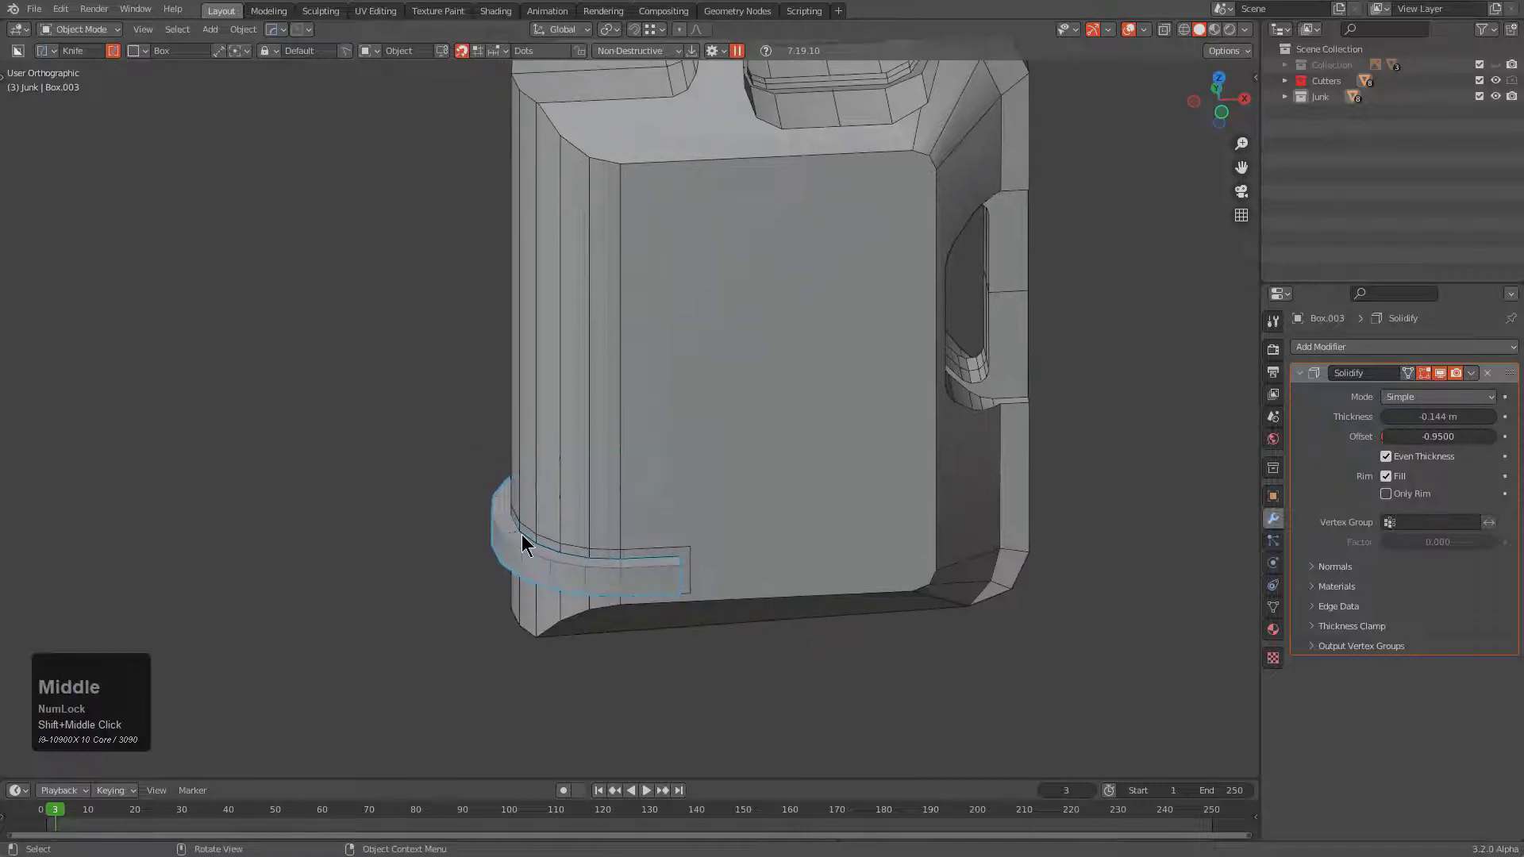
left_click_drag(641, 545, 689, 427)
scroll("down", 3)
middle_click(698, 432)
Step: Add an Array to the band via MeshTools, stacking five copies along Y up the can's side
key("q")
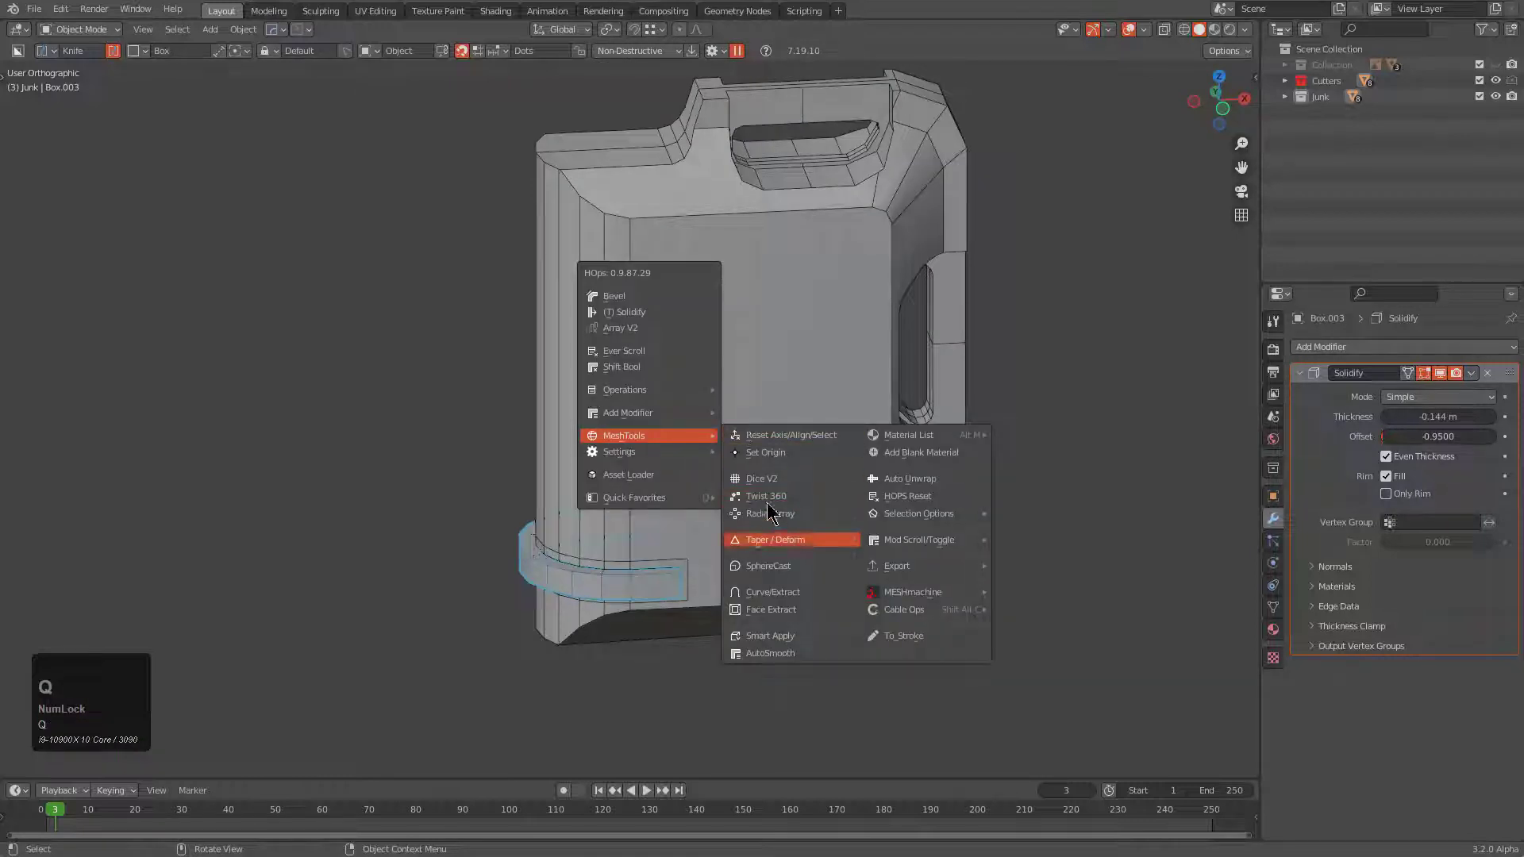
left_click(633, 324)
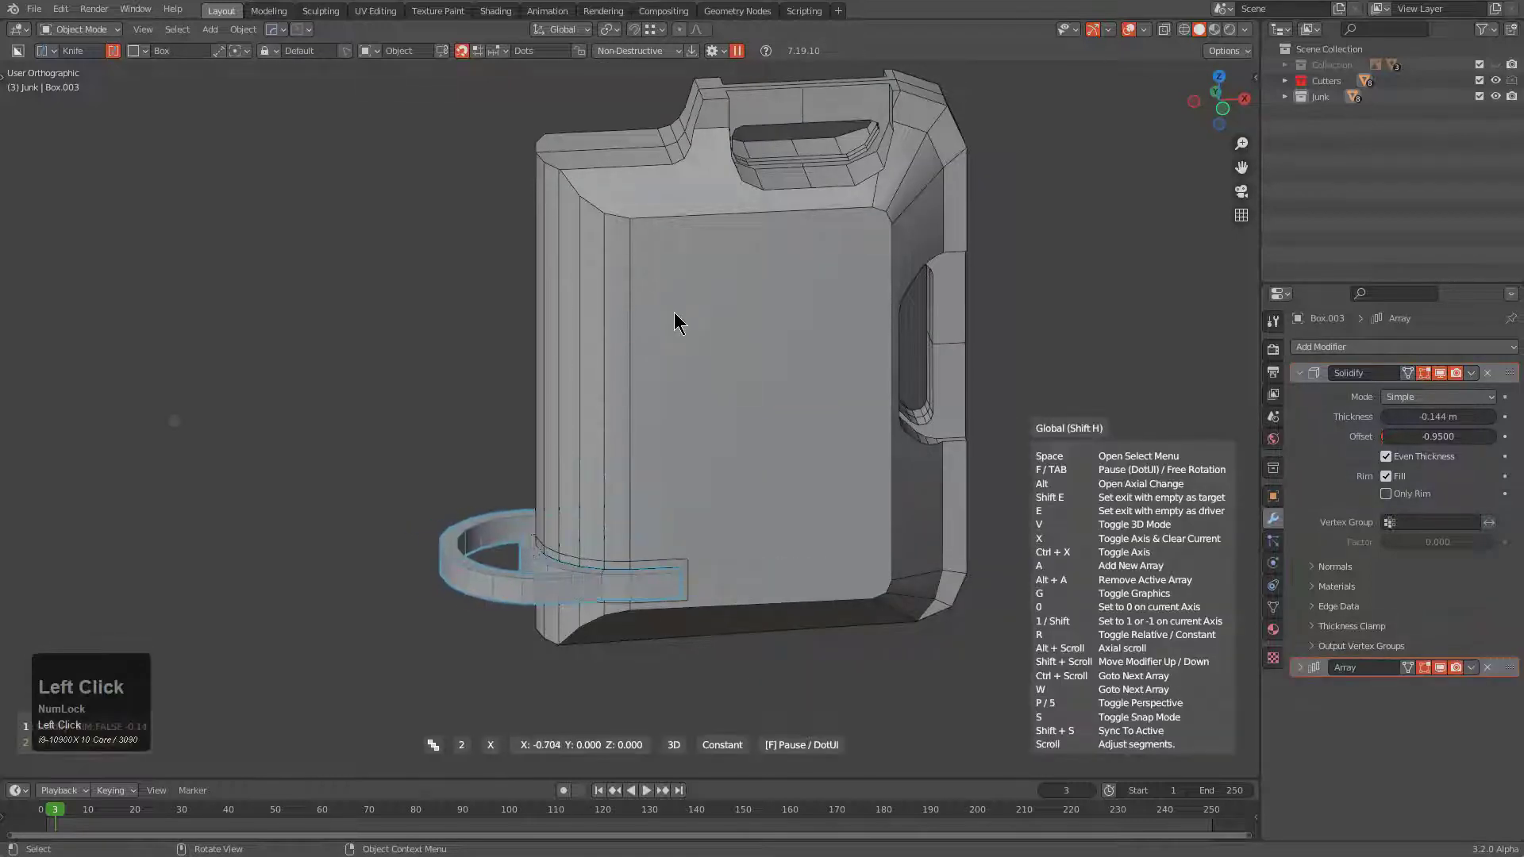
key("x")
scroll("up", 3)
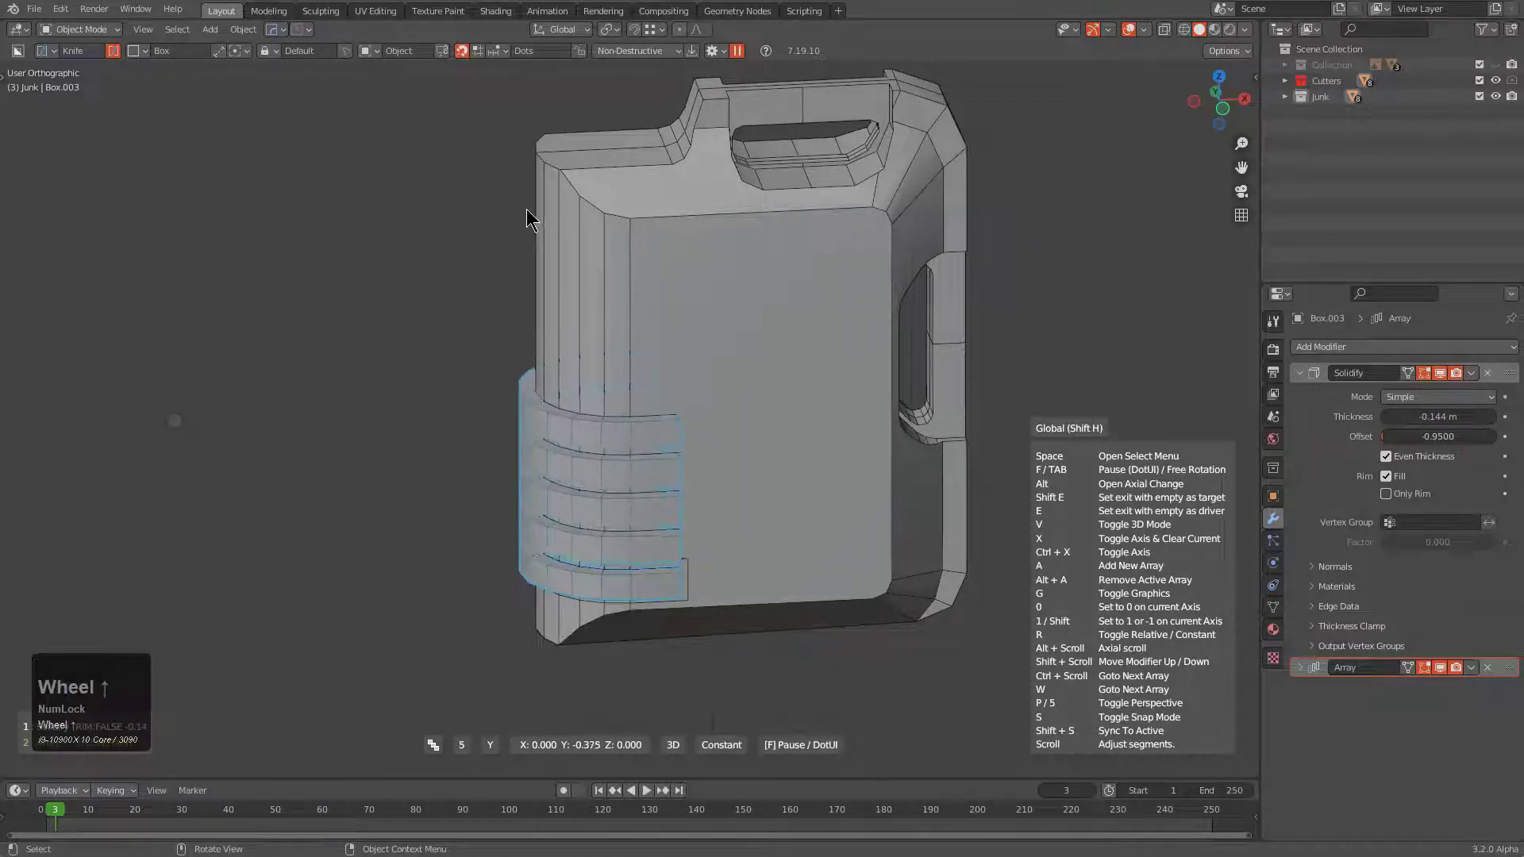
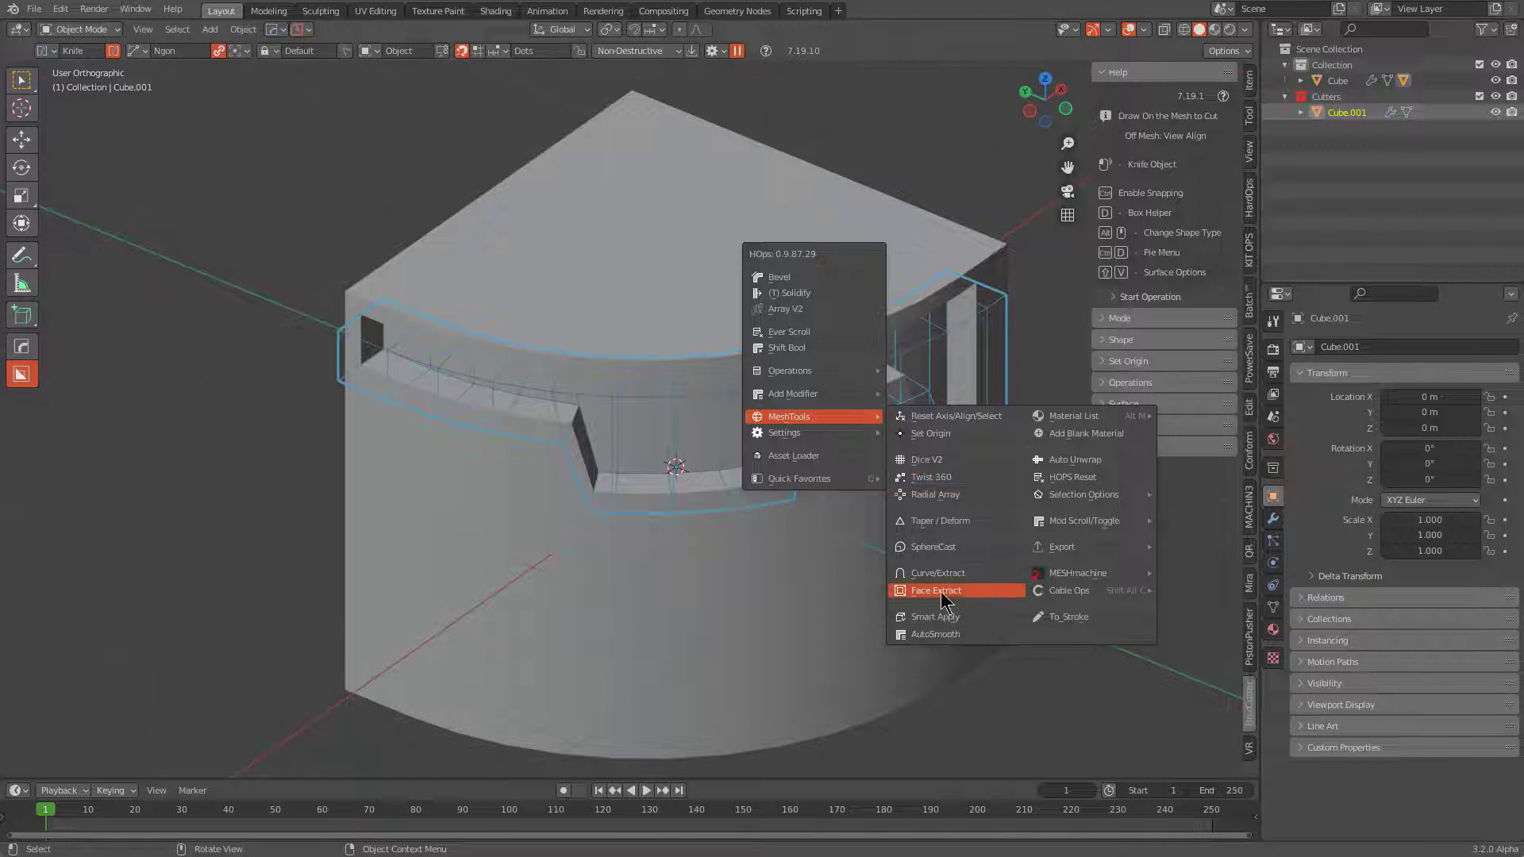
Step: Drag and confirm a thicker Solidify on the Cube.001 notched cutter
left_click_drag(794, 297, 778, 308)
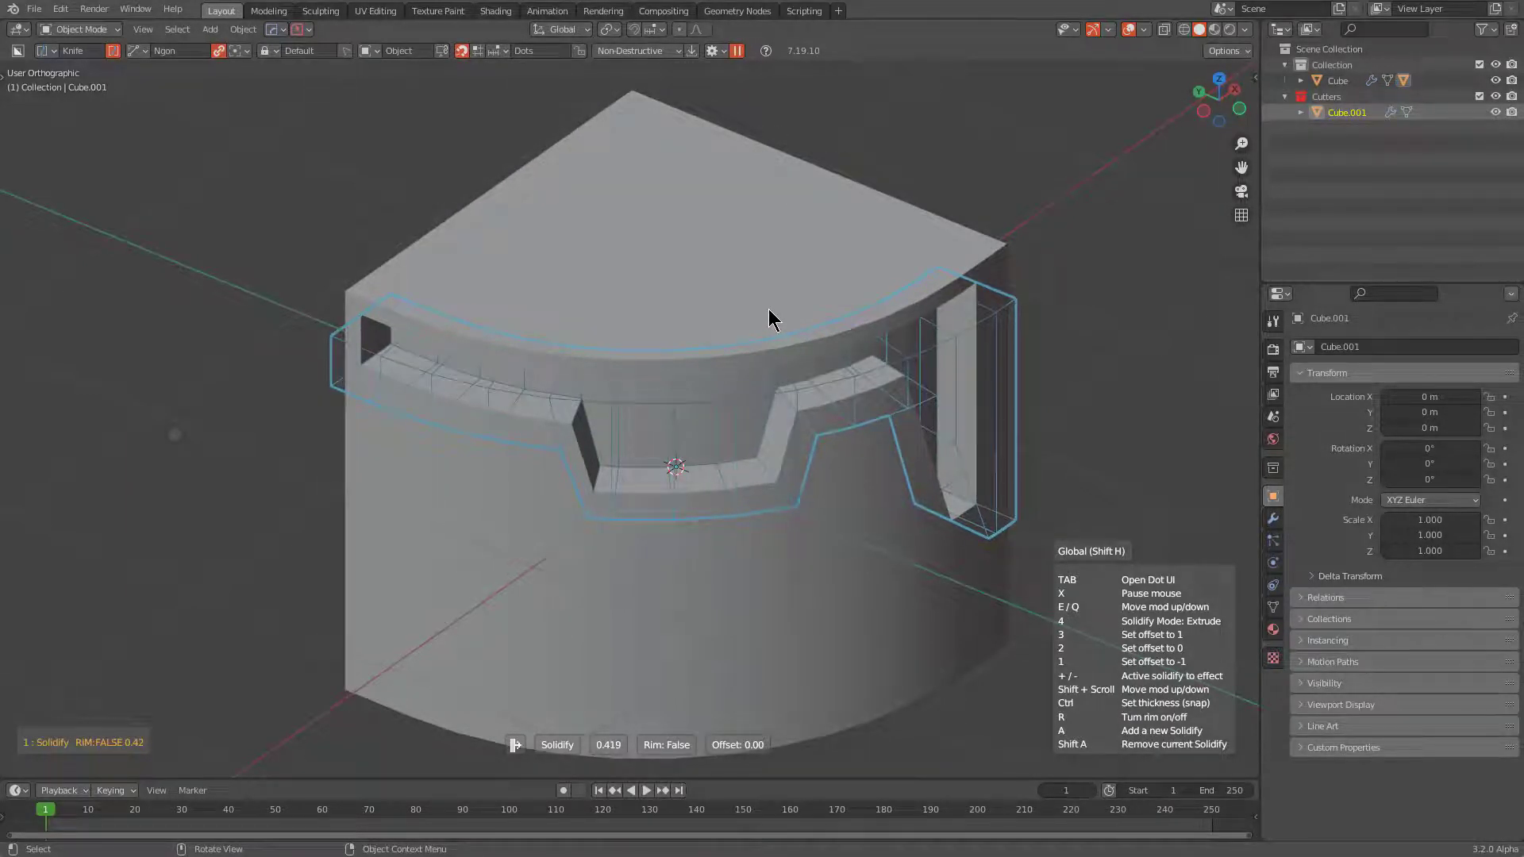
left_click(775, 310)
left_click_drag(834, 483, 862, 410)
Step: Select the main Cube and launch the HardOps Mirror Gizmo on it
key("q")
left_click(814, 409)
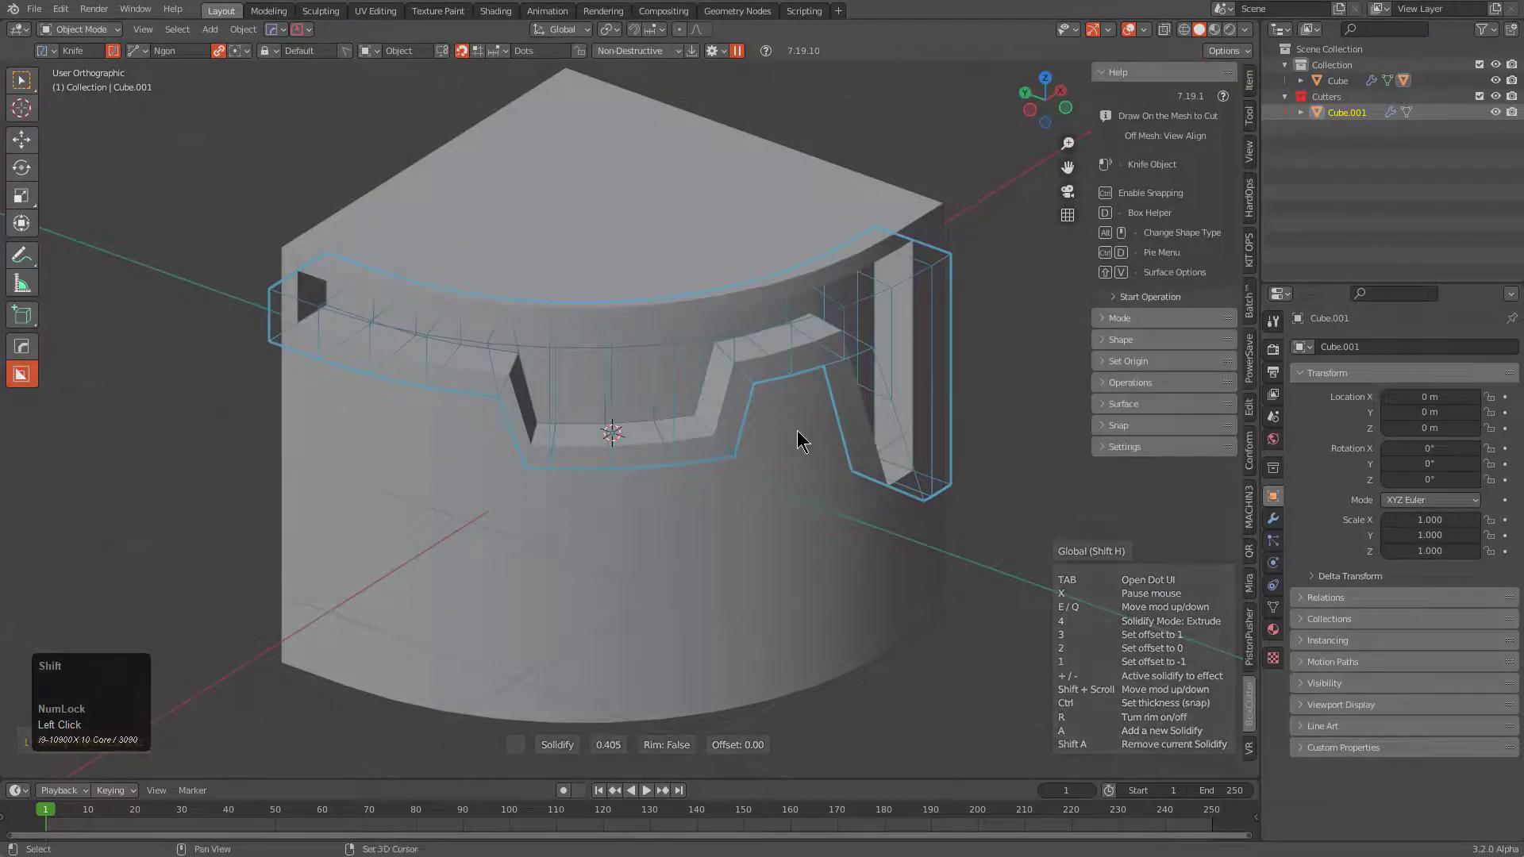
key("alt+x")
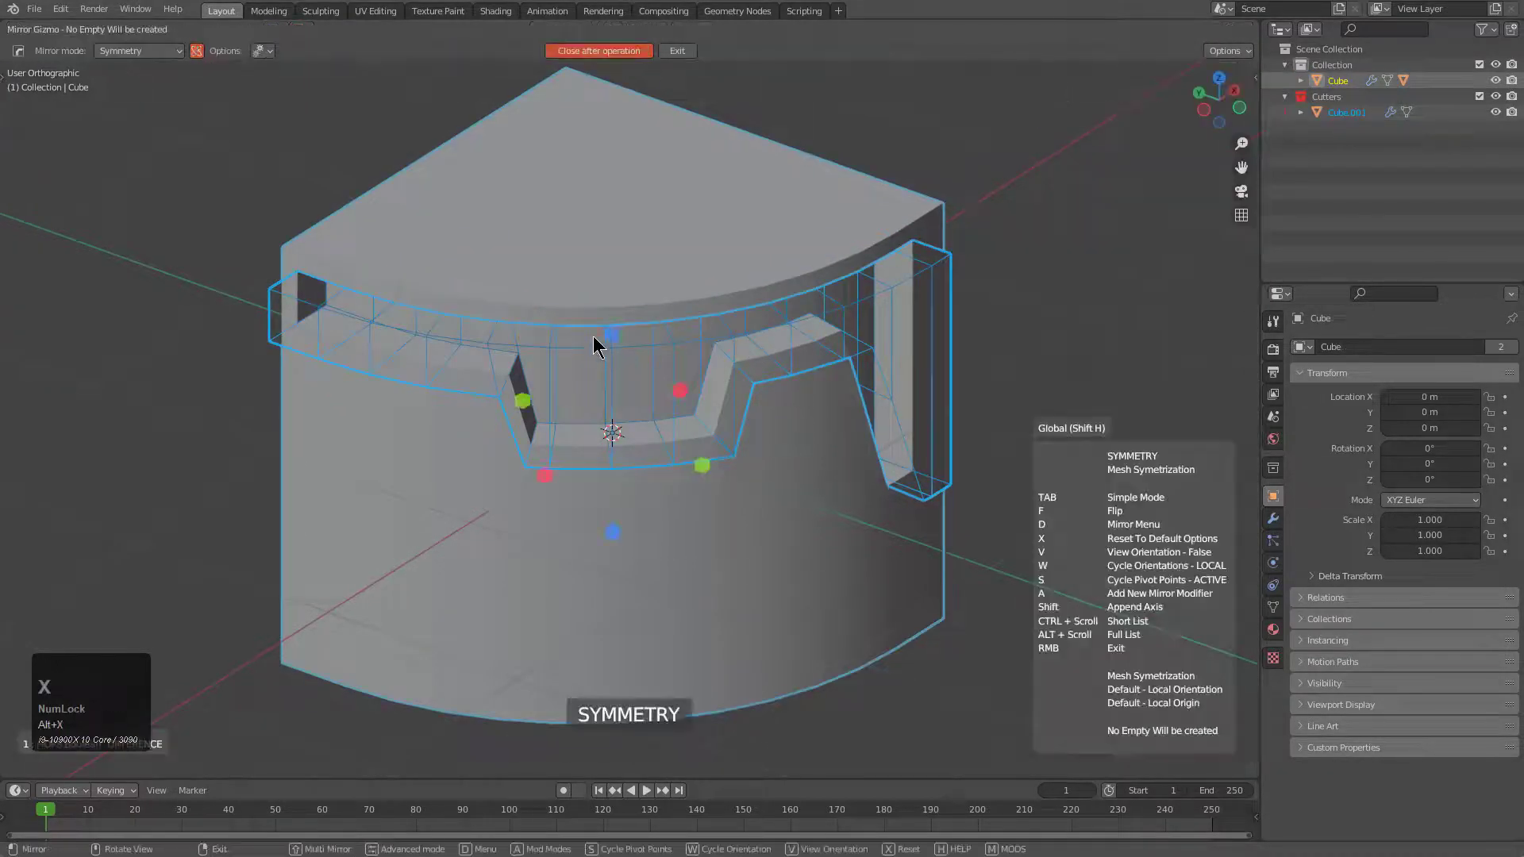
Step: Mirror the cutter across an axis so the notched groove repeats top and bottom
key("x")
left_click(617, 348)
key("alt+a")
left_click_drag(691, 539, 796, 560)
left_click(796, 560)
middle_click(827, 476)
Step: From front view, draw a rectangular box cut region across the block's front
key("d")
left_click(886, 450)
left_click_drag(727, 466, 988, 443)
left_click(988, 444)
key("x")
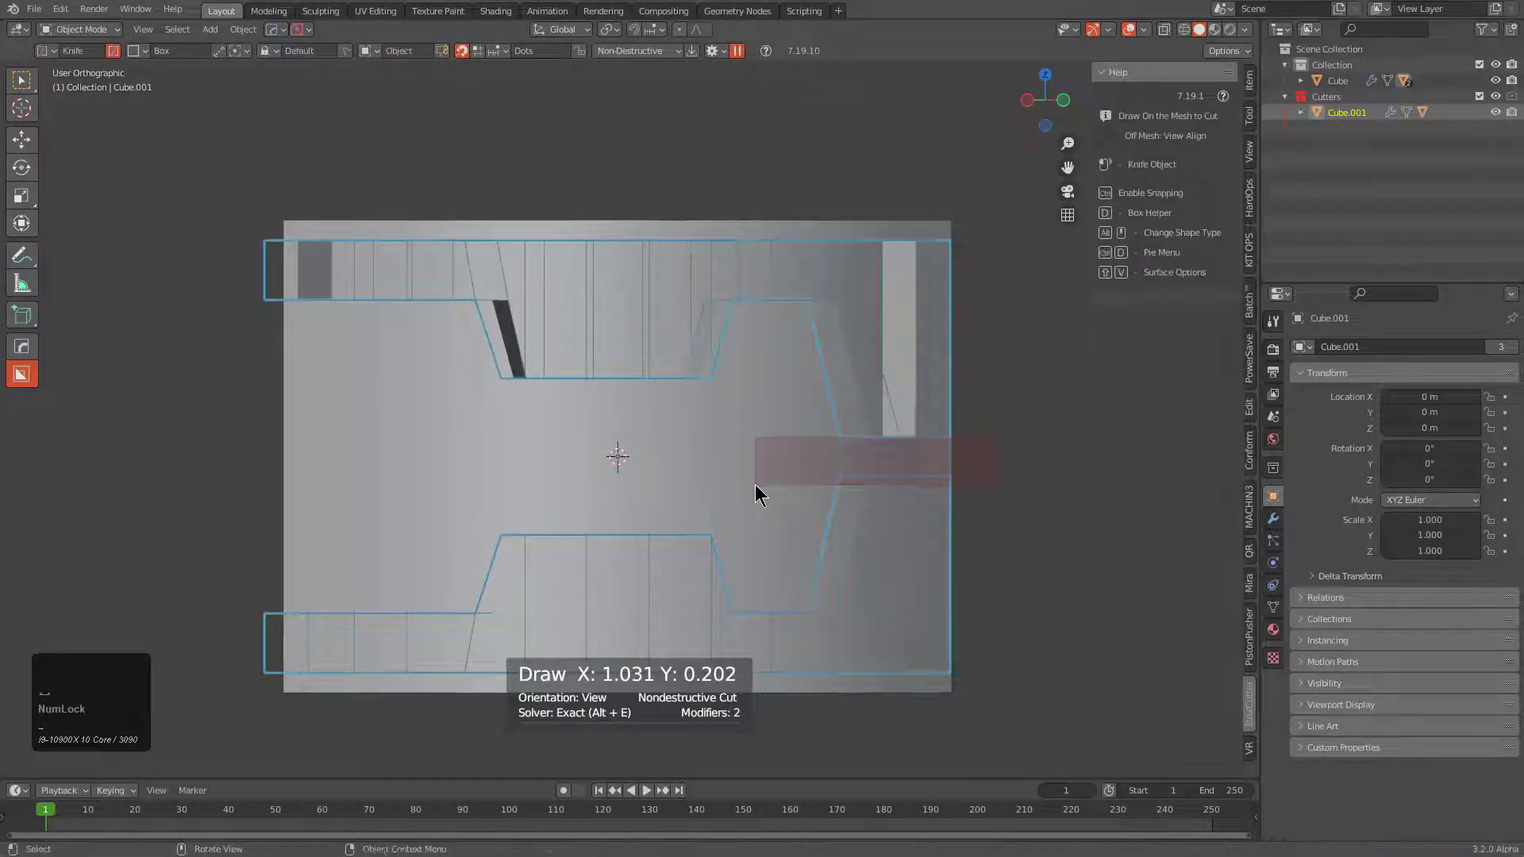
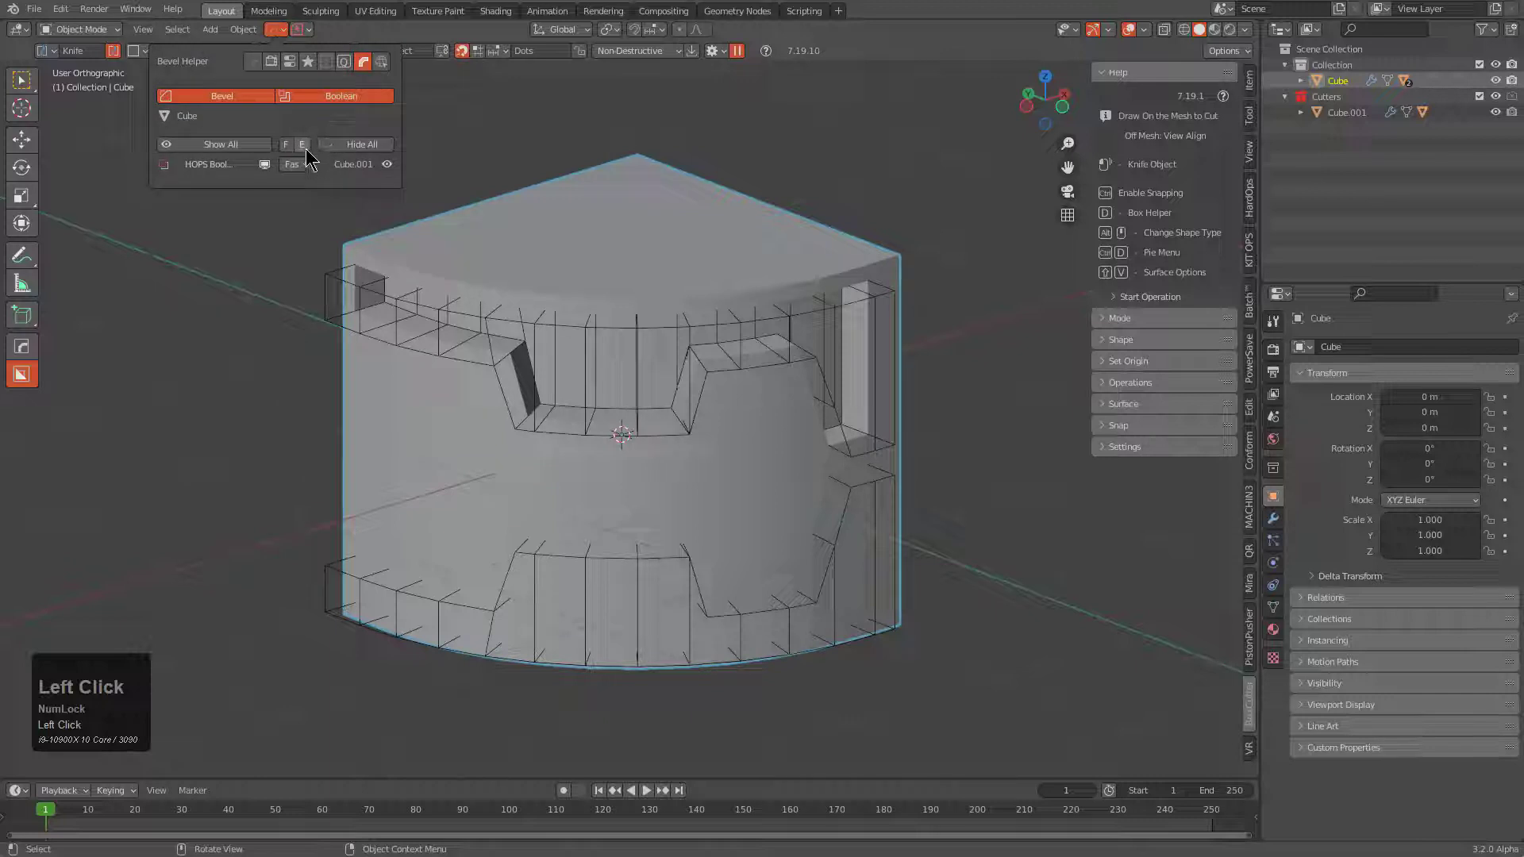
Step: Change the block's HOPS Boolean solver from Fast to Exact
double_click(306, 167)
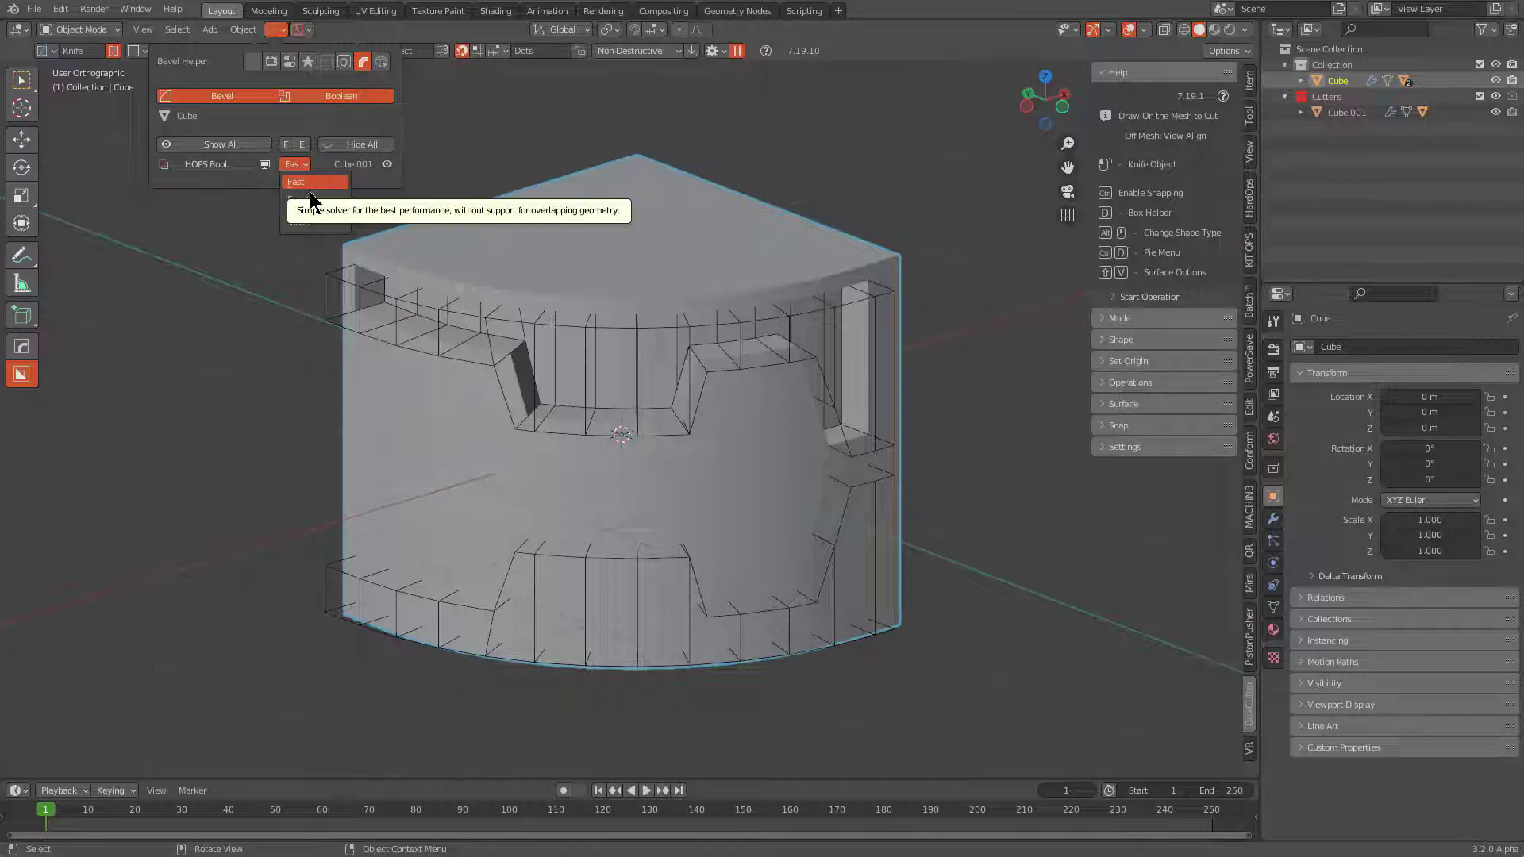
left_click(314, 195)
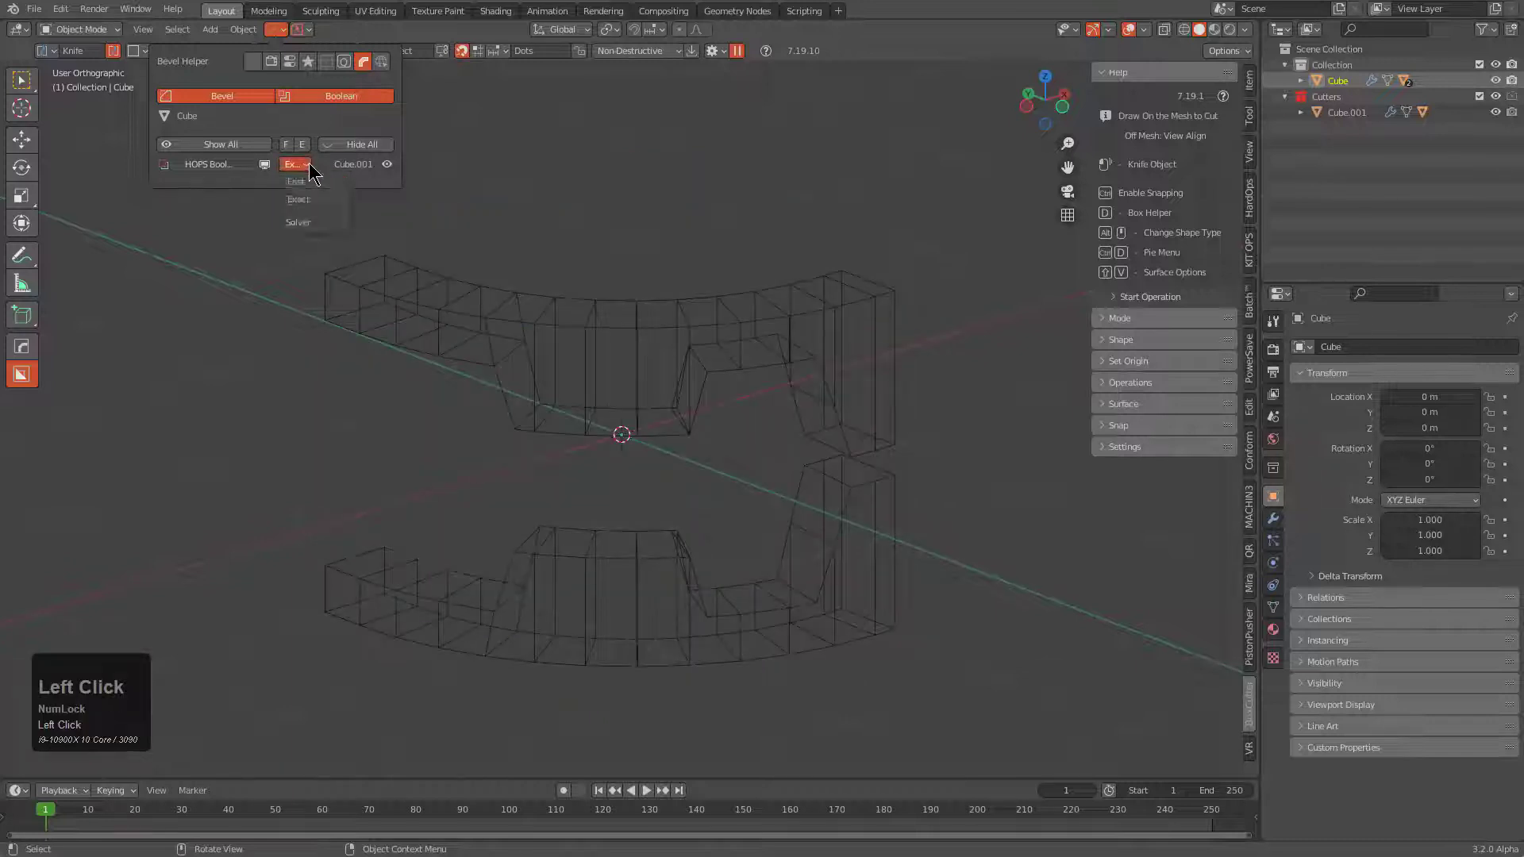
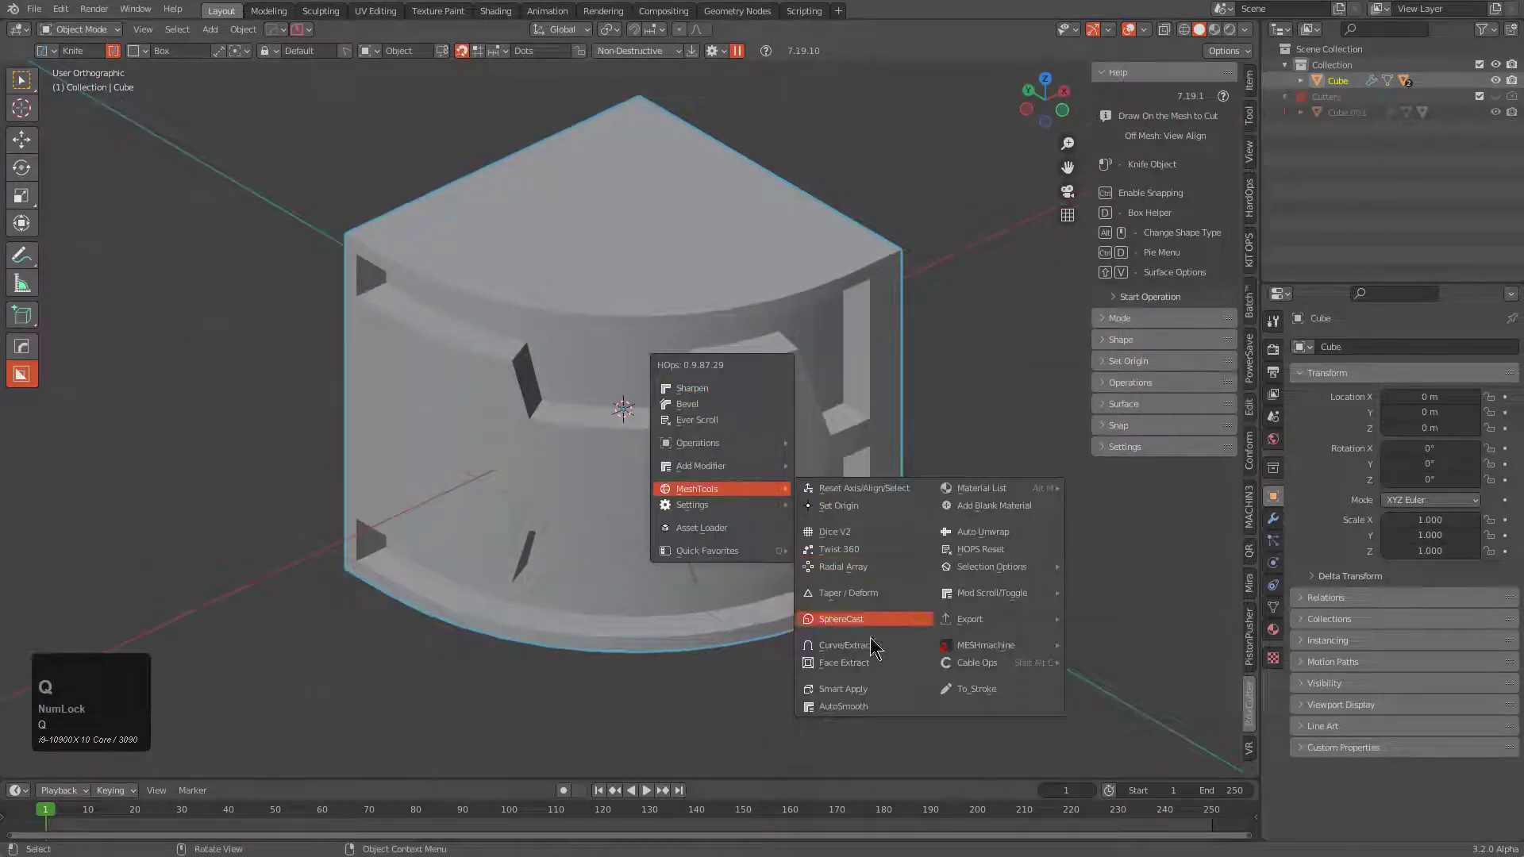
Step: Run Face Extract on the block, picking its top face and the flat side face
left_click(873, 674)
middle_click(779, 381)
left_click(695, 277)
middle_click(922, 388)
left_click(837, 403)
Step: Cycle the mode to plain Extract and inset the extracted faces' outline
key("x")
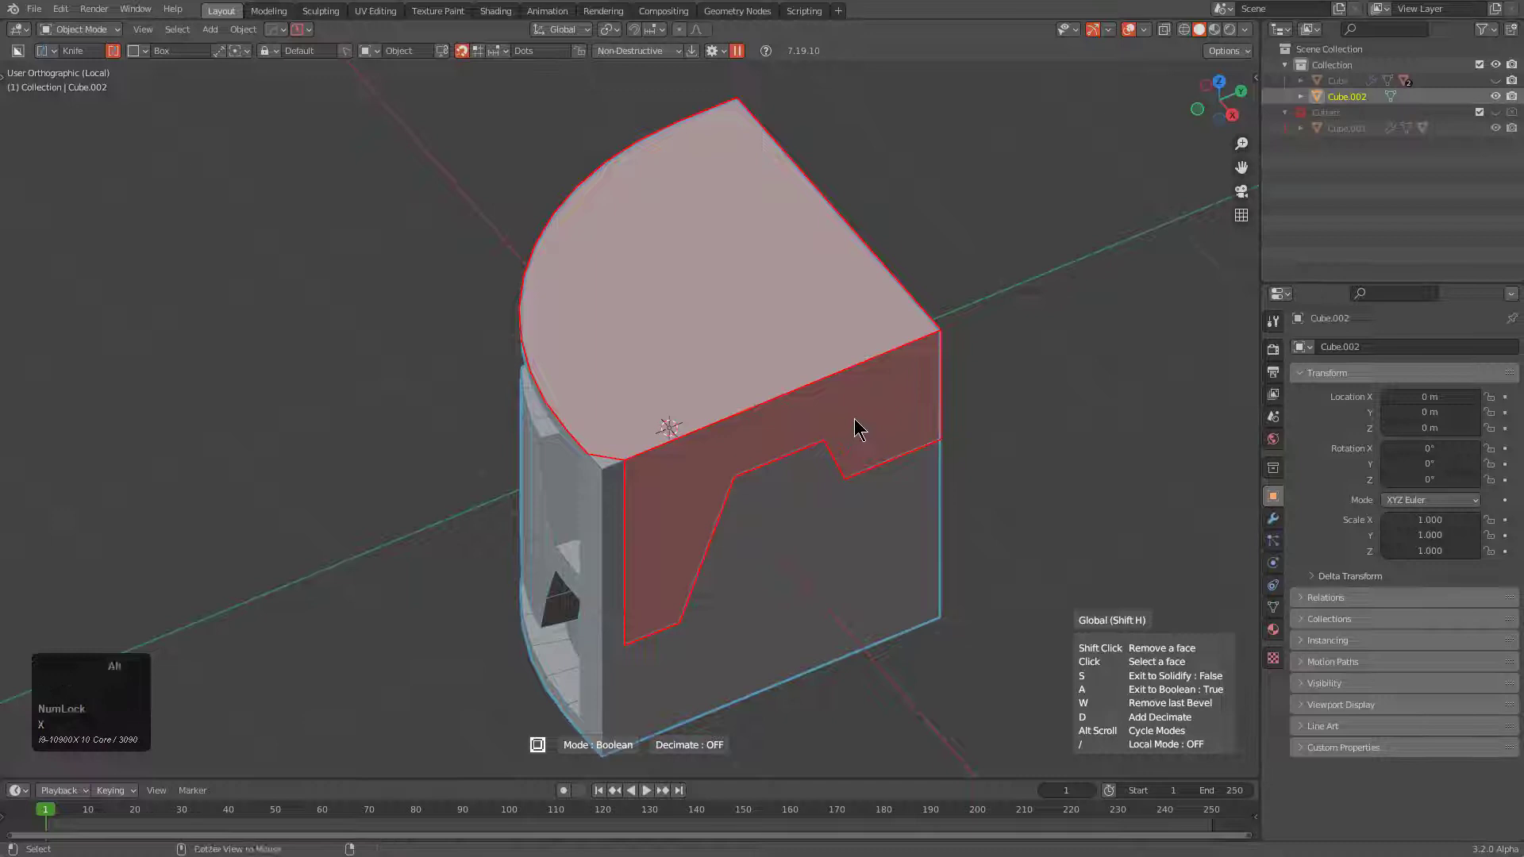
scroll("up", 3)
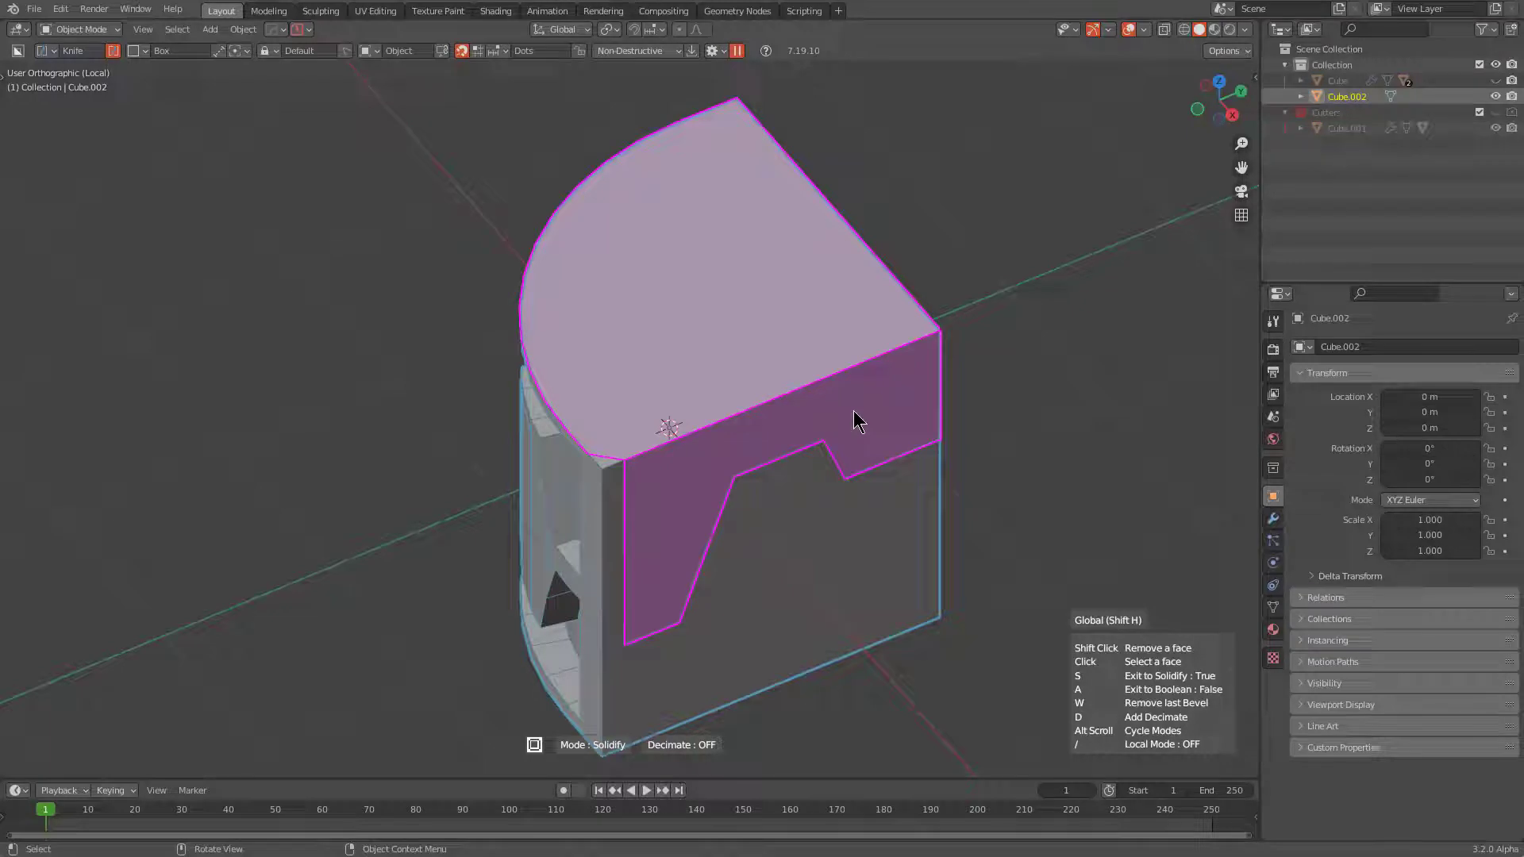
key("alt+Num_Lock")
scroll("up", 3)
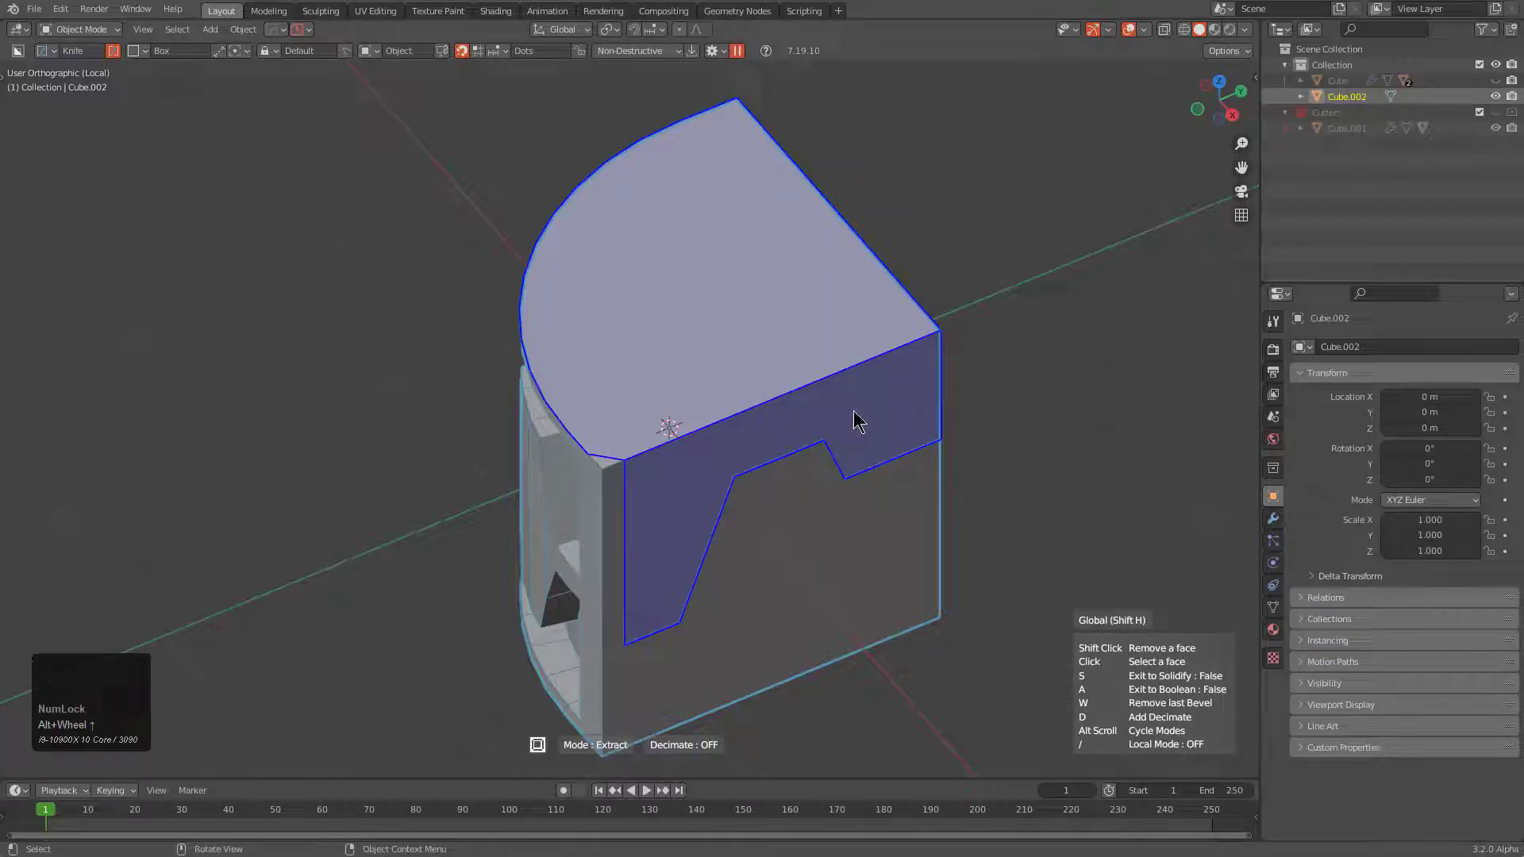
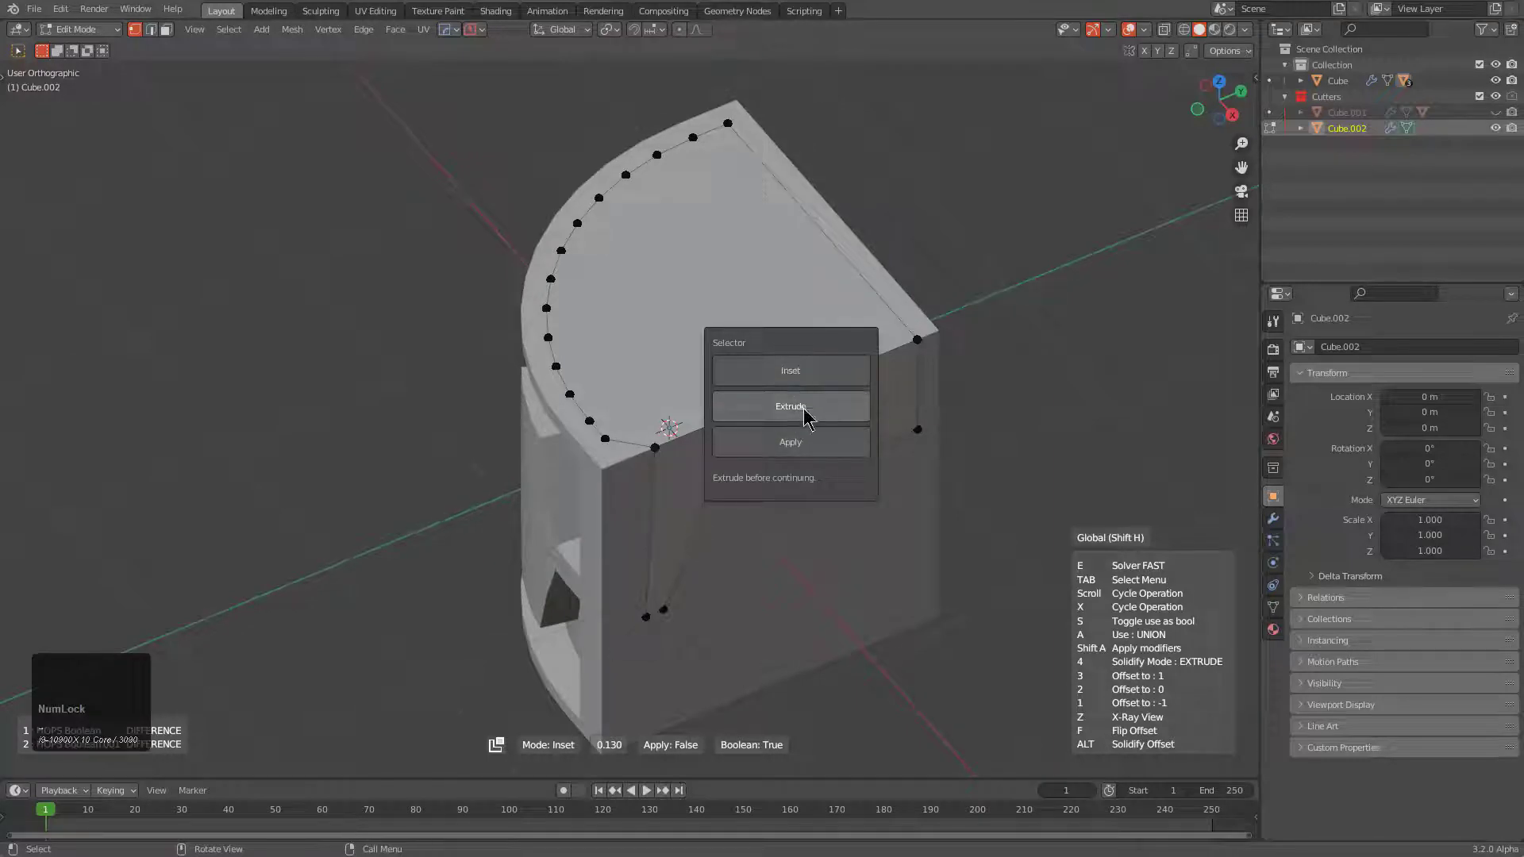
Step: Extrude the inset outline into a raised rim, with Apply enabled, and confirm back to the block
left_click(816, 405)
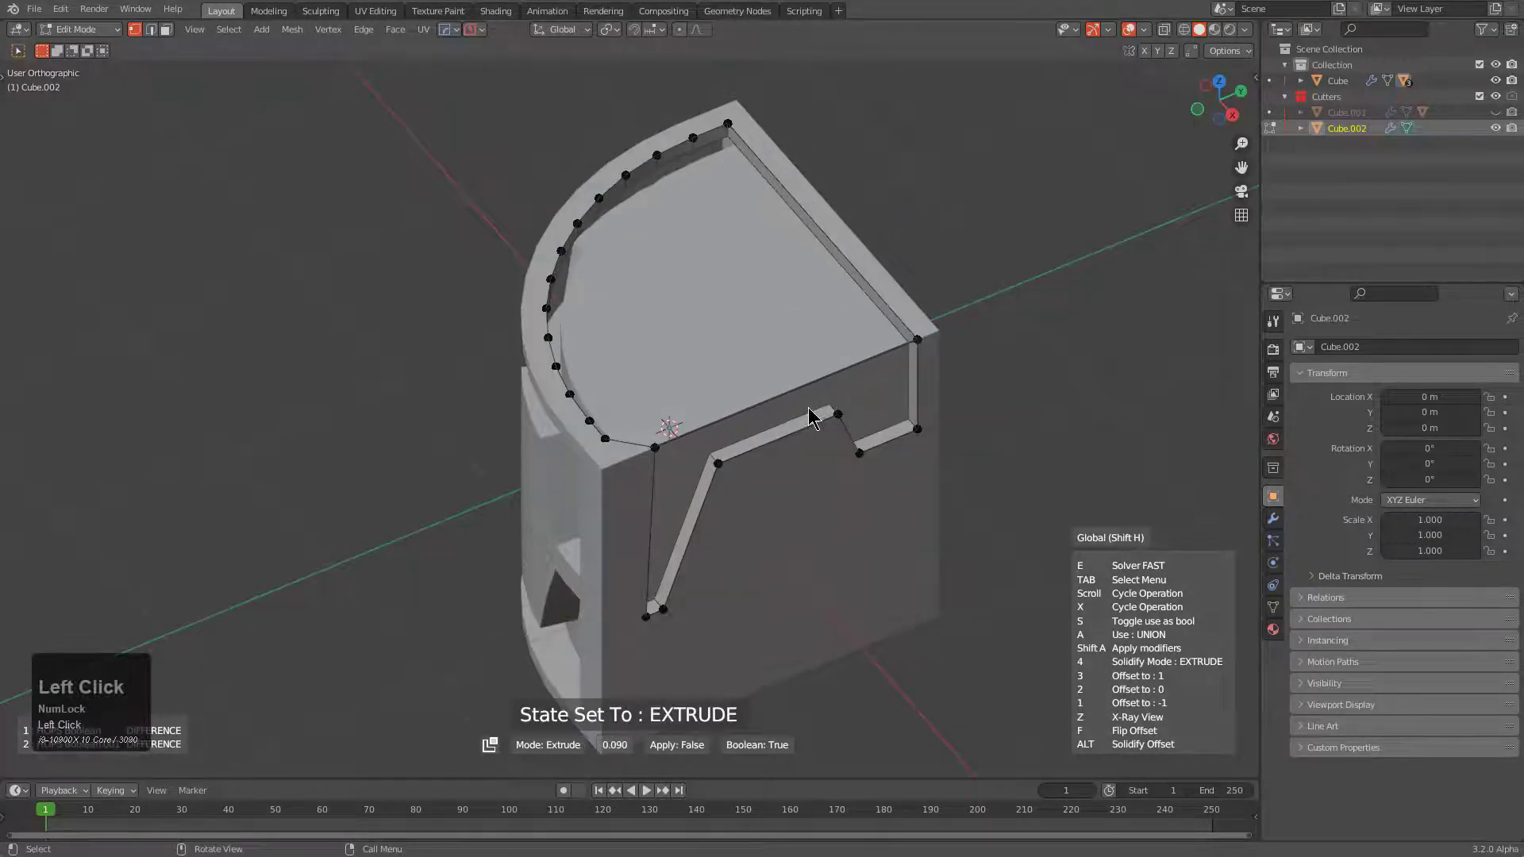
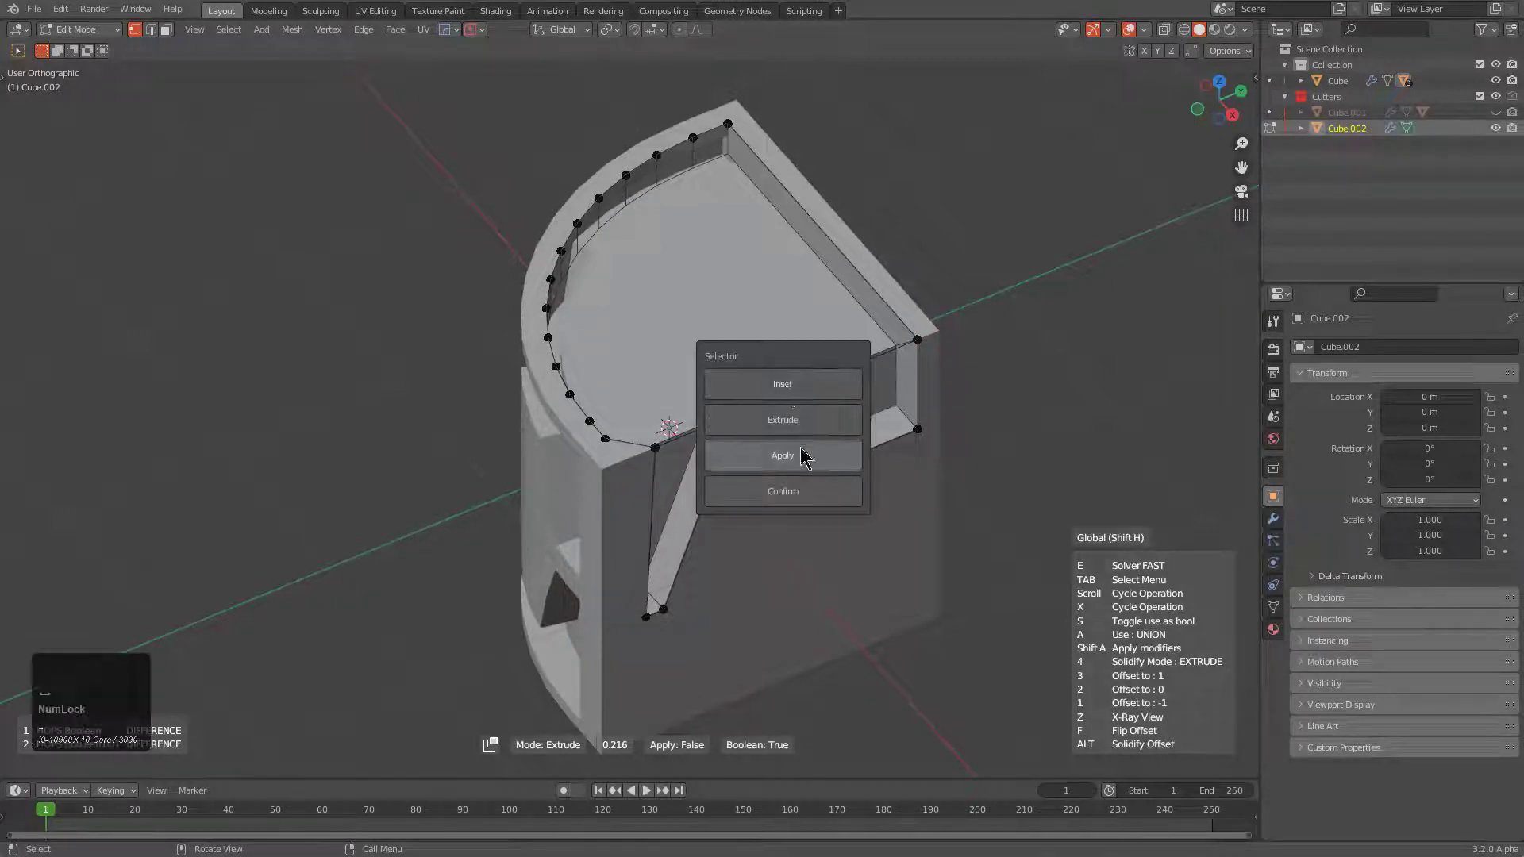
left_click_drag(807, 449, 807, 448)
left_click(804, 519)
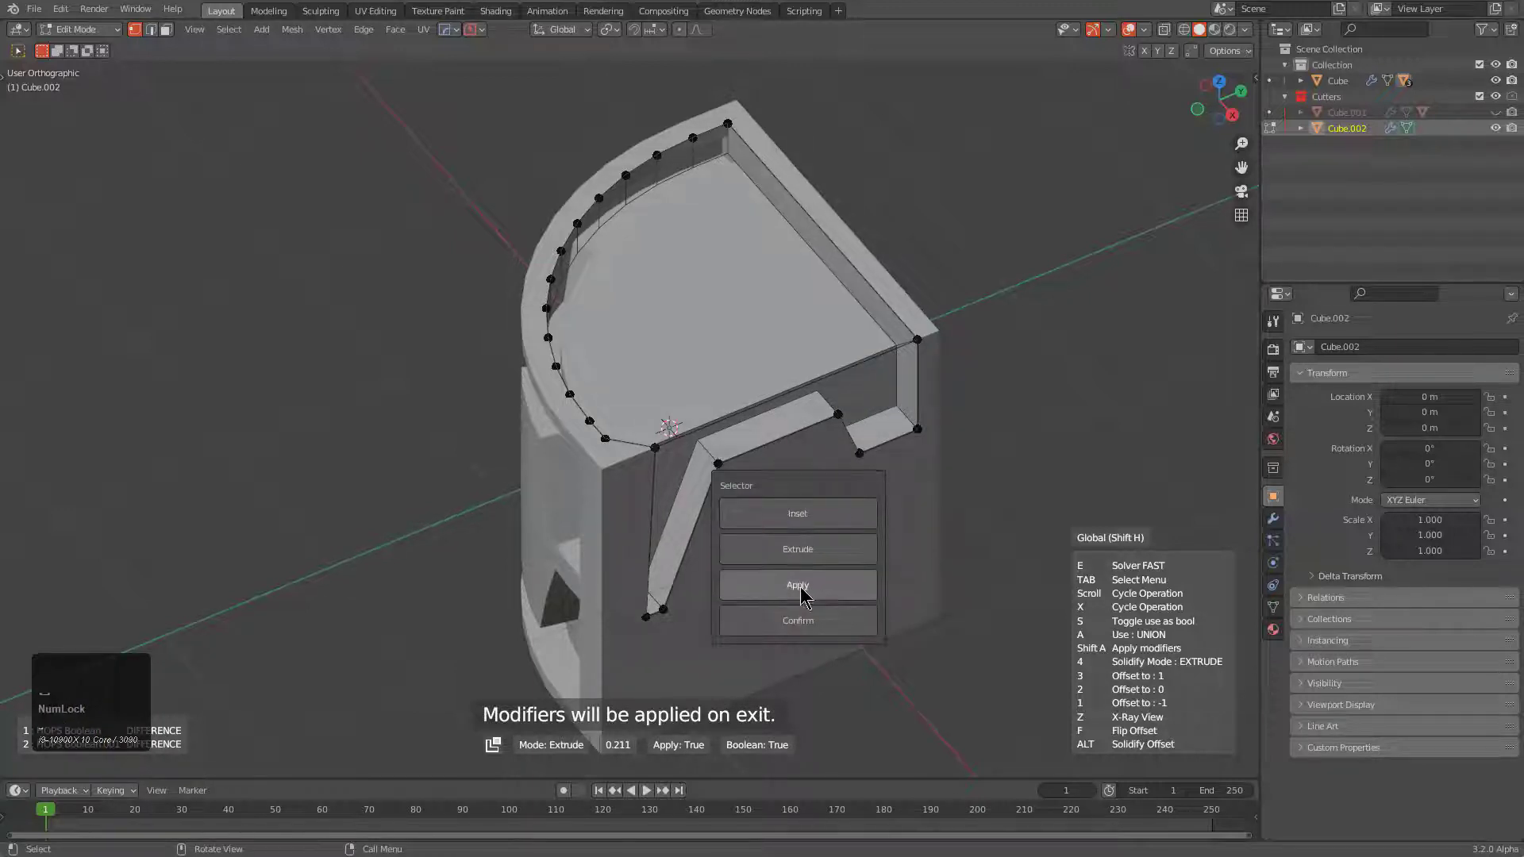
left_click(807, 628)
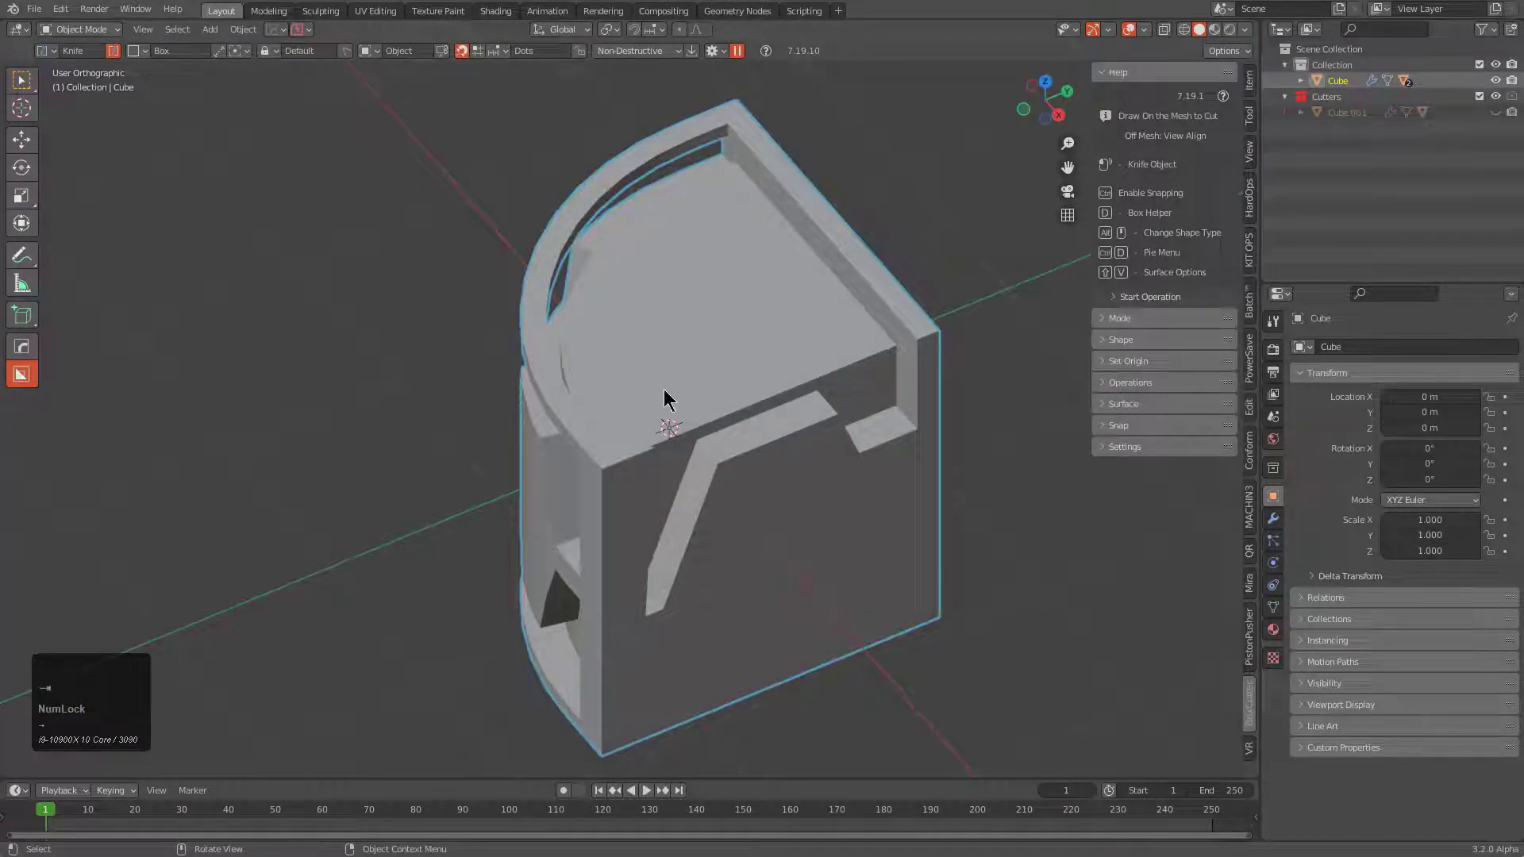
Step: Start the HardOps Mirror Gizmo to mirror the block across Y
left_click_drag(737, 353, 691, 427)
key("alt+c")
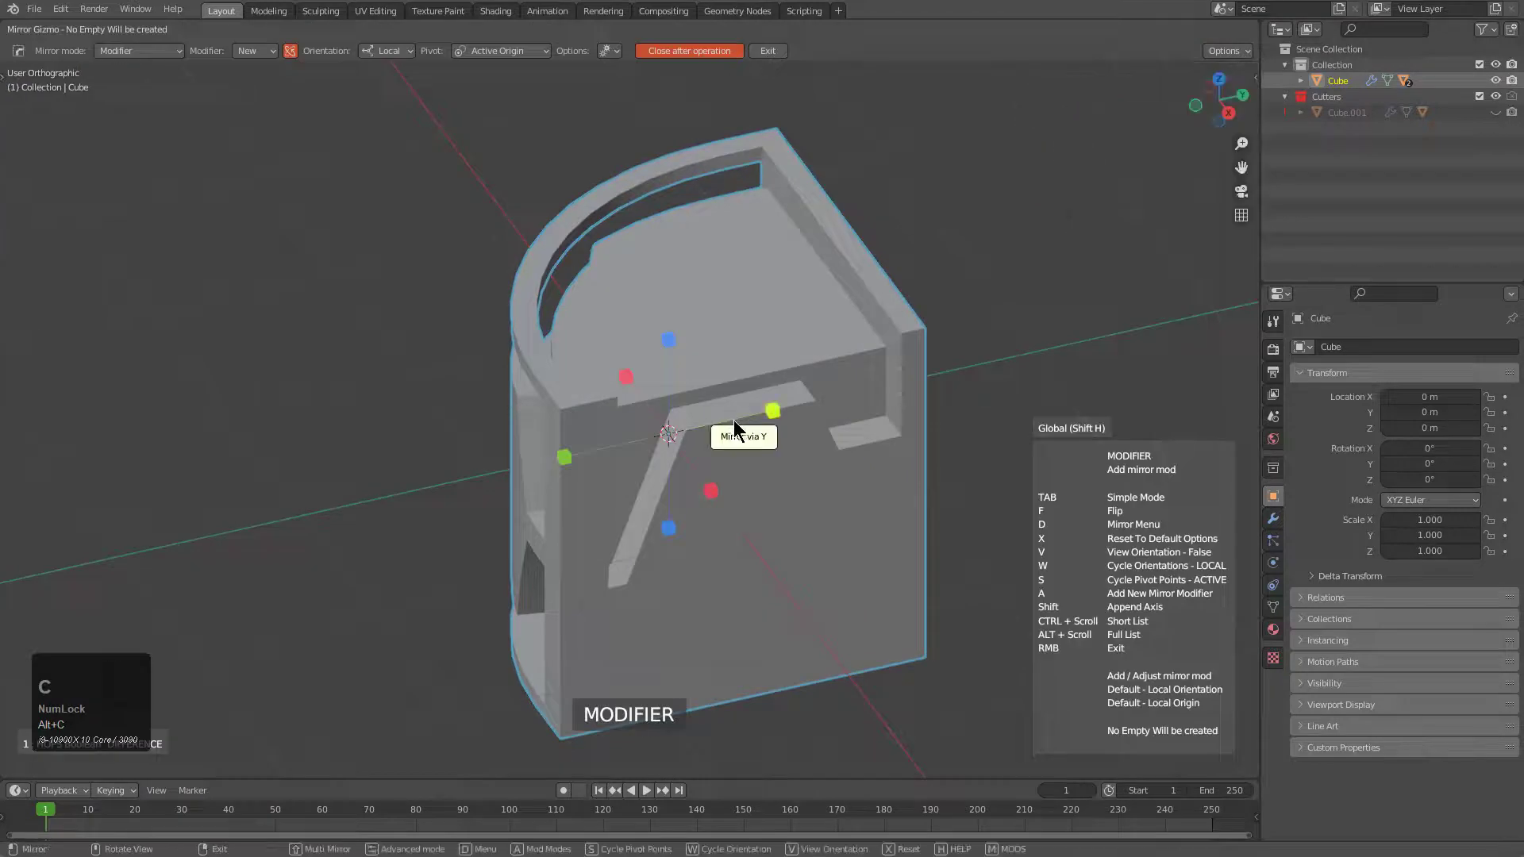